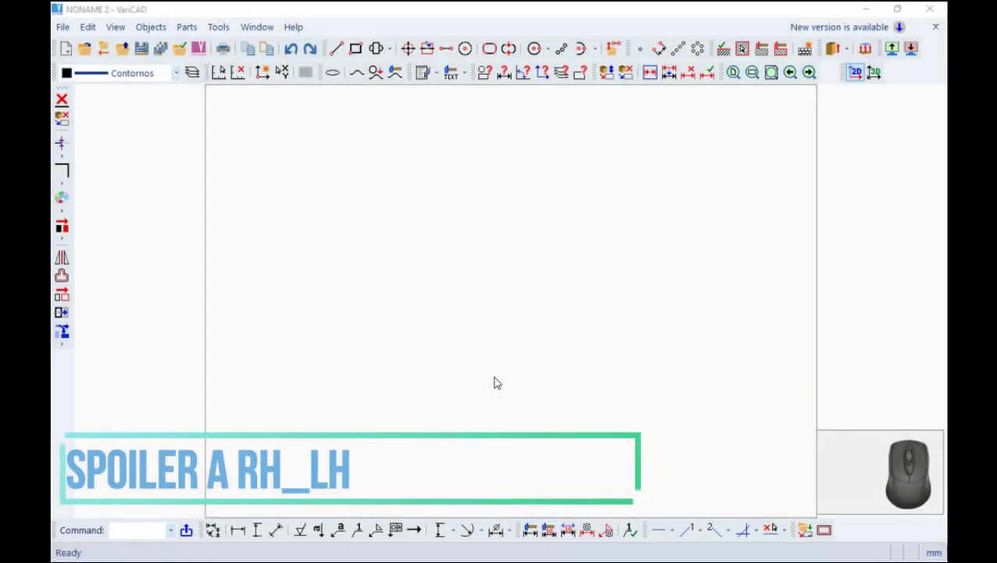
# Draw a circle by centre and radius with radius 3.6 in the empty drawing.
pyautogui.scroll(-3)
pyautogui.click(554, 47)
pyautogui.click(554, 88)
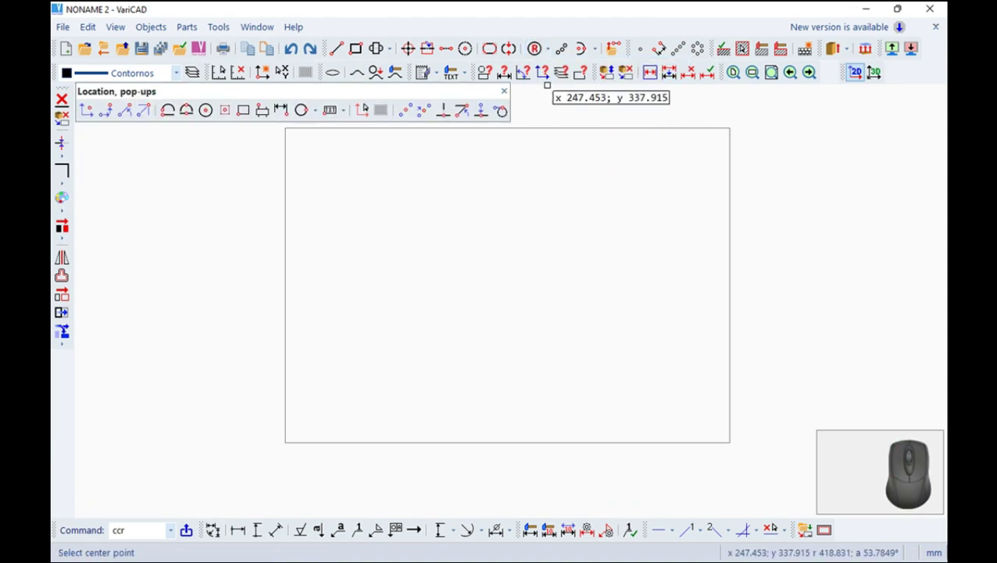
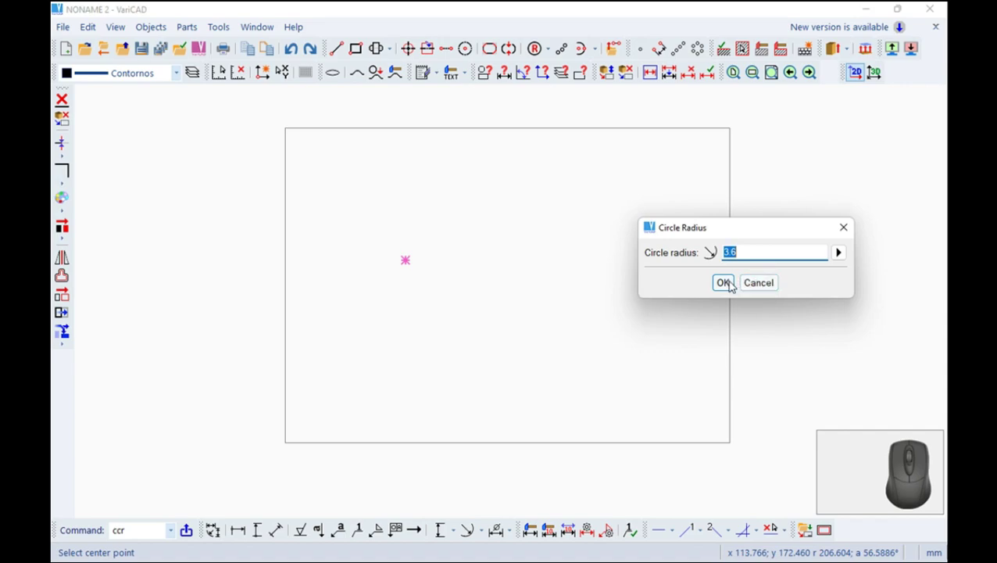
pyautogui.click(734, 286)
pyautogui.scroll(3)
pyautogui.scroll(3)
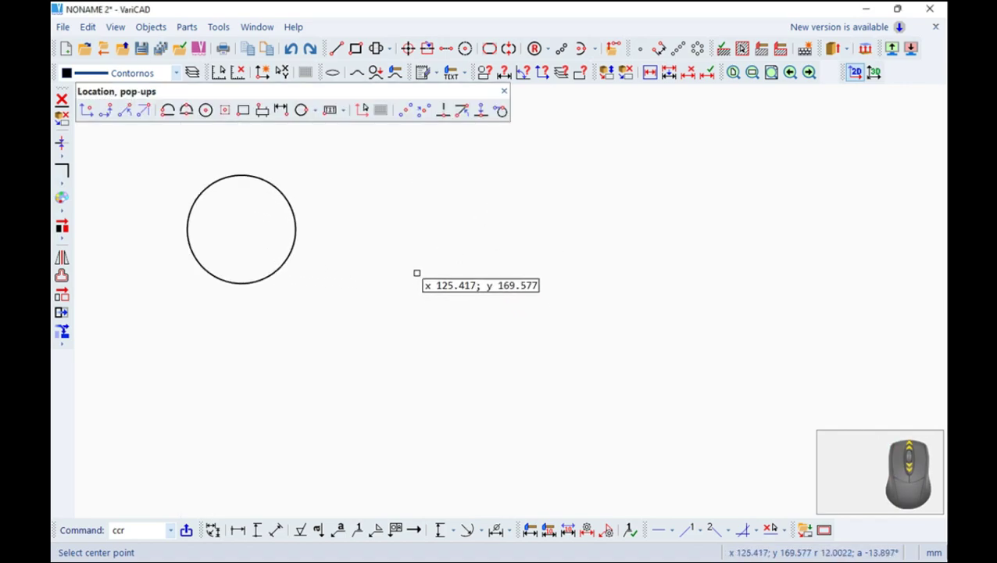
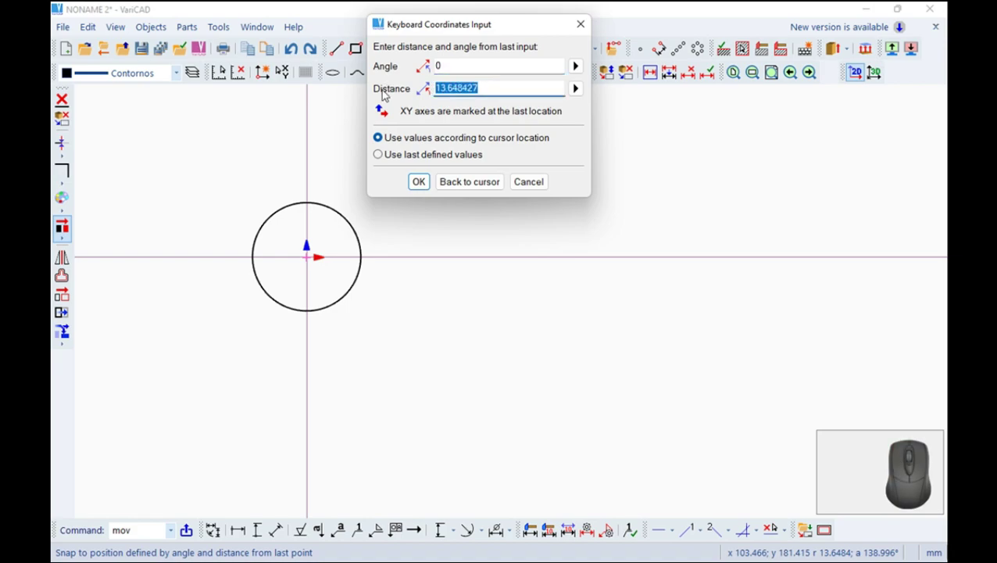
# Copy the circle horizontally at angle 0, distance 8, making 2 copies in a row.
pyautogui.press('8')
pyautogui.click(420, 185)
pyautogui.click(669, 188)
pyautogui.press('2')
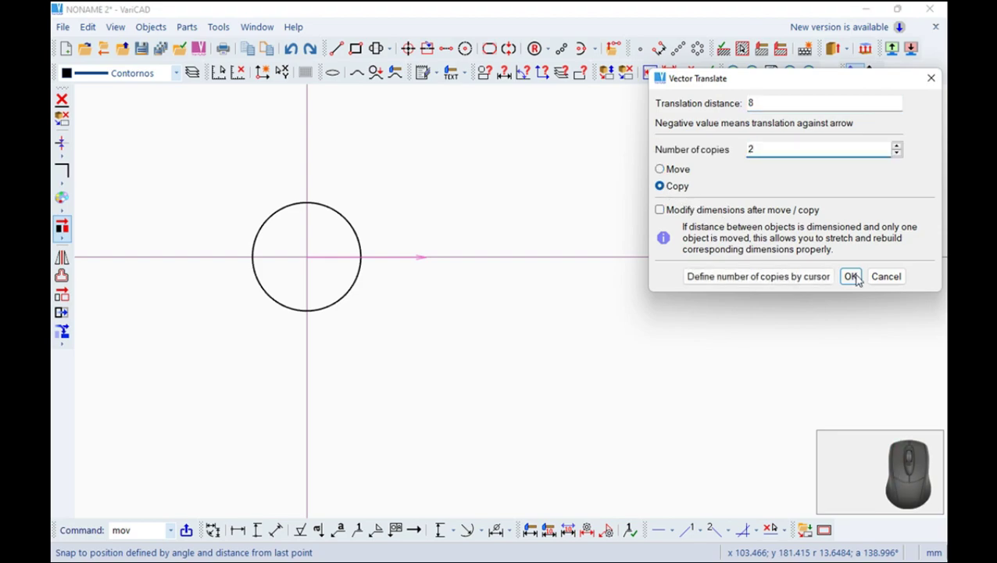
pyautogui.click(858, 279)
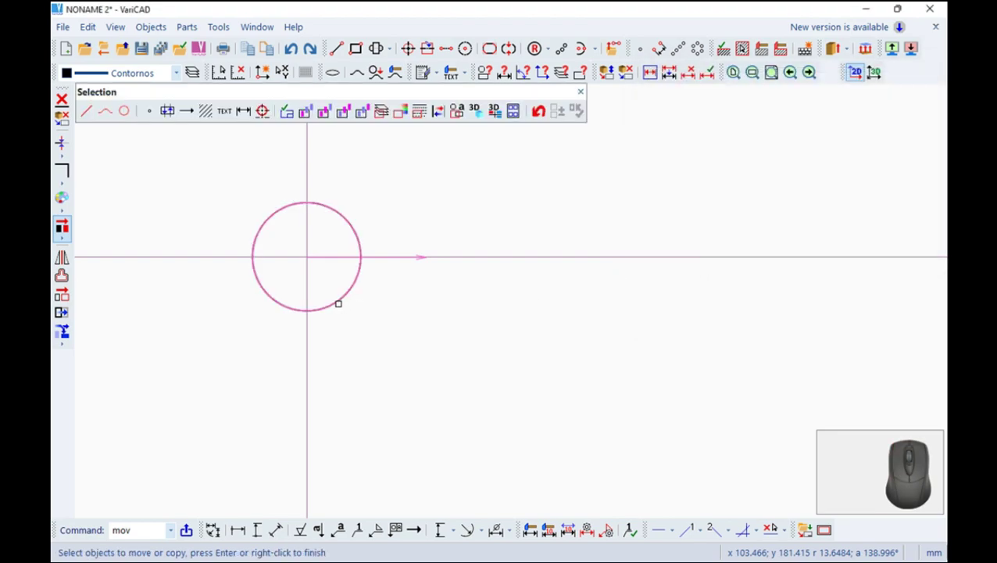
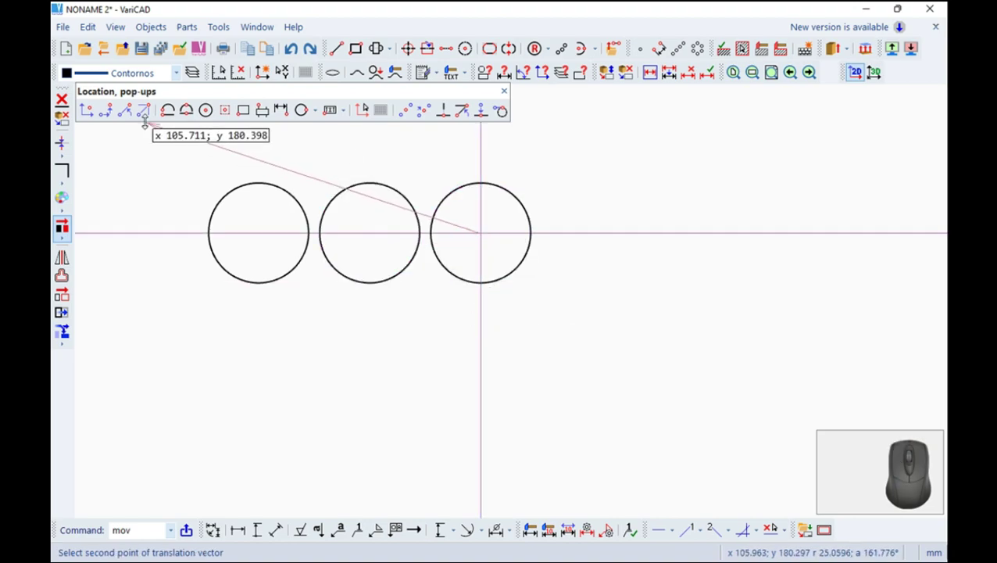
# Copy the rightmost circle straight down at angle -90, distance 8, 1 copy.
pyautogui.click(137, 115)
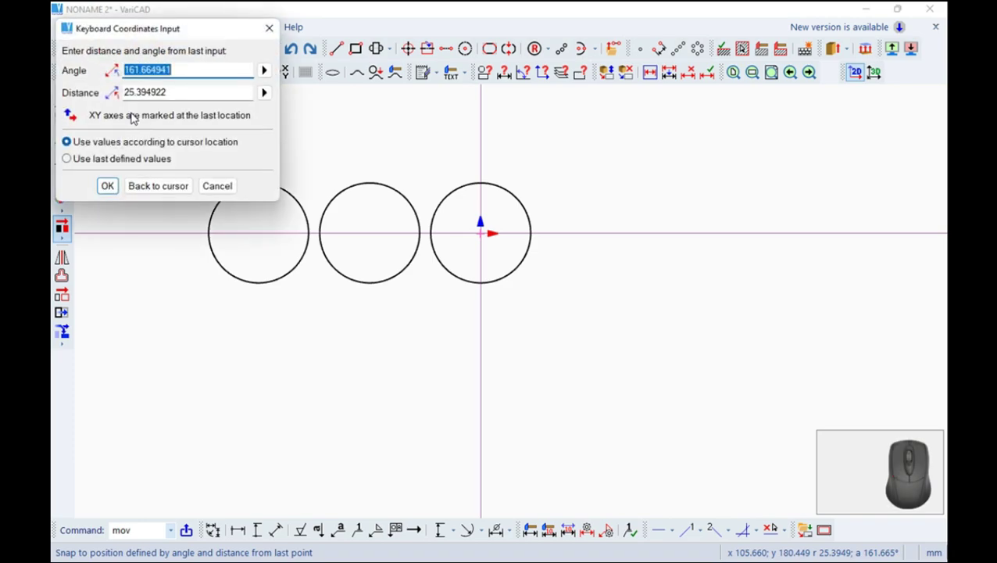
pyautogui.press('-')
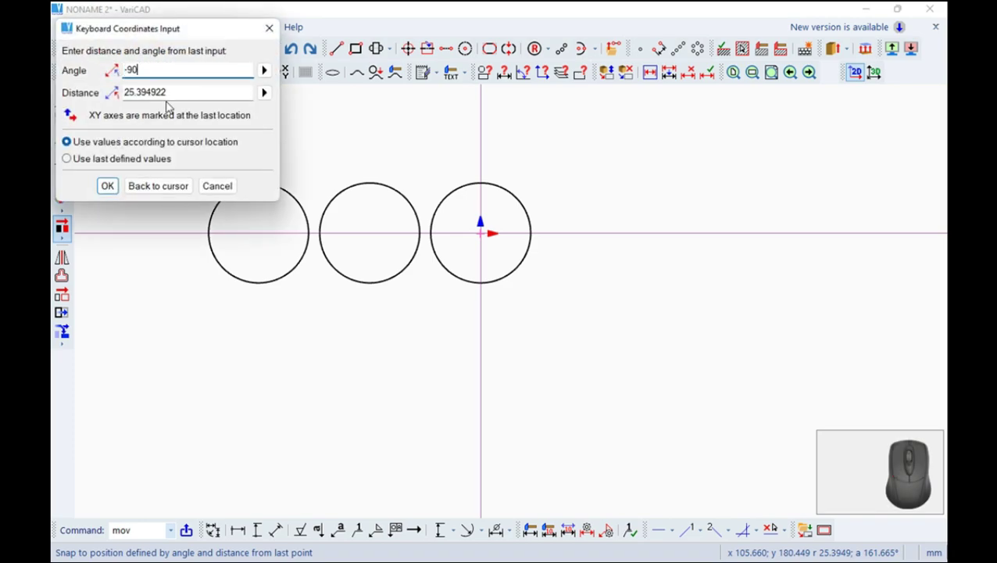
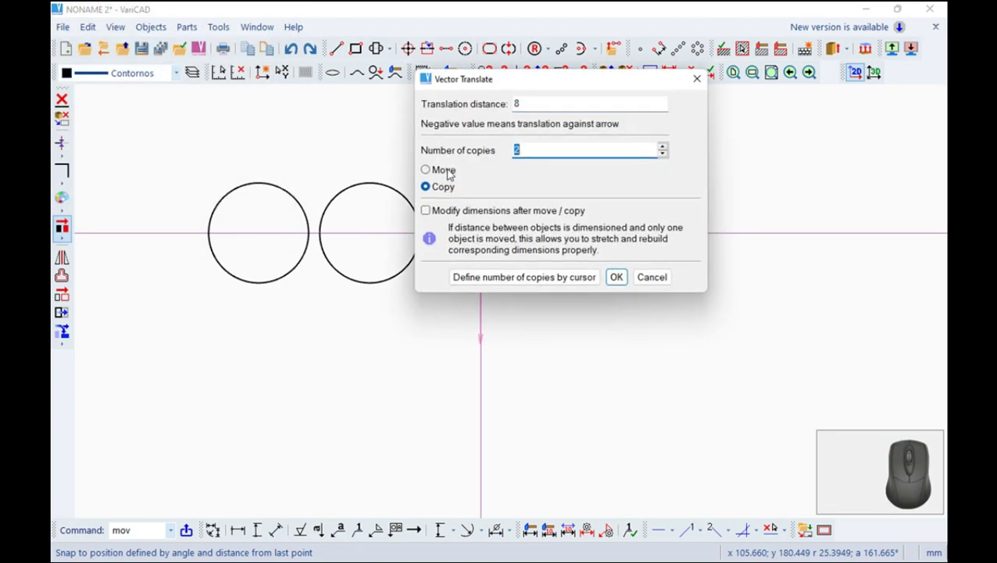
pyautogui.press('1')
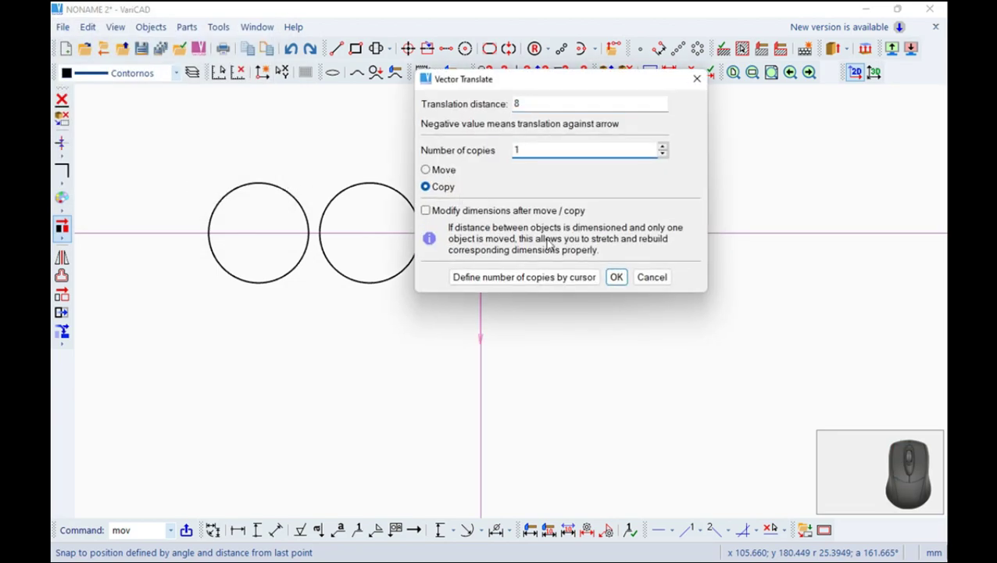
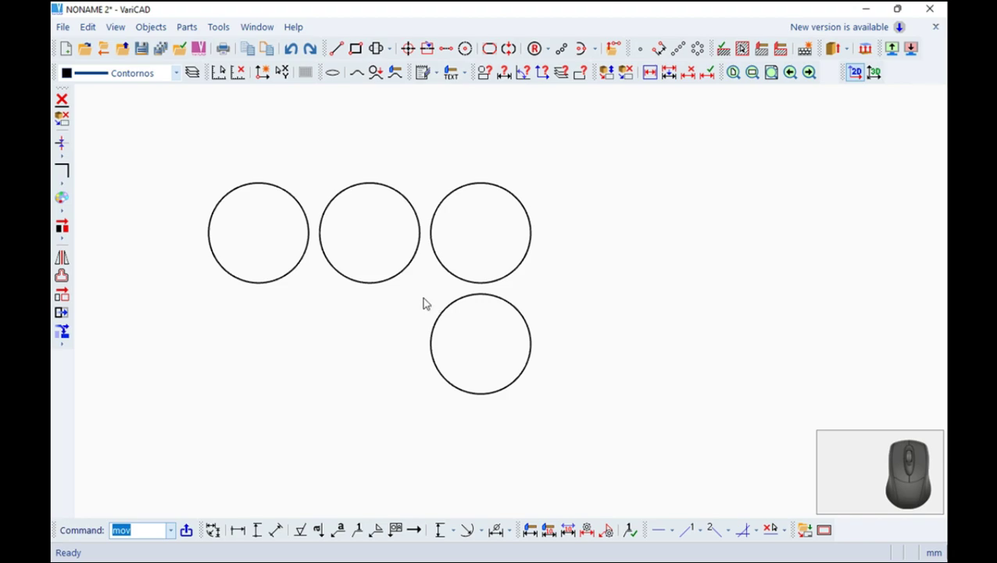
# Start an arc tangent to the bottom and left circles.
pyautogui.scroll(3)
pyautogui.scroll(3)
pyautogui.scroll(3)
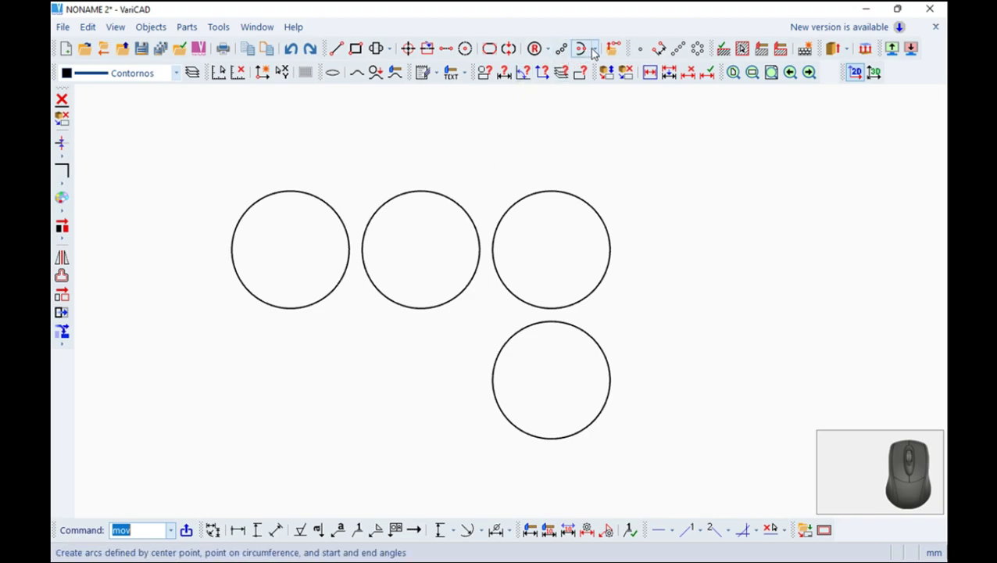
pyautogui.click(600, 53)
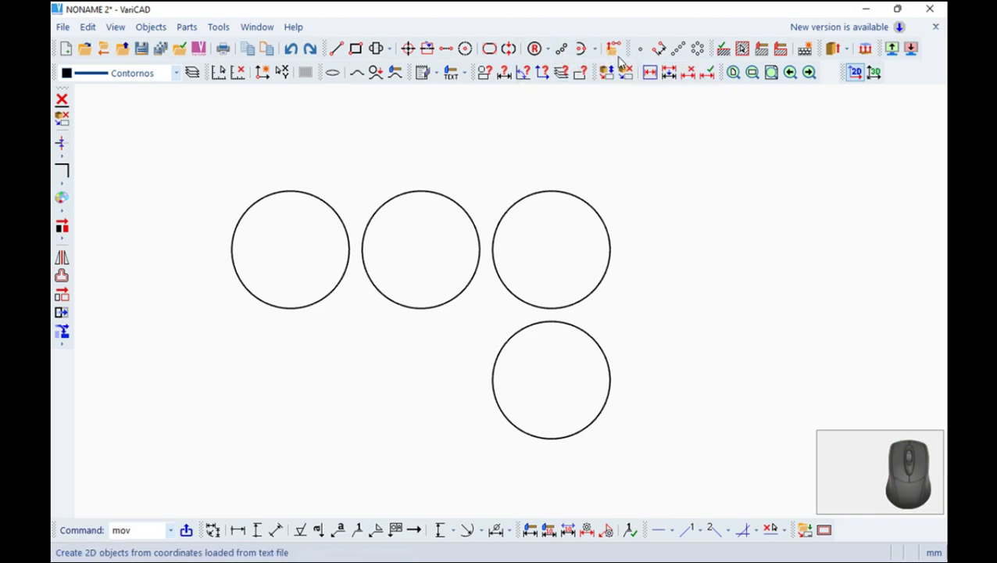
pyautogui.click(602, 52)
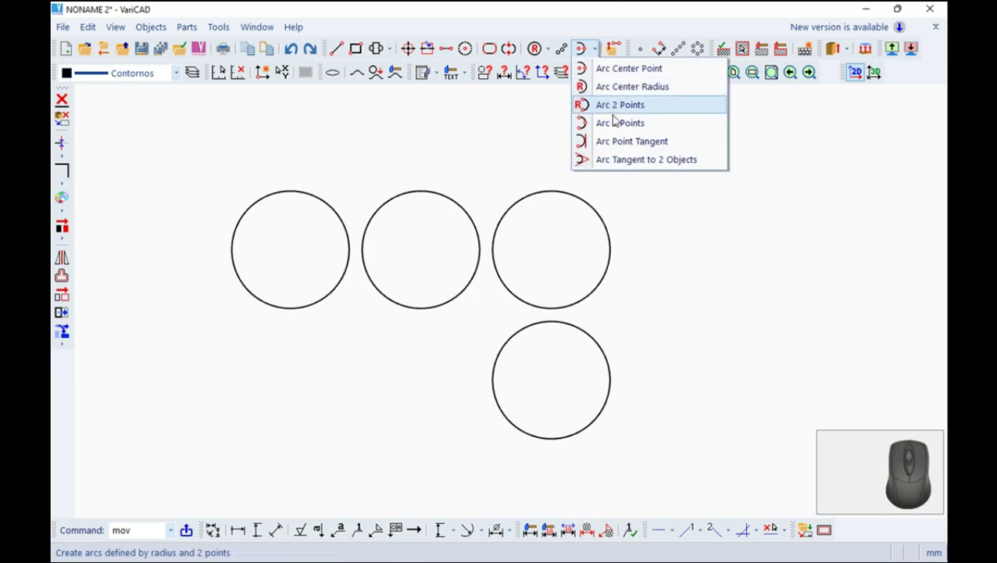
pyautogui.click(627, 157)
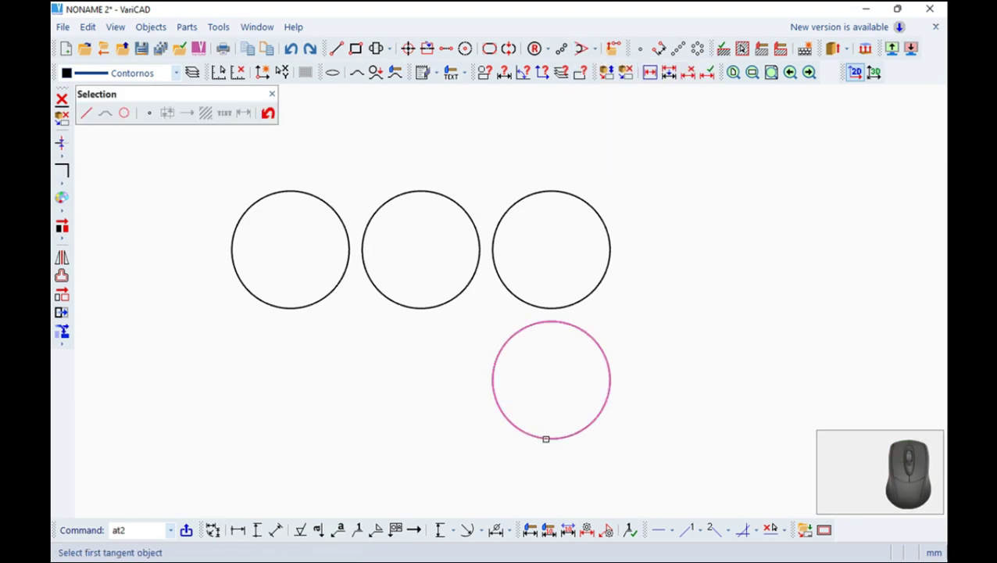
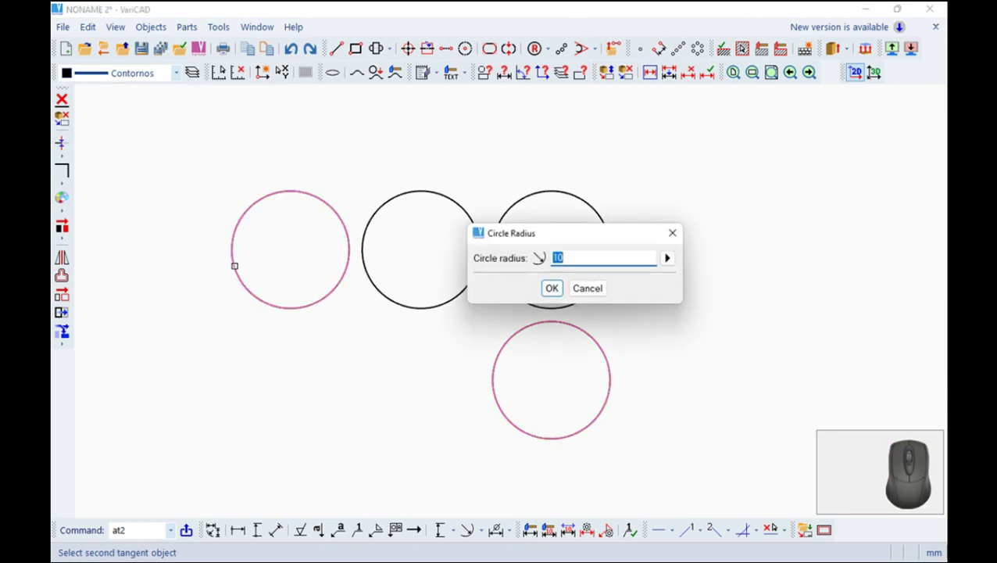
# Set the tangent arc radius to 23 and delete the unwanted part of the arc.
pyautogui.write('2')
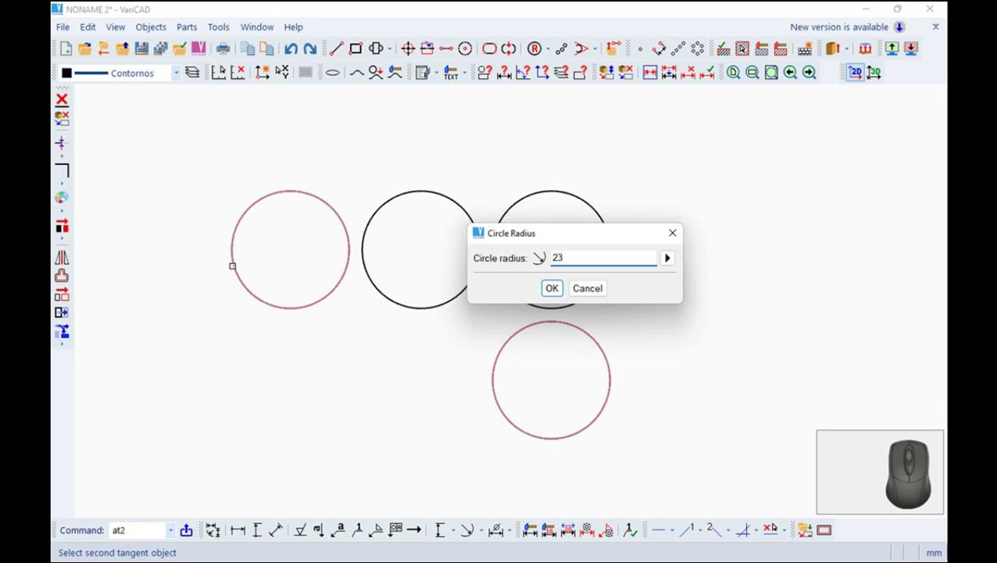
pyautogui.write('.')
pyautogui.press('Return')
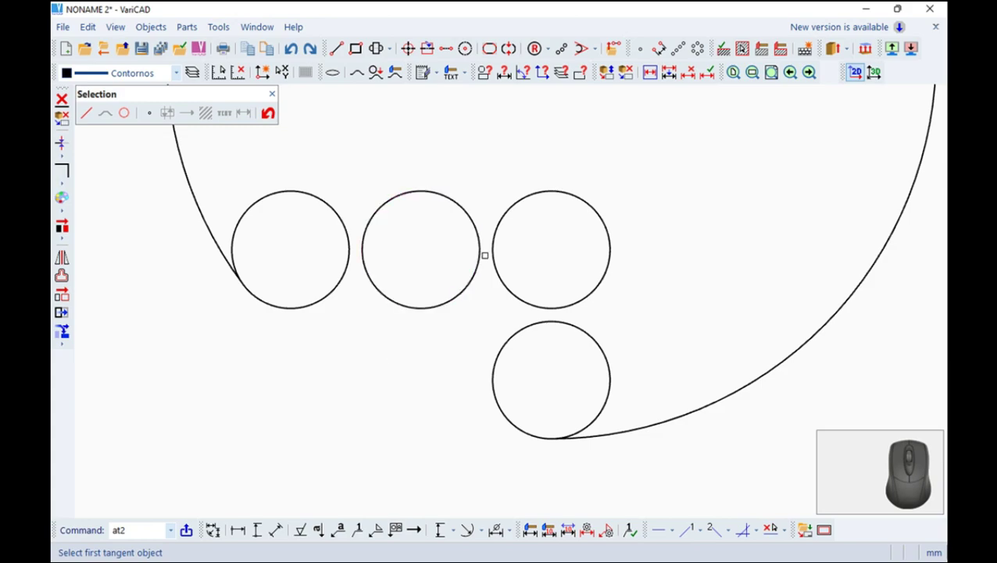
pyautogui.press('Return')
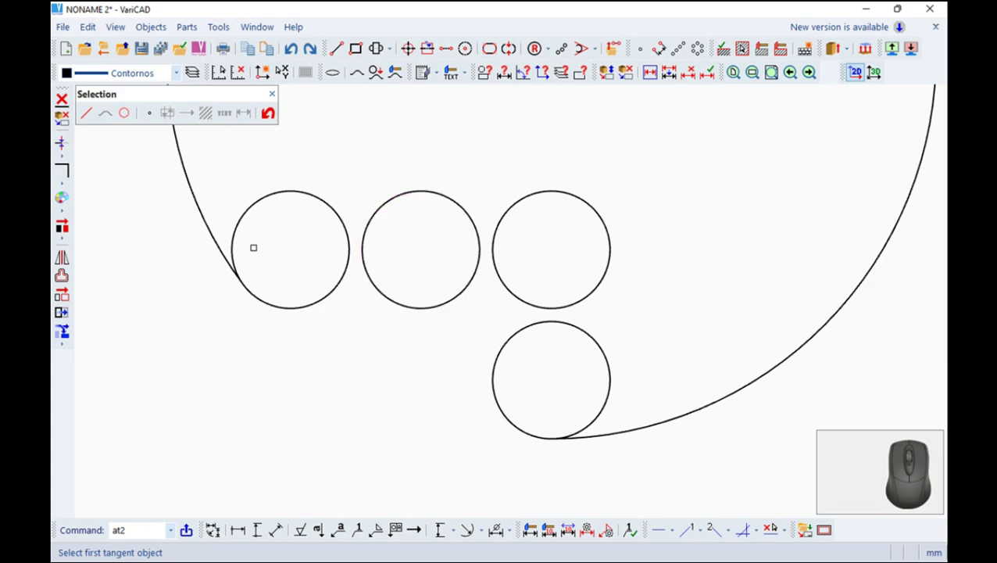
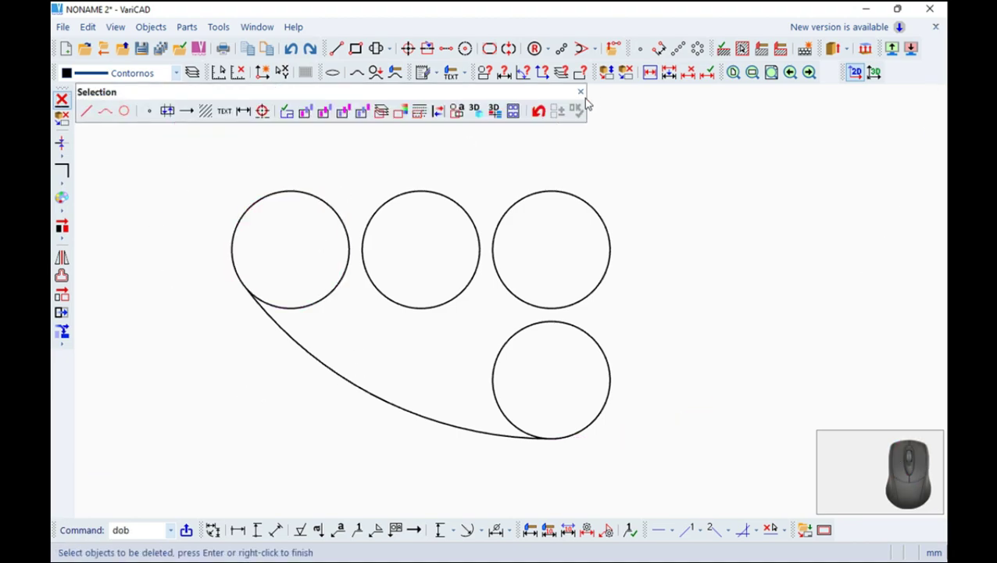
pyautogui.click(588, 96)
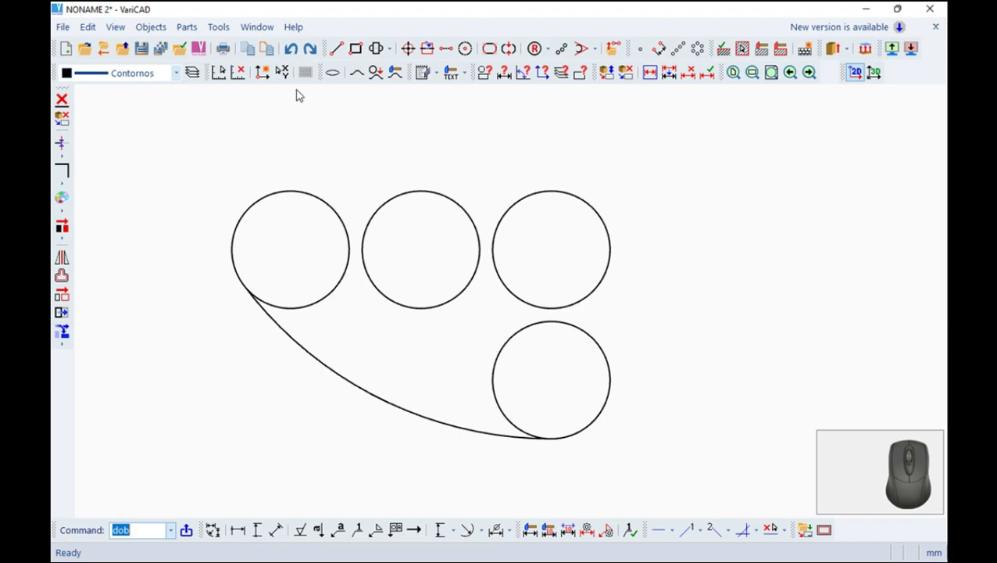
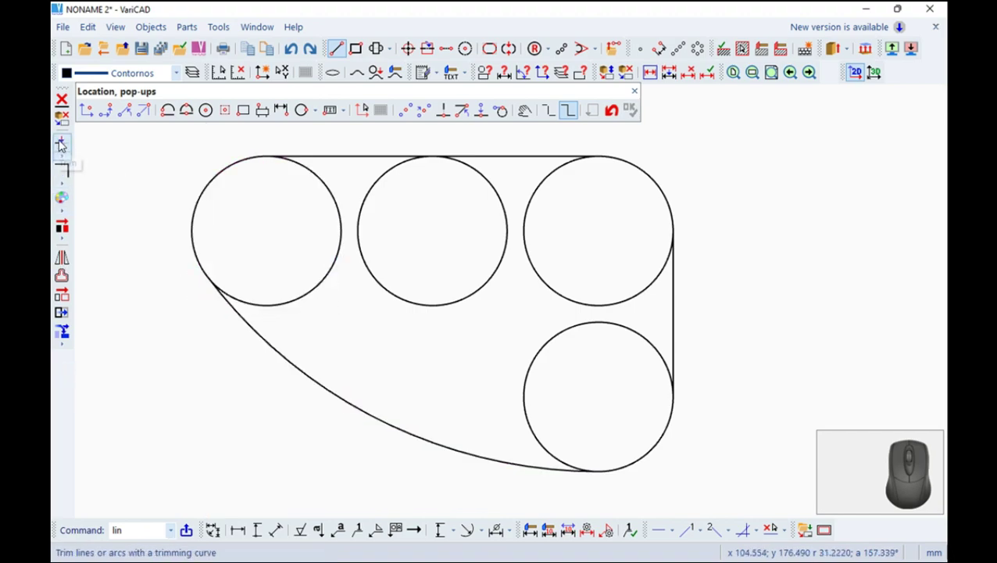
# Divide the circles by point and delete the inner segments, leaving one closed bracket outline.
pyautogui.click(66, 157)
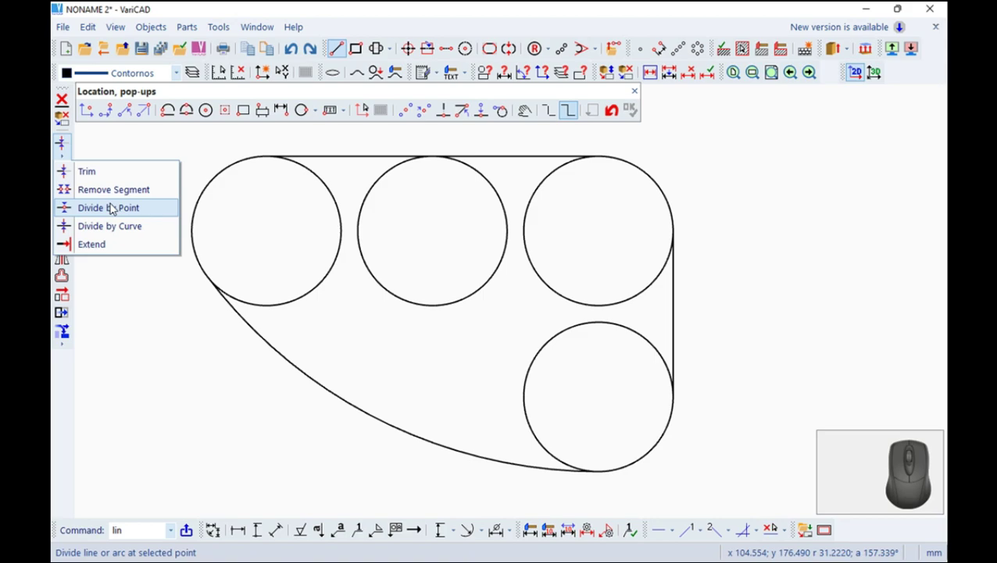
pyautogui.click(116, 211)
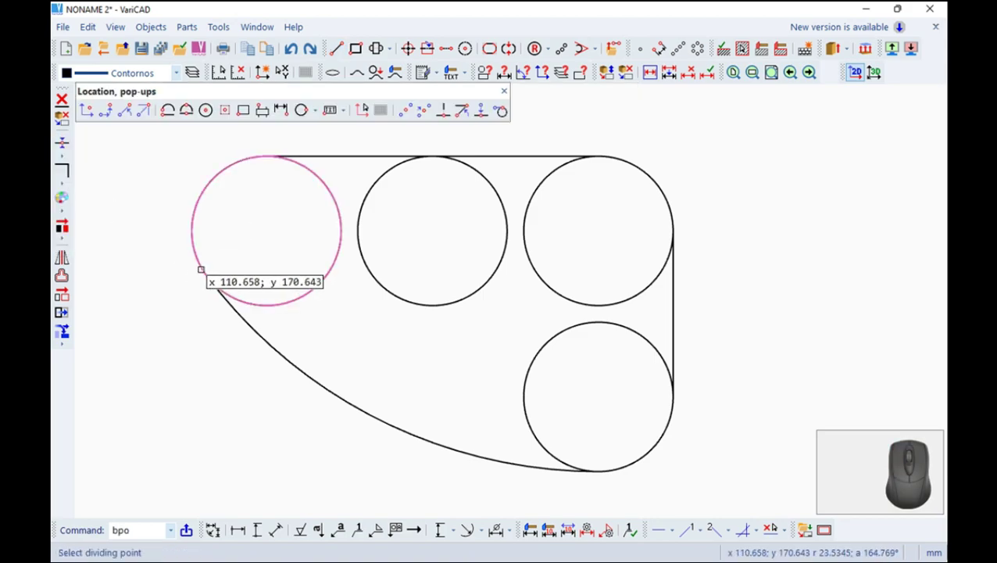
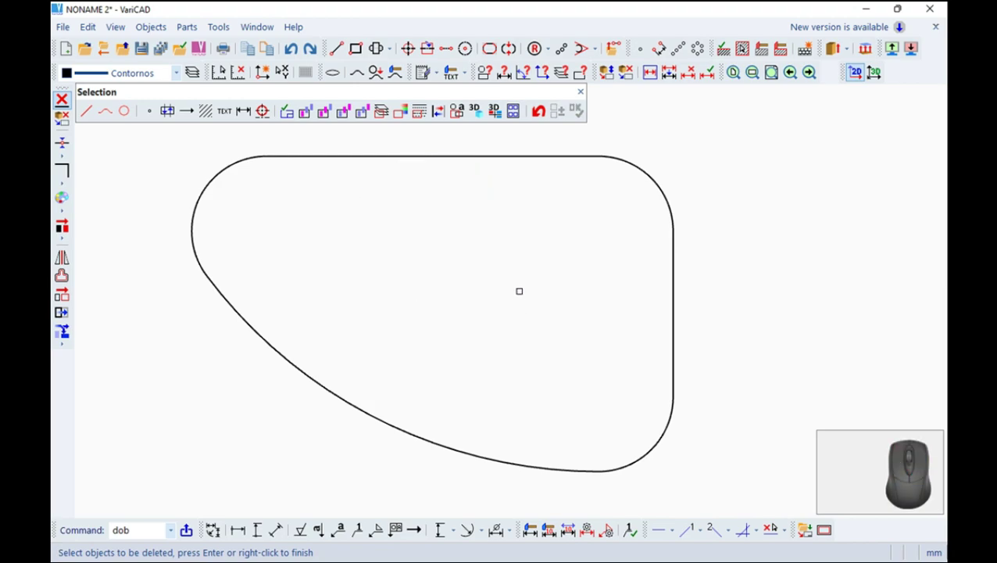
pyautogui.scroll(3)
pyautogui.scroll(3)
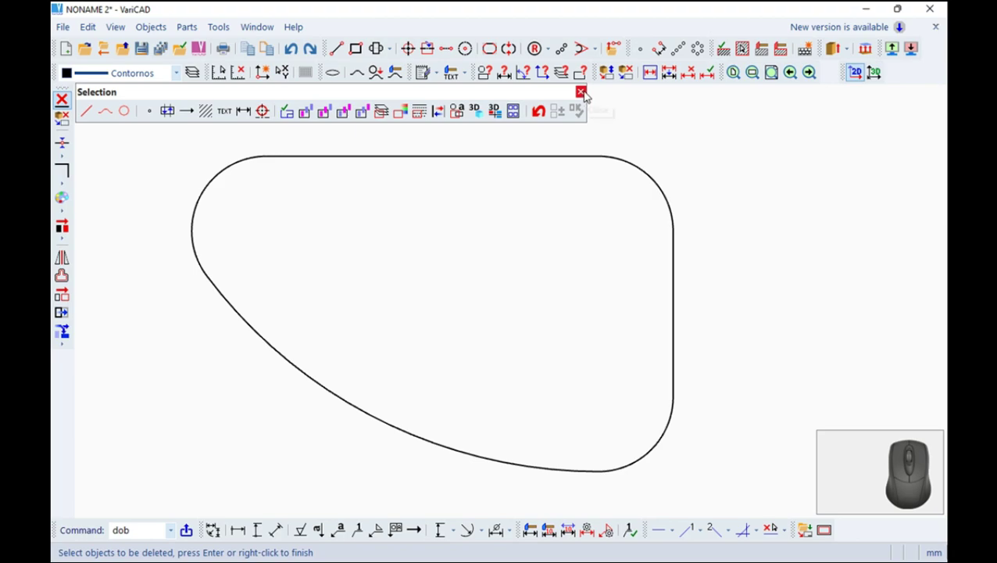
pyautogui.click(590, 94)
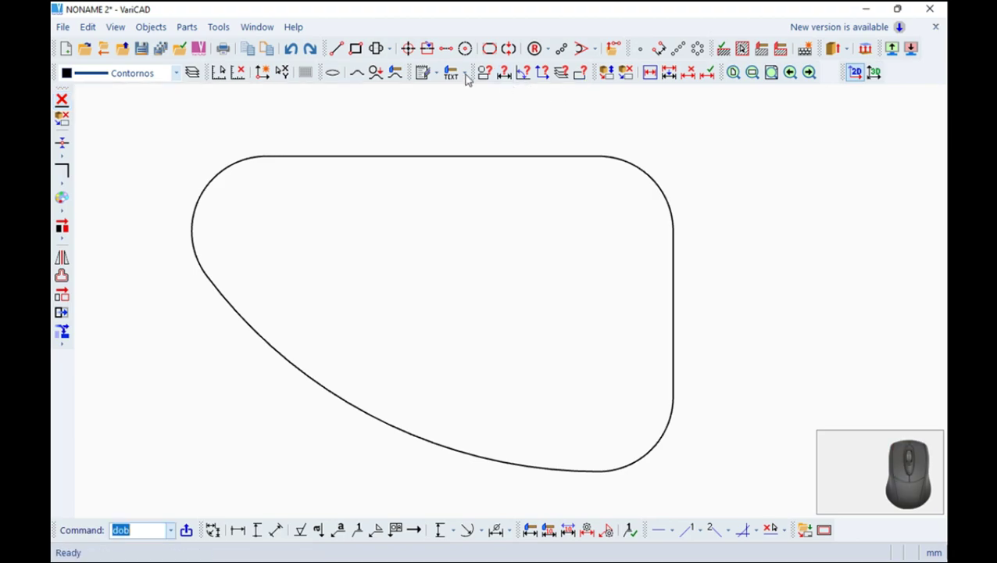
# Attempt an 8-unit extrusion of the outline and display the intersecting-segment errors.
pyautogui.click(831, 53)
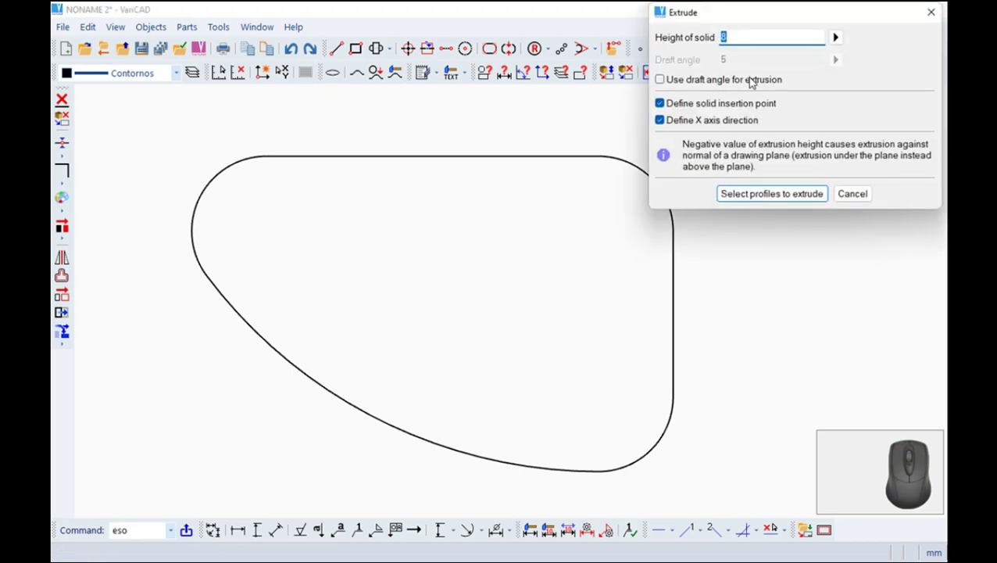
pyautogui.click(791, 197)
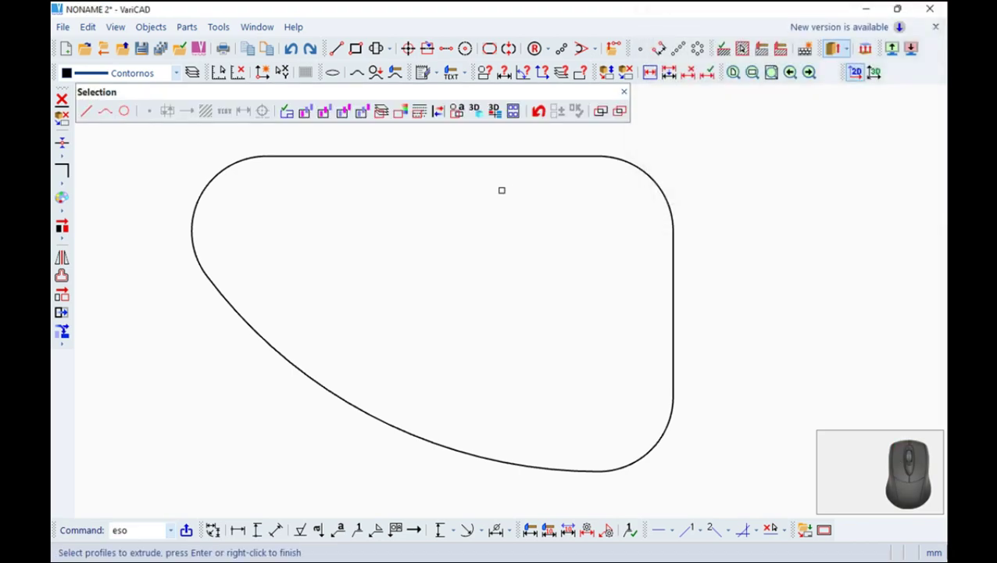
pyautogui.press('Escape')
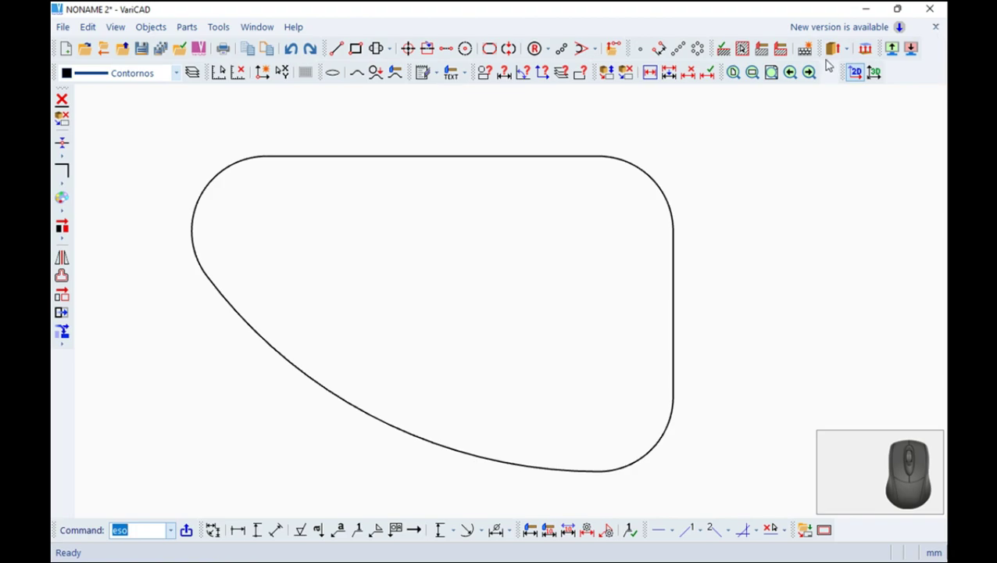
pyautogui.click(834, 54)
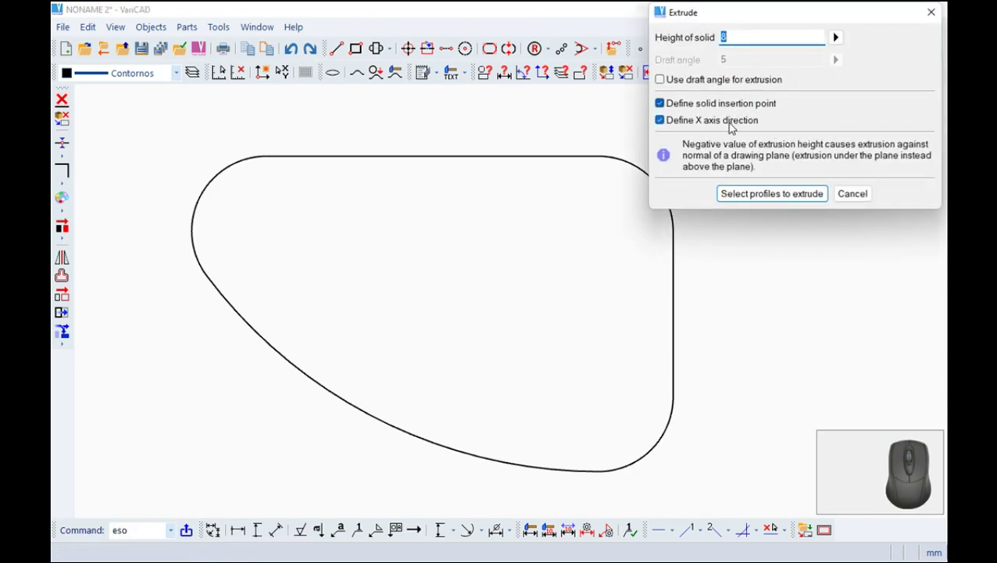
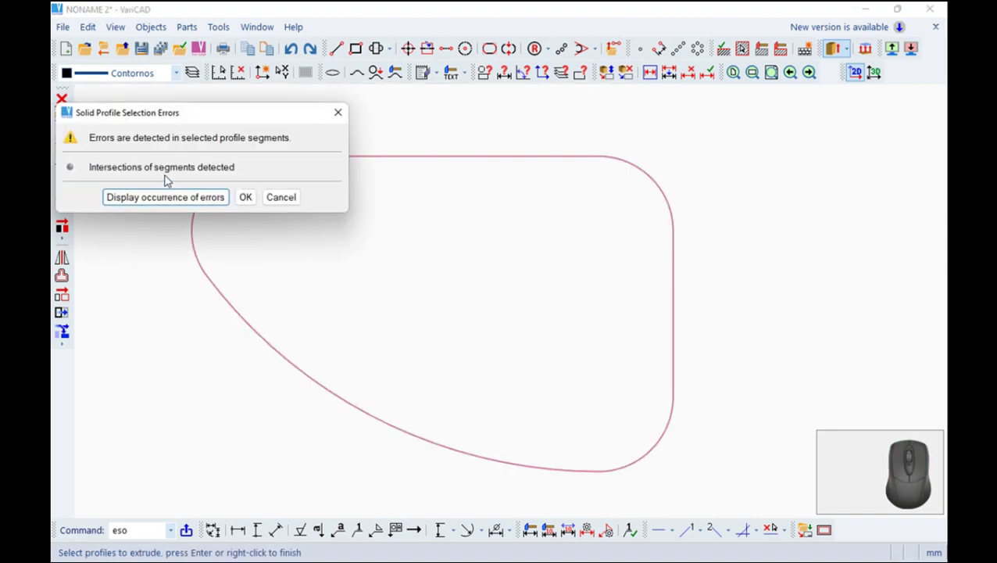
pyautogui.click(176, 198)
pyautogui.press('Escape')
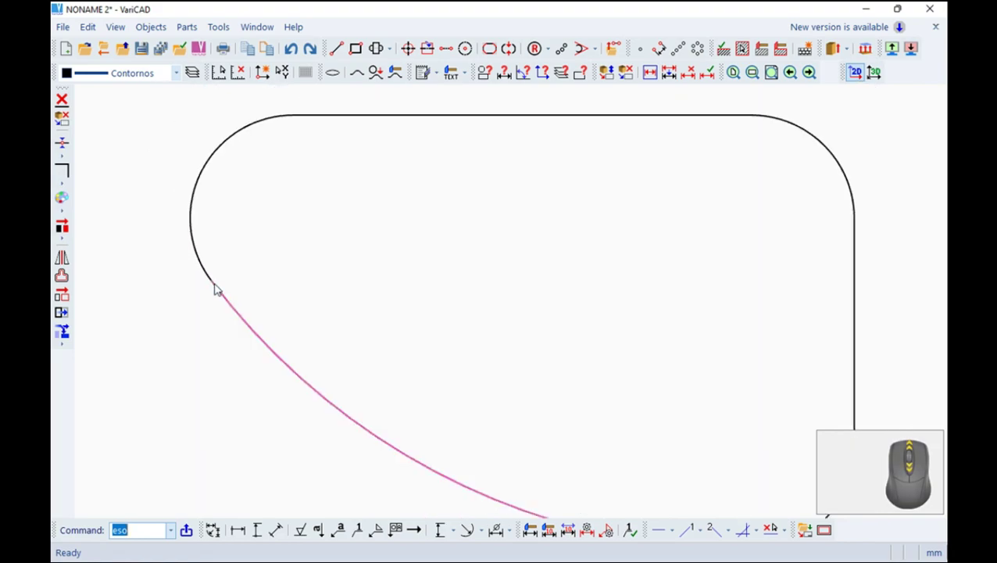
# Fillet the upper-left corner with radius 3.6 between the top edge and lower curve.
pyautogui.middleClick(267, 265)
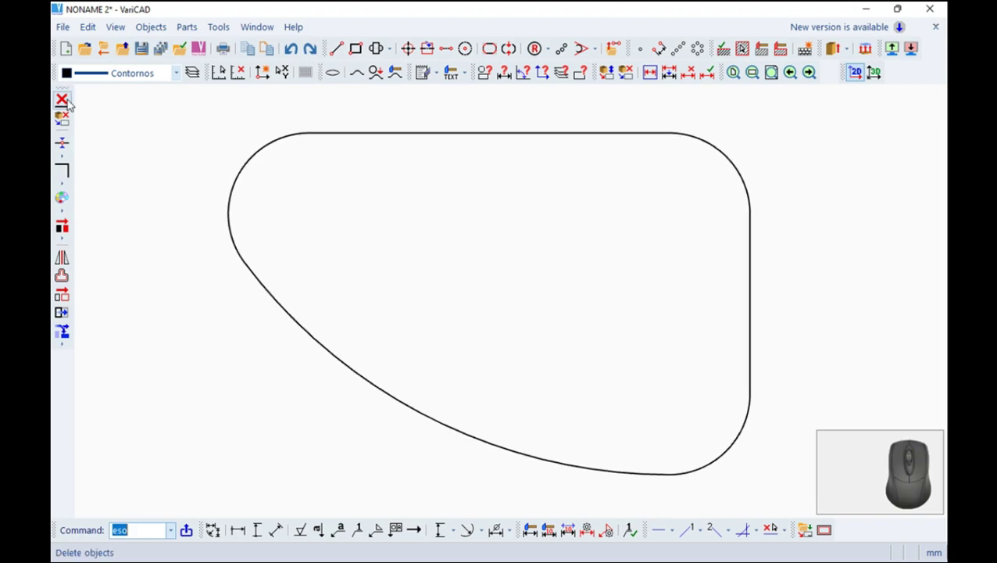
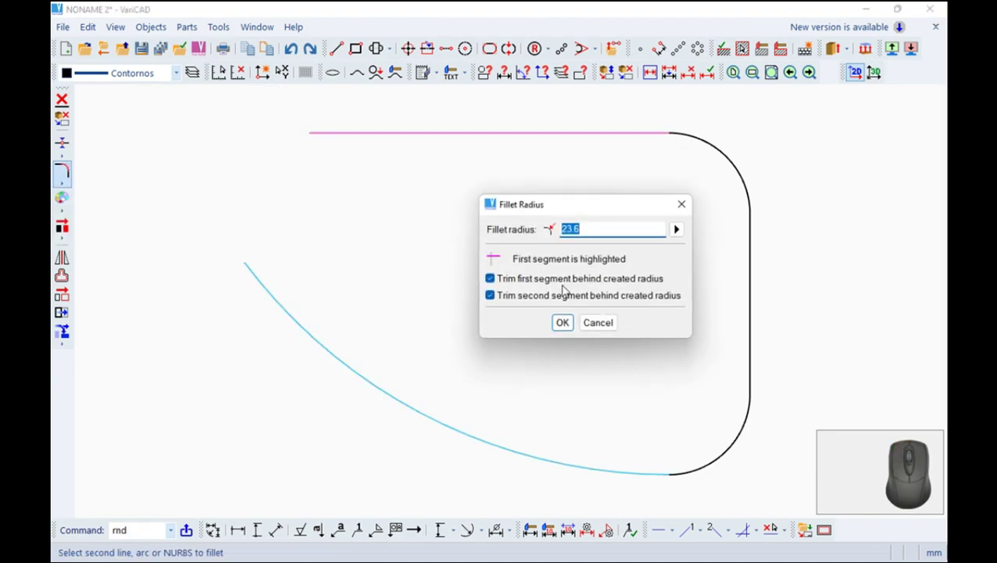
pyautogui.press('3')
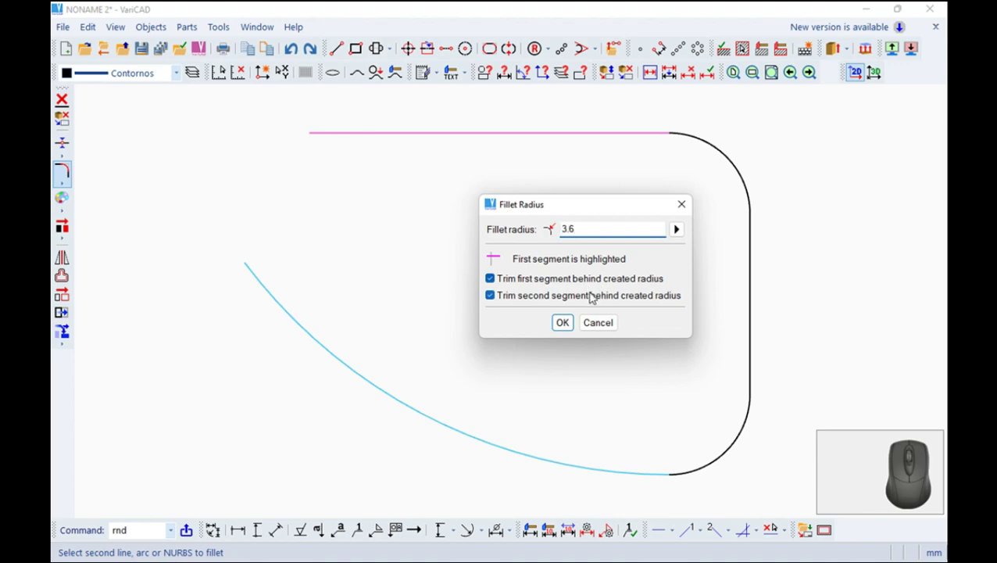
pyautogui.press('Return')
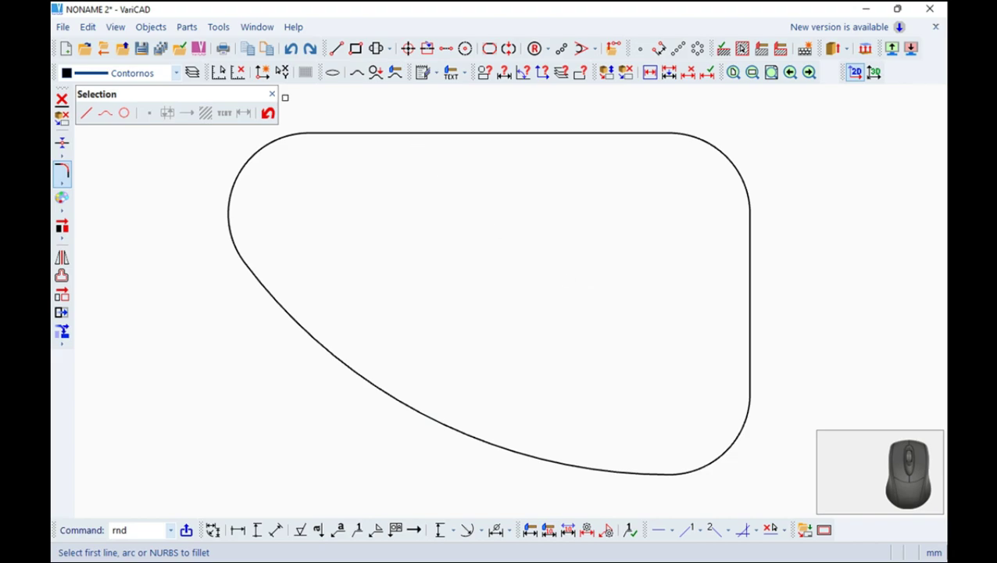
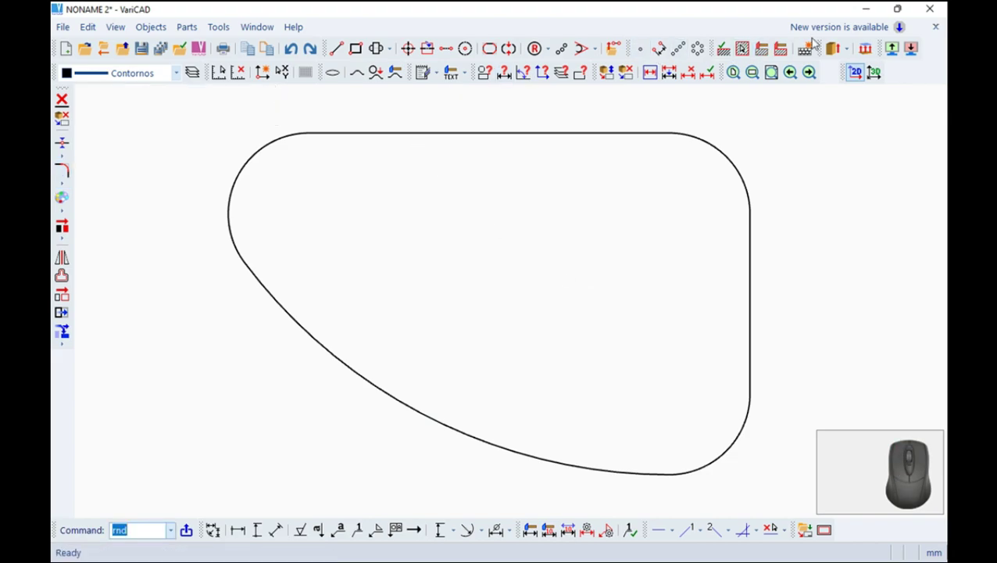
# Reopen the extrusion settings with an 8-unit height for the repaired outline.
pyautogui.click(838, 52)
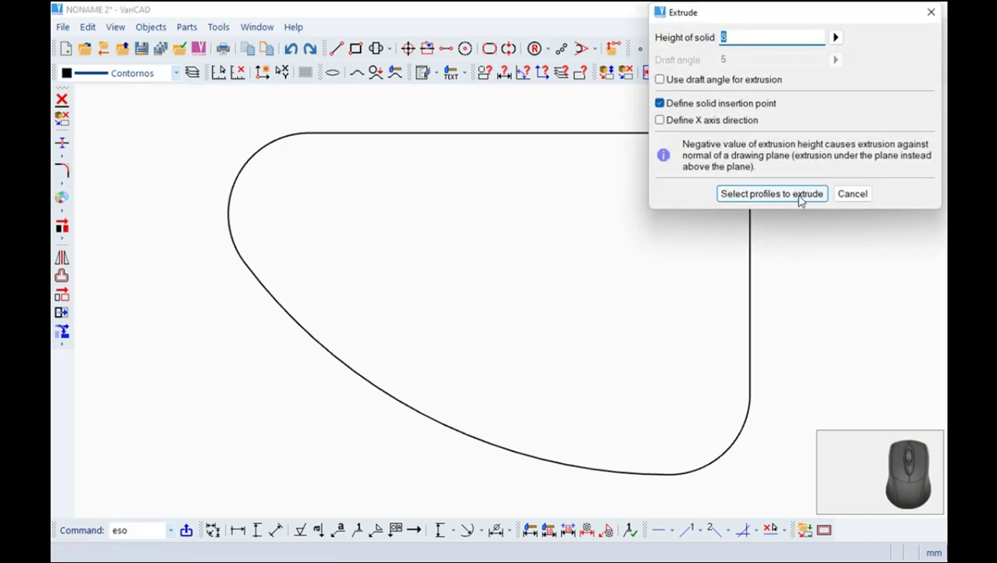
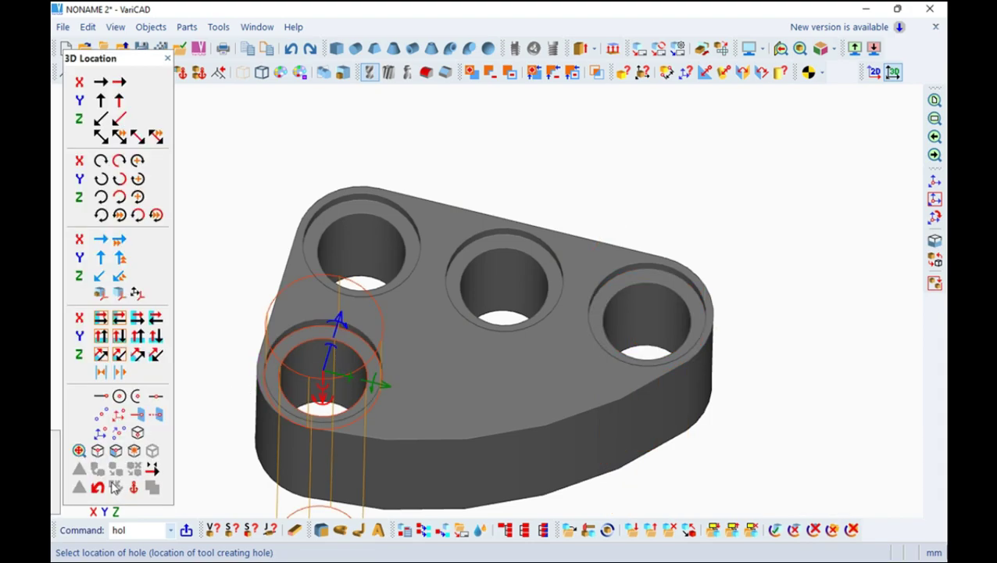
pyautogui.scroll(3)
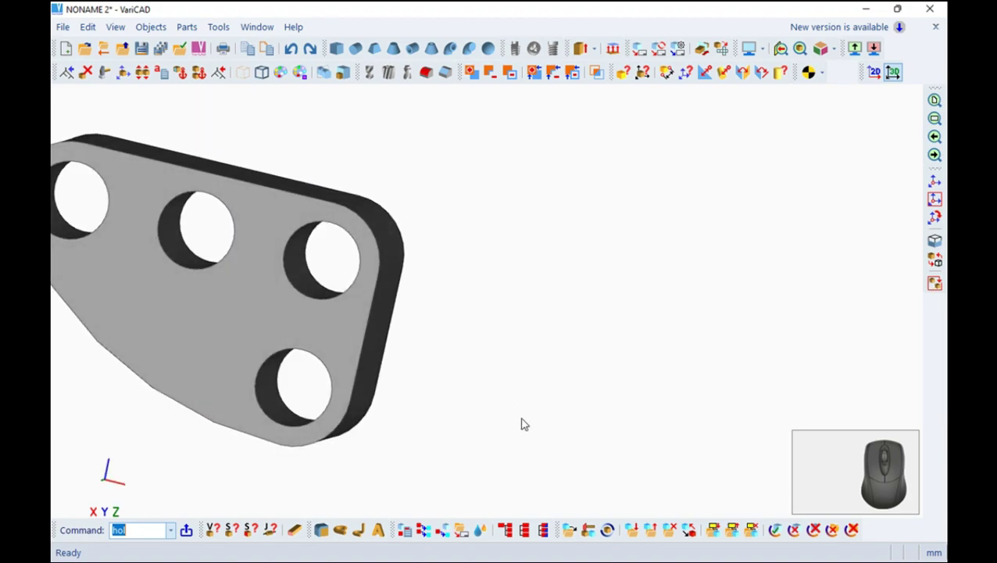
pyautogui.moveTo(525, 431); pyautogui.dragTo(505, 298)
pyautogui.middleClick(532, 327)
pyautogui.rightClick(672, 362)
pyautogui.moveTo(706, 358); pyautogui.dragTo(537, 289)
pyautogui.moveTo(617, 291); pyautogui.dragTo(568, 121)
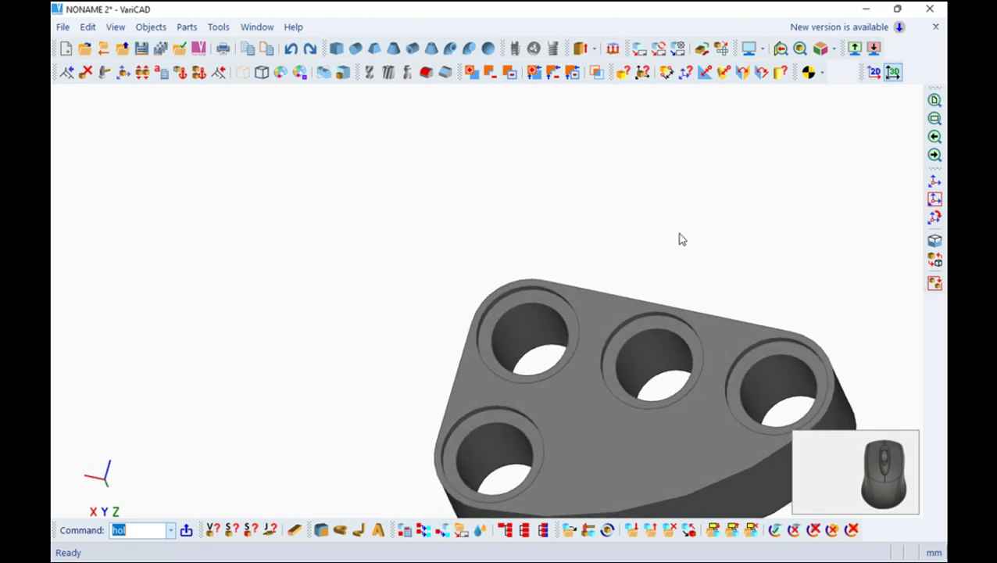
pyautogui.moveTo(687, 234); pyautogui.dragTo(521, 154)
pyautogui.scroll(3)
pyautogui.press('Escape')
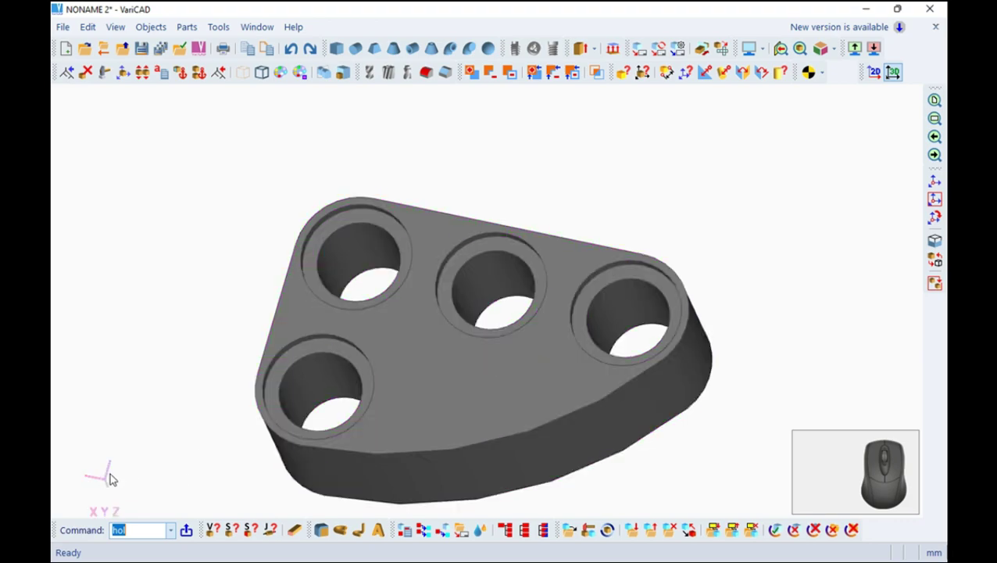
# Define a sketching plane on the bracket's top face.
pyautogui.rightClick(109, 481)
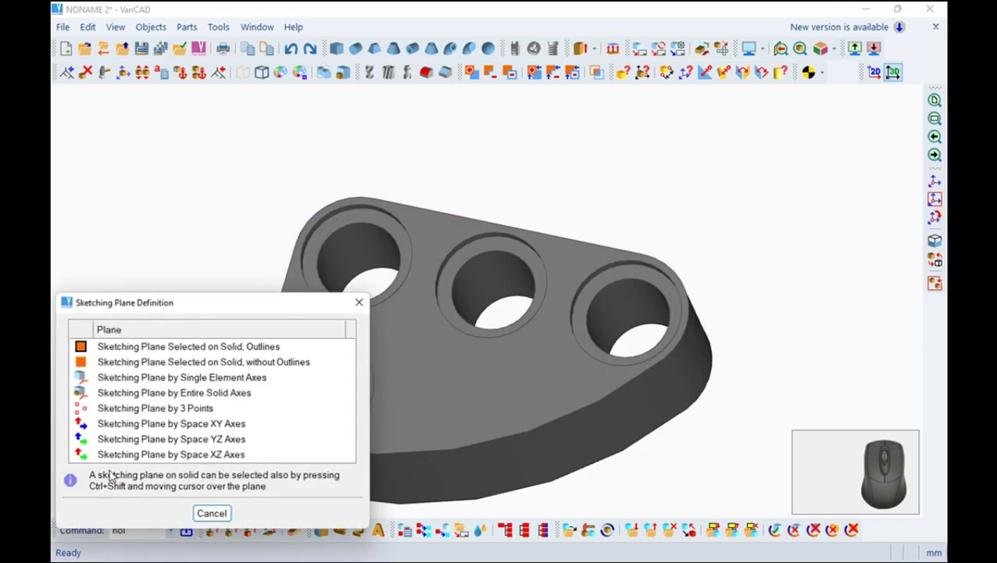
pyautogui.moveTo(152, 350); pyautogui.dragTo(441, 364)
pyautogui.moveTo(447, 348); pyautogui.dragTo(503, 357)
pyautogui.scroll(-3)
pyautogui.middleClick(500, 365)
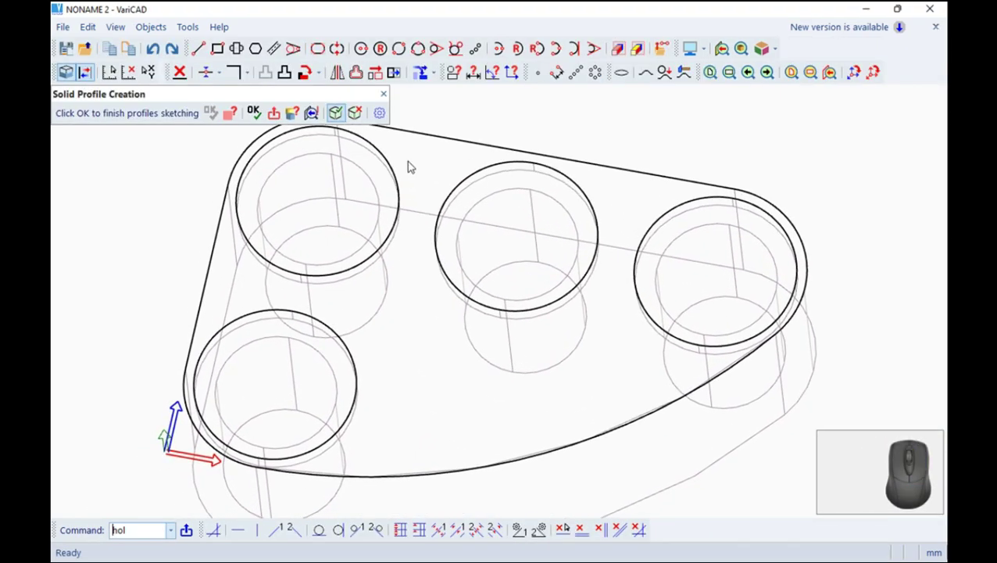
# Offset the curved lower edge by 0.8 and begin another offset.
pyautogui.click(359, 74)
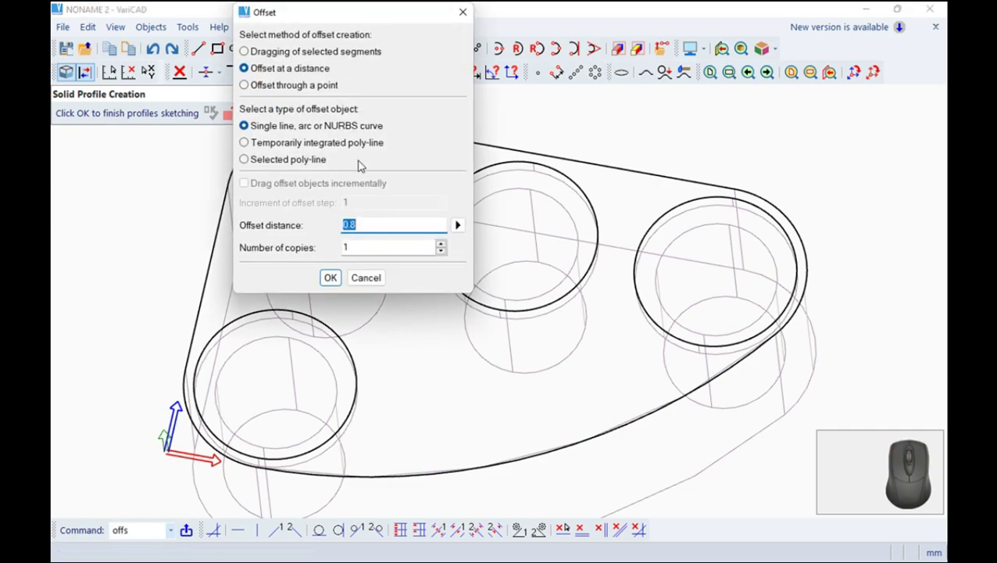
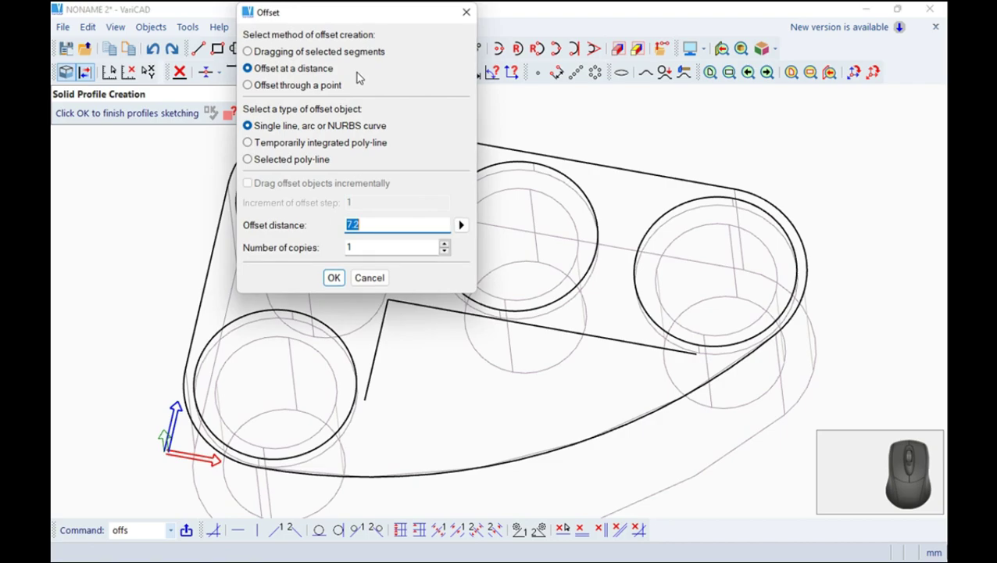
pyautogui.press('0')
pyautogui.press('.')
pyautogui.press('8')
pyautogui.click(342, 279)
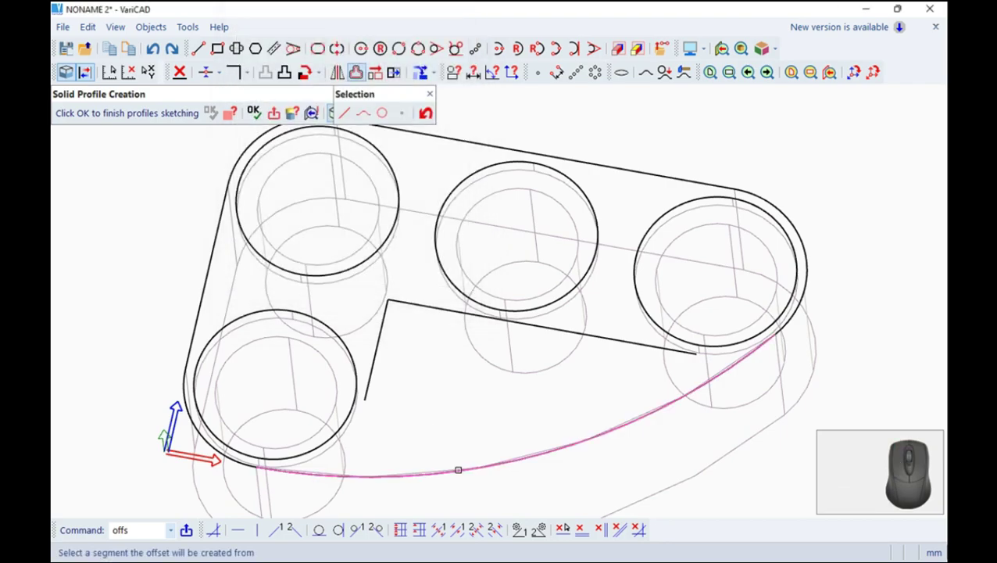
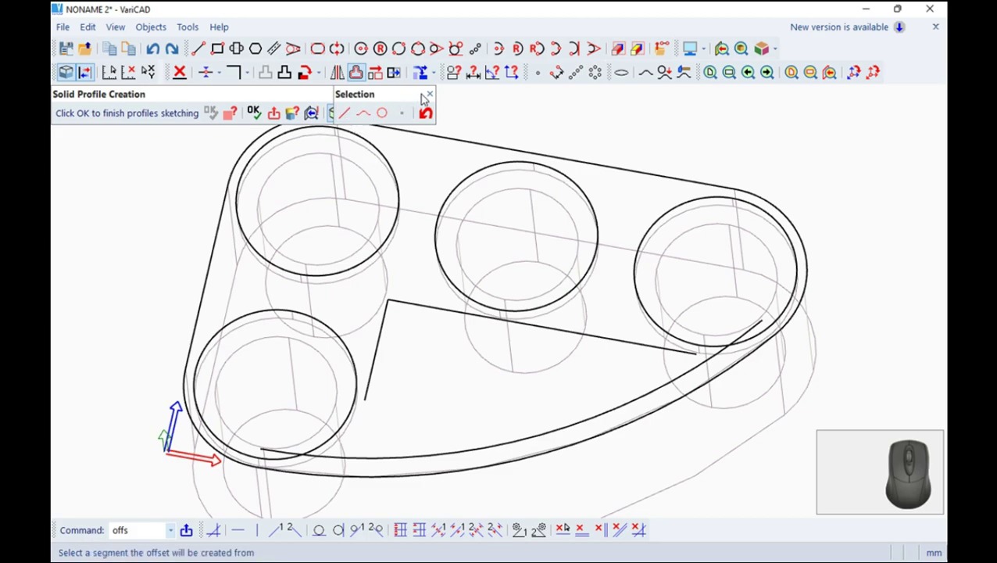
pyautogui.click(434, 96)
pyautogui.click(360, 78)
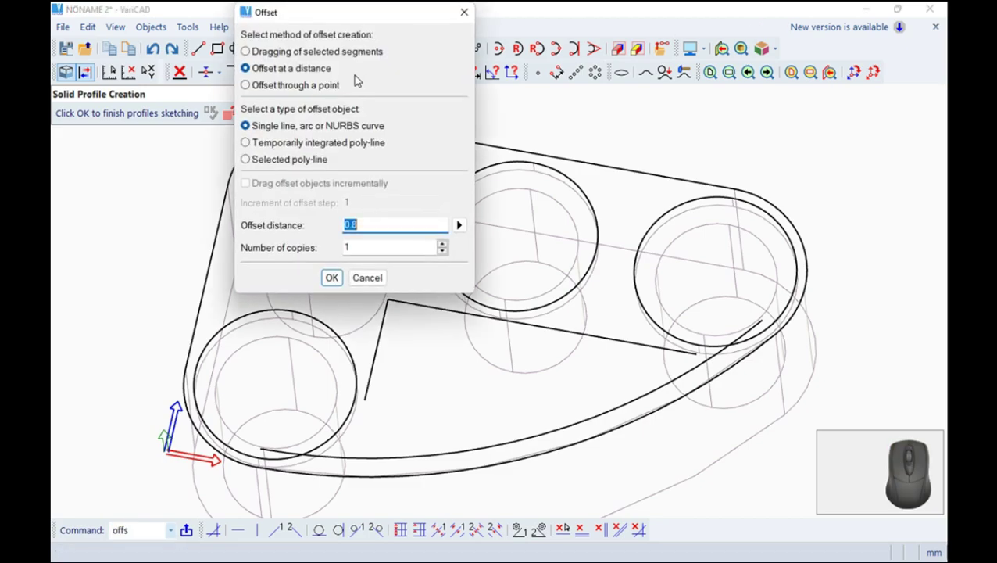
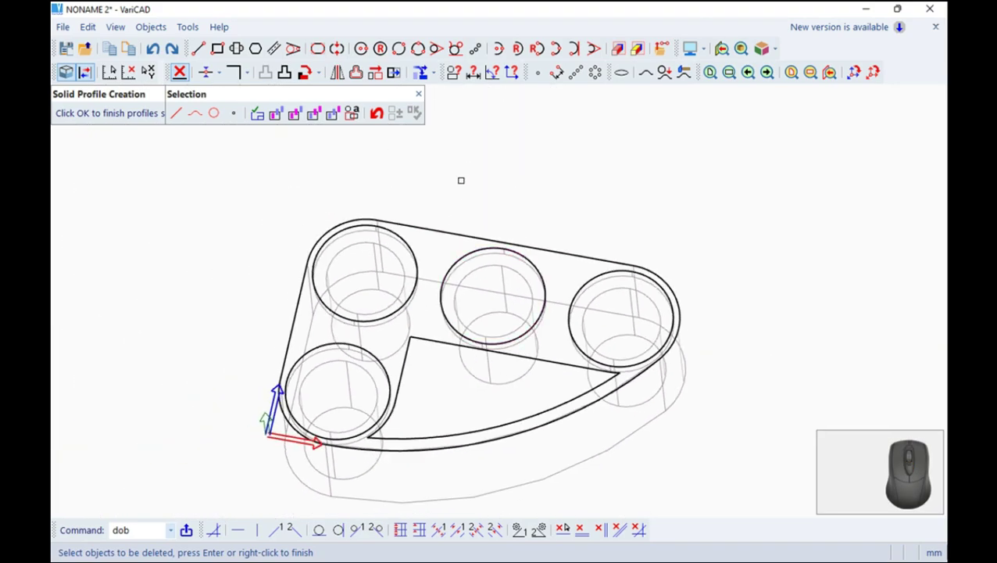
# Finish the pocket profile and extrude it into a raised solid block on the top face.
pyautogui.click(426, 94)
pyautogui.moveTo(464, 191); pyautogui.dragTo(447, 123)
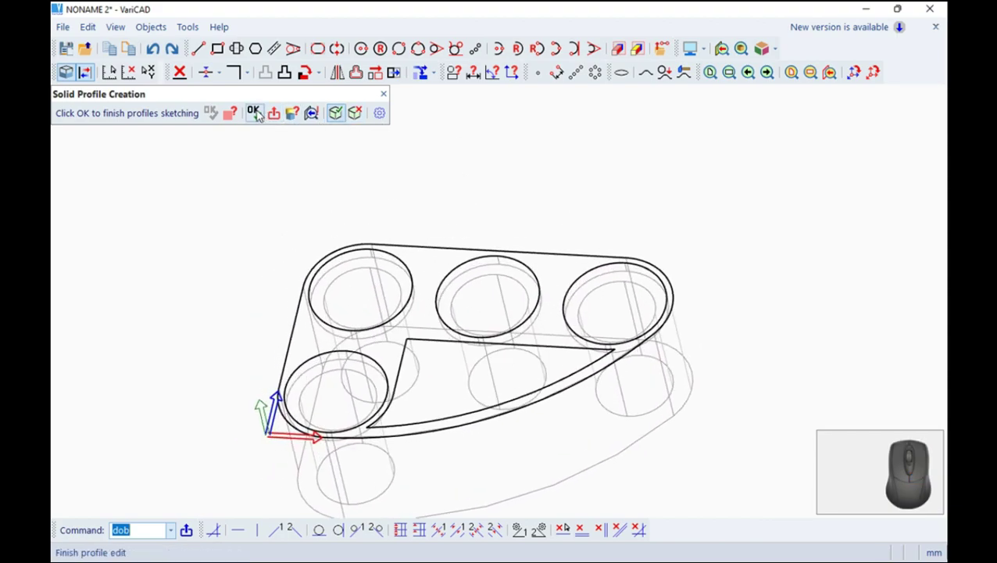
pyautogui.click(262, 112)
pyautogui.click(263, 127)
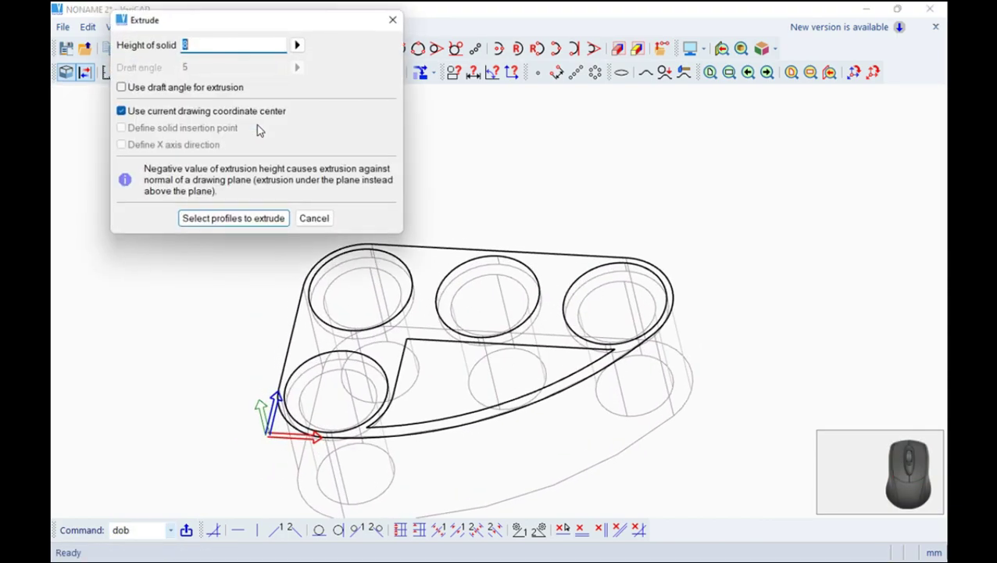
pyautogui.click(267, 225)
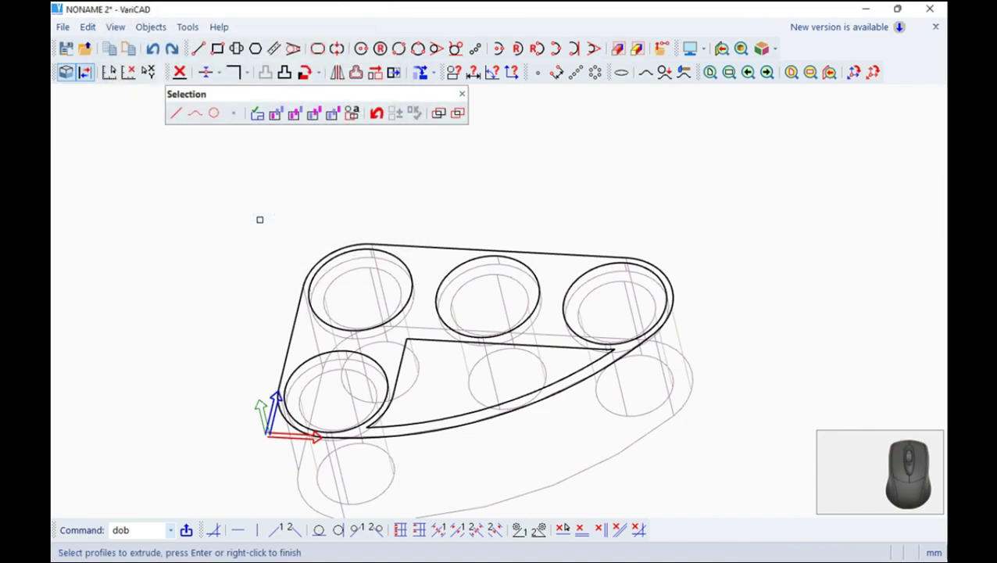
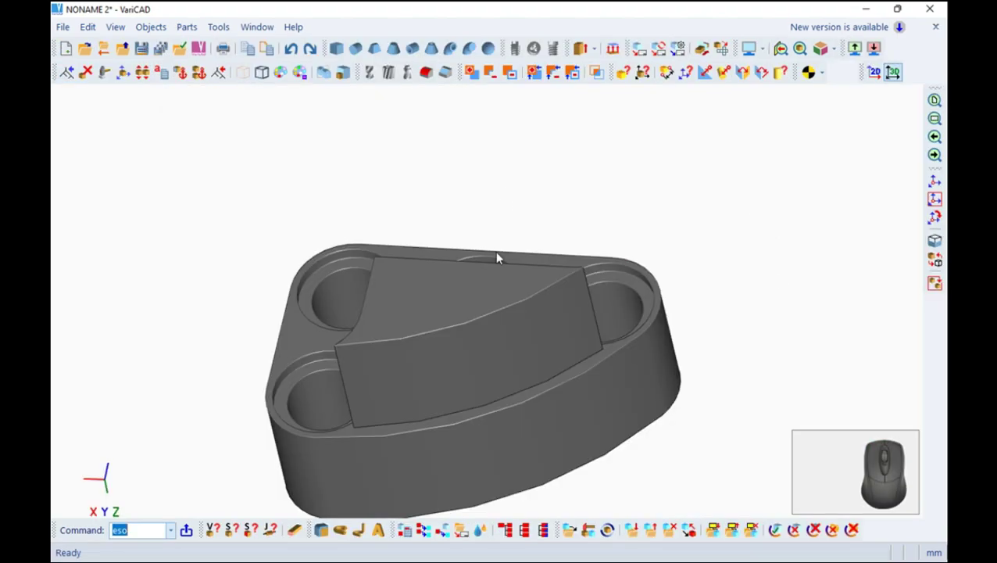
pyautogui.moveTo(511, 269); pyautogui.dragTo(354, 108)
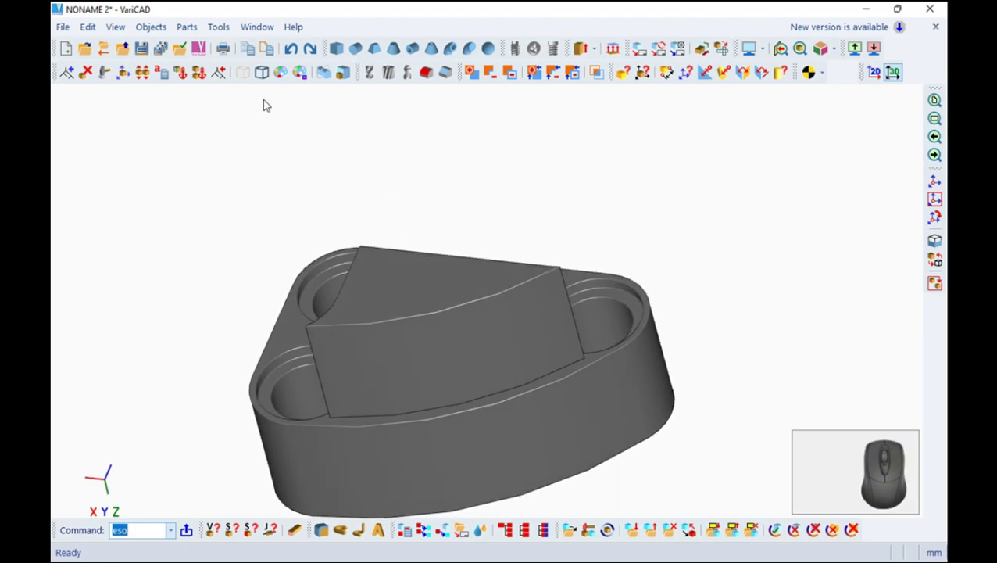
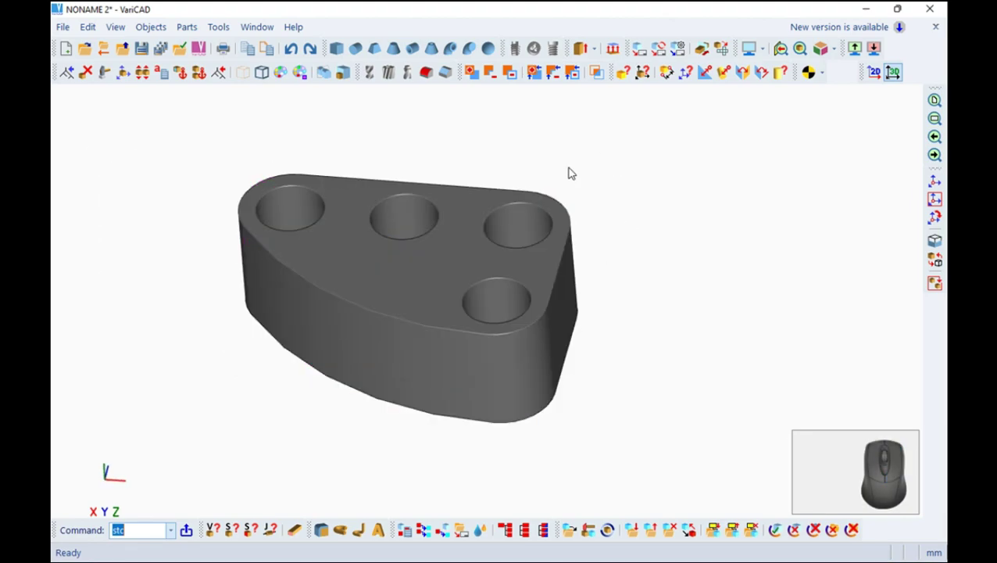
# Insert a 10 × 10 × 6.4 box solid, rotate it by the preset angle and place it below the bracket.
pyautogui.middleClick(511, 138)
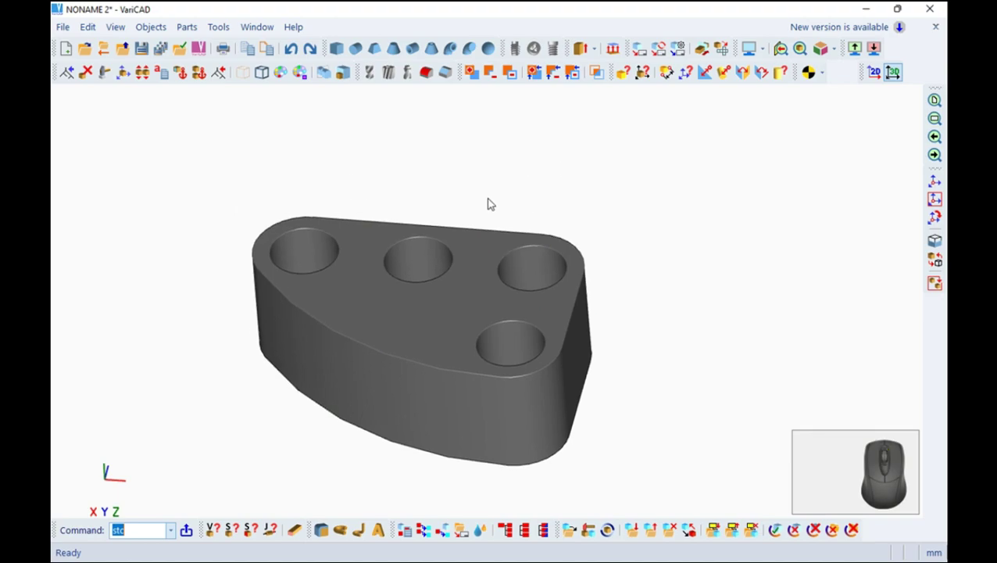
pyautogui.moveTo(488, 186); pyautogui.dragTo(469, 141)
pyautogui.click(342, 51)
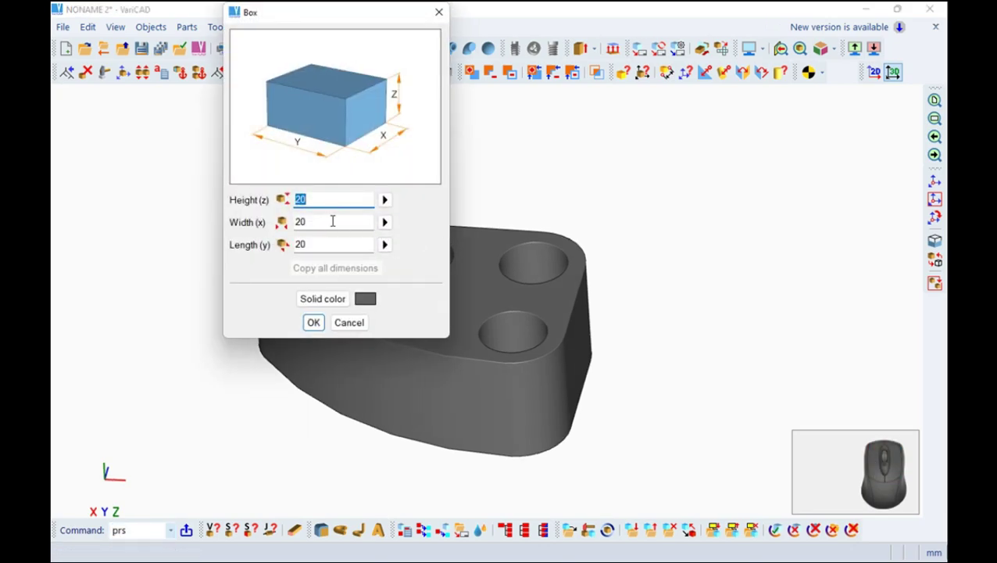
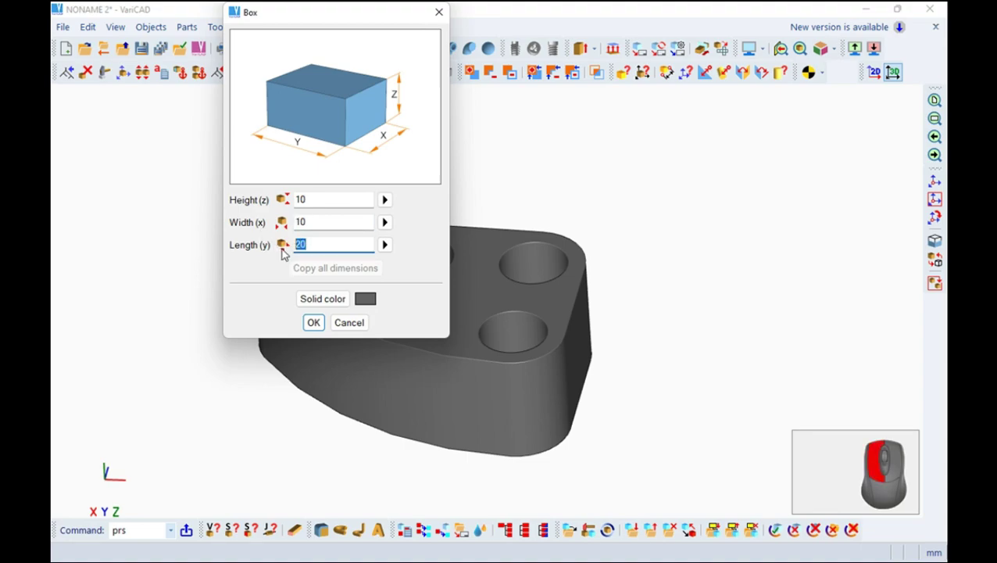
pyautogui.press('6')
pyautogui.press('.')
pyautogui.press('4')
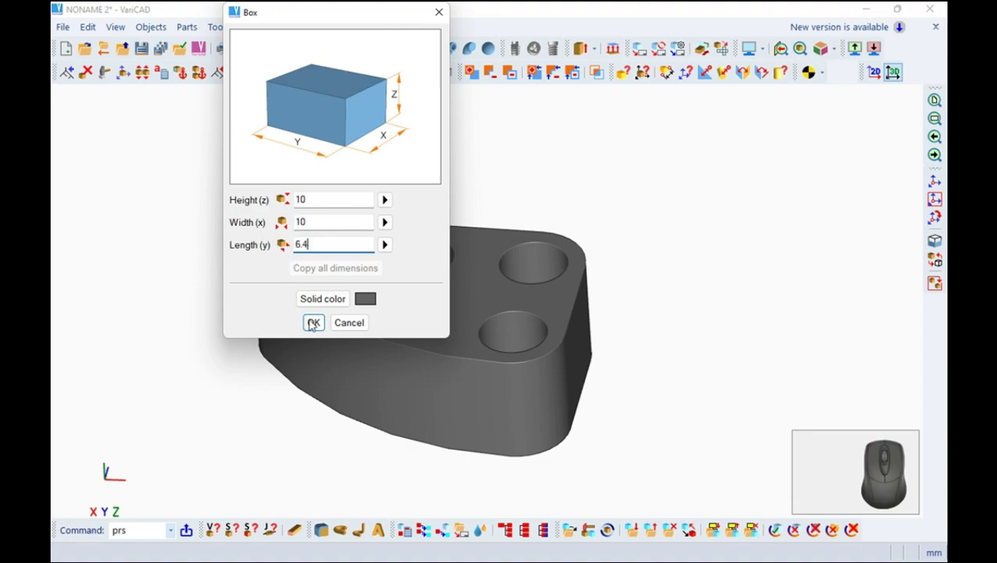
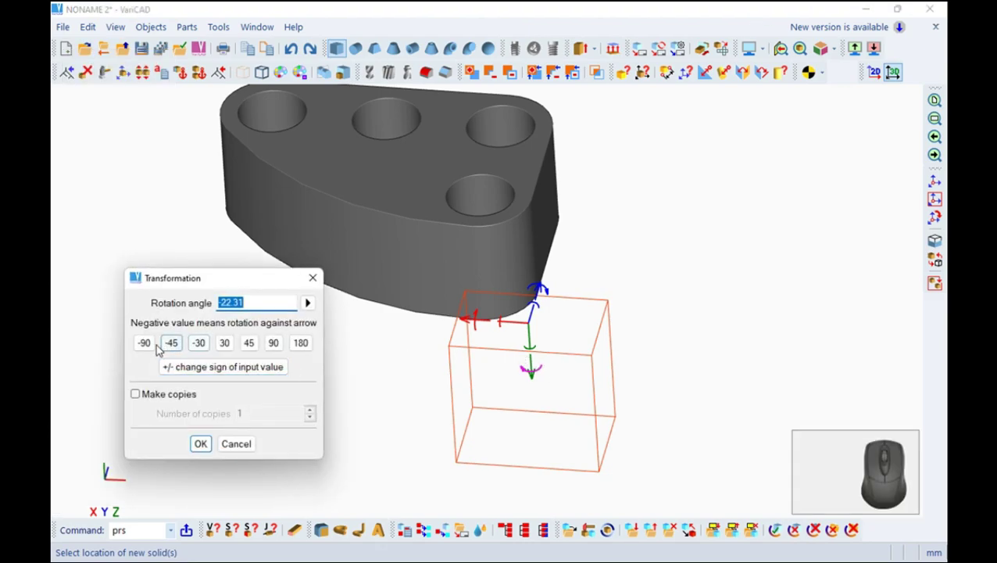
pyautogui.click(152, 348)
pyautogui.click(209, 443)
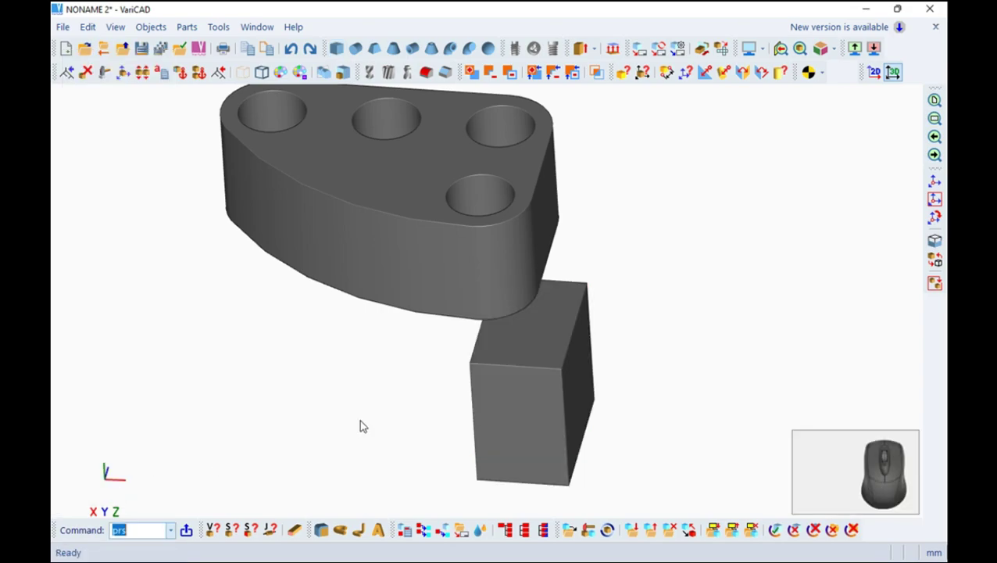
# Translate the small rounded block 0.8 along its axis onto the bracket's top face.
pyautogui.press('Escape')
pyautogui.moveTo(373, 393); pyautogui.dragTo(354, 304)
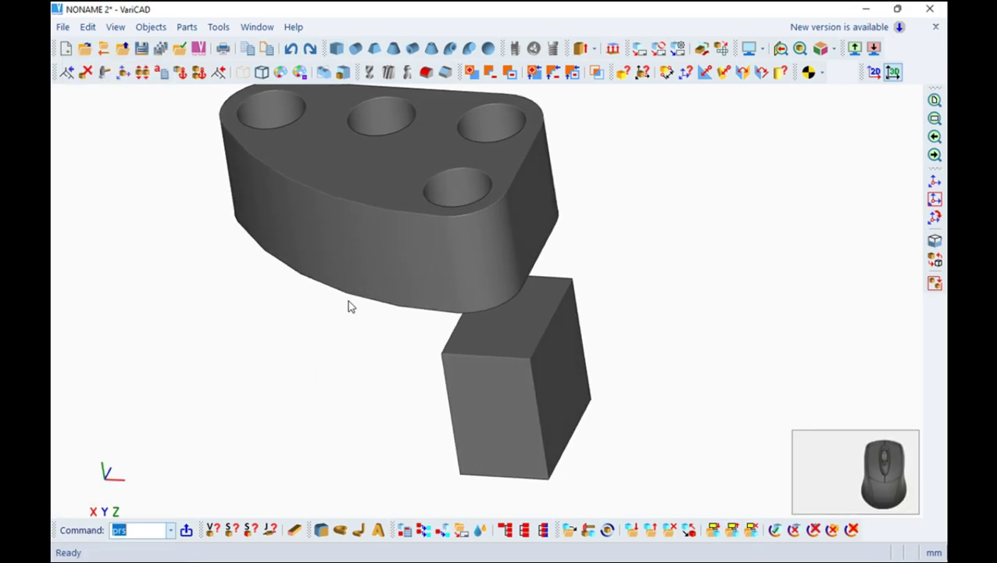
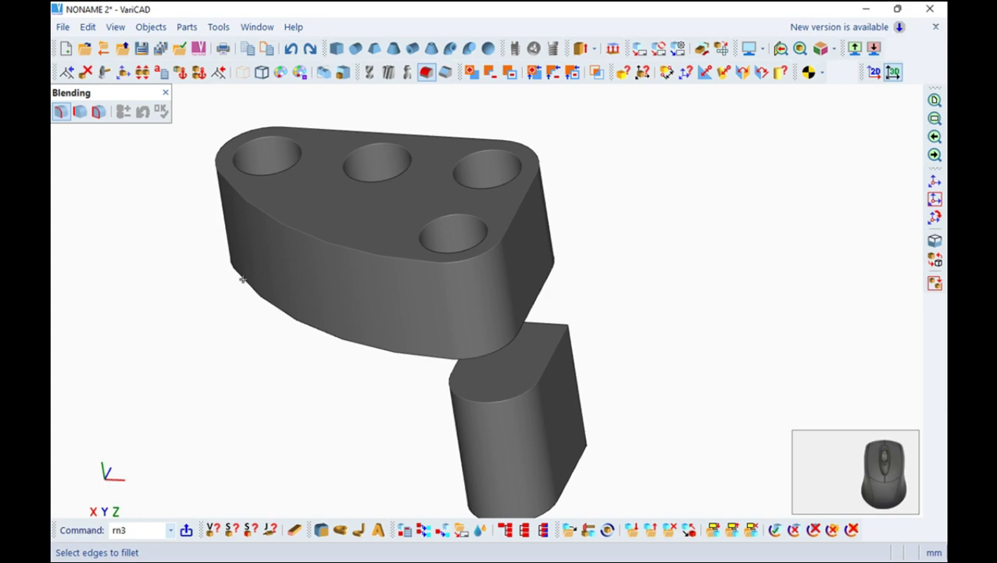
pyautogui.click(171, 95)
pyautogui.click(126, 74)
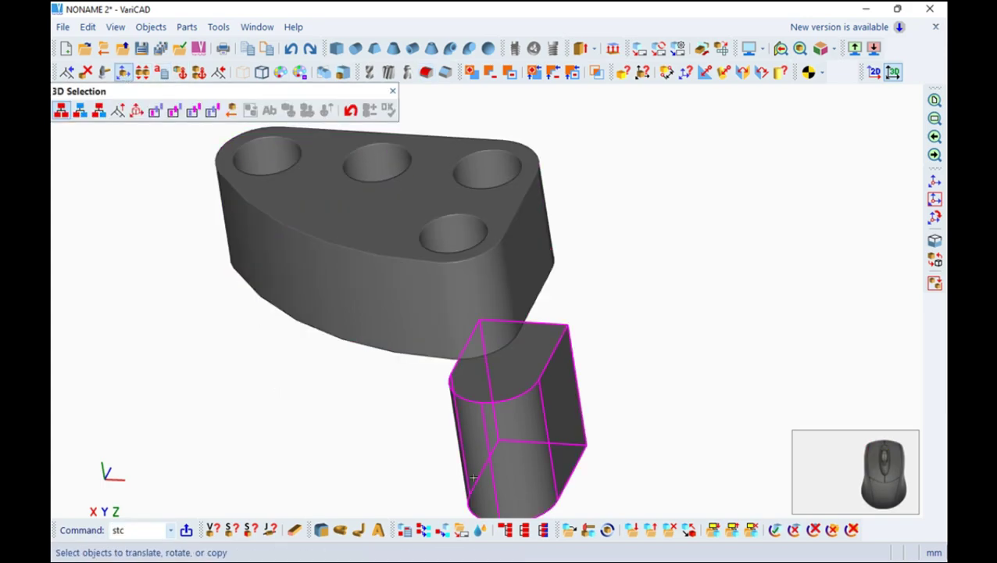
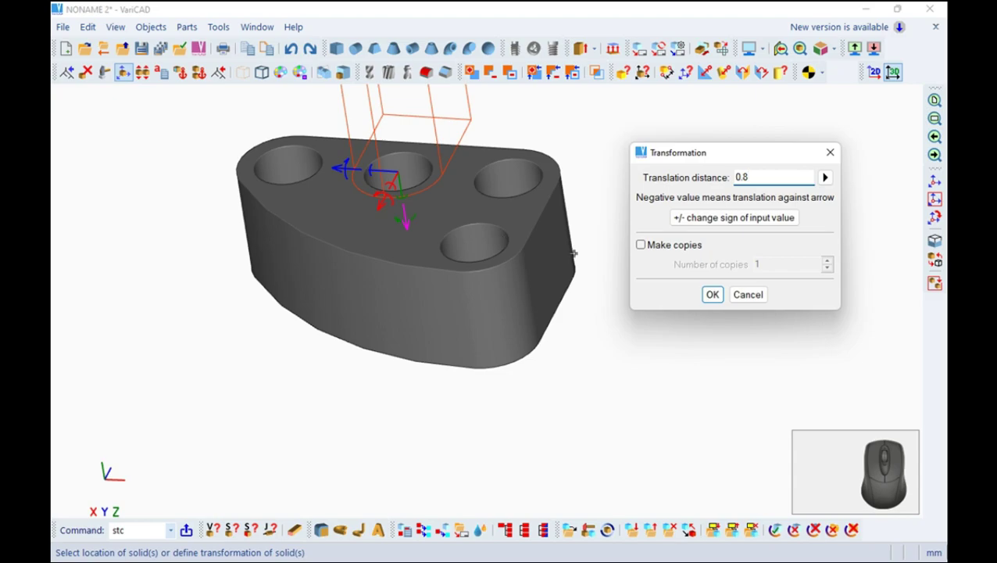
pyautogui.click(718, 296)
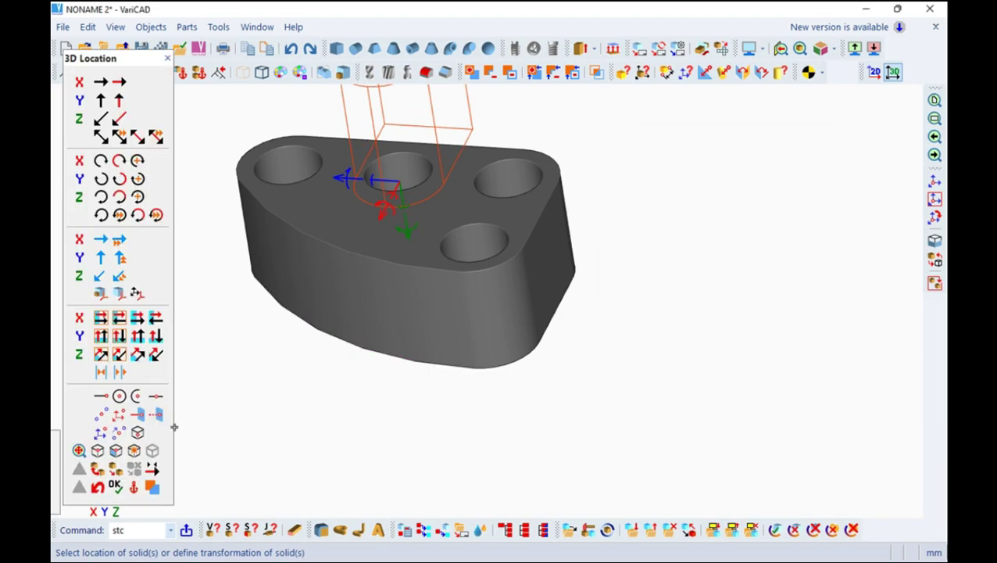
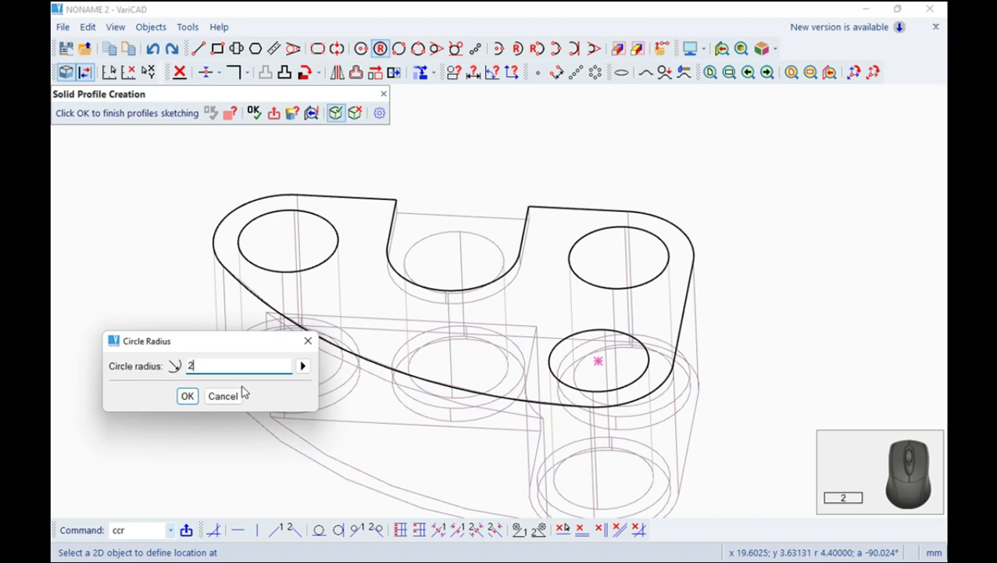
# Ring the lower hole with a radius circle and add a 2.8 vertical line at angle 90.
pyautogui.press('Return')
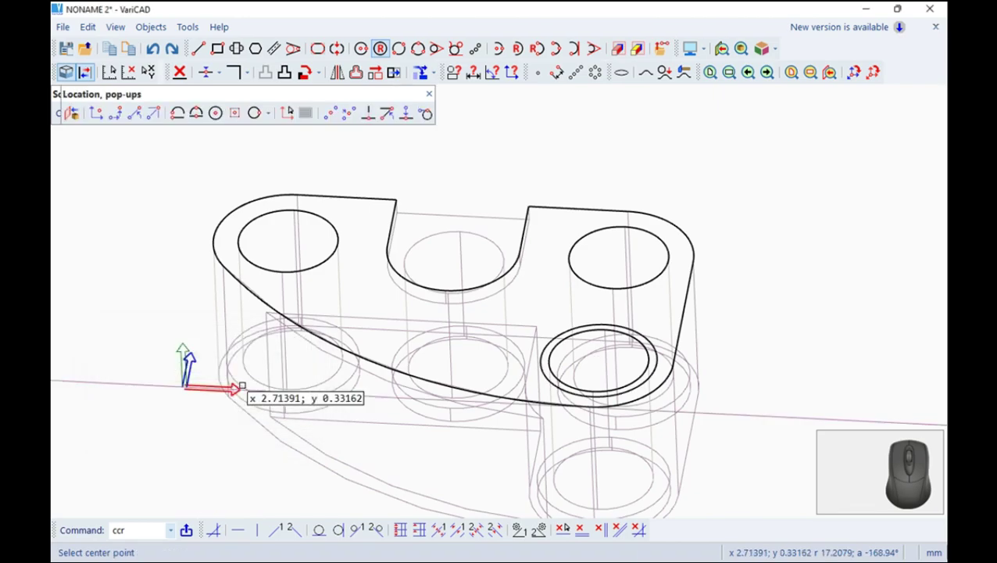
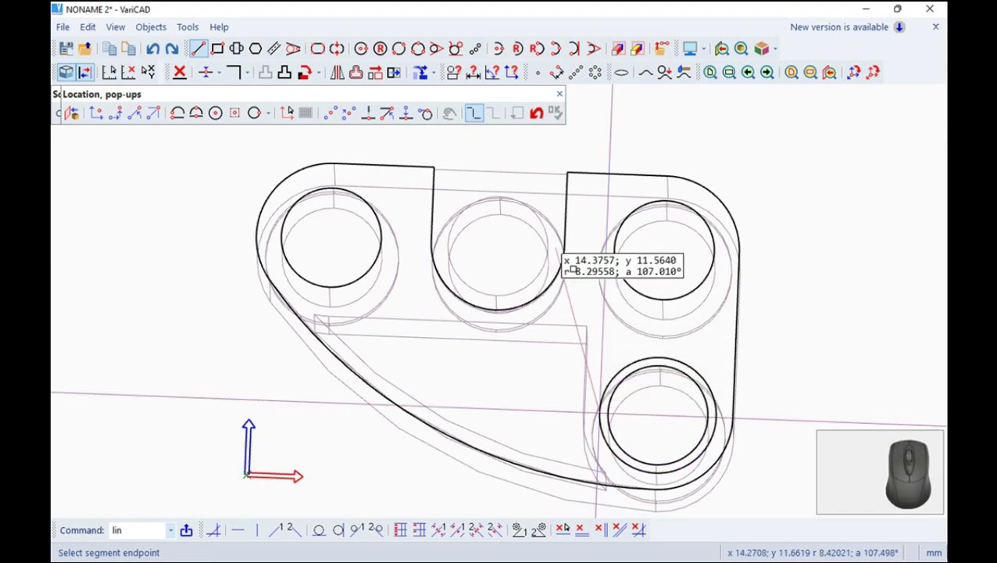
pyautogui.click(134, 115)
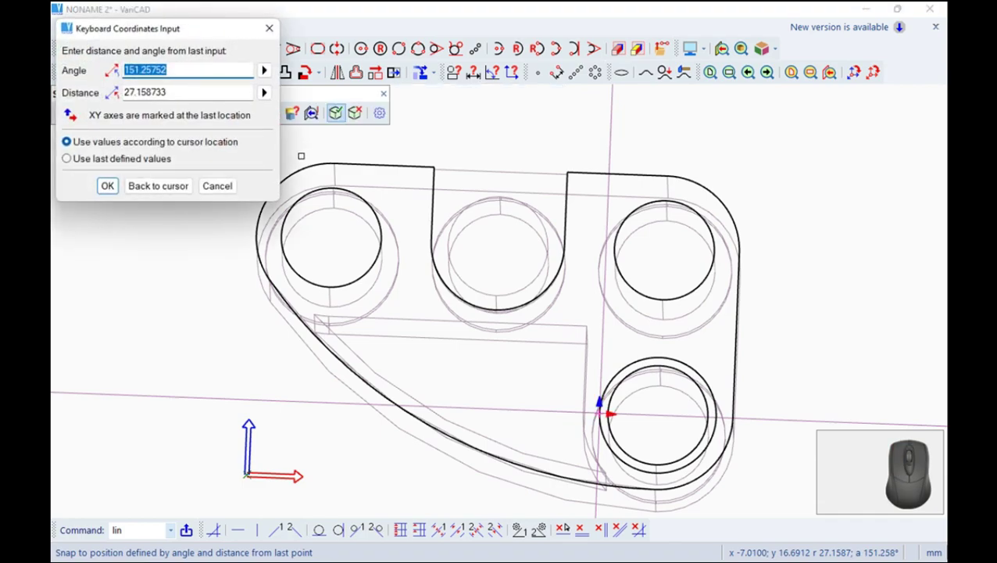
pyautogui.press('9')
pyautogui.press('0')
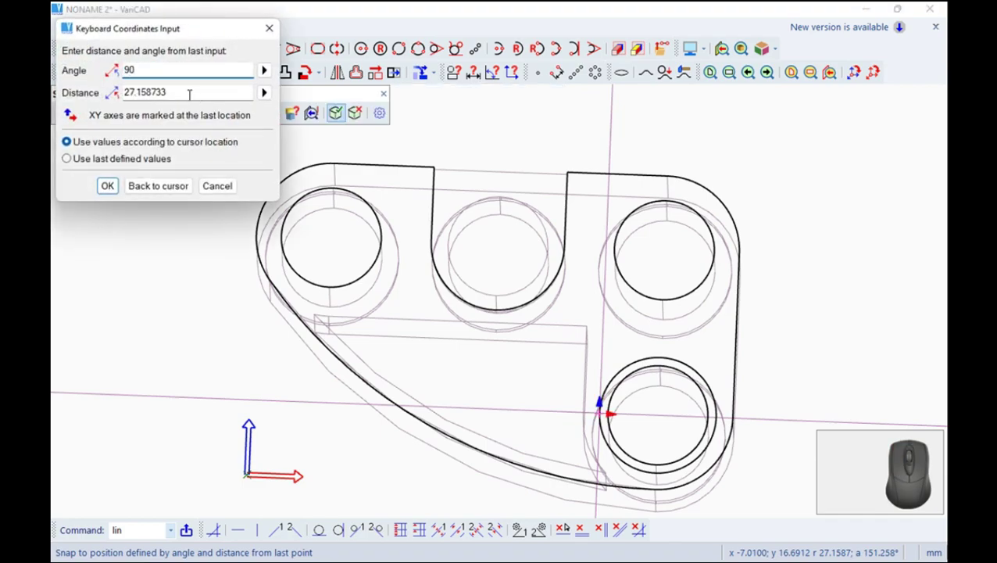
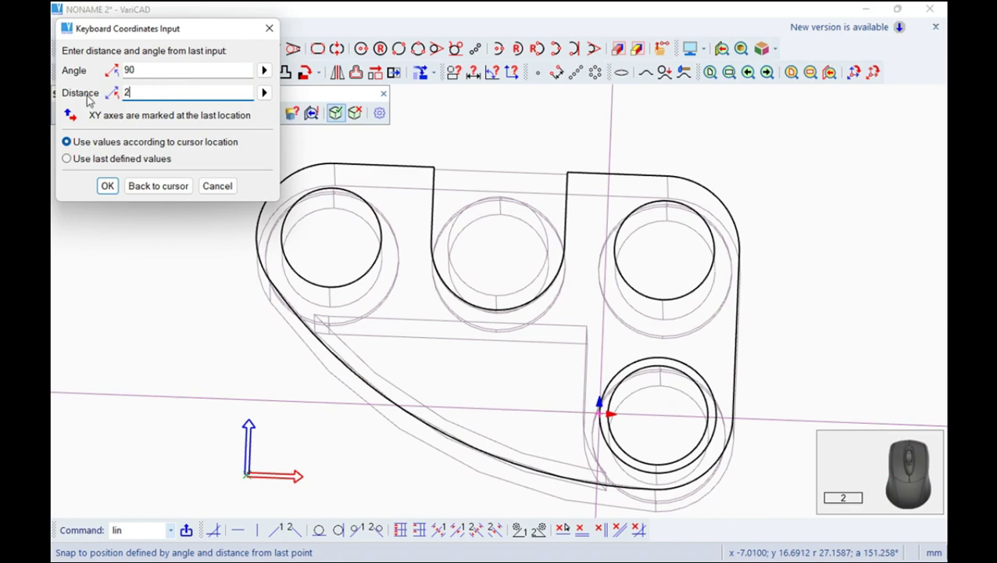
pyautogui.press('Return')
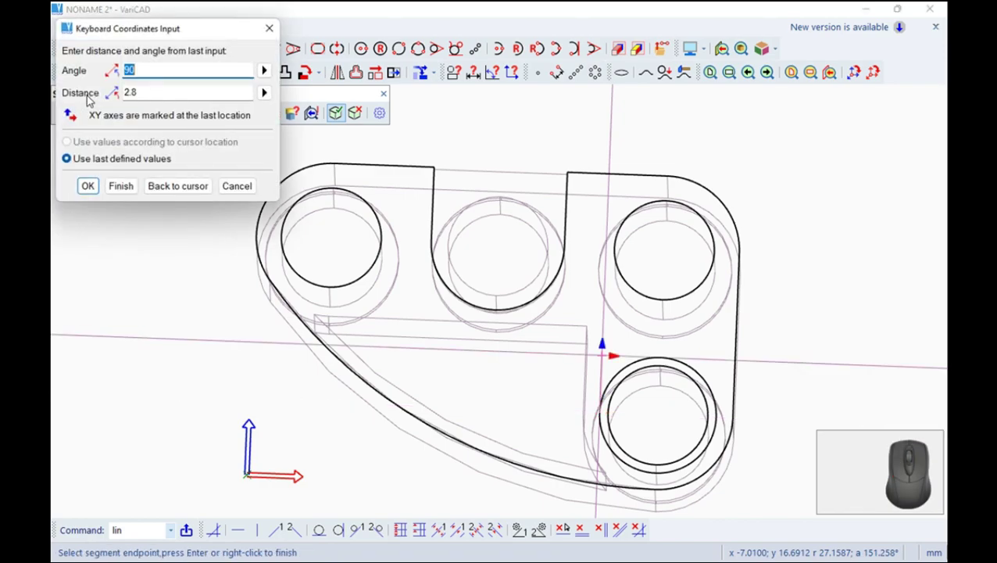
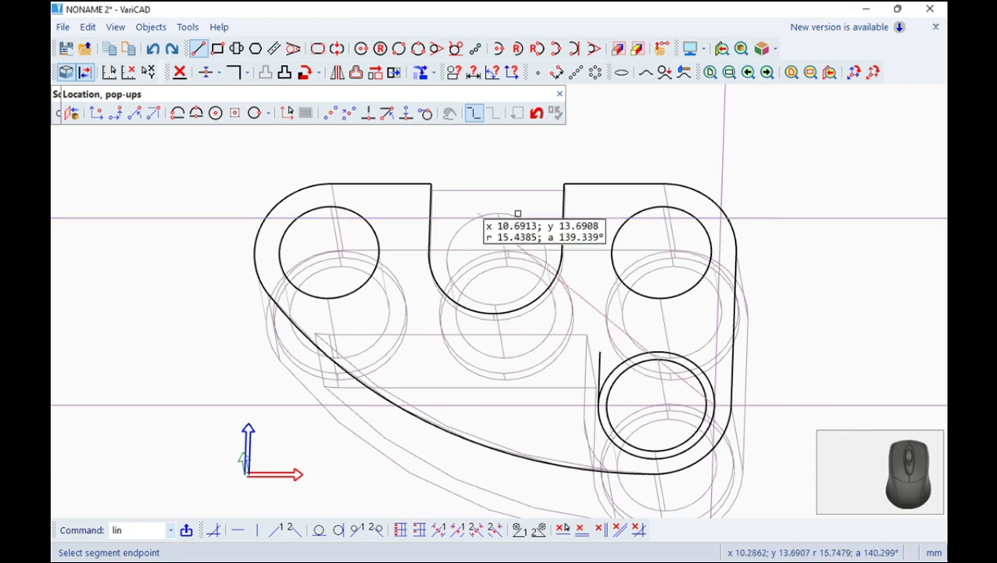
# Add a second 2.8 vertical line at angle 90 beside the lower hole.
pyautogui.click(144, 116)
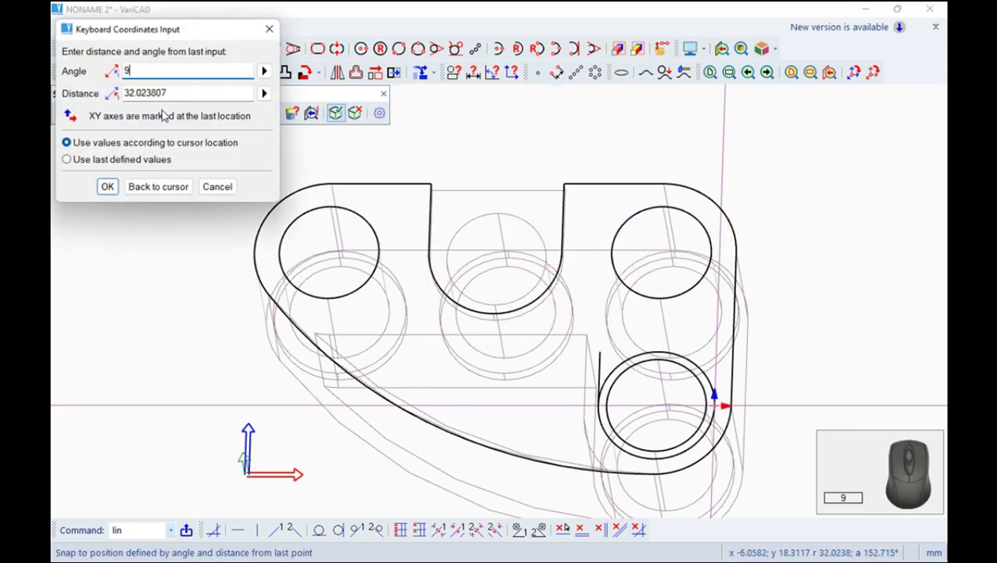
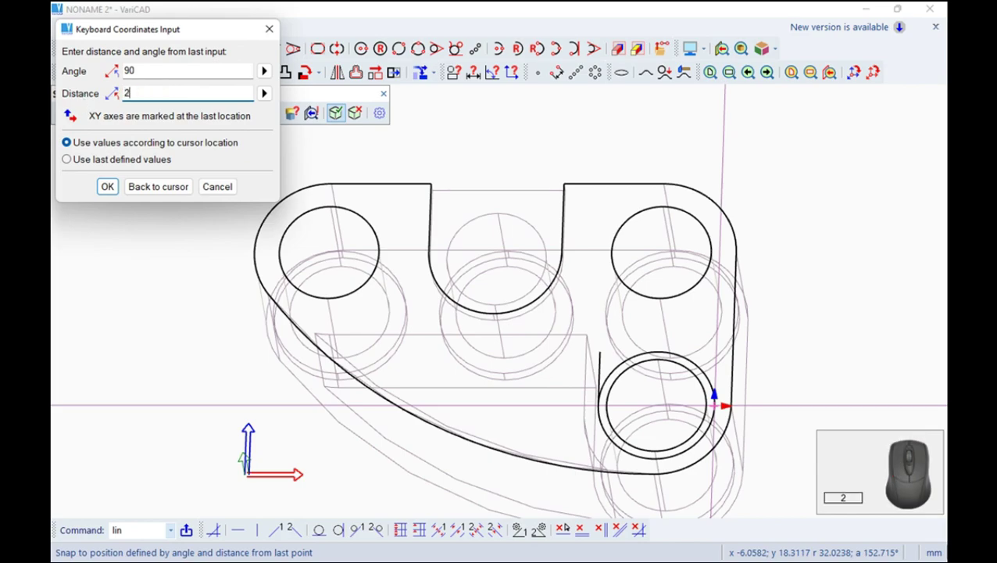
pyautogui.press('Return')
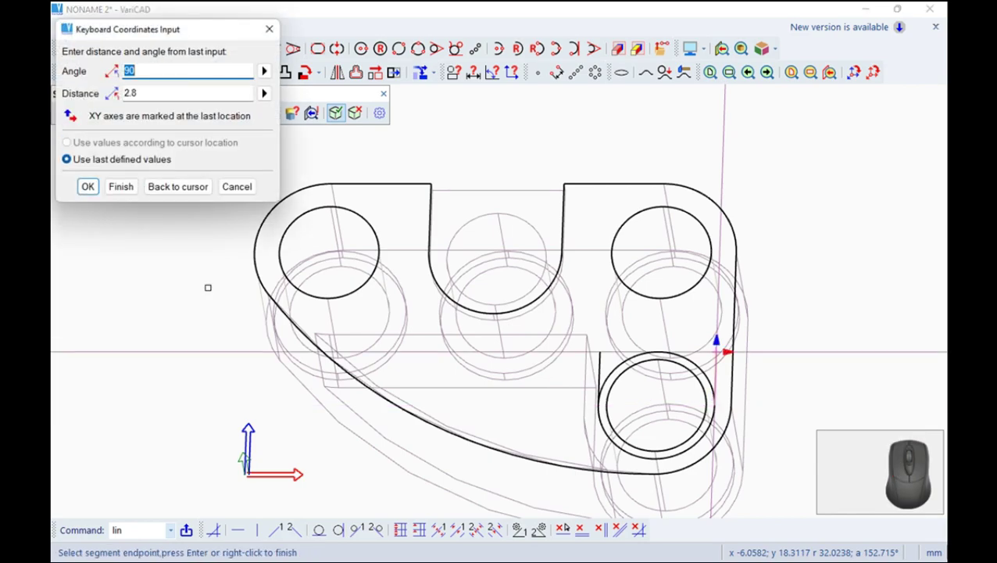
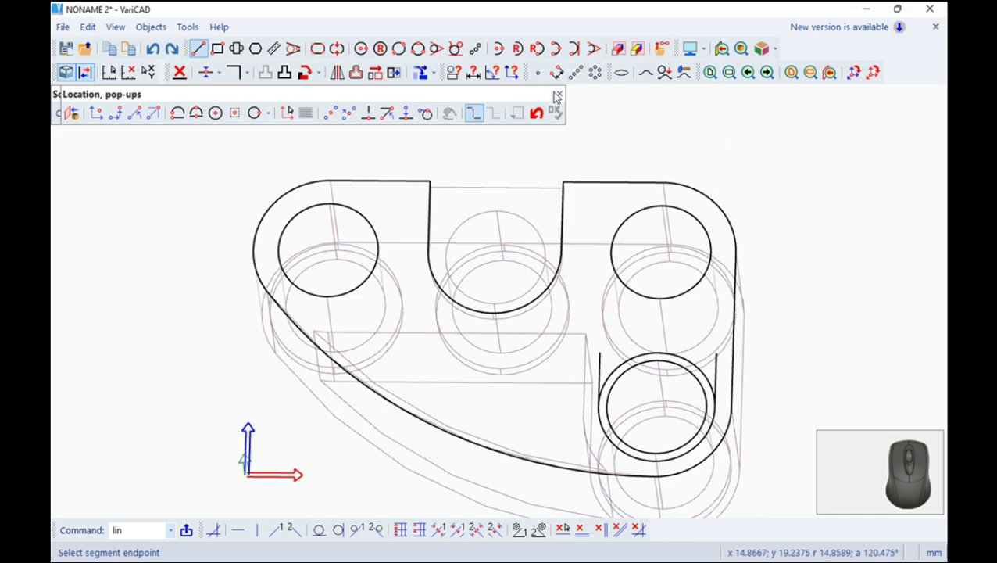
pyautogui.click(564, 93)
# Ring the upper-right hole with a 3.2 radius circle by centre and radius.
pyautogui.click(382, 51)
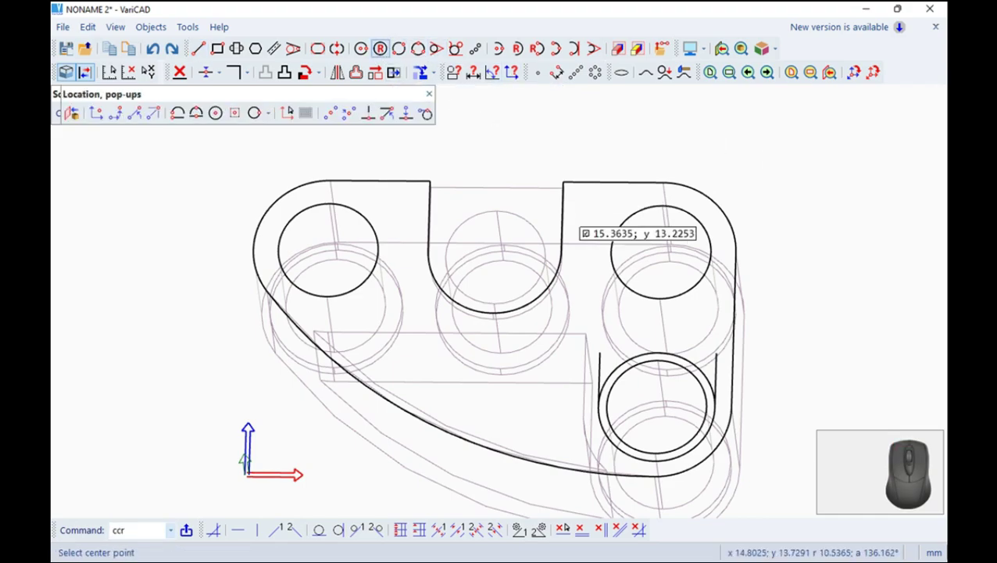
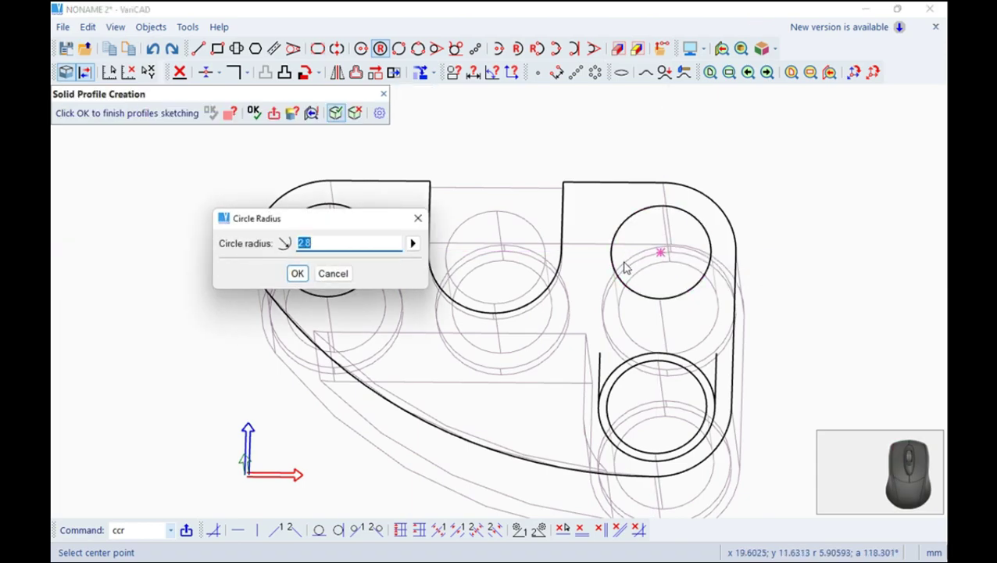
pyautogui.press('3')
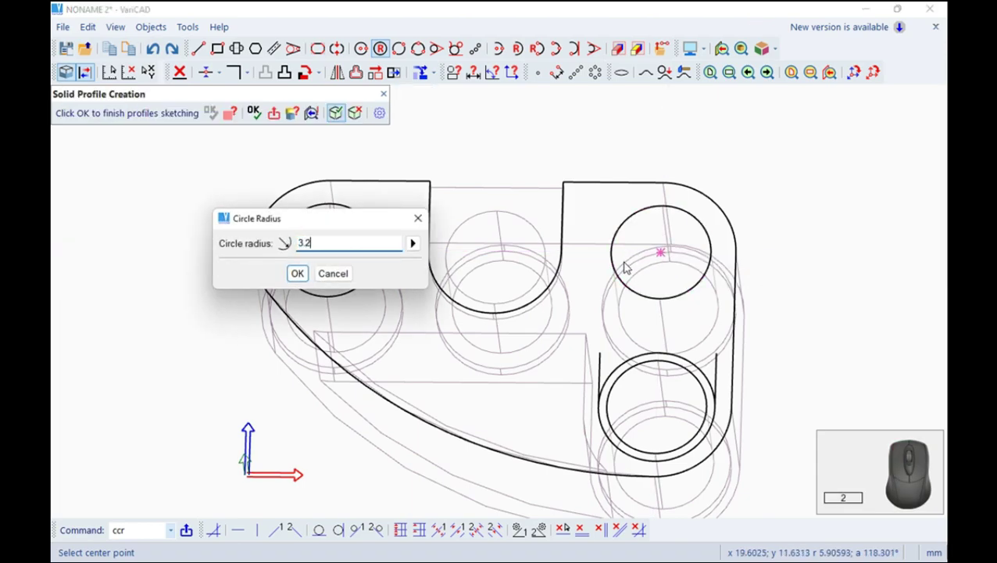
pyautogui.press('Return')
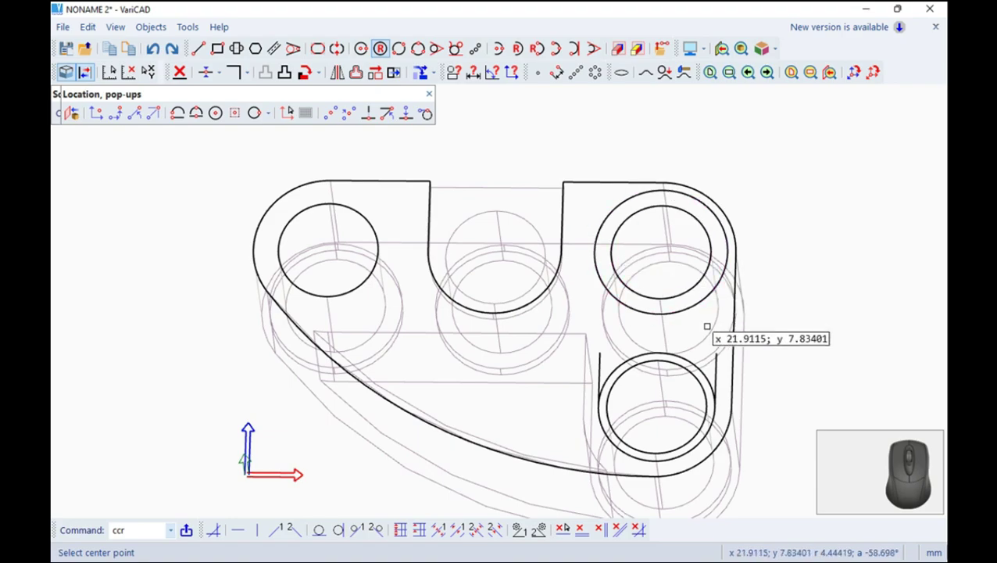
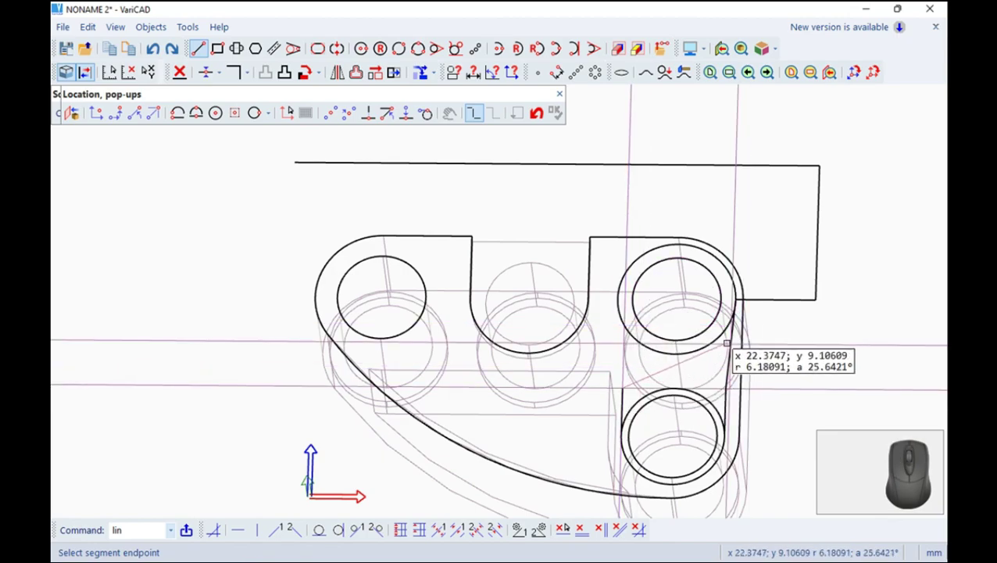
# End the line path and make its end tangent to the upper ring, ready for mirroring.
pyautogui.press('Escape')
pyautogui.scroll(-3)
pyautogui.scroll(-3)
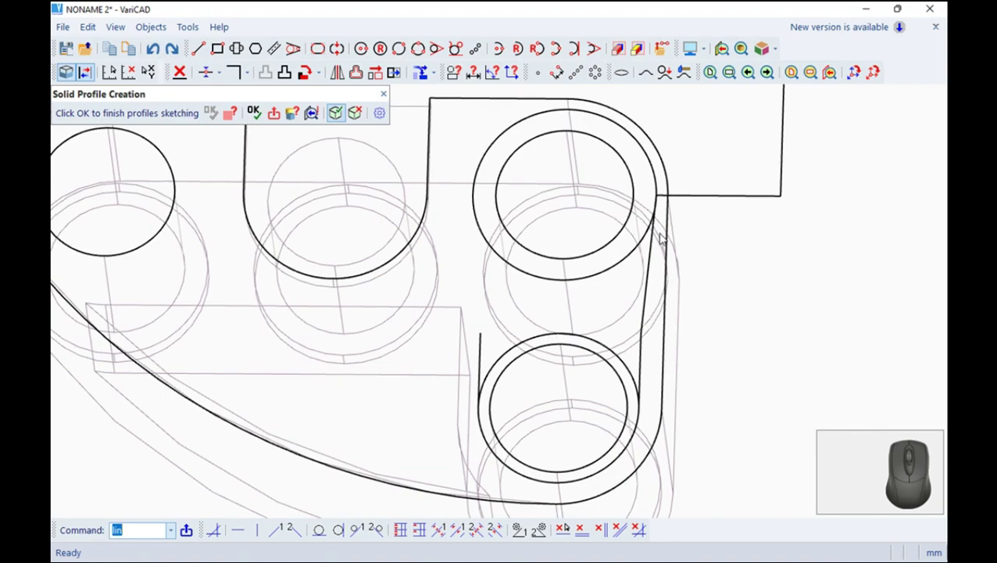
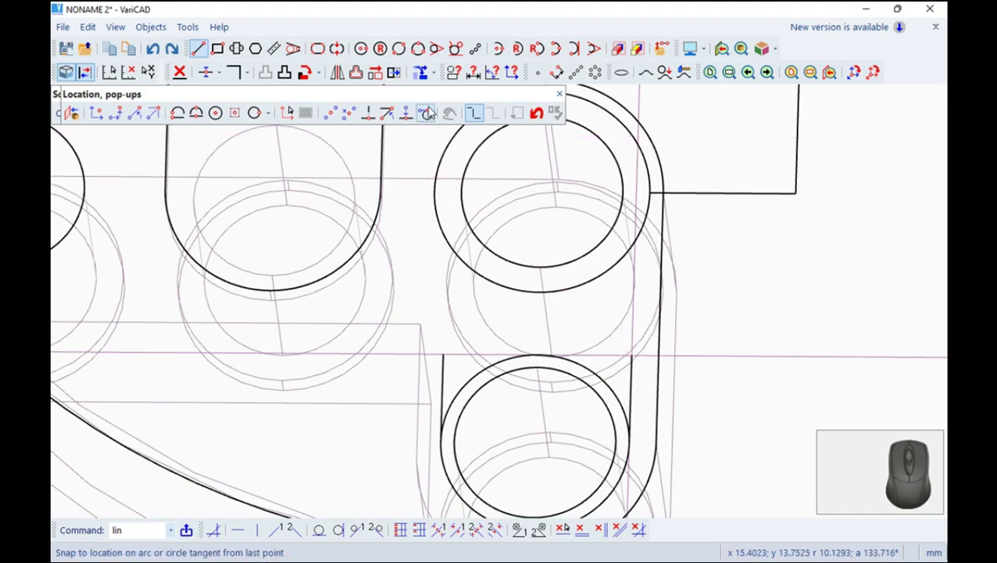
pyautogui.click(434, 116)
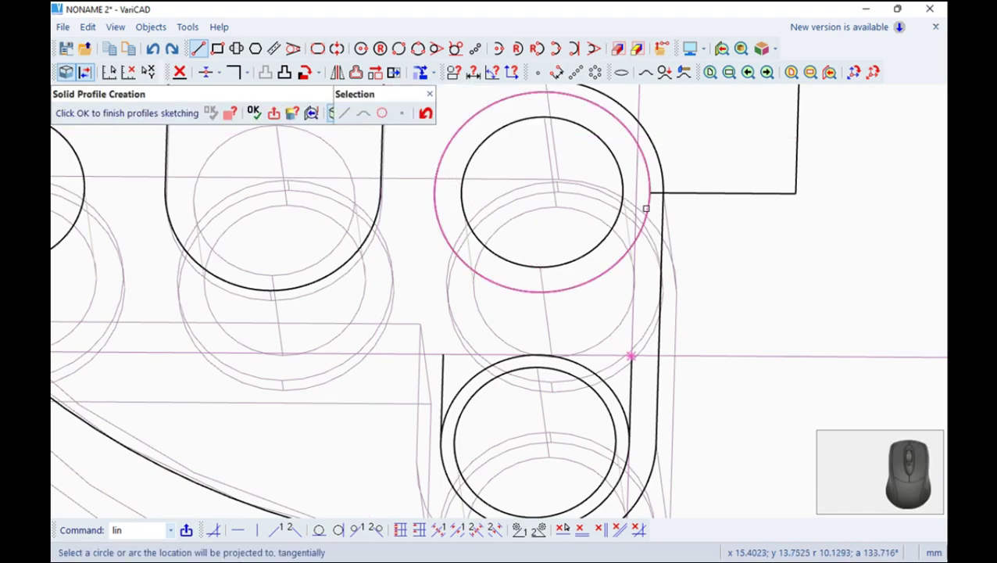
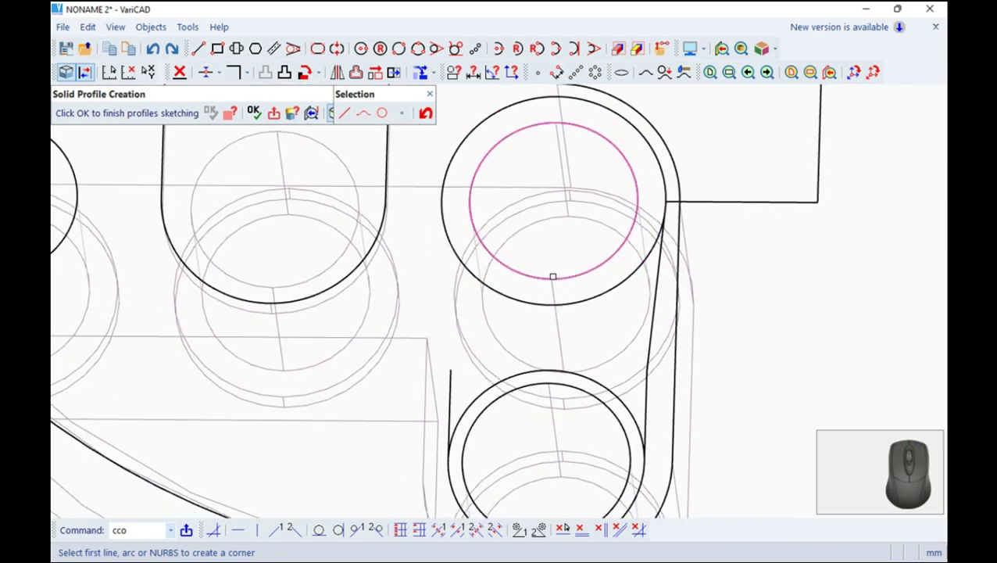
pyautogui.scroll(-3)
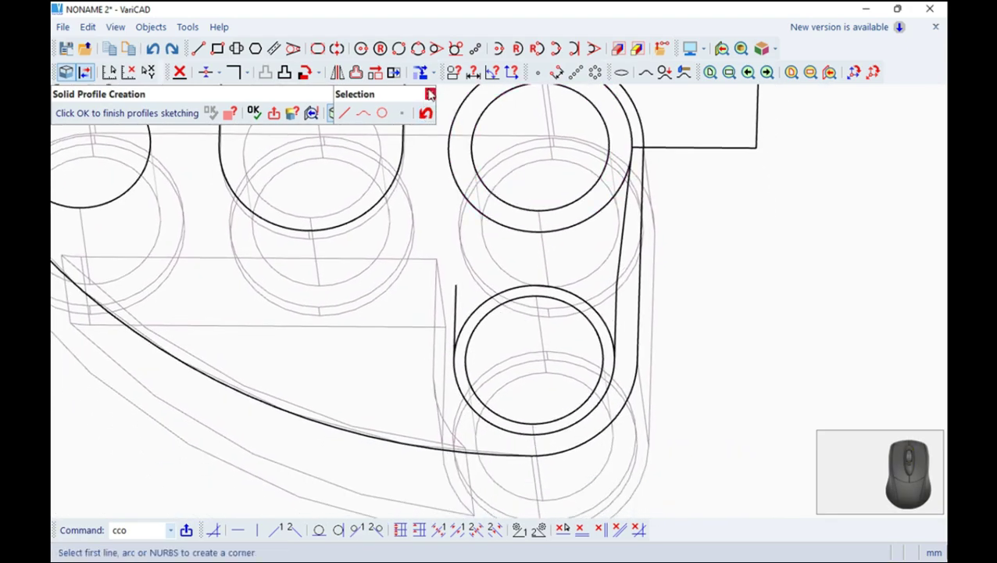
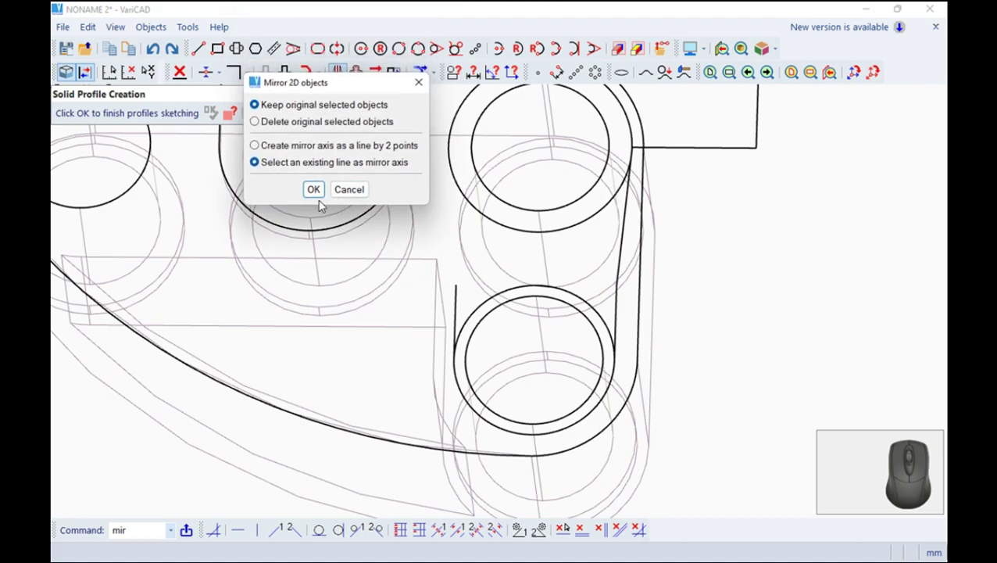
# Set Mirror 2D objects to create the axis as a line by 2 points and confirm.
pyautogui.click(261, 148)
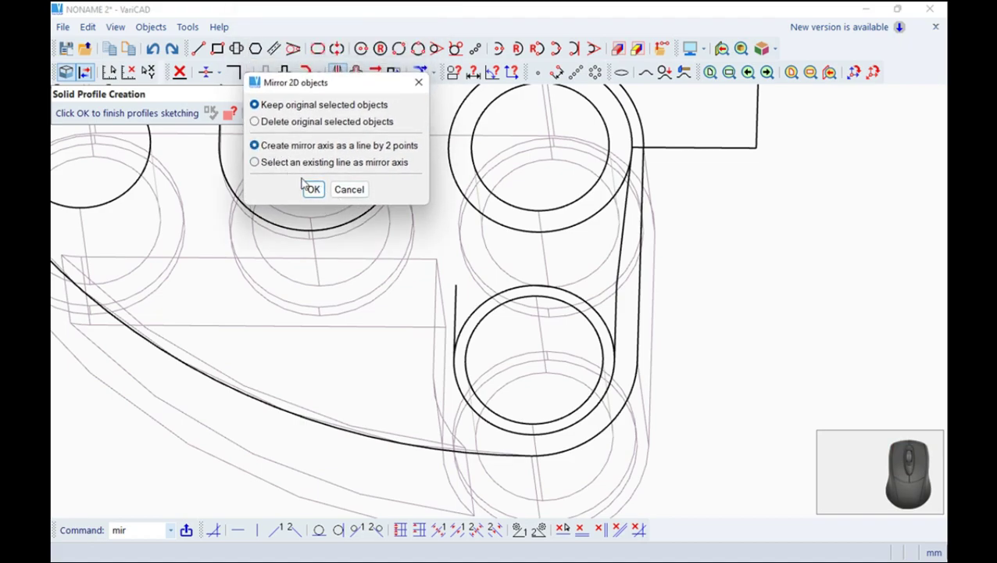
pyautogui.click(314, 190)
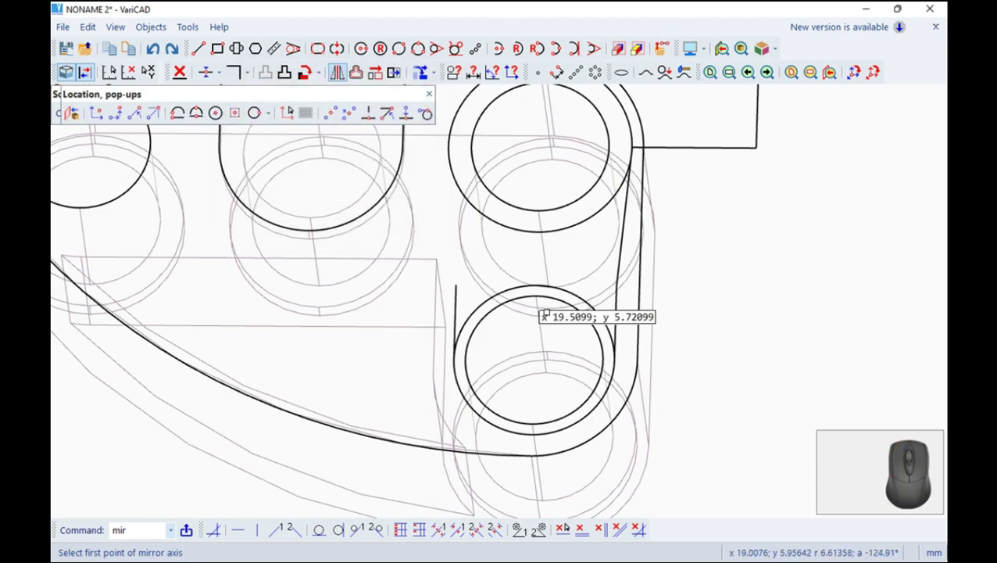
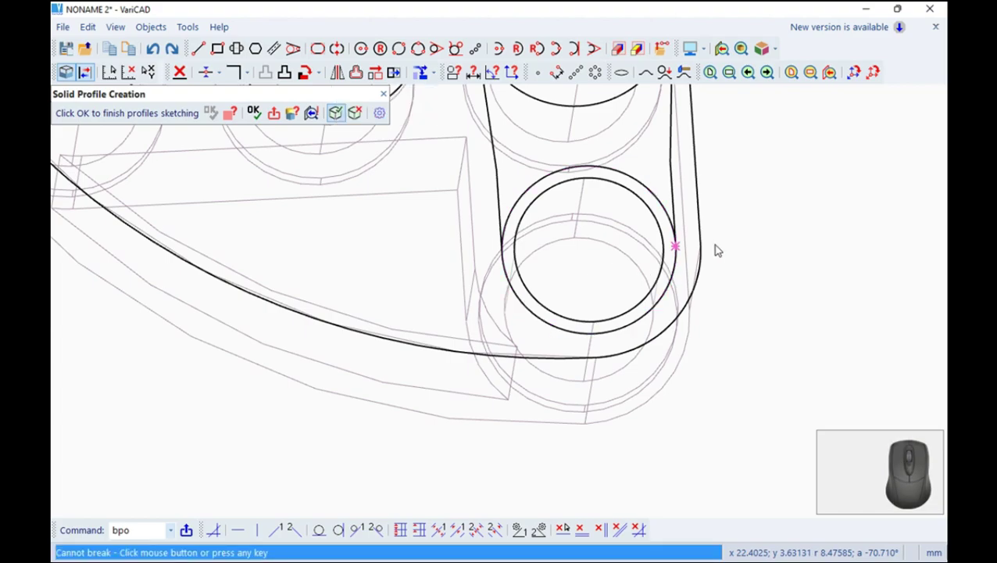
# Retry breaking the lower hole's outer ring after the failed split.
pyautogui.click(766, 249)
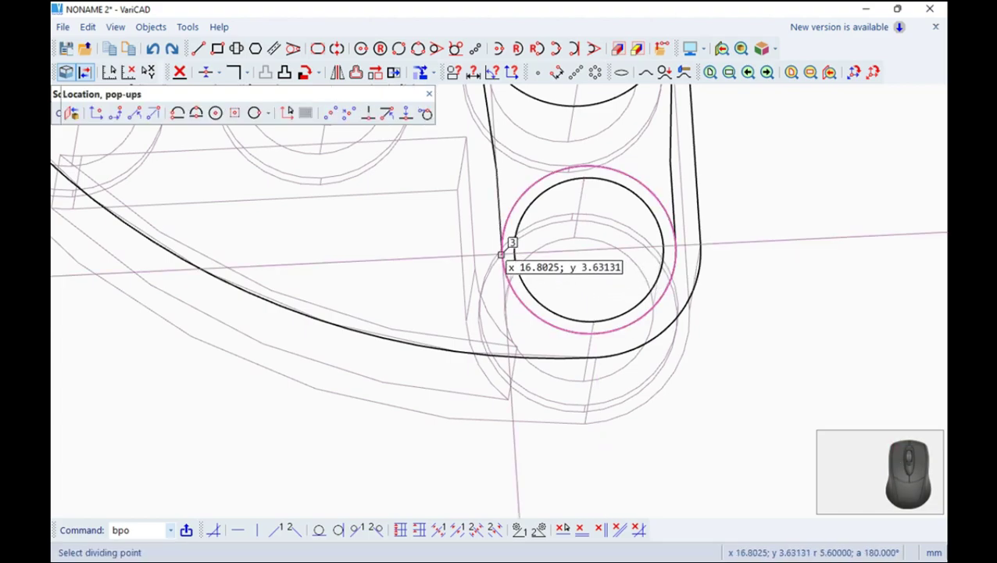
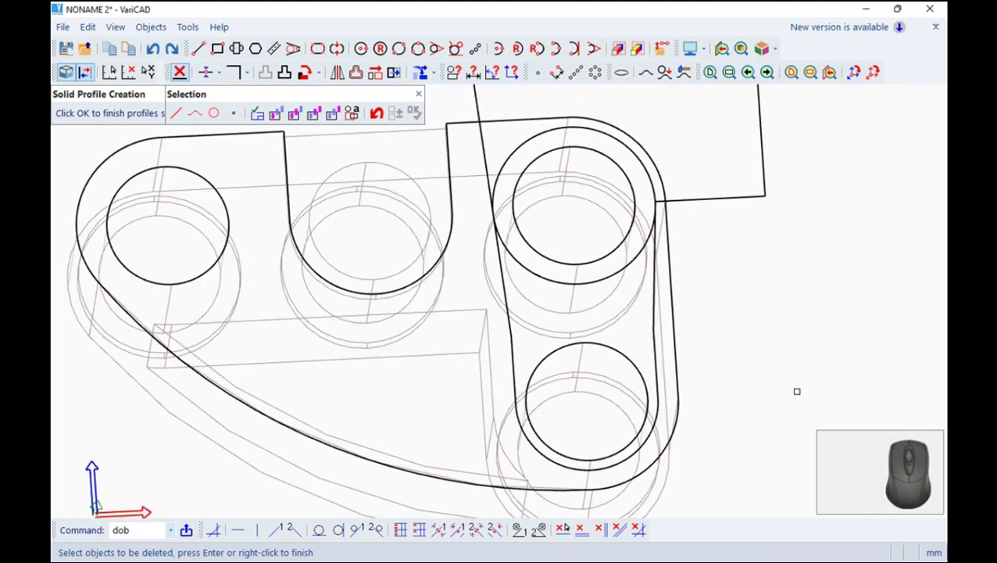
pyautogui.scroll(-3)
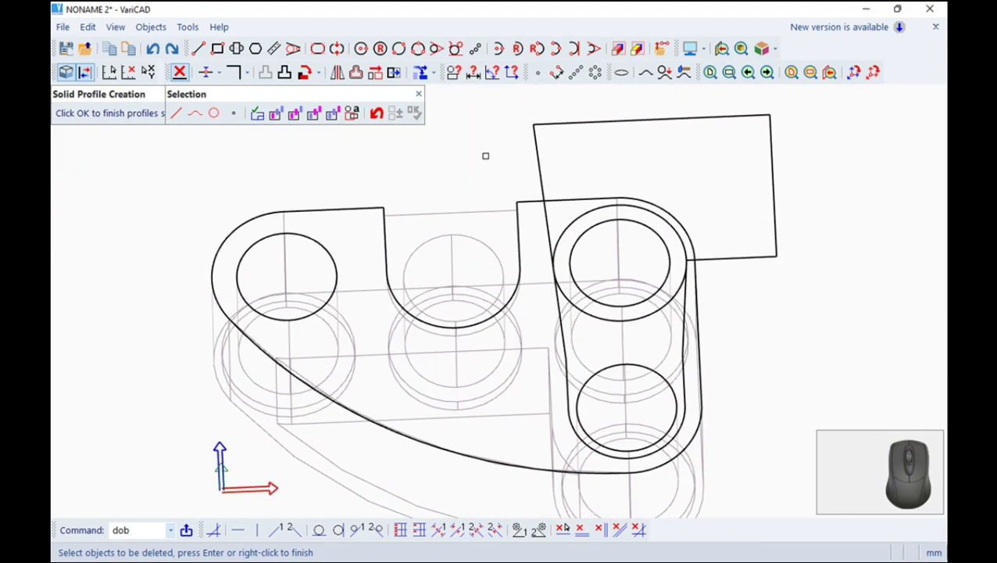
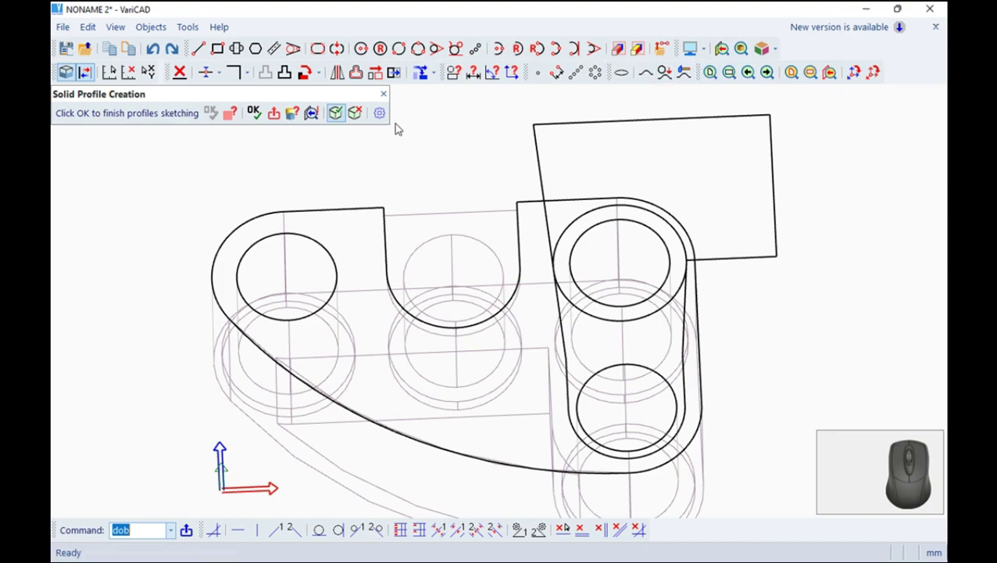
# Finish the bracket profile sketch and extrude it into a solid plate with holes.
pyautogui.click(264, 116)
pyautogui.click(269, 126)
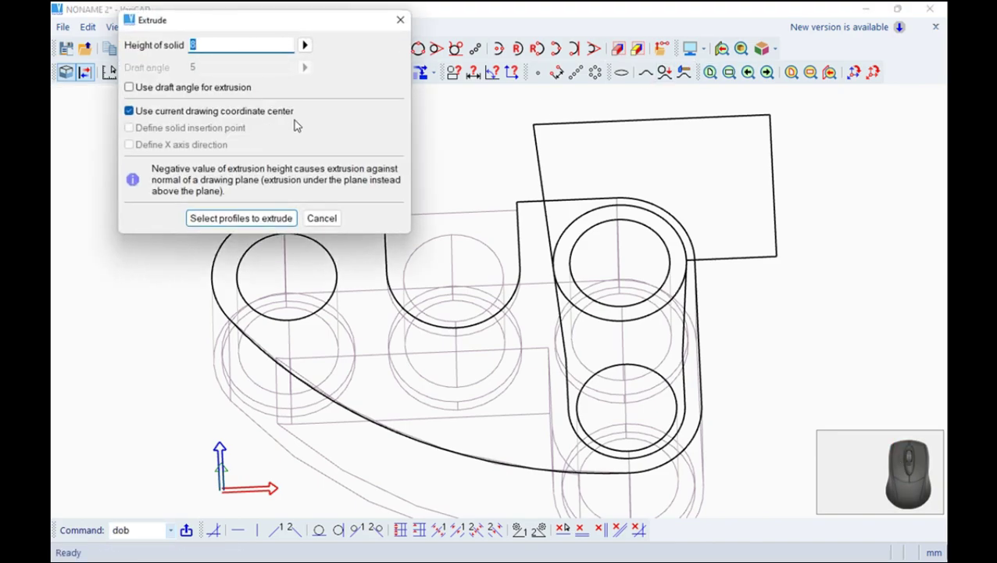
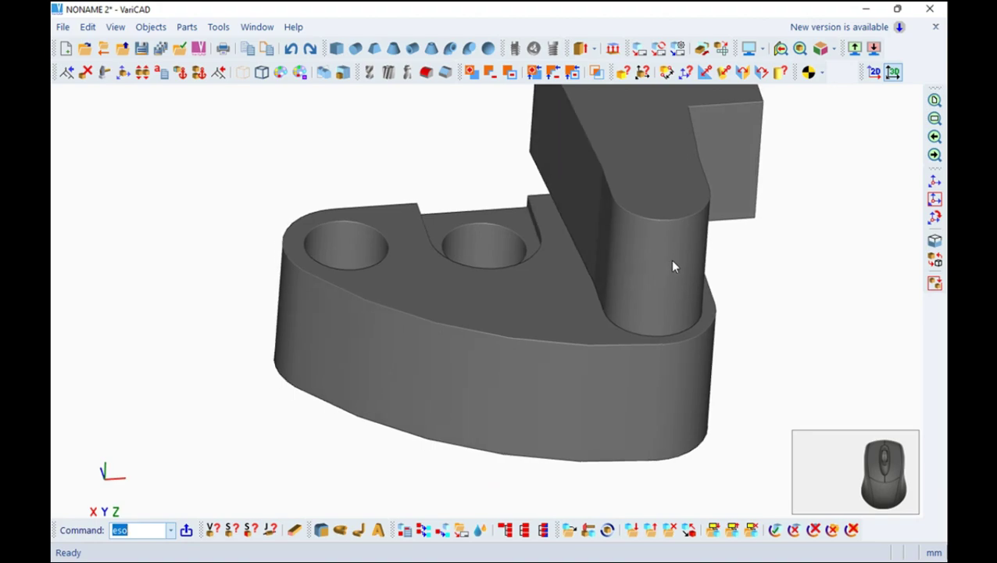
pyautogui.scroll(3)
pyautogui.scroll(3)
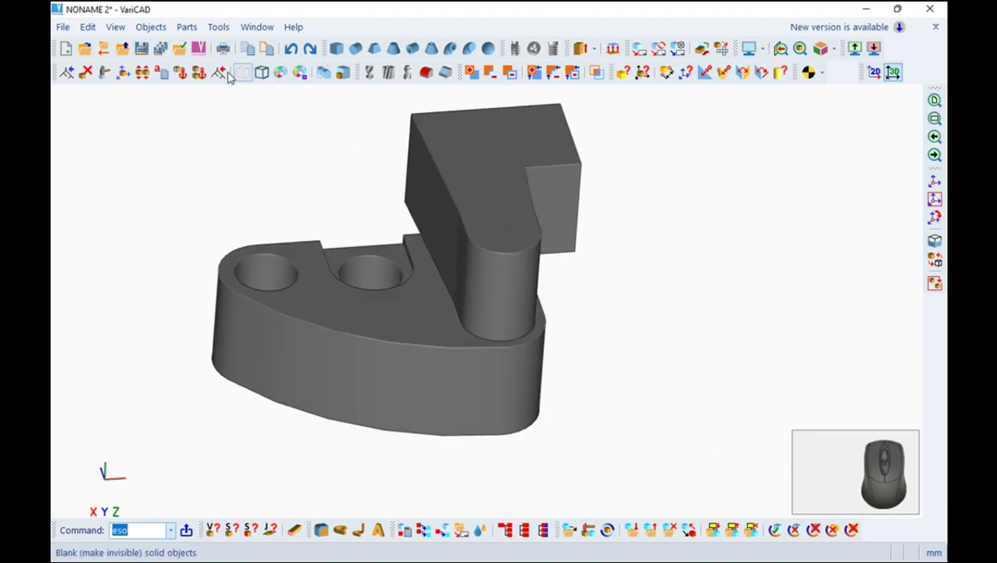
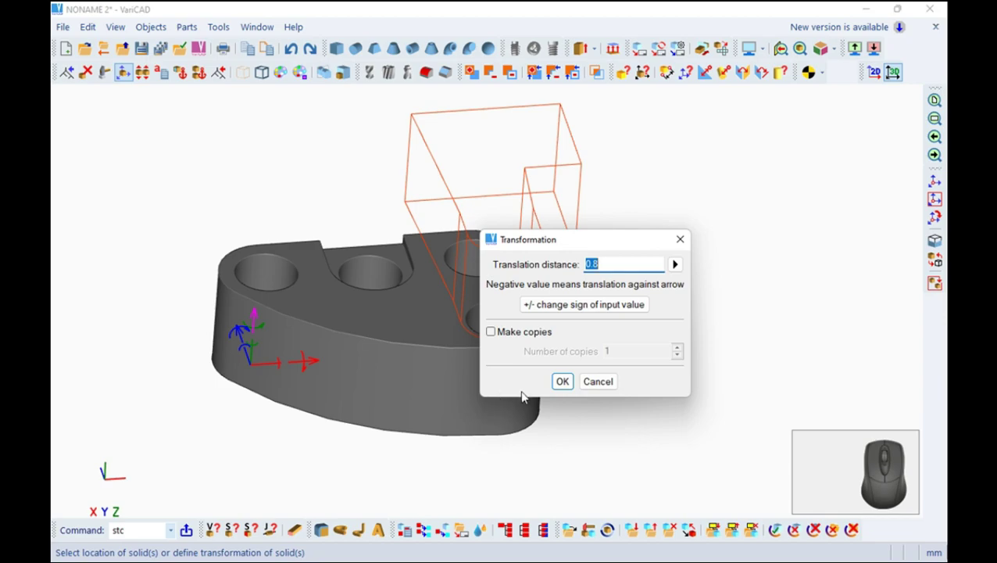
# Move the block 0.8 and cut it from the plate with Insert and Cut from Selected Solid.
pyautogui.click(581, 307)
pyautogui.click(568, 383)
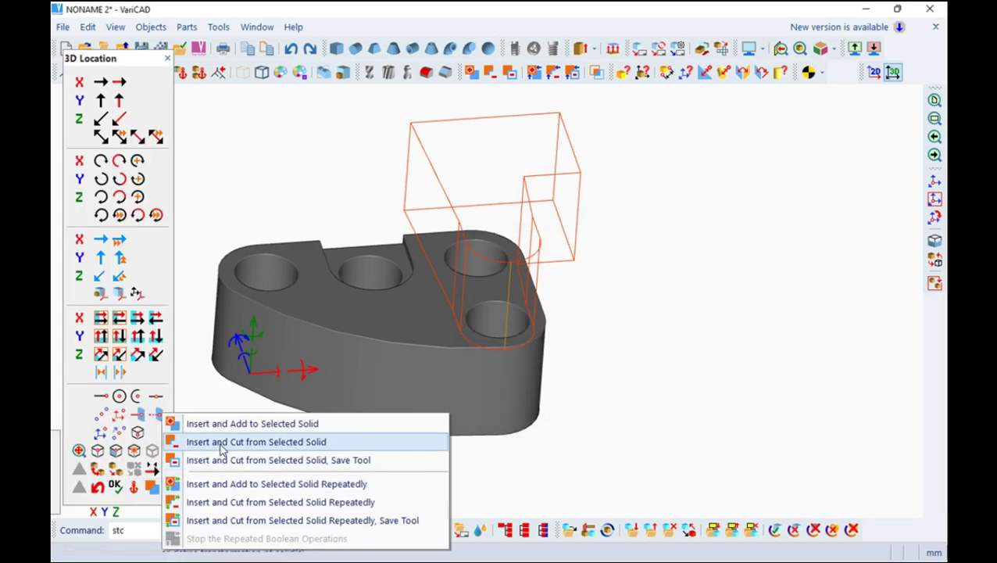
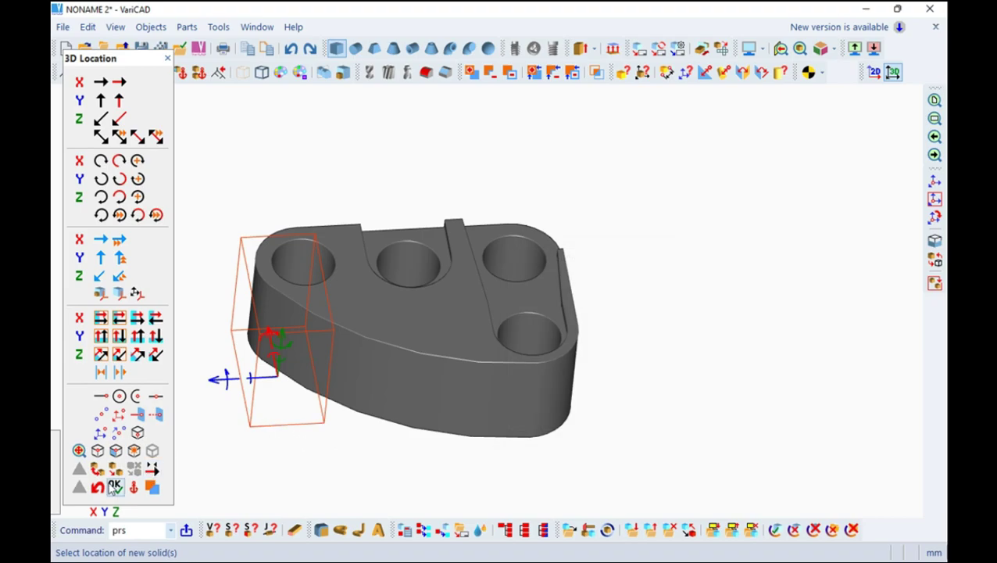
pyautogui.moveTo(261, 458); pyautogui.dragTo(218, 366)
pyautogui.scroll(-3)
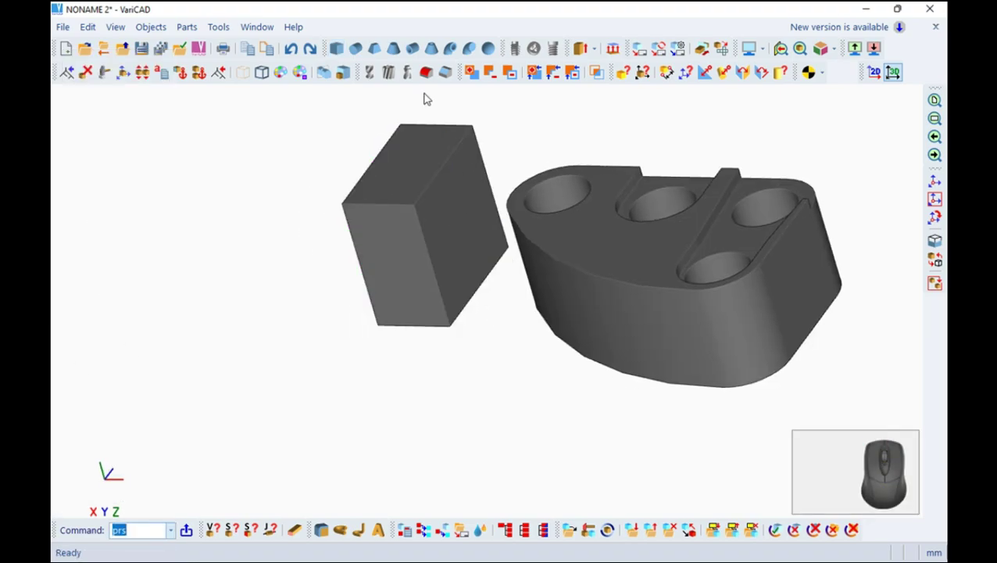
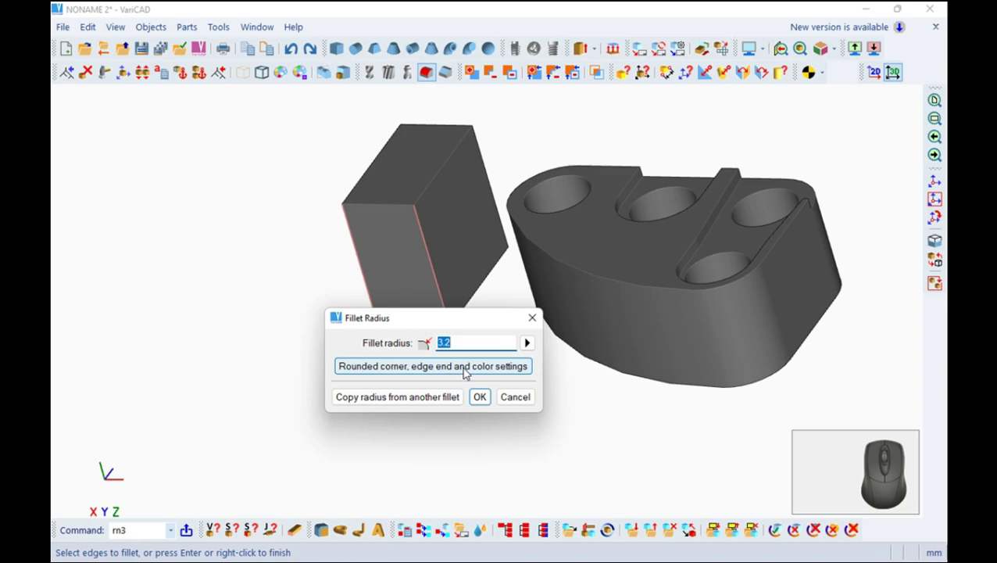
# Fillet the box's vertical edges with a 2.8 radius.
pyautogui.press('2')
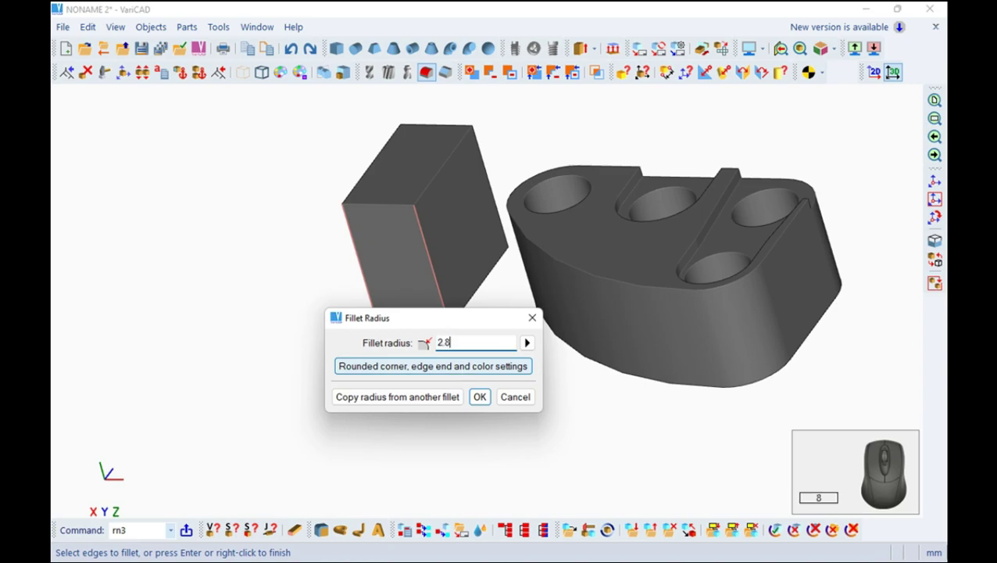
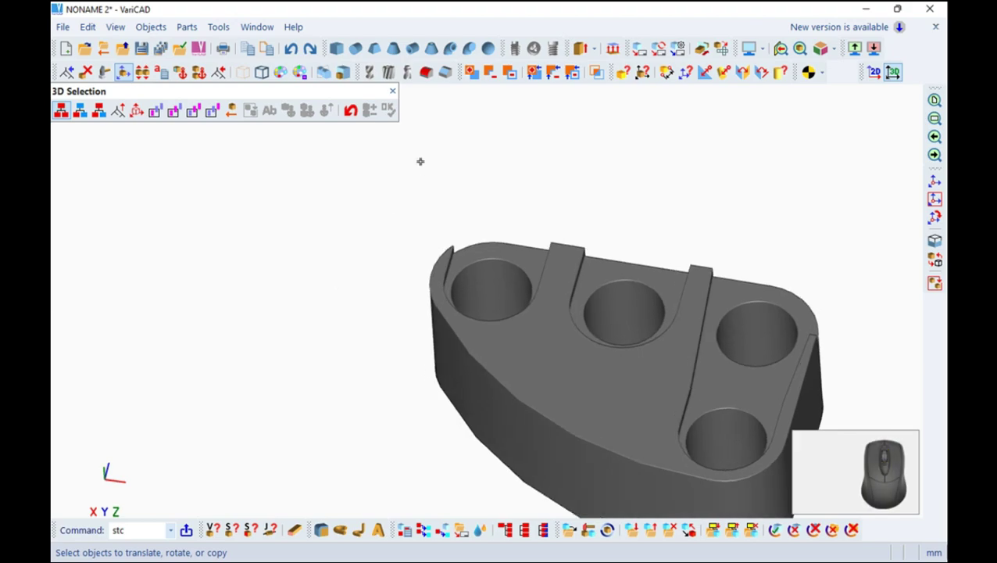
# Cancel the move and start a new 10 × 10 × 5.6 box to snap at the hole centre.
pyautogui.click(399, 93)
pyautogui.click(342, 52)
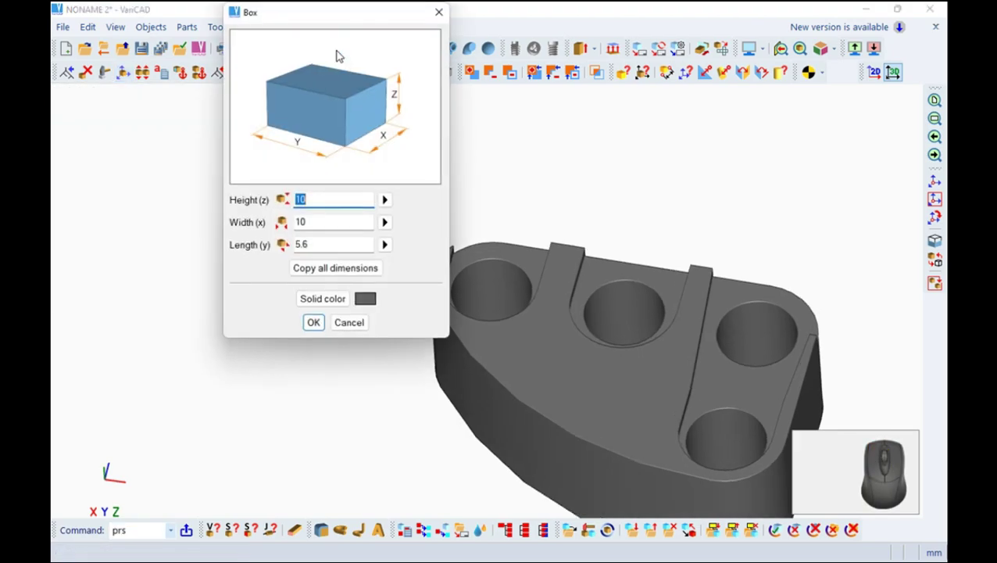
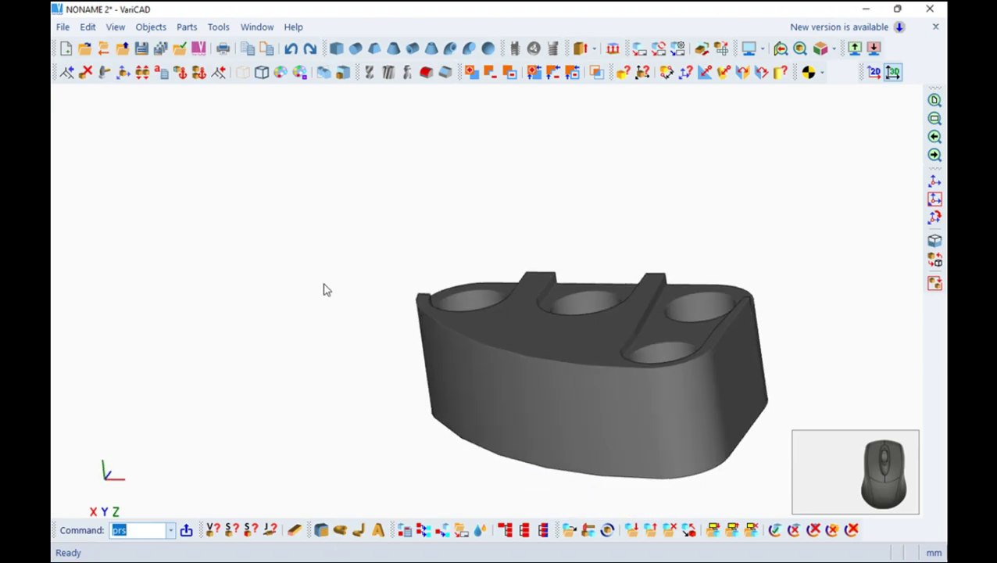
# Insert the box as a cut from the plate's end, then orbit to show the holed face.
pyautogui.rightClick(440, 414)
pyautogui.rightClick(518, 344)
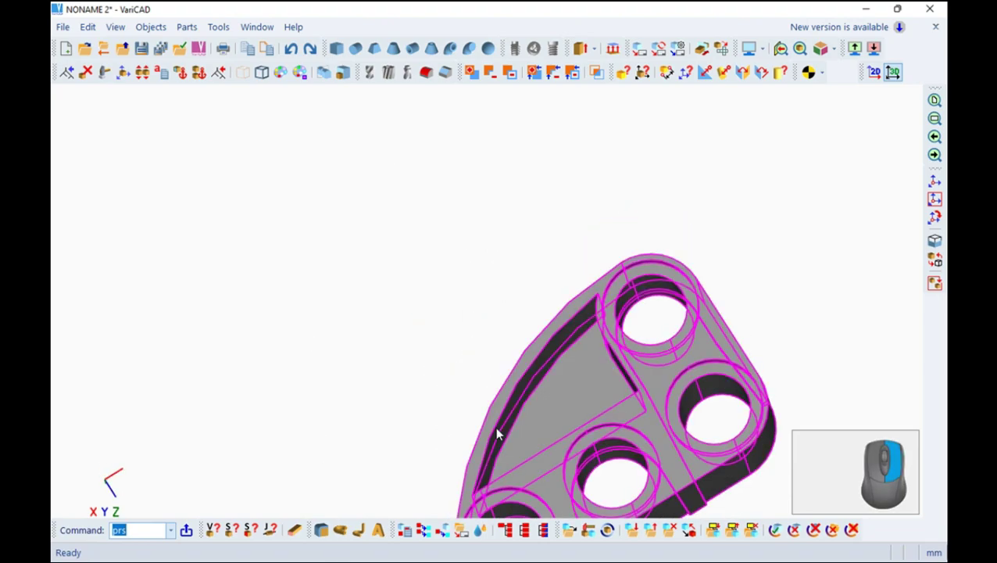
pyautogui.rightClick(514, 425)
pyautogui.moveTo(339, 473); pyautogui.dragTo(672, 396)
pyautogui.middleClick(673, 396)
pyautogui.moveTo(397, 313); pyautogui.dragTo(440, 375)
pyautogui.scroll(-3)
pyautogui.moveTo(478, 294); pyautogui.dragTo(506, 257)
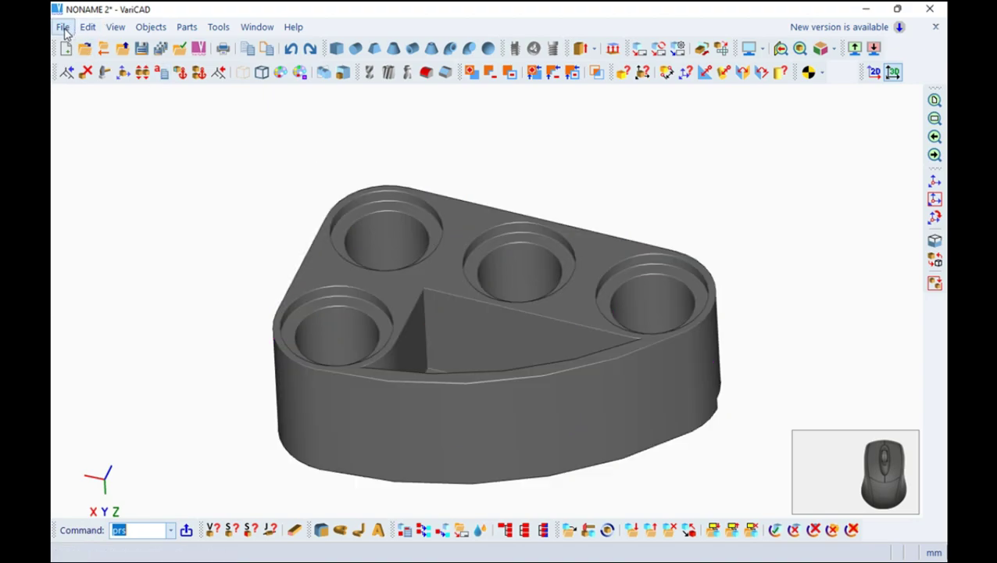
# Move the inserted beam by 6.4 and rotate it 90 degrees to stand upright.
pyautogui.click(70, 31)
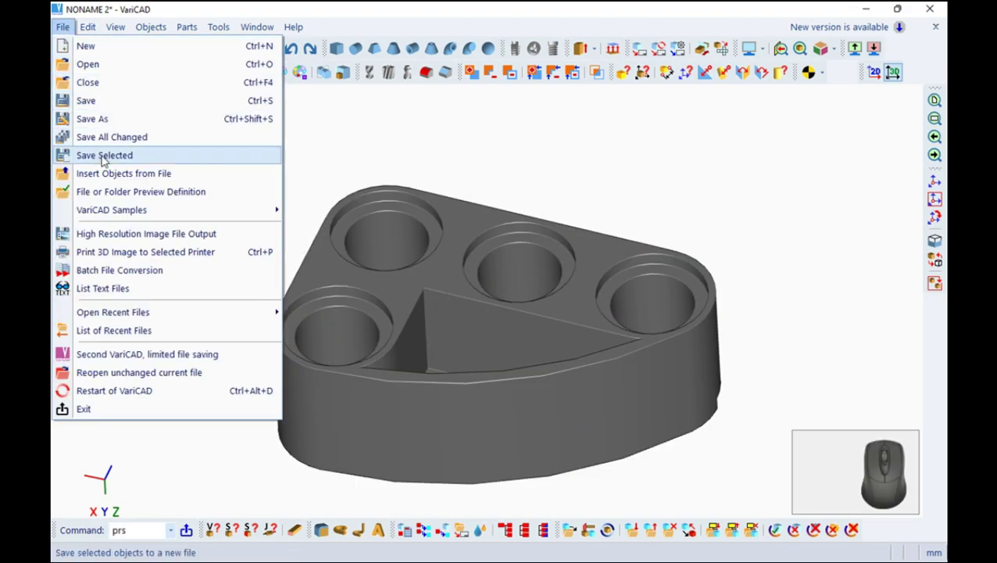
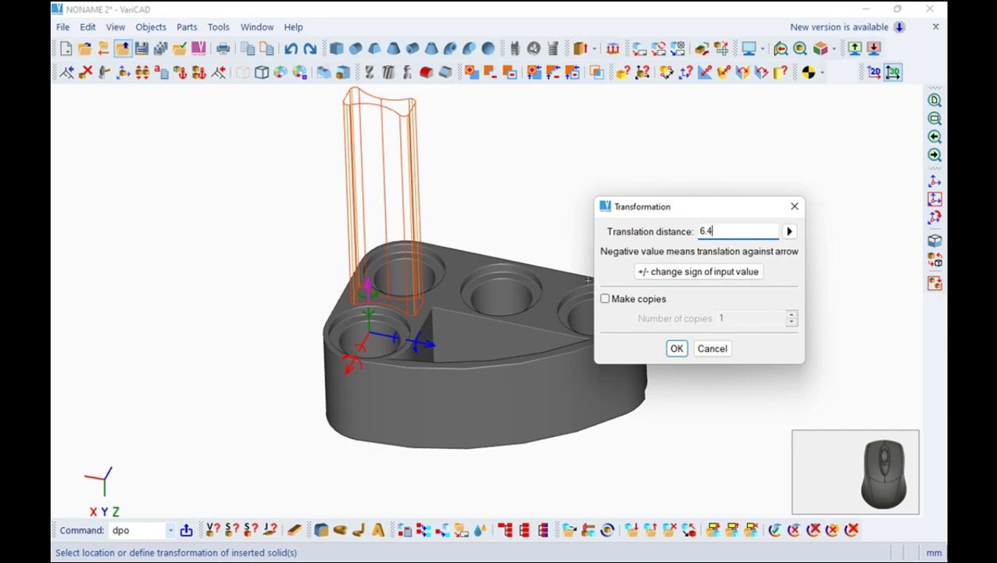
pyautogui.click(733, 273)
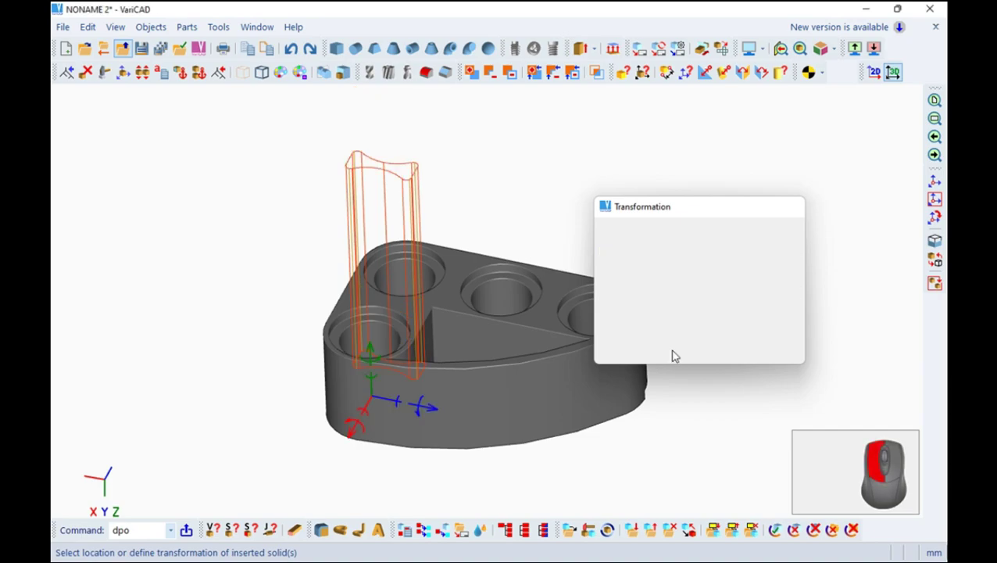
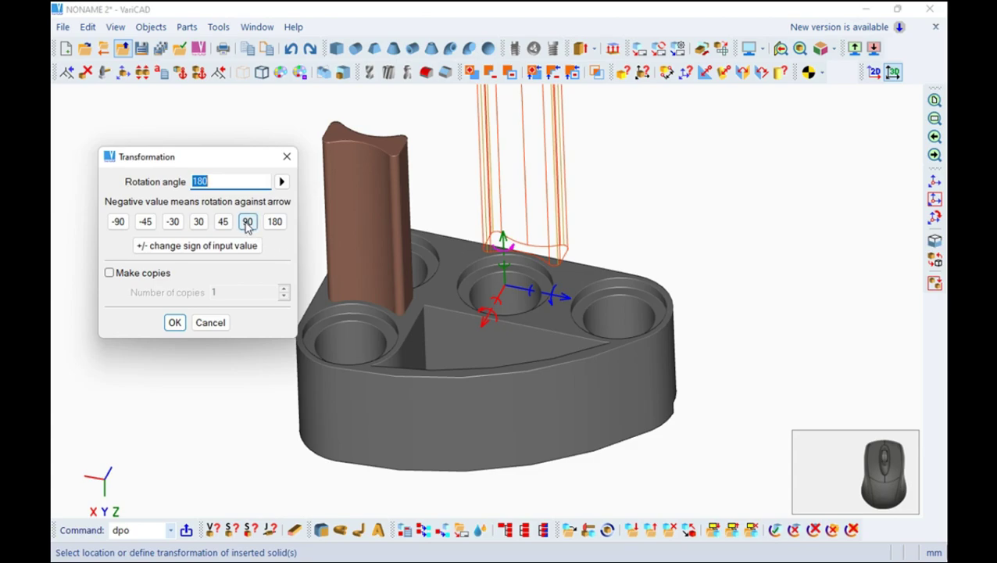
pyautogui.click(251, 224)
pyautogui.click(182, 323)
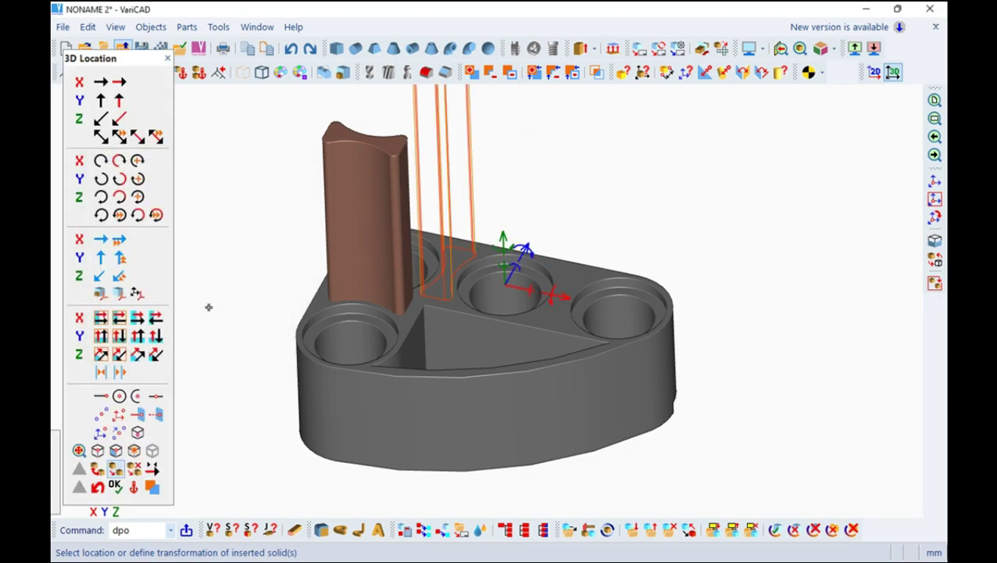
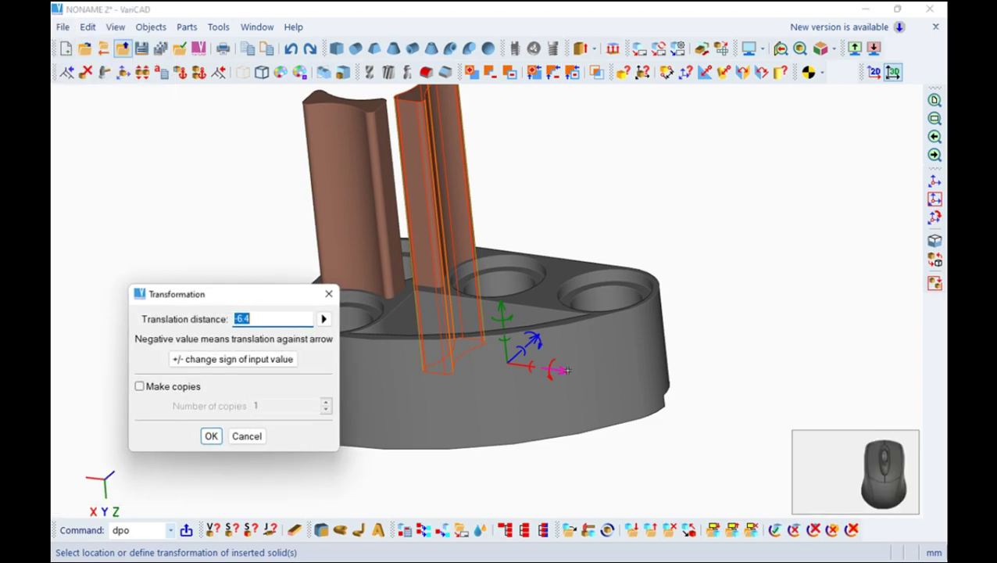
# Move the beam back by -6.4 and place the third pillar into the base hole.
pyautogui.press('8')
pyautogui.click(218, 435)
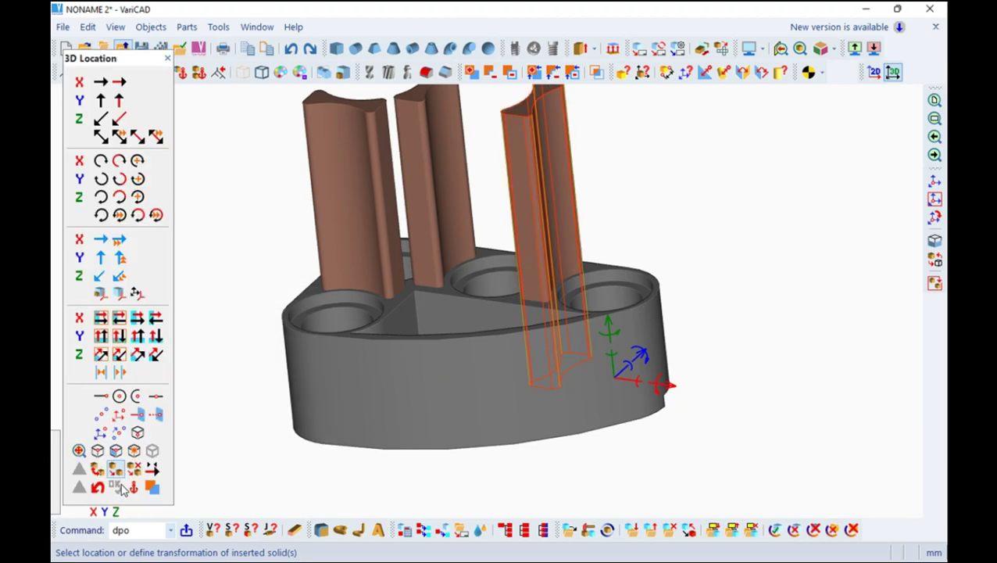
pyautogui.moveTo(466, 342); pyautogui.dragTo(493, 356)
pyautogui.press('Escape')
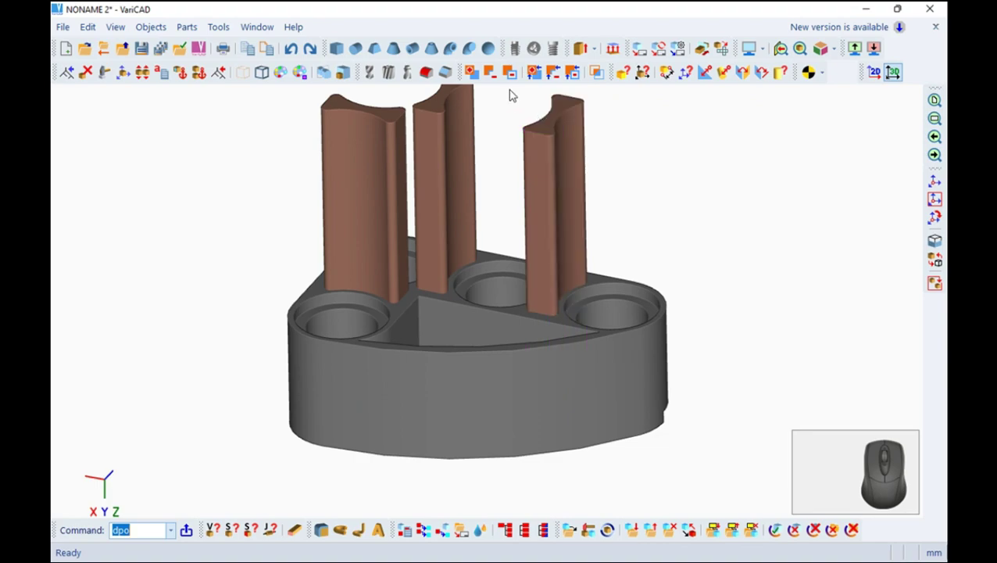
# Cut the pillars out of the base and recolour the cut faces grey colour 32.
pyautogui.click(495, 73)
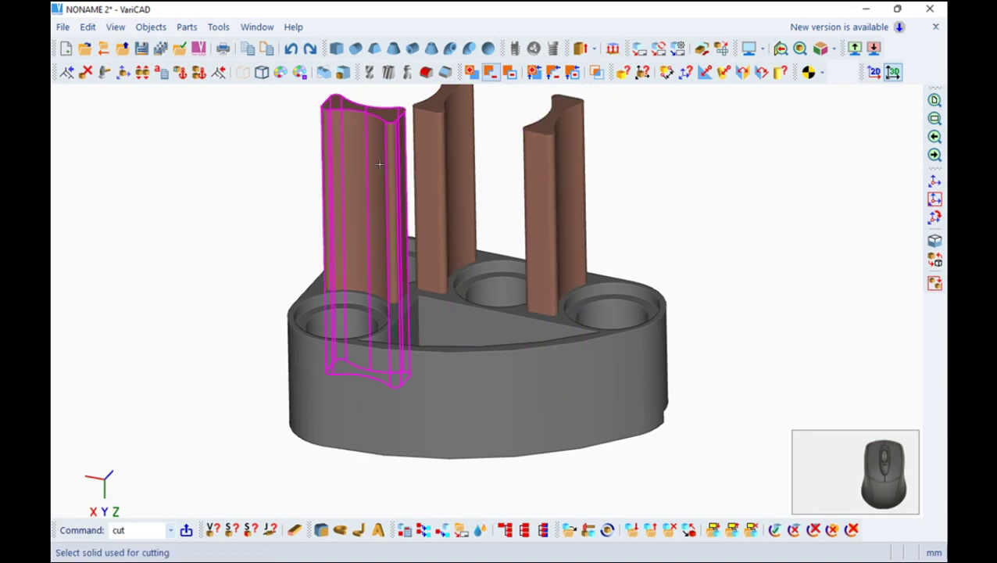
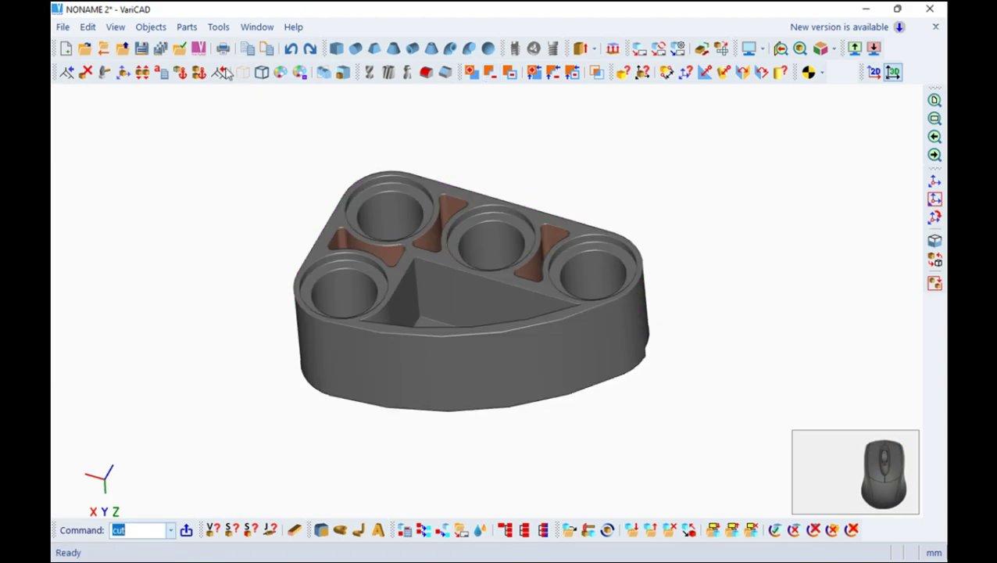
pyautogui.click(100, 31)
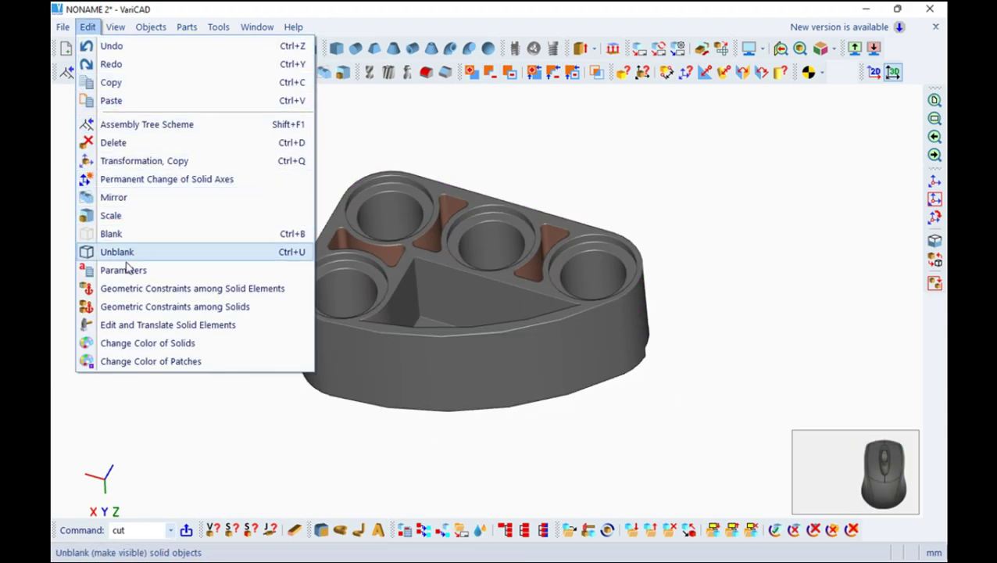
pyautogui.click(154, 346)
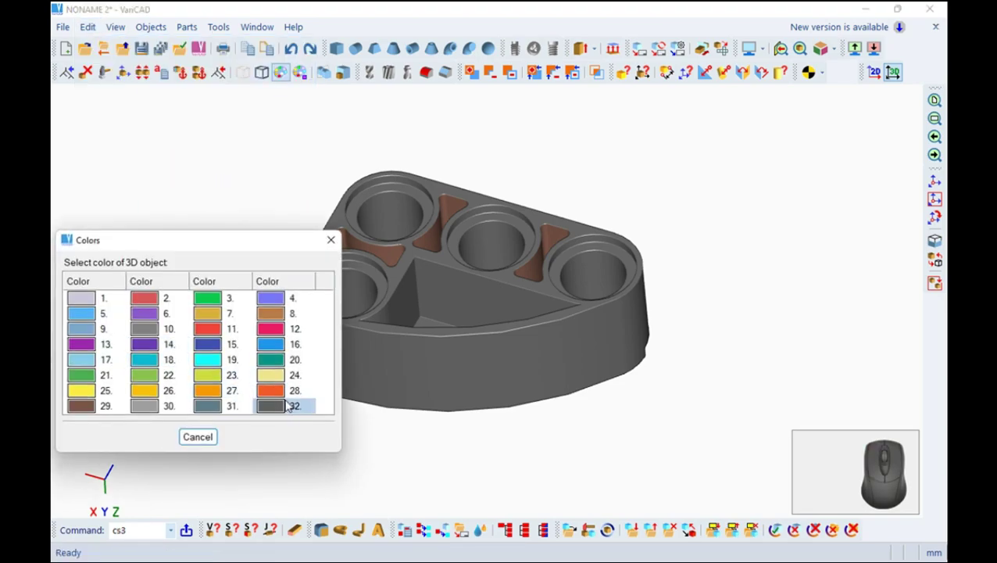
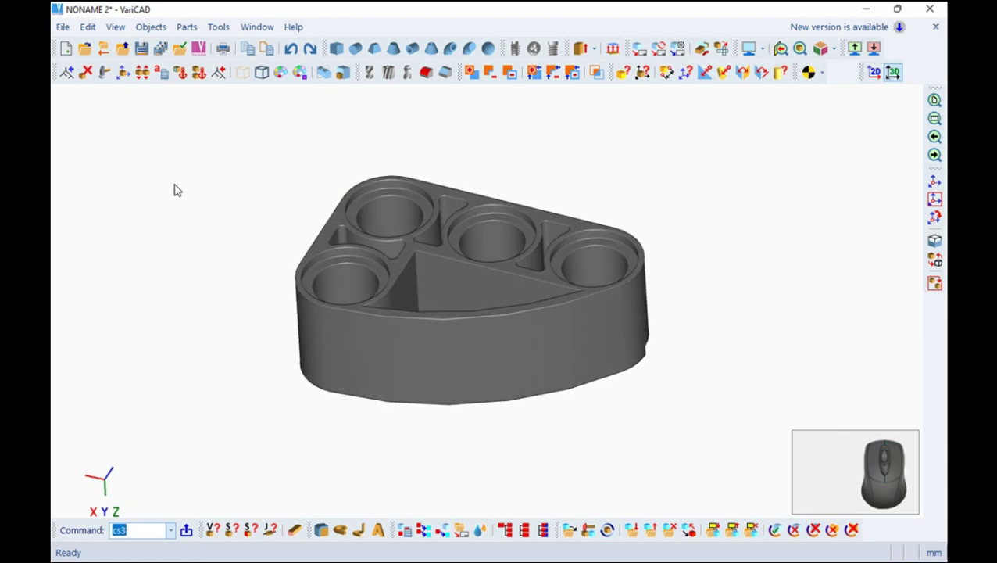
# Open the aa.dwb drawing and orbit the part before sketching the profile outline.
pyautogui.click(68, 28)
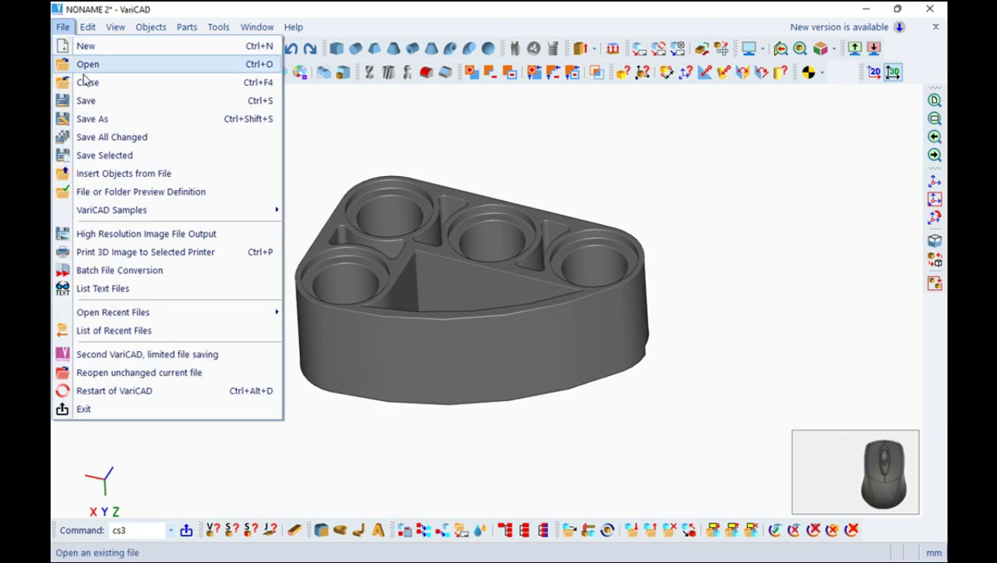
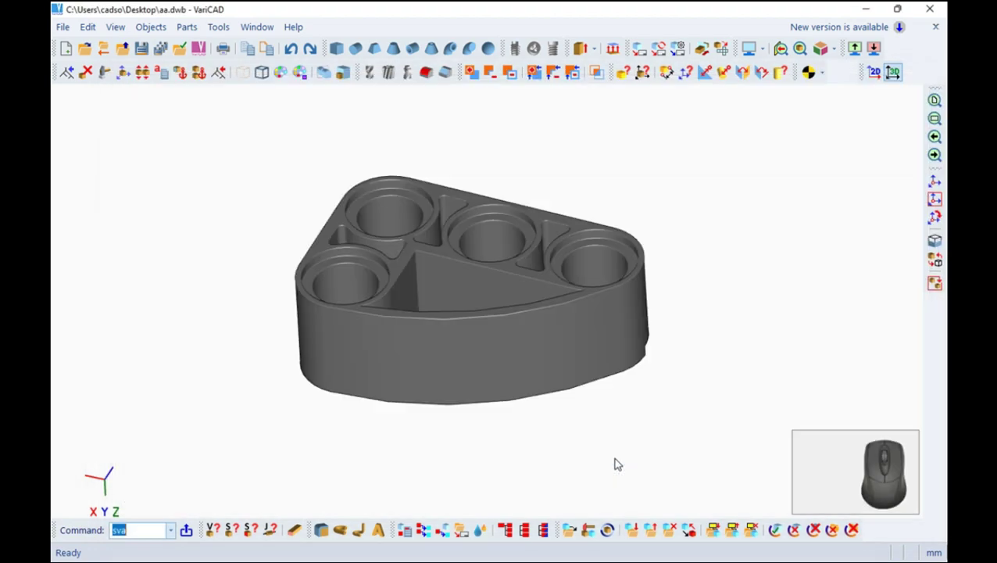
pyautogui.scroll(3)
pyautogui.rightClick(661, 353)
pyautogui.rightClick(288, 326)
pyautogui.moveTo(360, 284); pyautogui.dragTo(323, 221)
pyautogui.scroll(3)
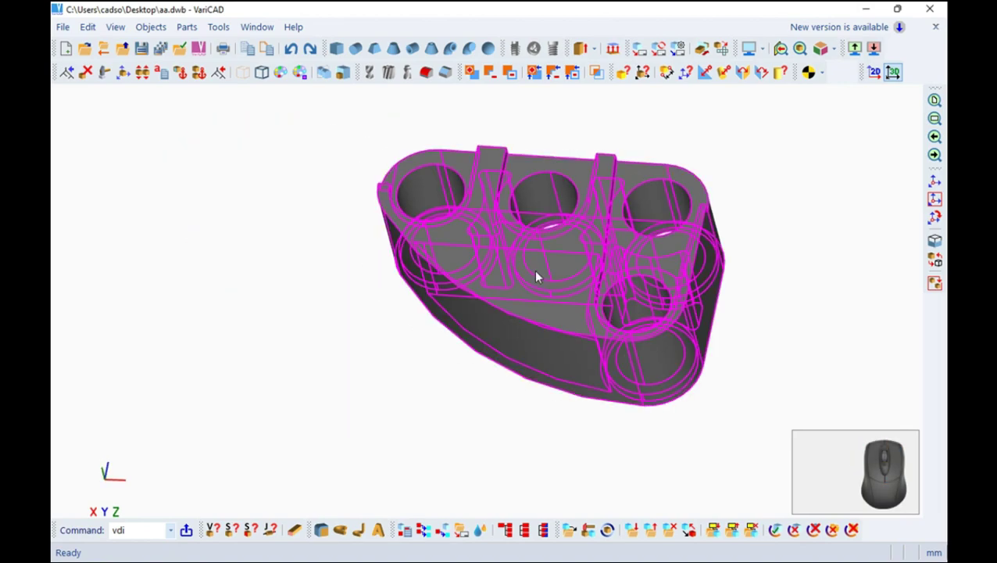
pyautogui.scroll(3)
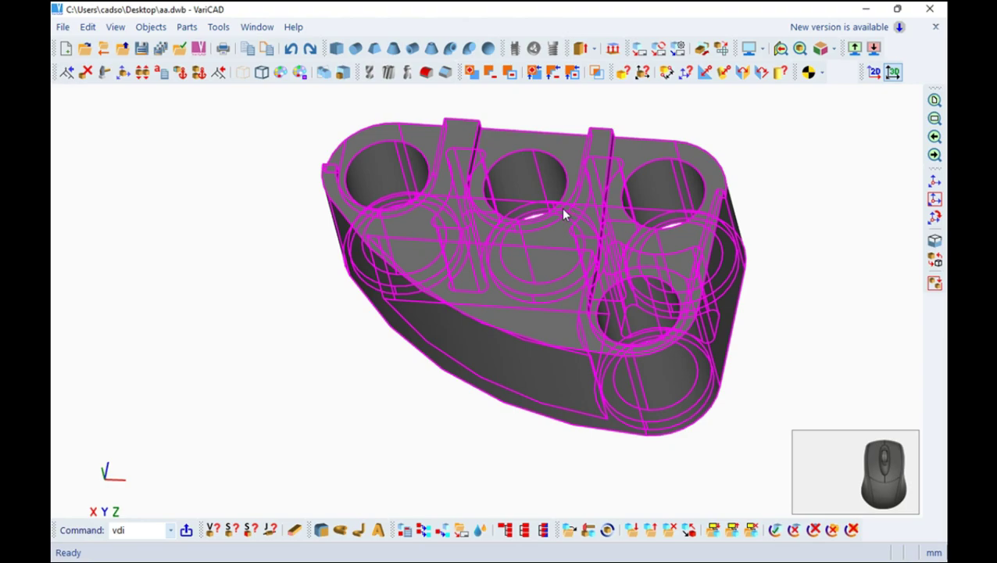
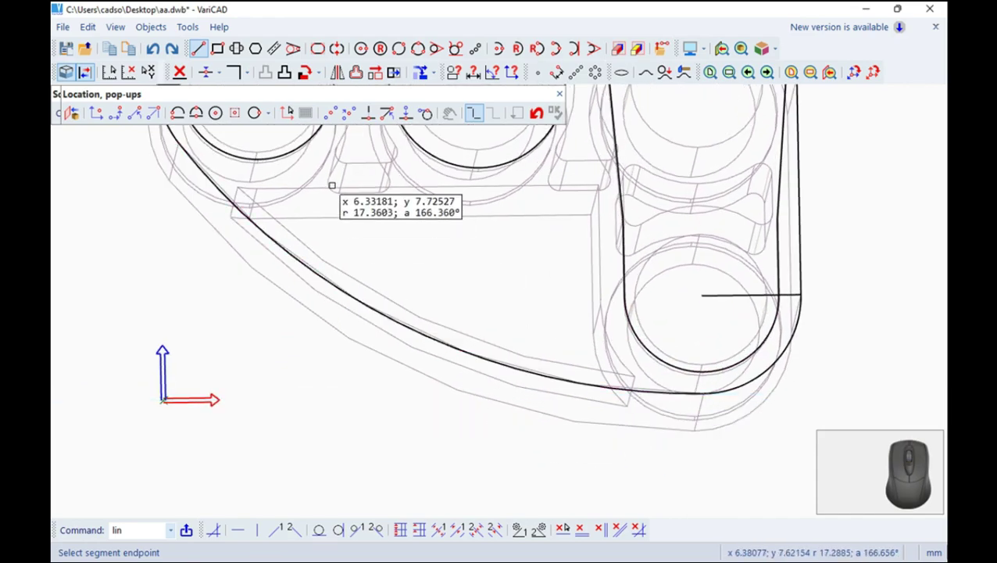
# Finish the lines and offset the long arc by 0.8, then start breaking curves at points.
pyautogui.click(361, 75)
pyautogui.press('0')
pyautogui.press('.')
pyautogui.press('8')
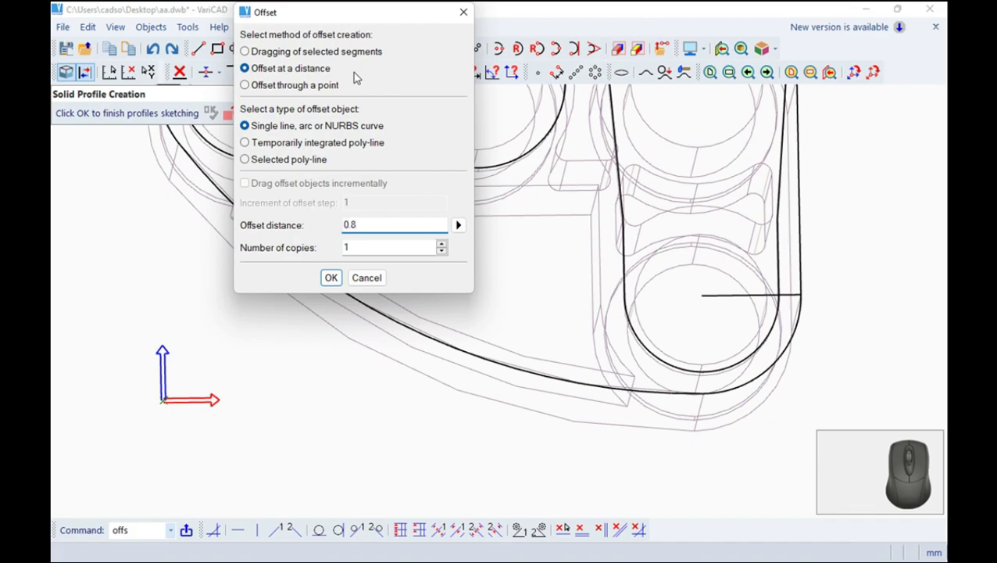
pyautogui.click(334, 280)
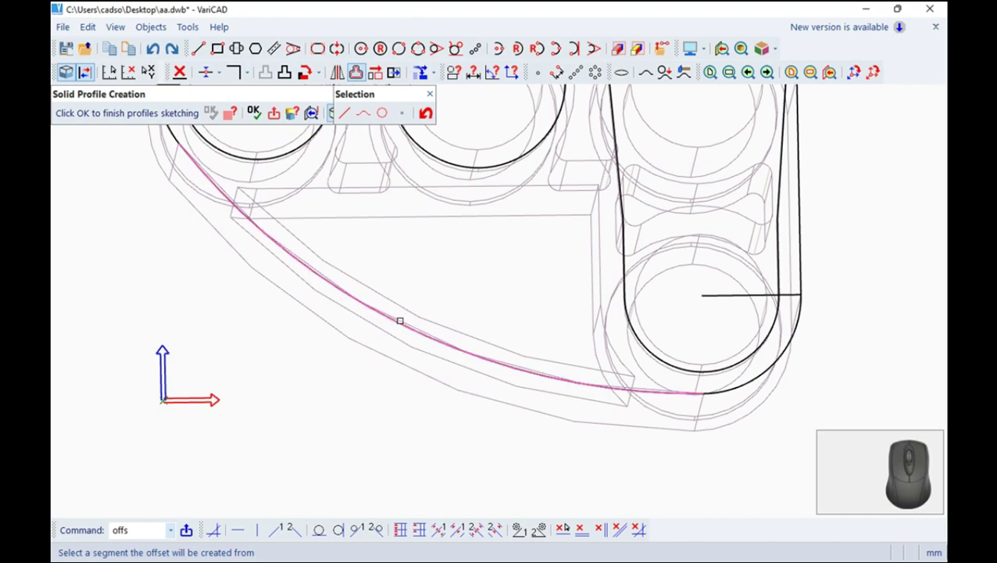
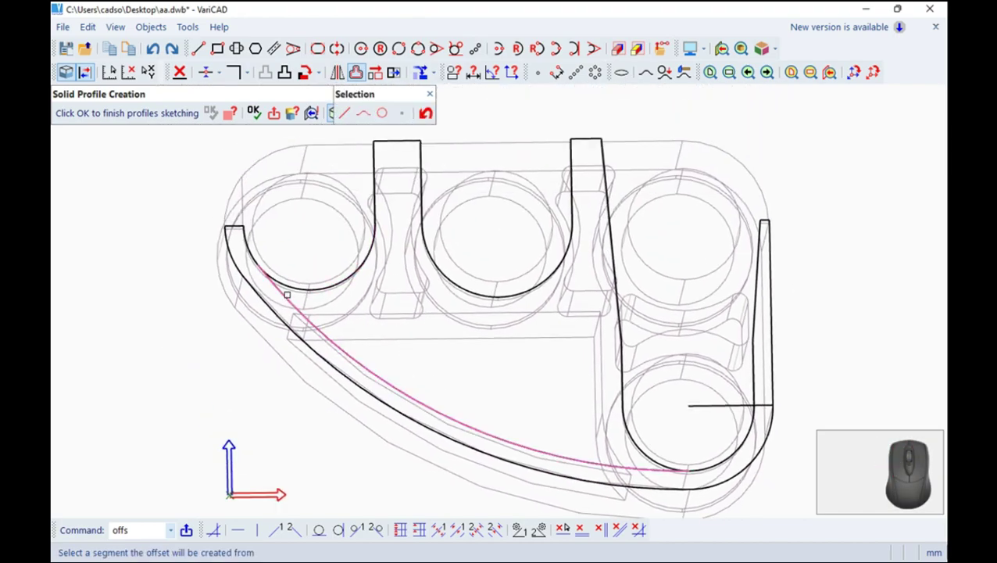
pyautogui.scroll(3)
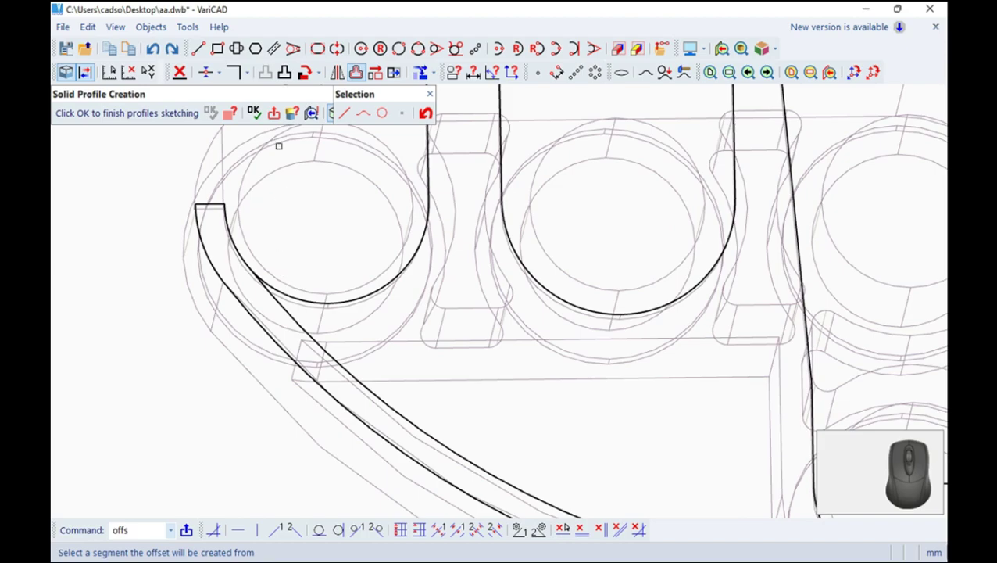
pyautogui.click(435, 96)
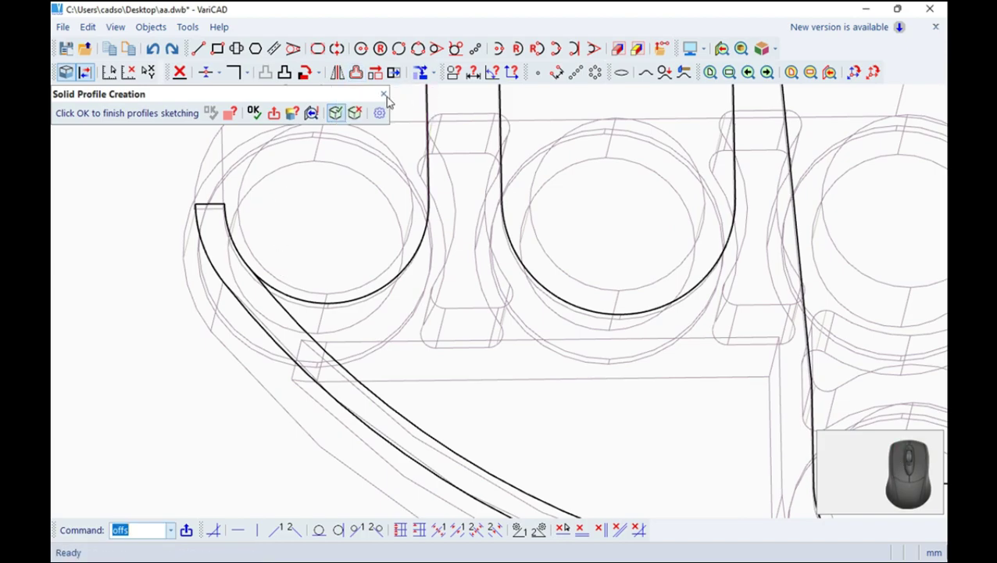
pyautogui.click(212, 73)
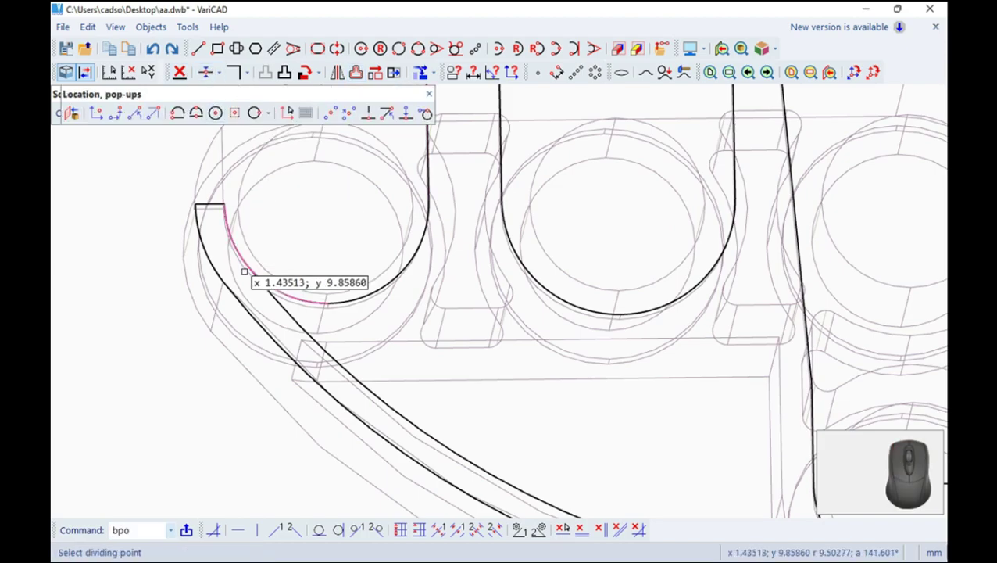
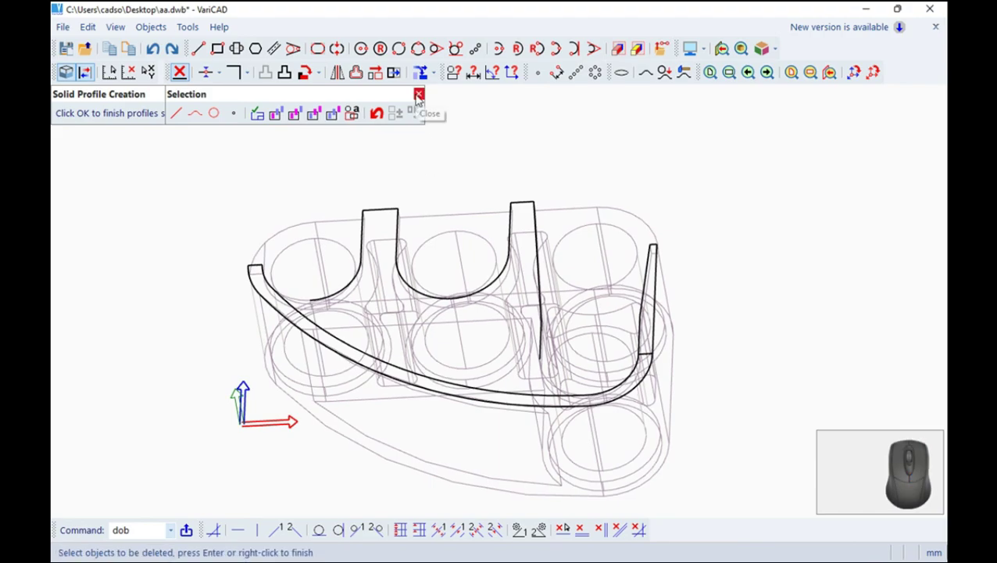
# Finish the thin curved profile sketch and set up a 12-unit extrusion of it.
pyautogui.click(421, 97)
pyautogui.click(257, 115)
pyautogui.click(258, 123)
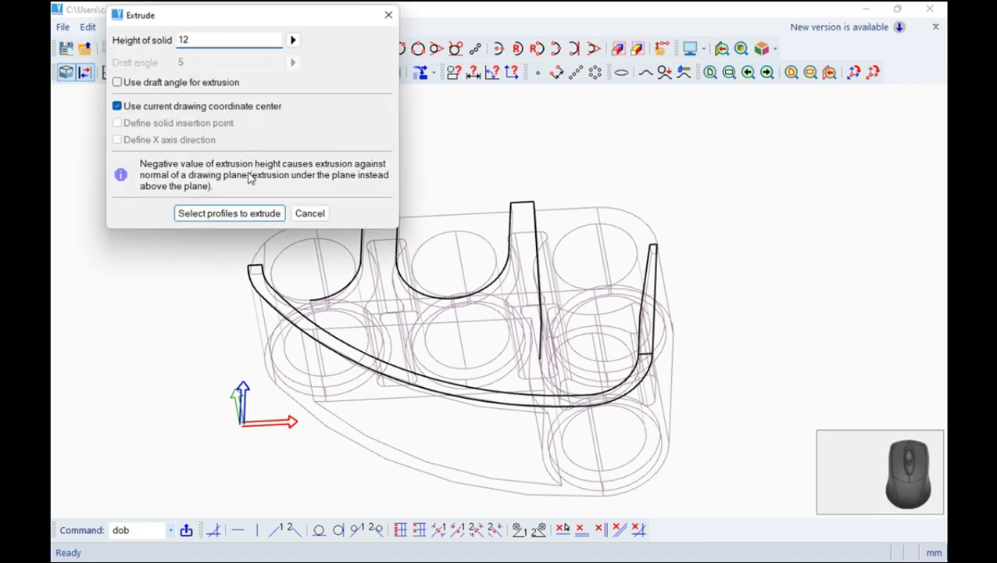
pyautogui.click(258, 217)
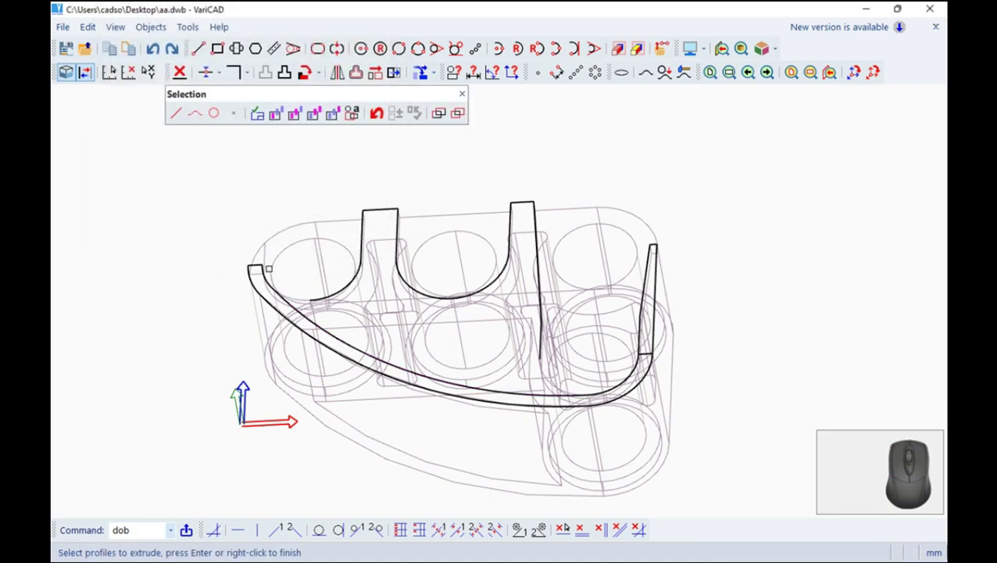
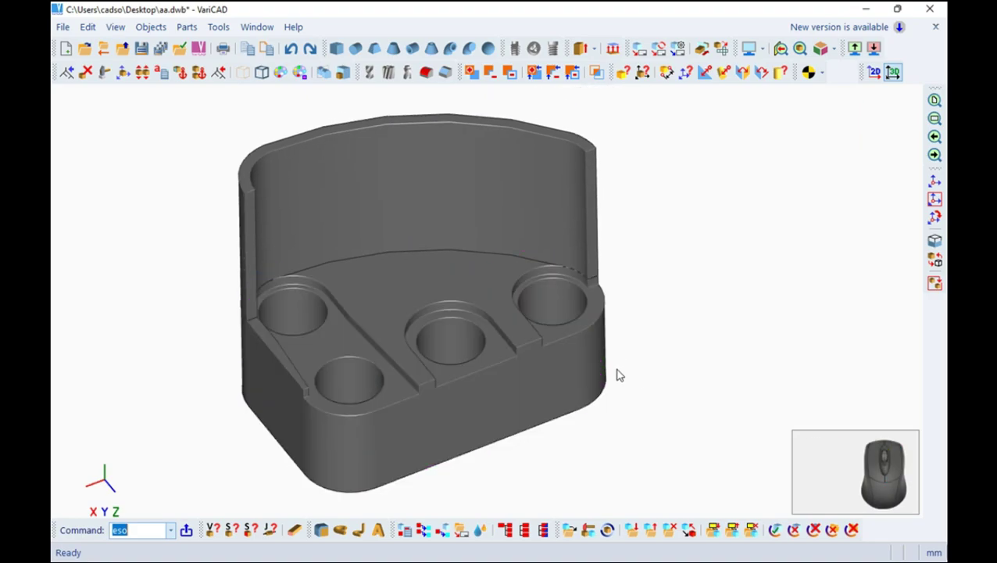
# Orbit and zoom onto the curved wall's top face for the next sketch.
pyautogui.scroll(3)
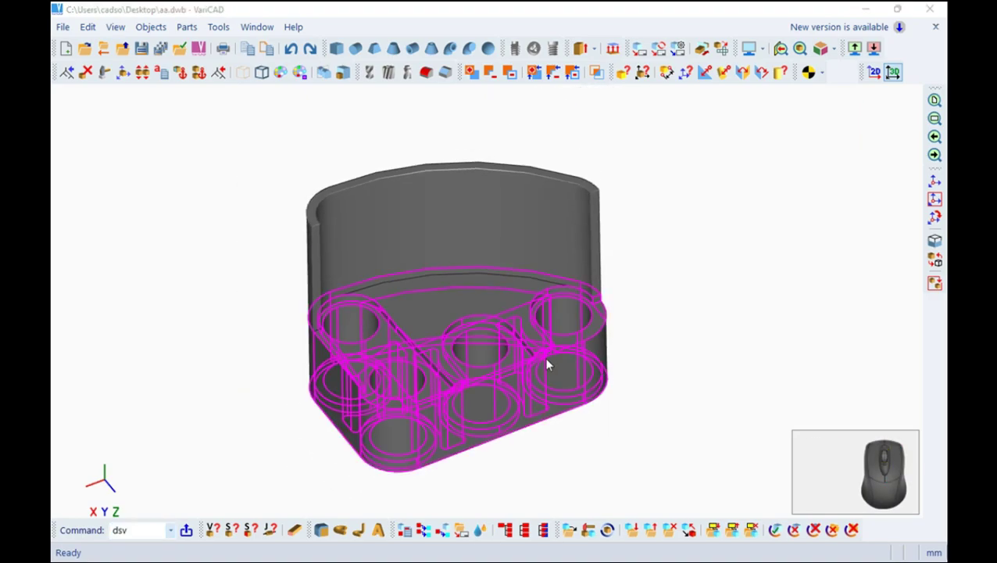
pyautogui.moveTo(507, 316); pyautogui.dragTo(456, 318)
pyautogui.middleClick(453, 331)
pyautogui.scroll(3)
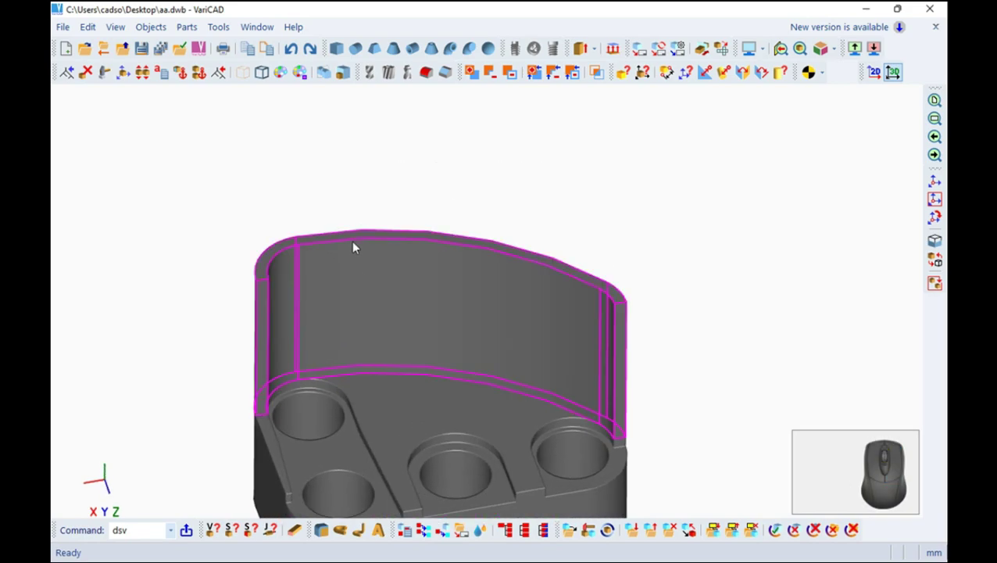
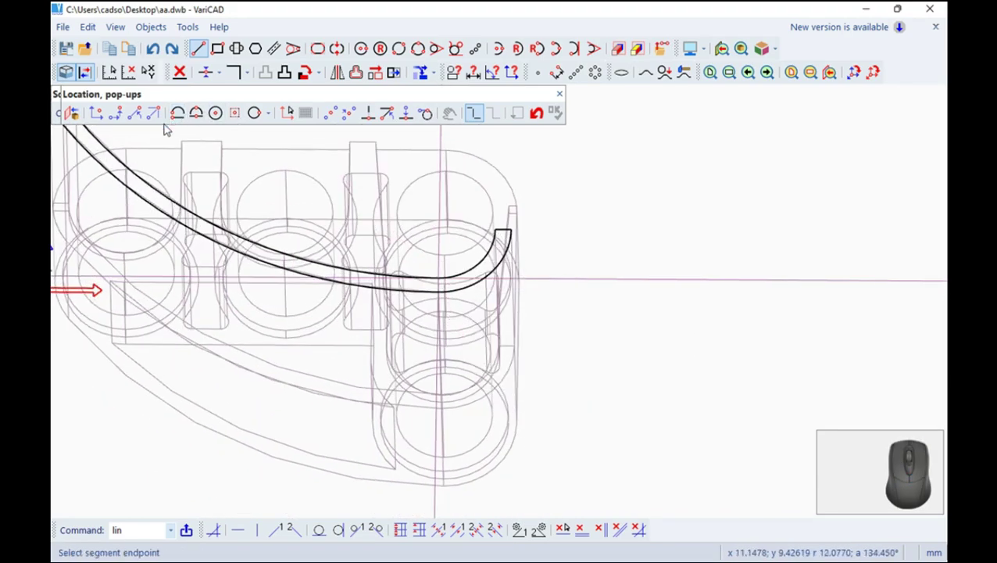
# Add a 4-unit rectangular tab to the profile with two points 4 units along angle 0.
pyautogui.click(138, 117)
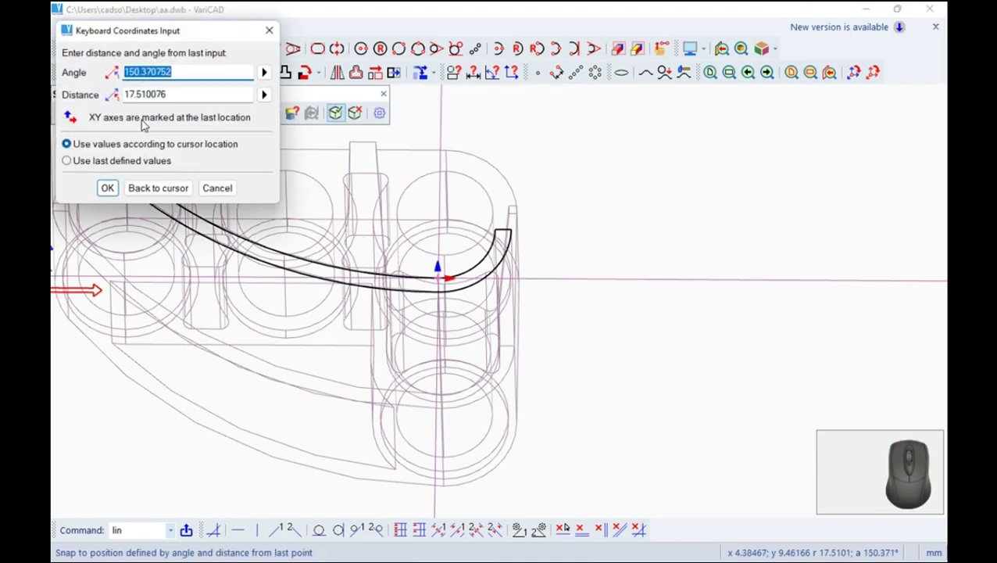
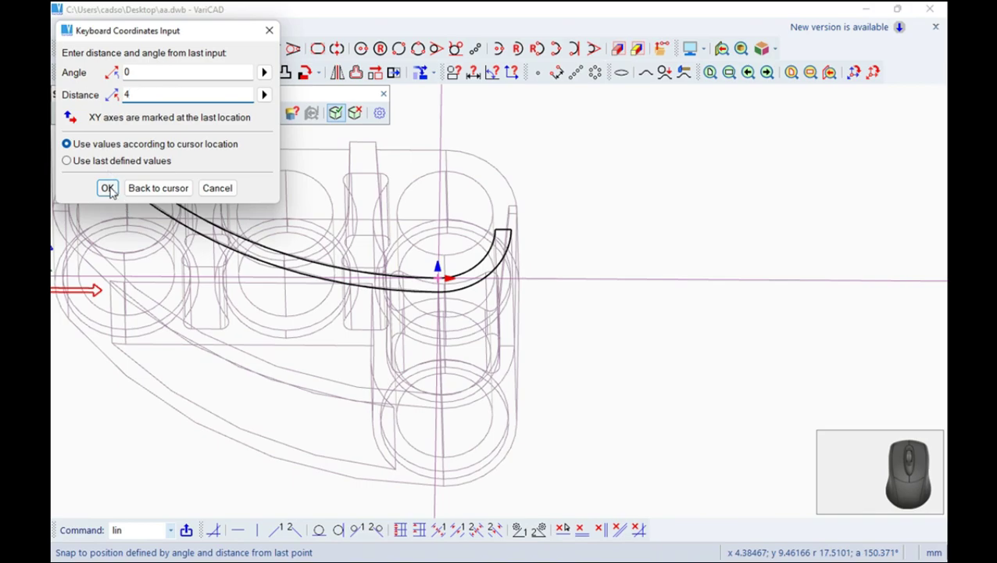
pyautogui.click(116, 190)
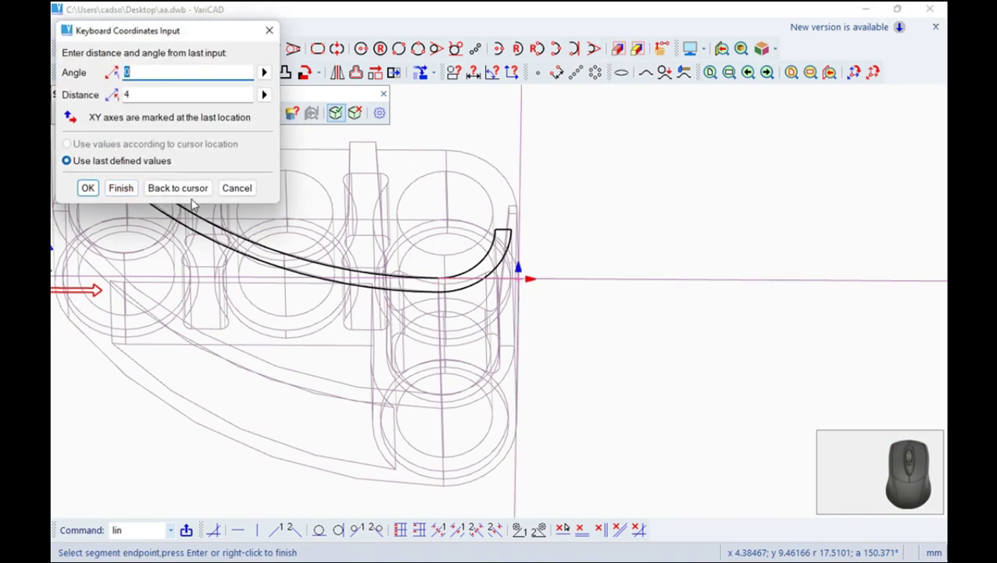
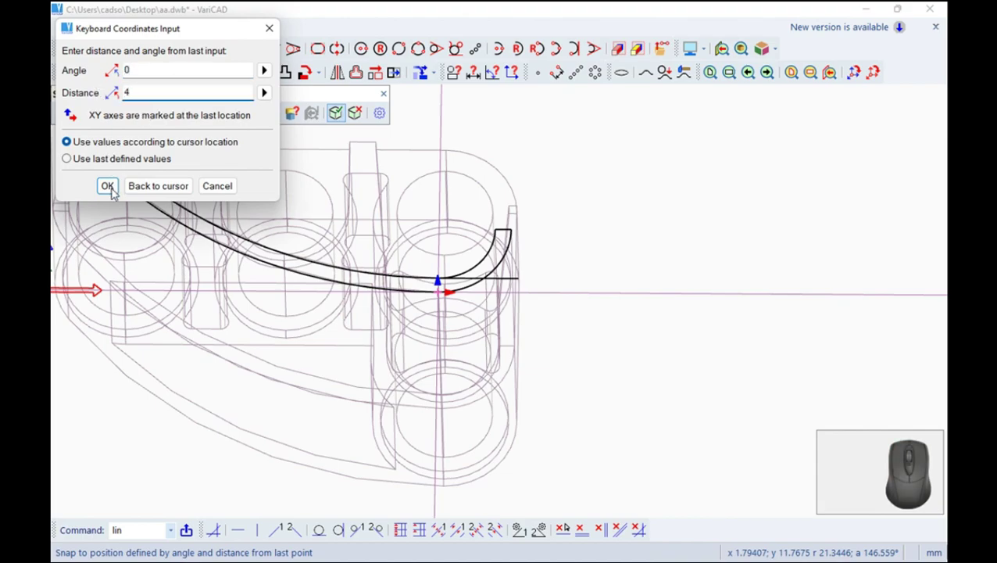
pyautogui.click(117, 189)
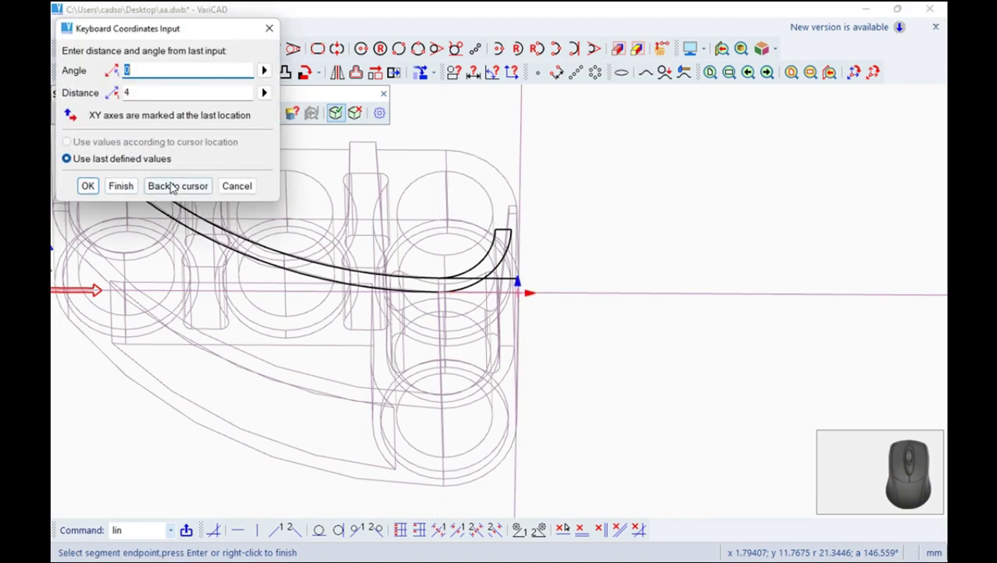
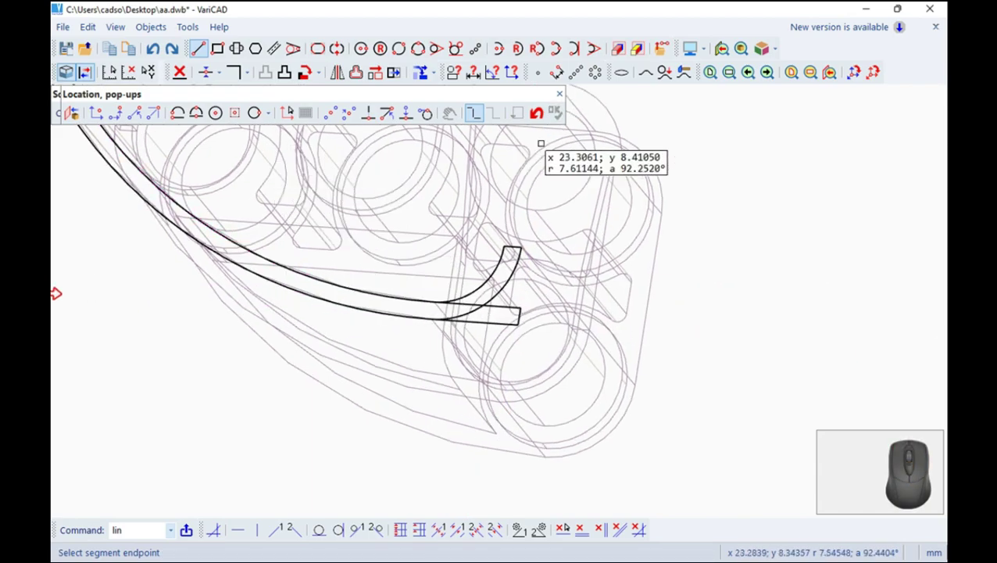
pyautogui.click(566, 95)
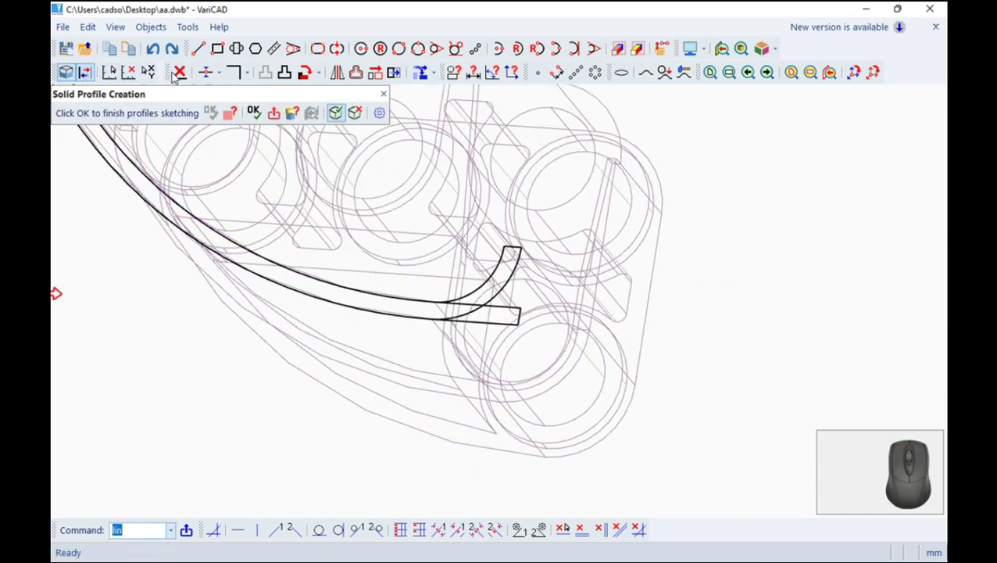
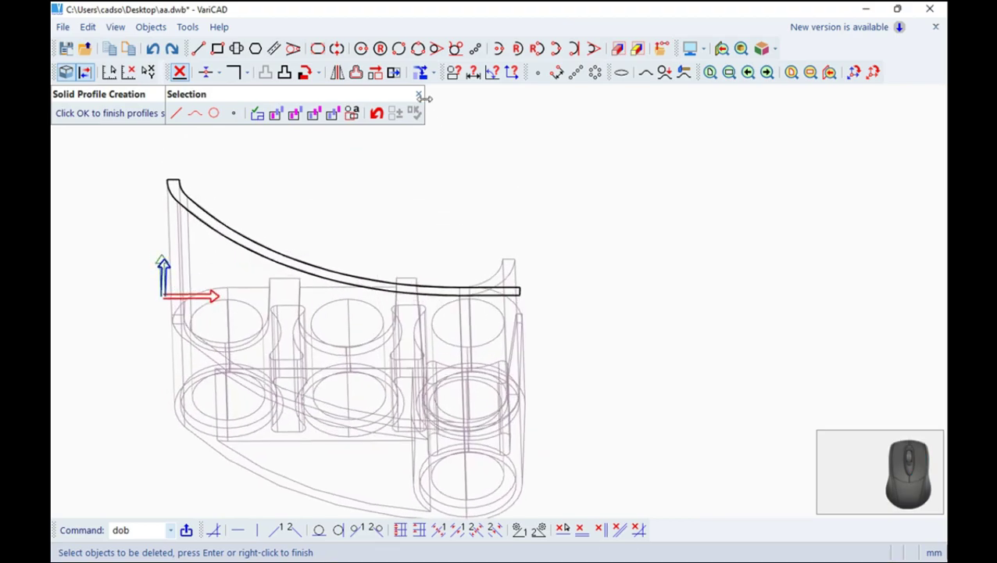
# Finish the sketch and extrude the curved profile 4 units into a thin solid band.
pyautogui.click(427, 96)
pyautogui.click(258, 120)
pyautogui.click(257, 127)
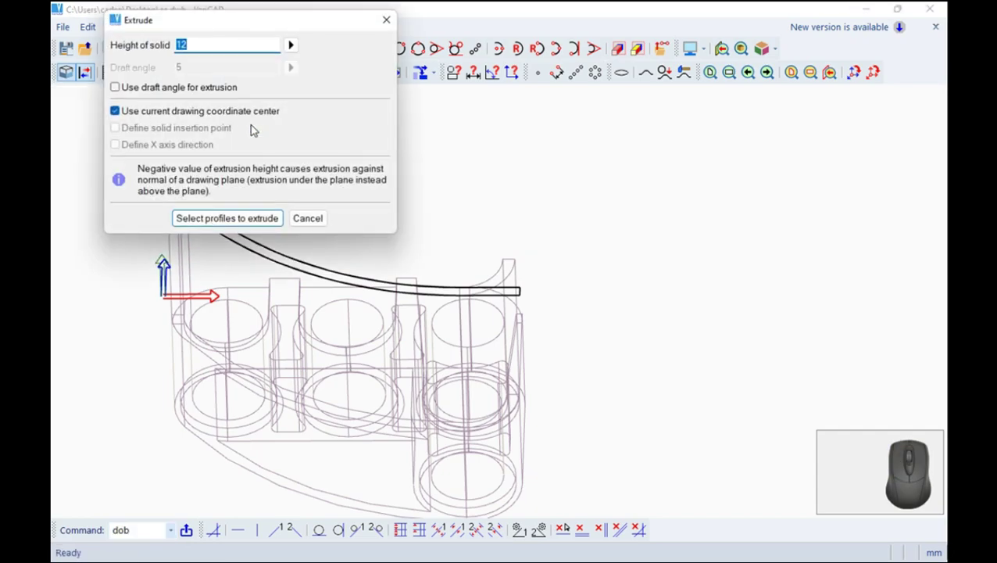
pyautogui.press('4')
pyautogui.press('0')
pyautogui.click(245, 222)
pyautogui.click(266, 119)
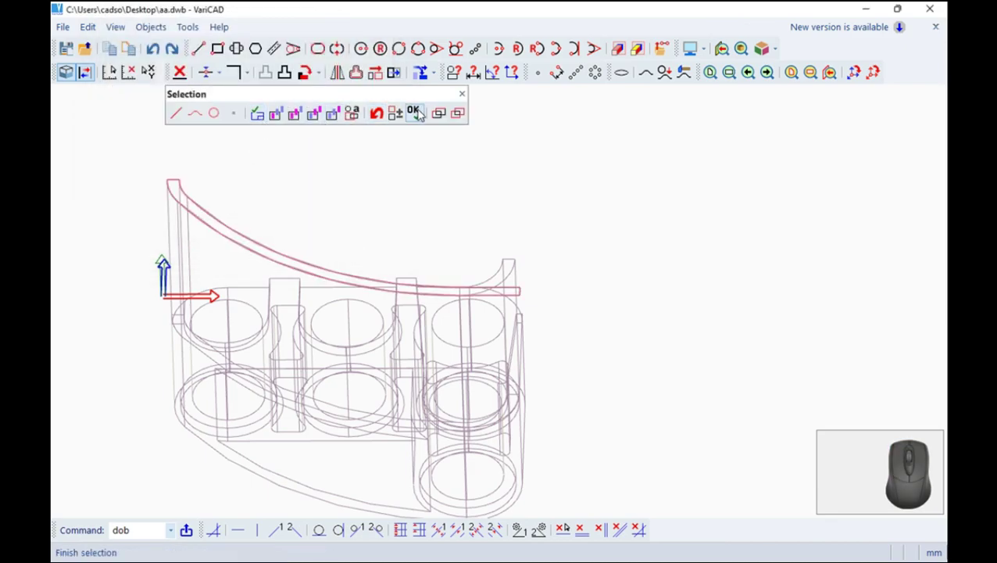
pyautogui.click(425, 111)
pyautogui.scroll(3)
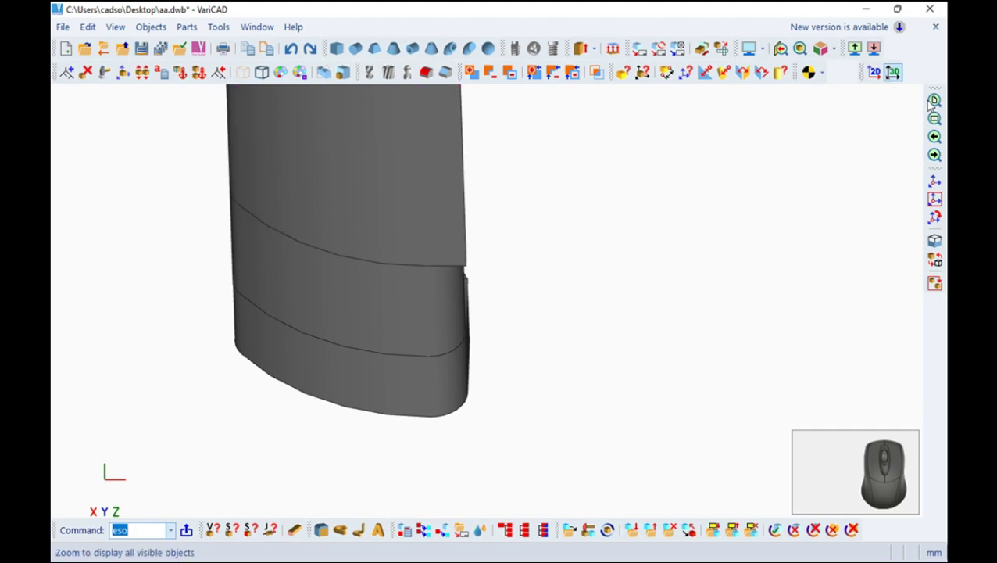
pyautogui.click(944, 101)
pyautogui.moveTo(627, 241); pyautogui.dragTo(596, 218)
pyautogui.middleClick(596, 218)
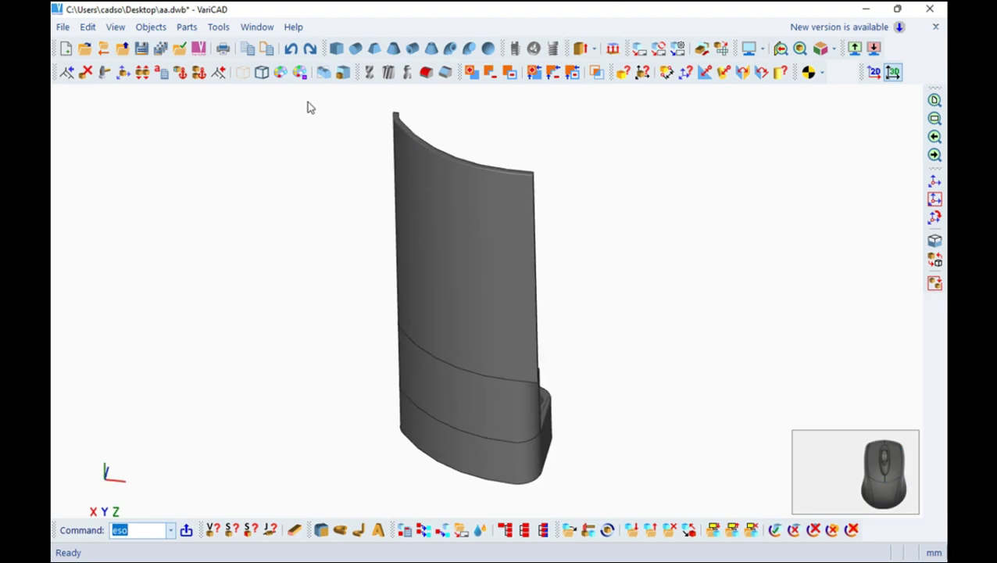
pyautogui.click(149, 49)
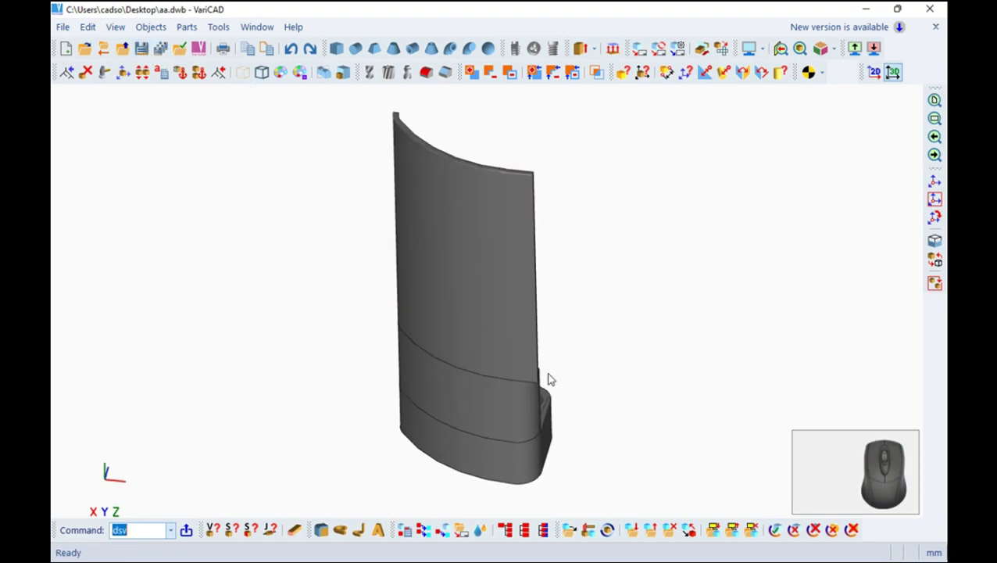
pyautogui.moveTo(570, 394); pyautogui.dragTo(393, 97)
# Insert a Box solid with height 23.2, width 7.2 and length 5.6 beside the curved plate.
pyautogui.click(345, 51)
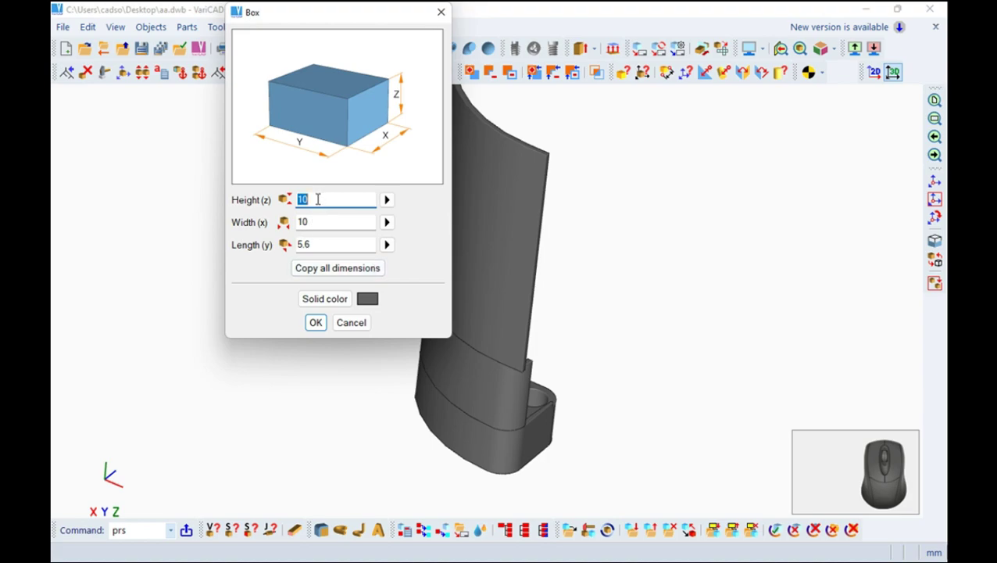
pyautogui.press('2')
pyautogui.press('3')
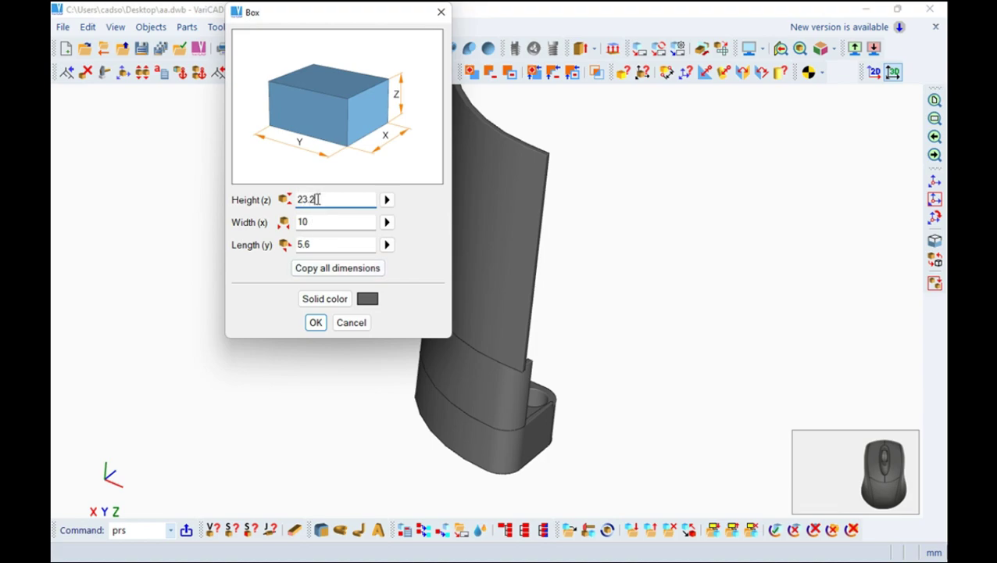
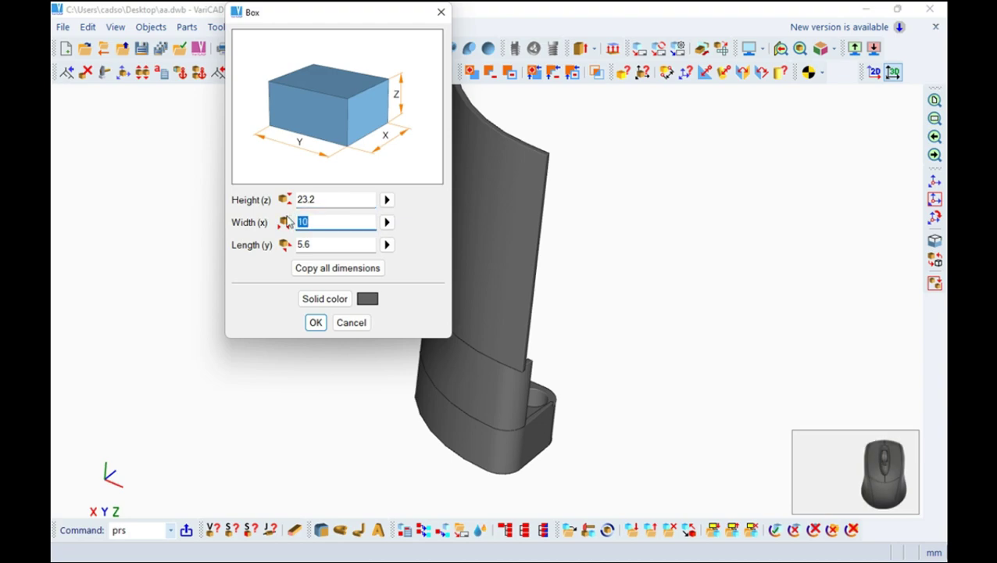
pyautogui.press('7')
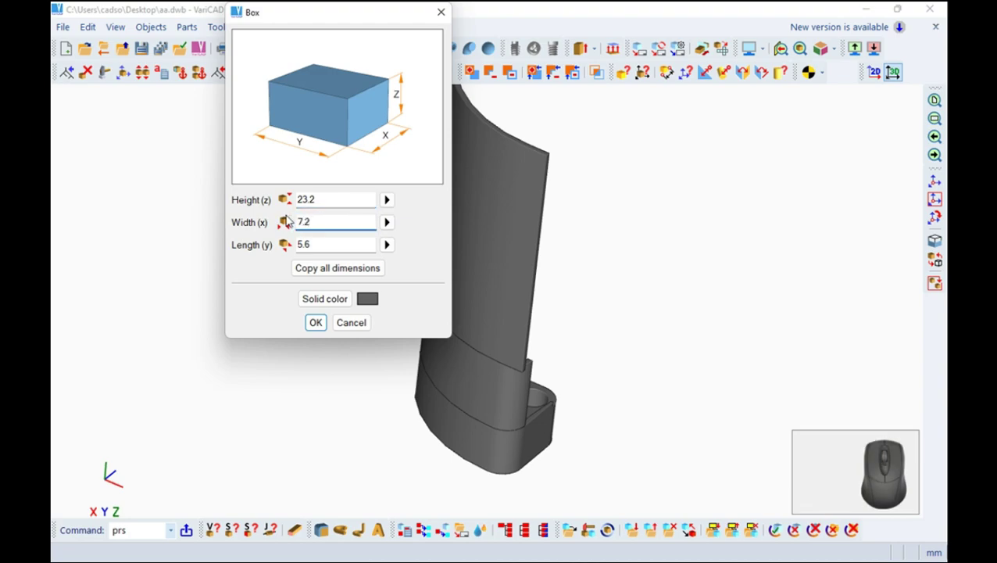
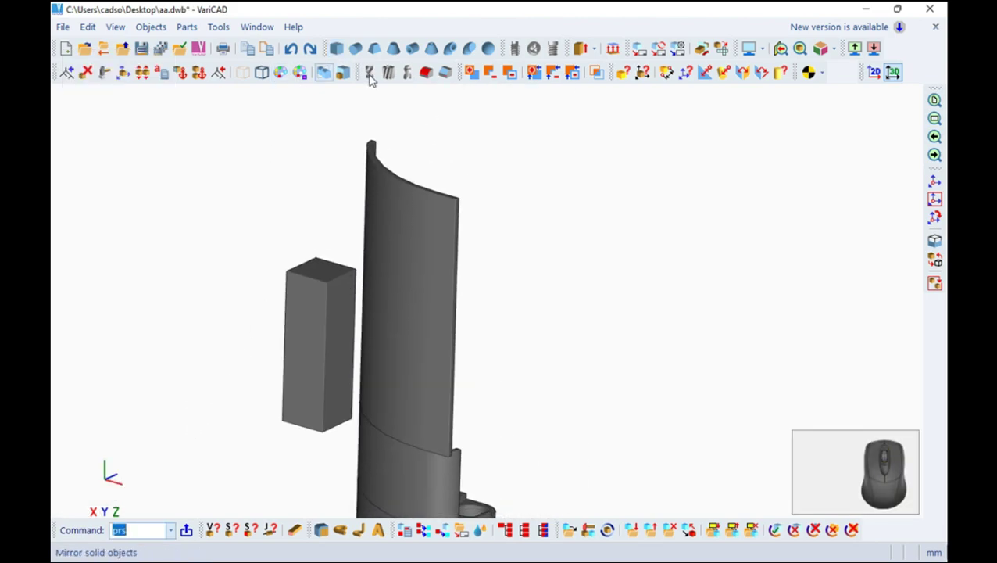
# Fillet the box edges with a 3.6 radius and set the box against the plate face.
pyautogui.click(428, 73)
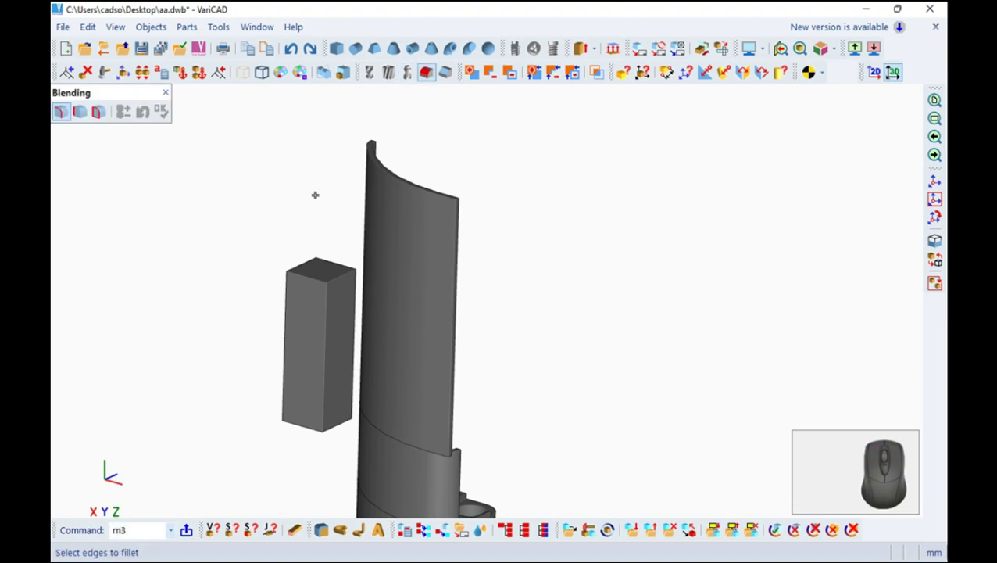
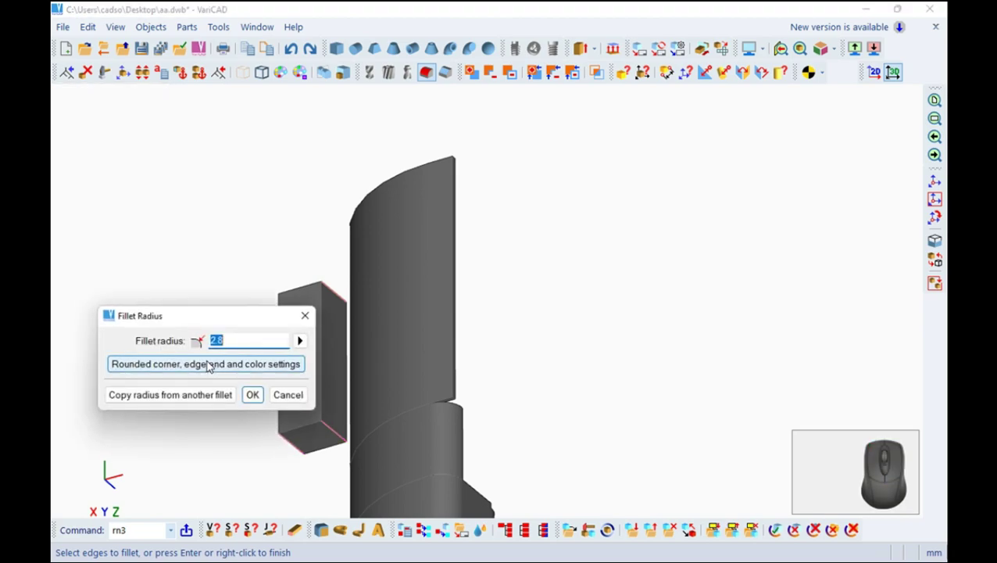
pyautogui.press('3')
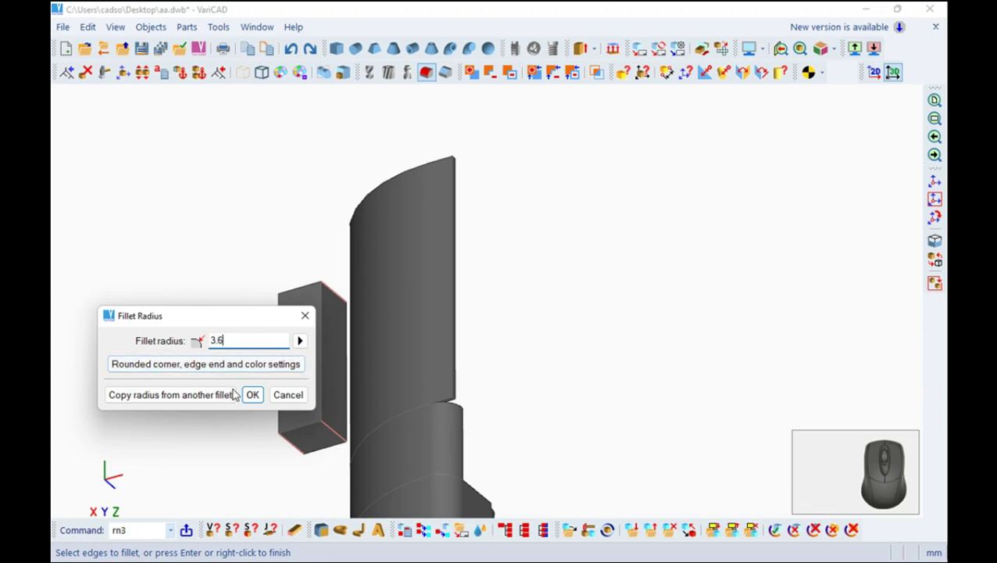
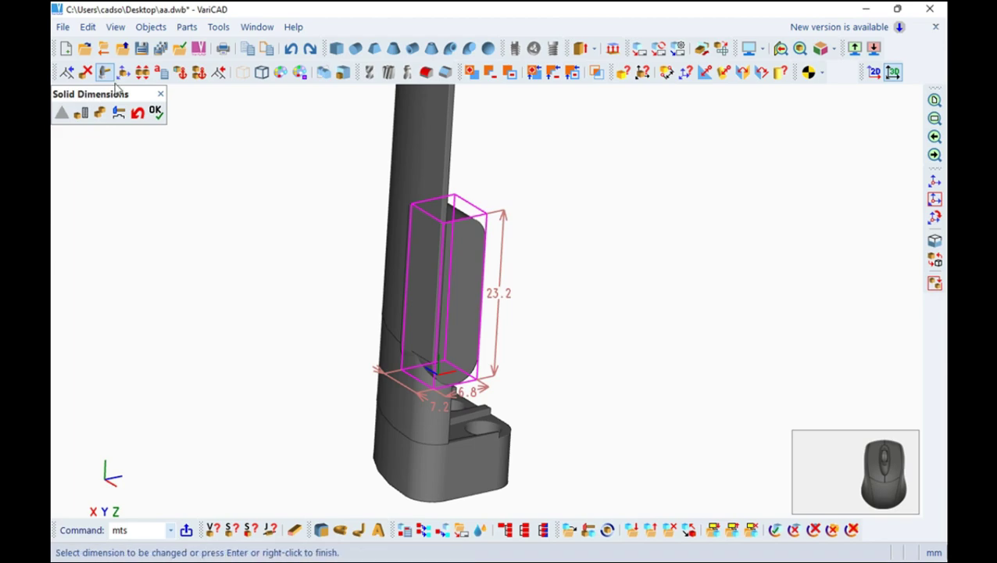
# Edit the tab's shape dimensions, undo the unwanted change and accept the result.
pyautogui.click(164, 115)
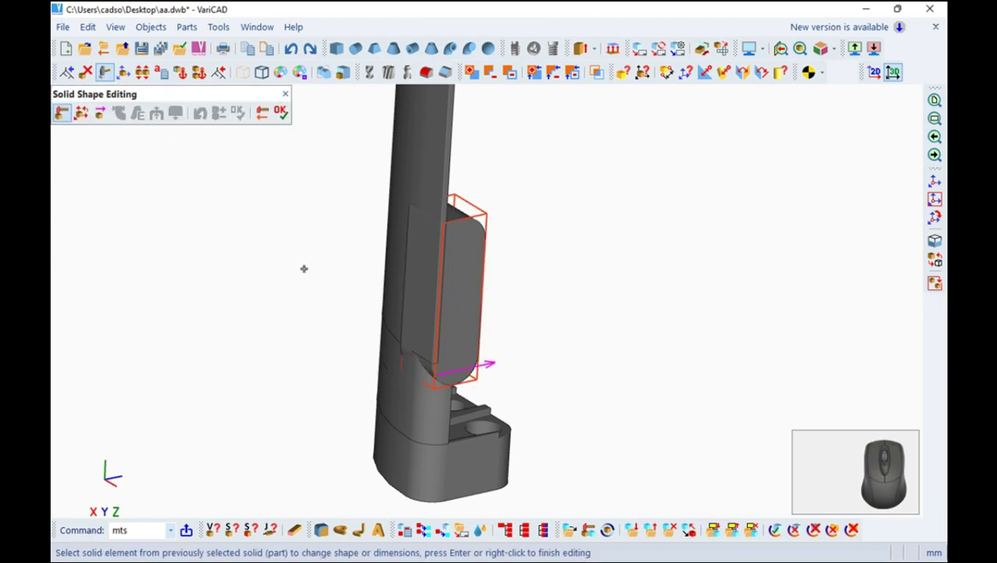
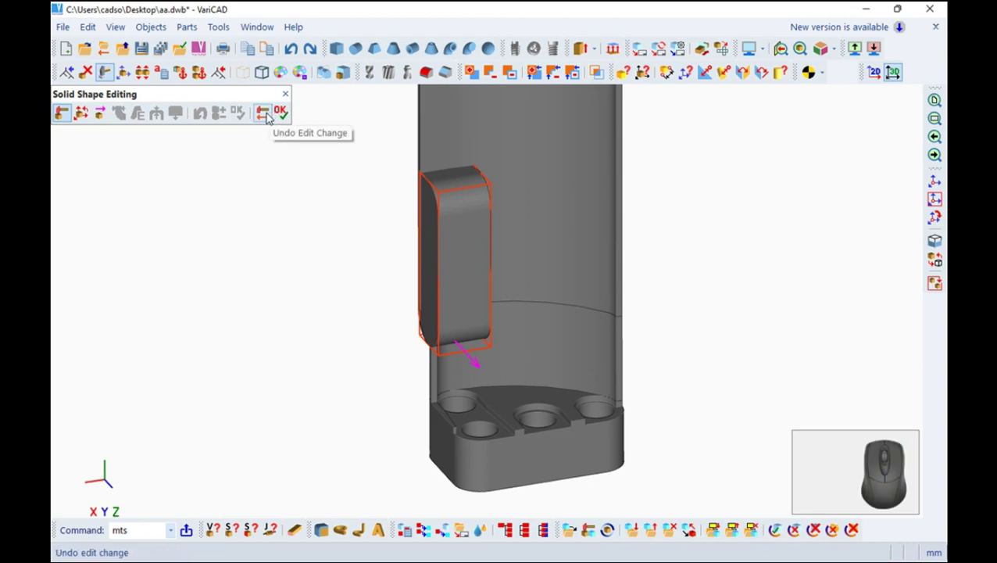
pyautogui.click(272, 116)
pyautogui.click(290, 120)
pyautogui.scroll(3)
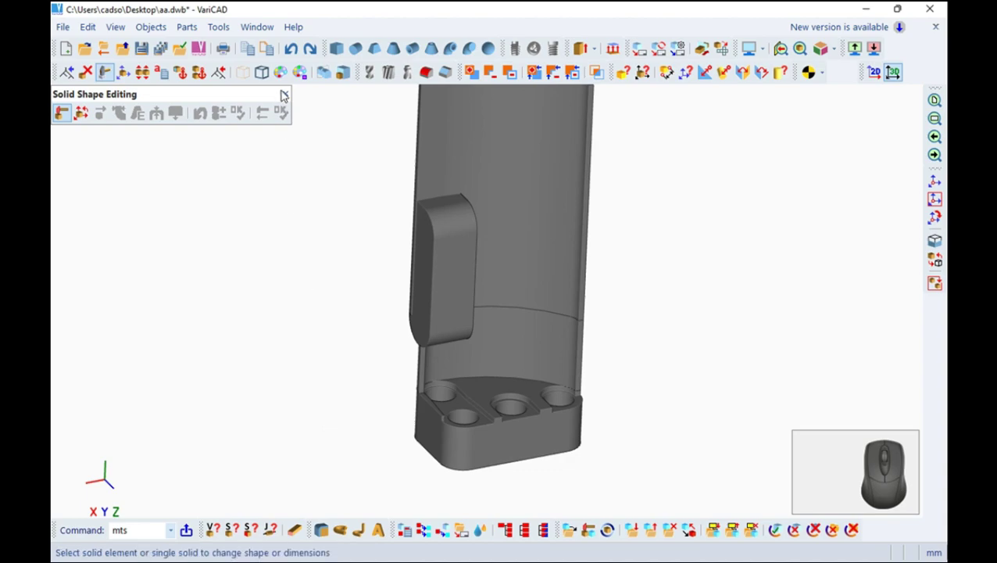
pyautogui.click(287, 97)
pyautogui.scroll(-3)
pyautogui.middleClick(355, 320)
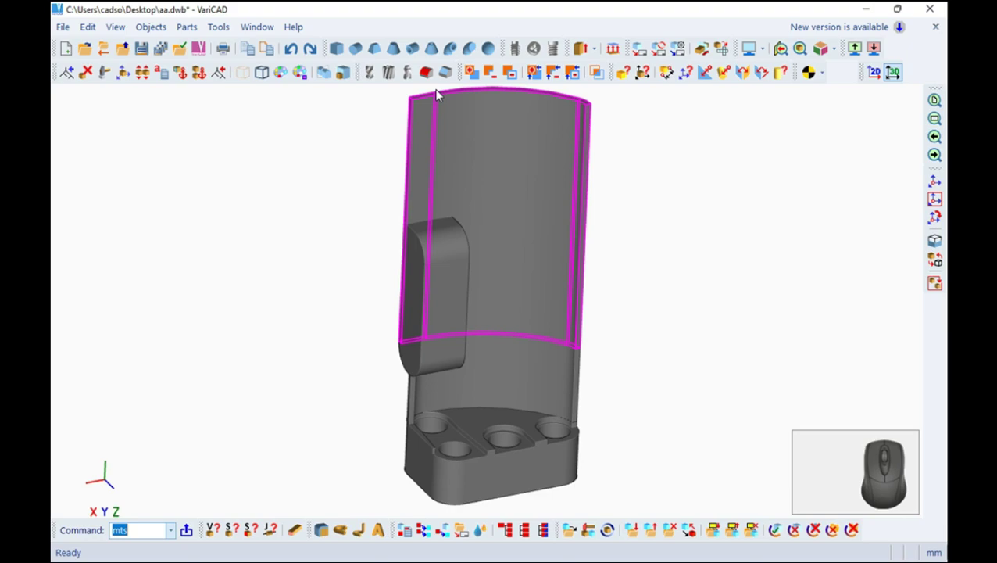
# Unite the curved plate, rounded tab and base into one solid with Boolean Add.
pyautogui.click(479, 74)
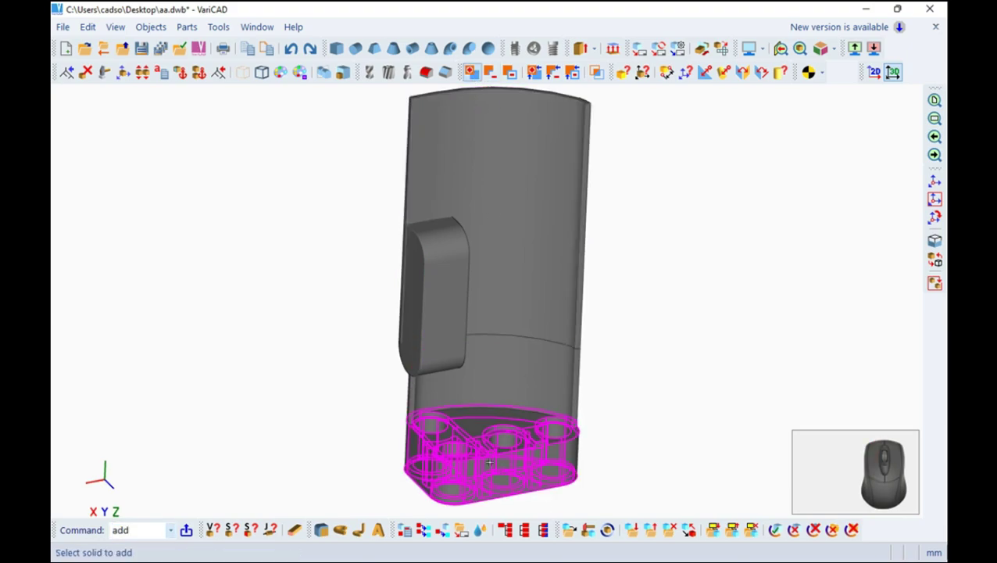
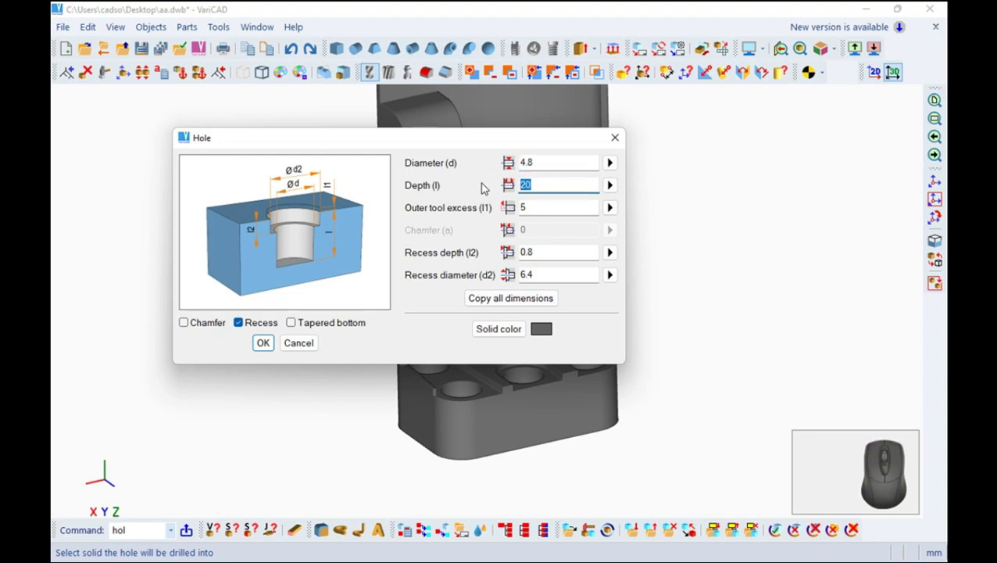
# Drill three counterbored 4.8 mm holes, depth 7.2 with recess, along the tab.
pyautogui.press('7')
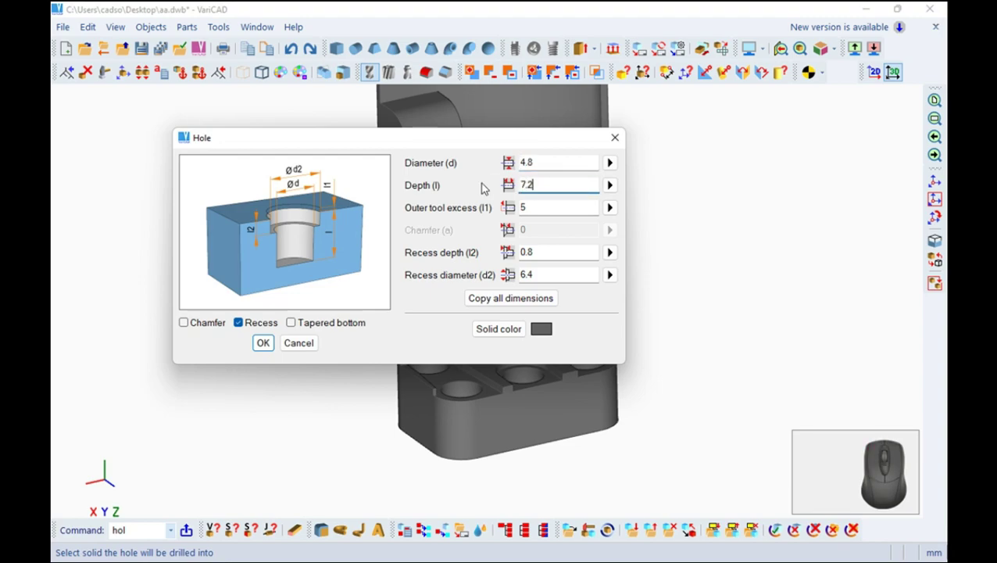
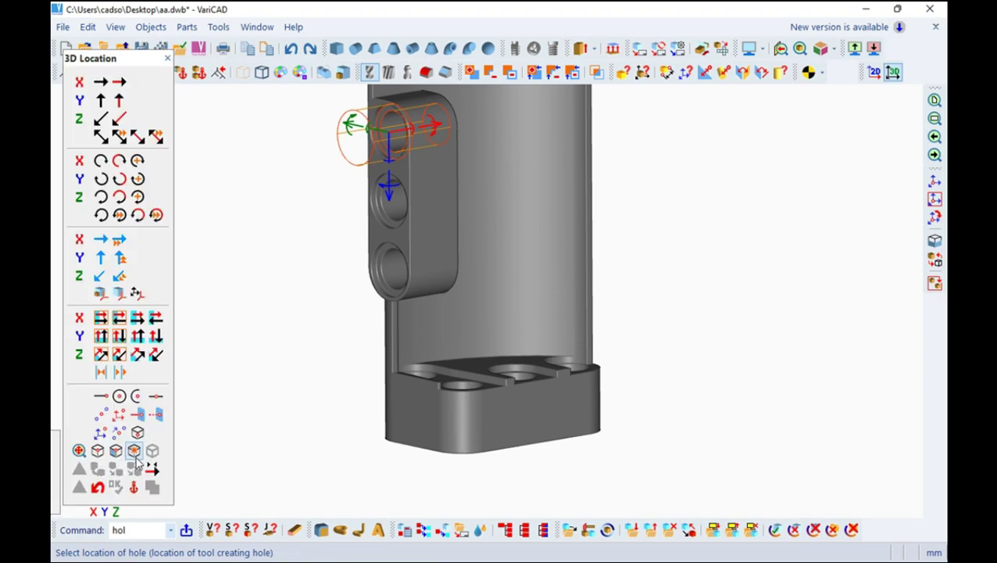
pyautogui.scroll(3)
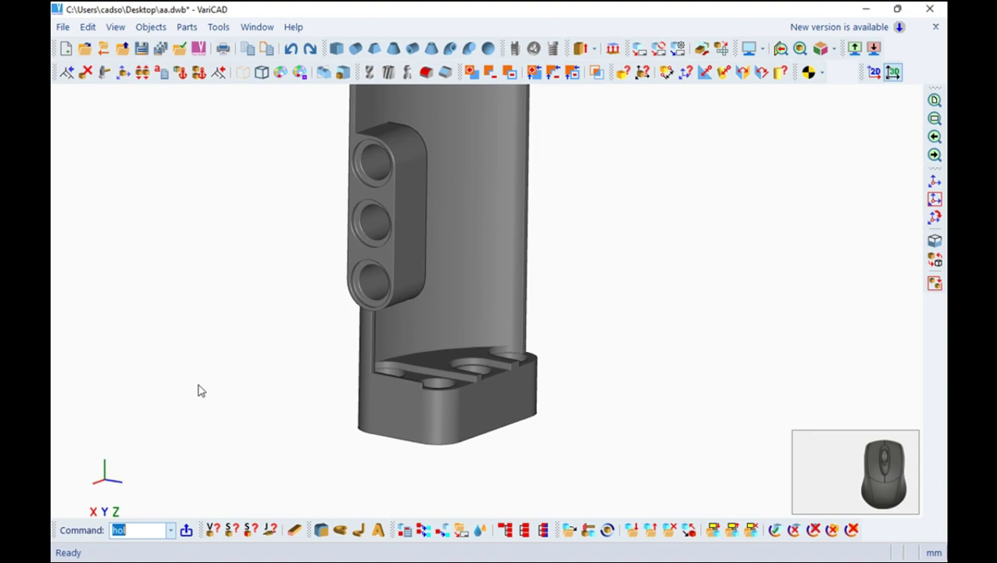
pyautogui.moveTo(519, 347); pyautogui.dragTo(495, 235)
pyautogui.scroll(3)
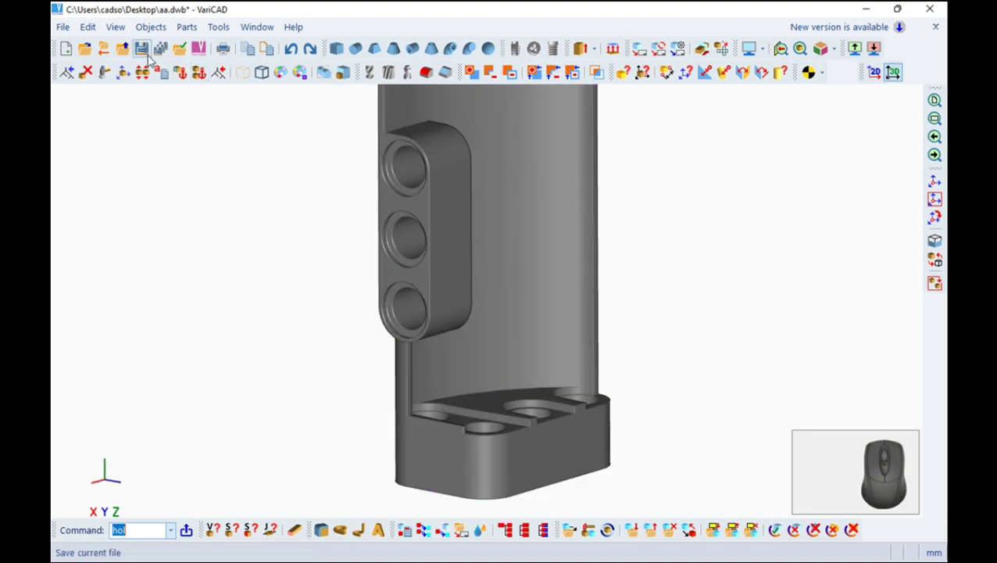
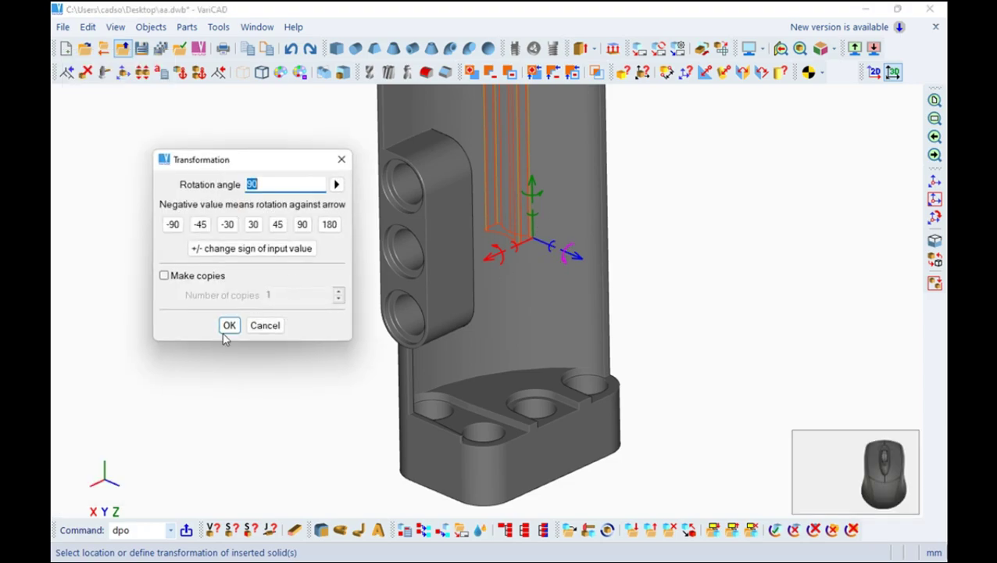
# Rotate the inserted bar 90 degrees, snap it to a hole centre and shift it 6.4 then 8.
pyautogui.click(241, 323)
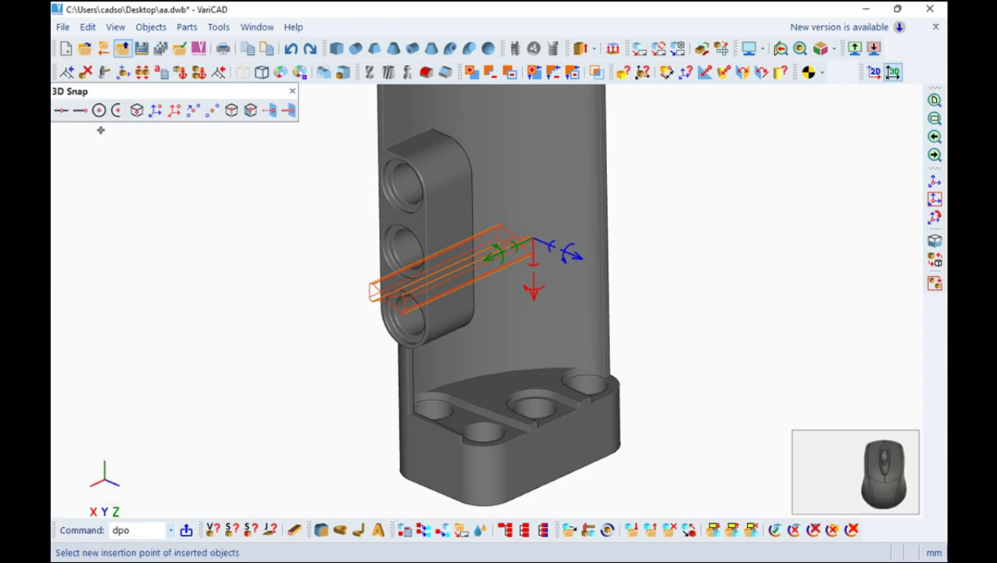
pyautogui.click(108, 117)
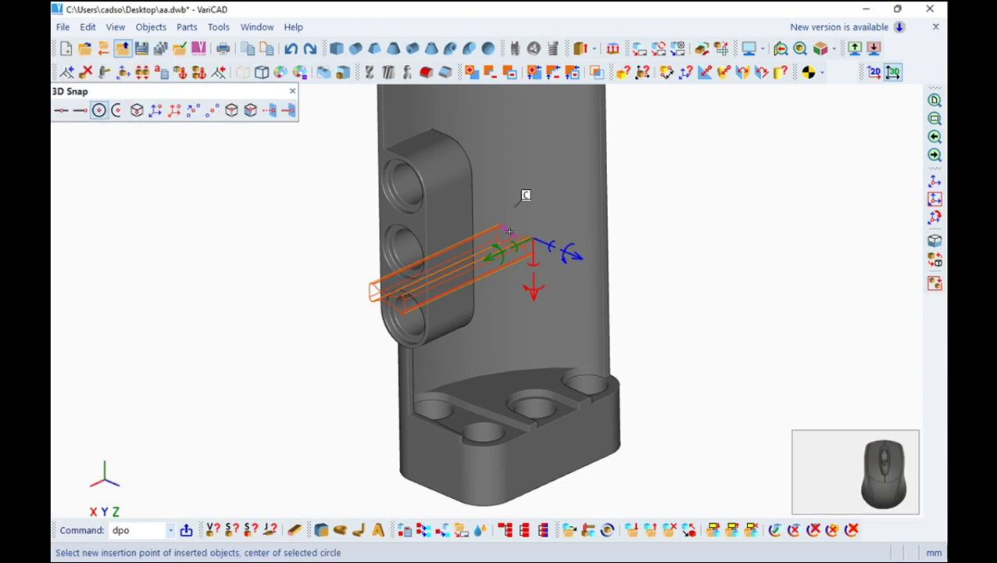
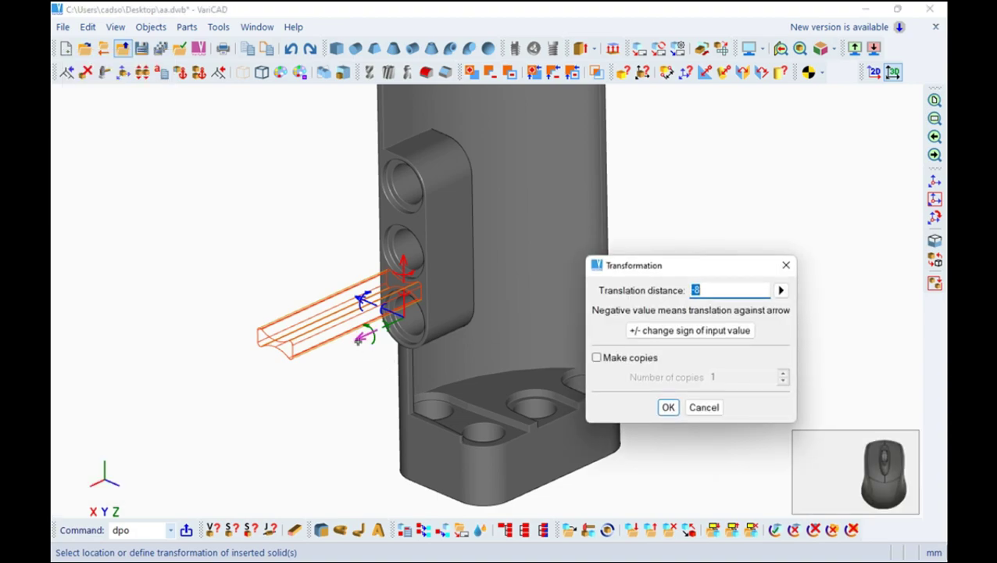
pyautogui.press('6')
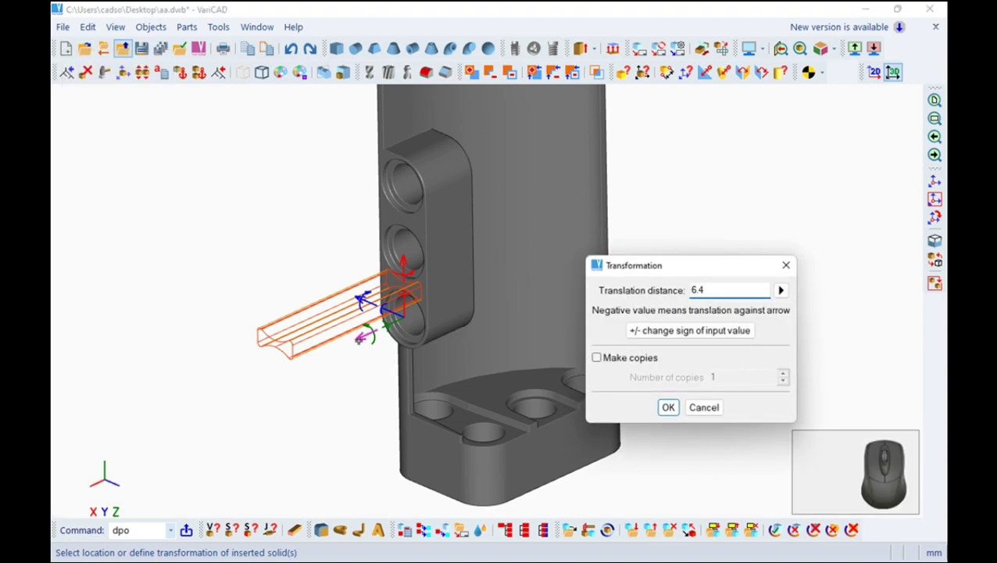
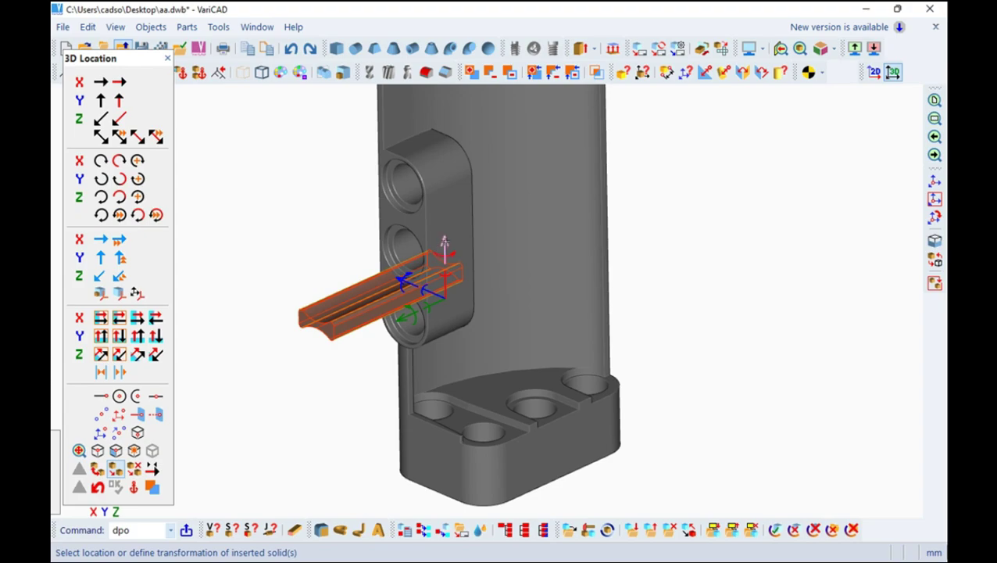
pyautogui.press('8')
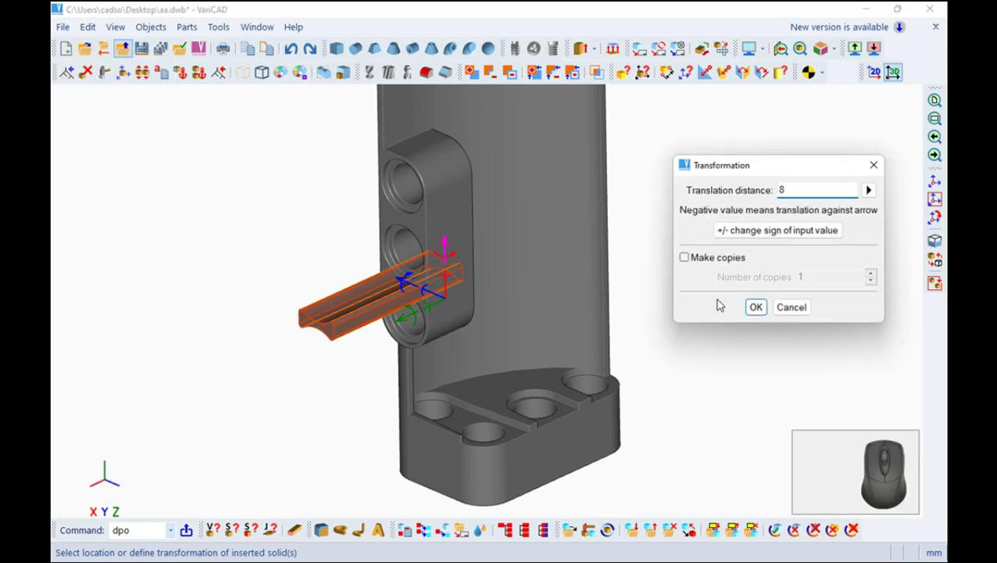
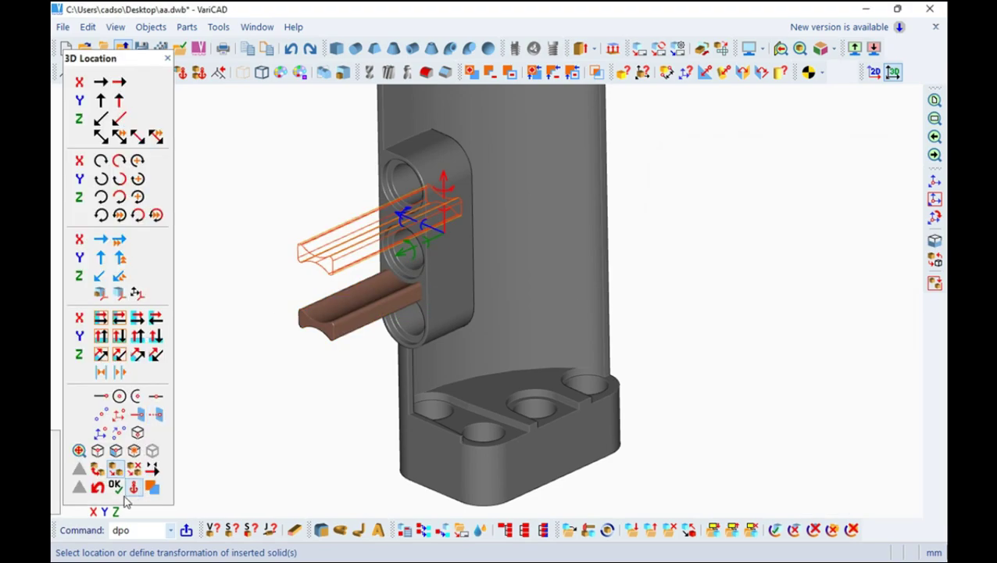
# Cut the bars into the boss as slots and colour the solid dark grey (colour 32).
pyautogui.moveTo(116, 382); pyautogui.dragTo(176, 251)
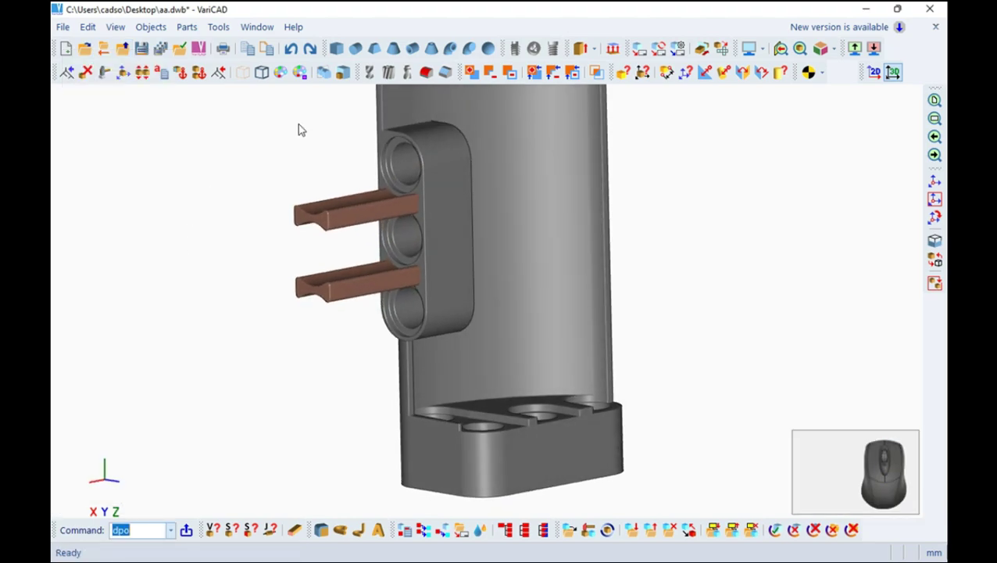
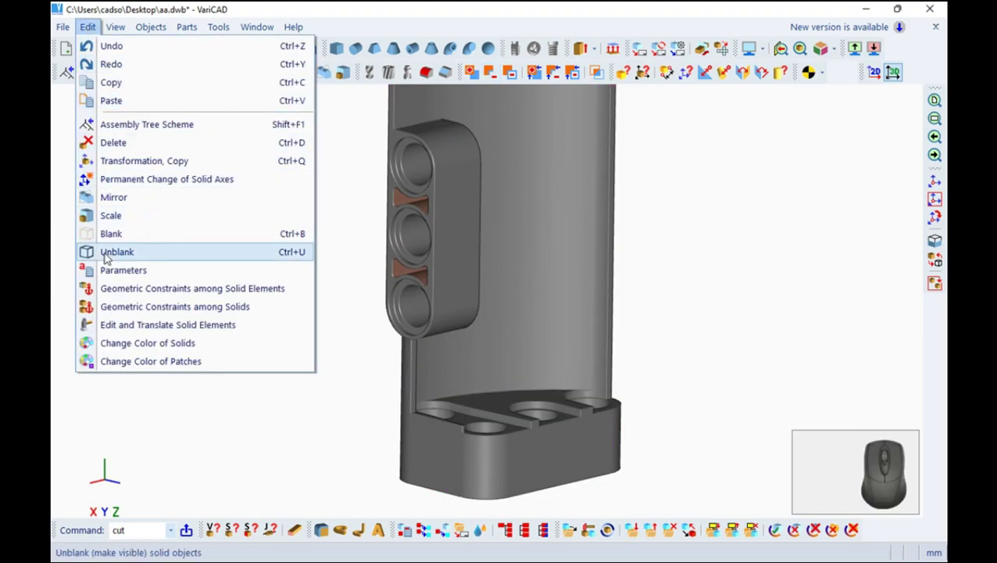
pyautogui.click(133, 344)
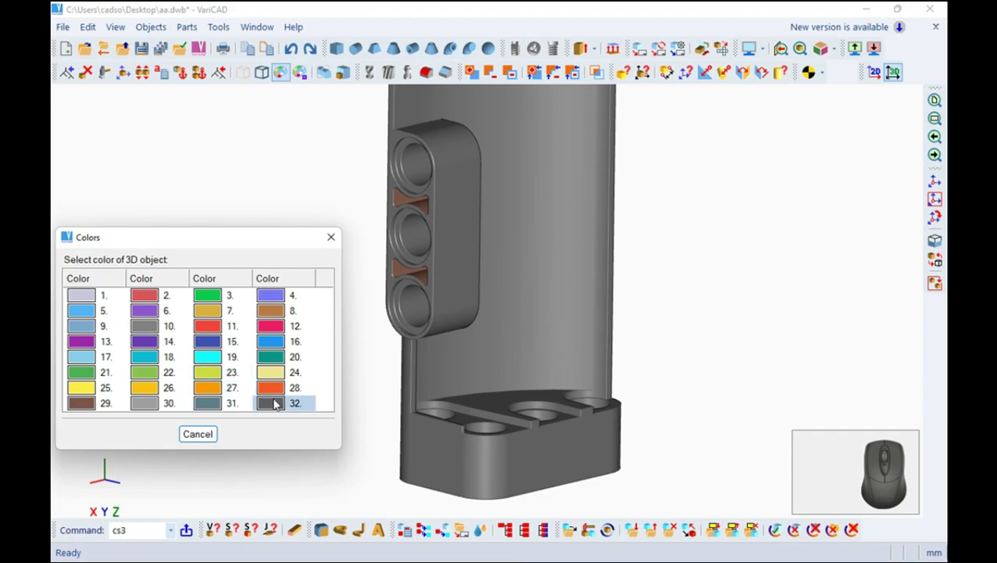
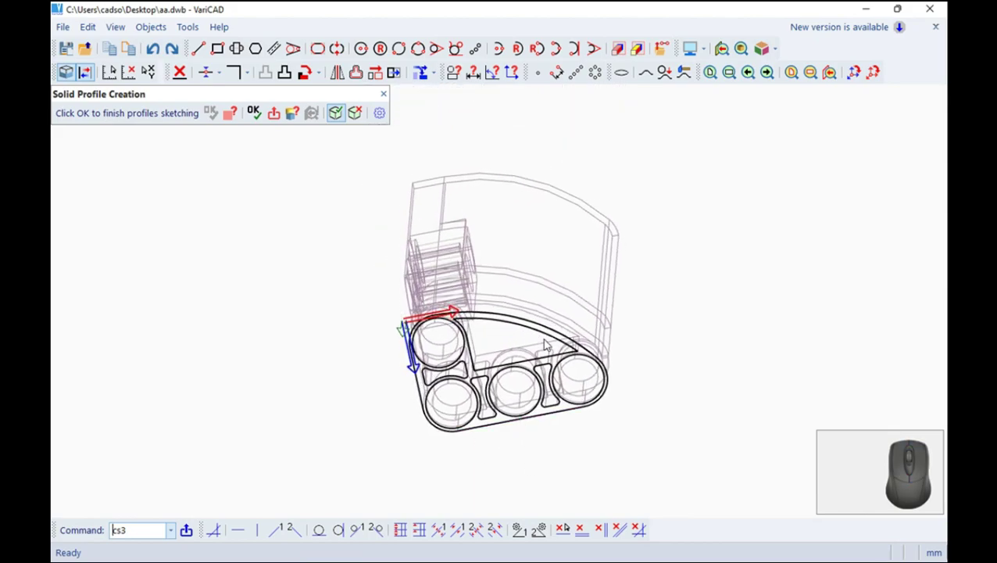
# Sketch a large rectangle over the base profile and start trimming its corners.
pyautogui.middleClick(619, 340)
pyautogui.moveTo(605, 406); pyautogui.dragTo(549, 370)
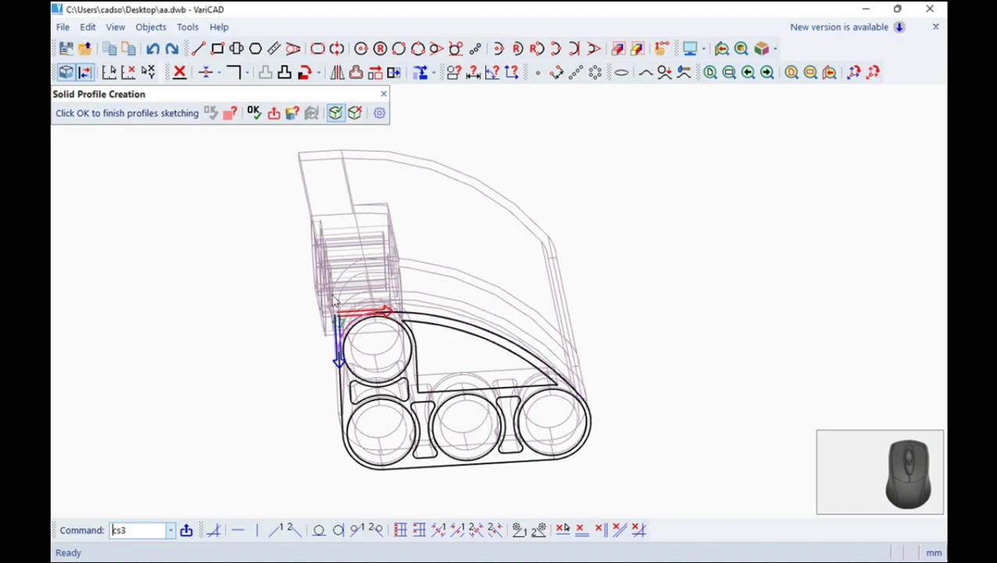
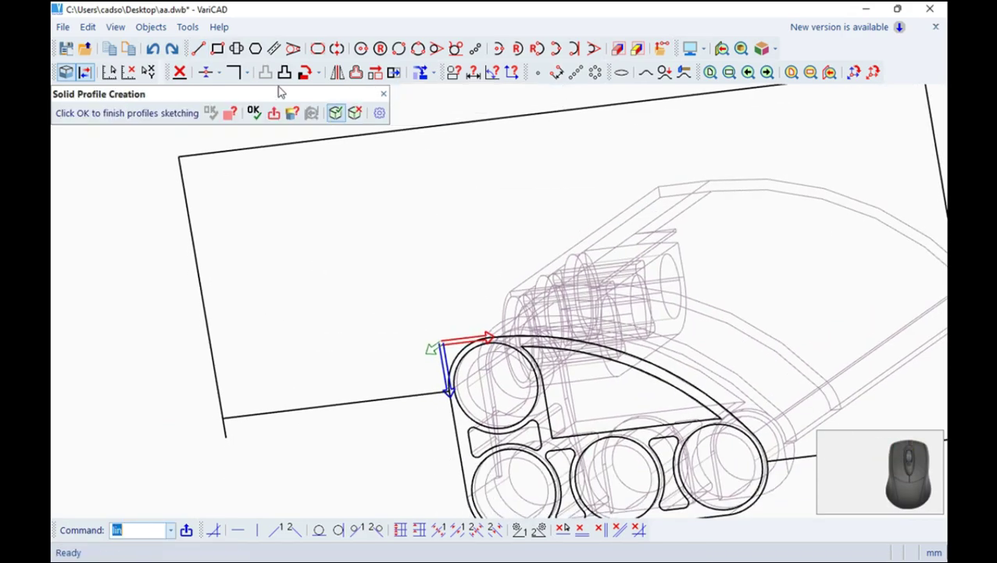
pyautogui.click(235, 74)
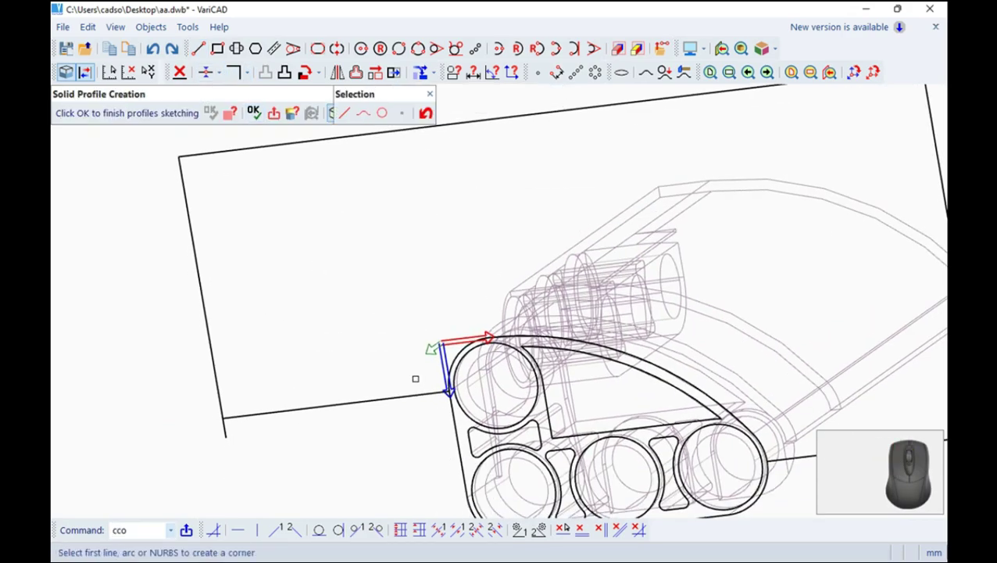
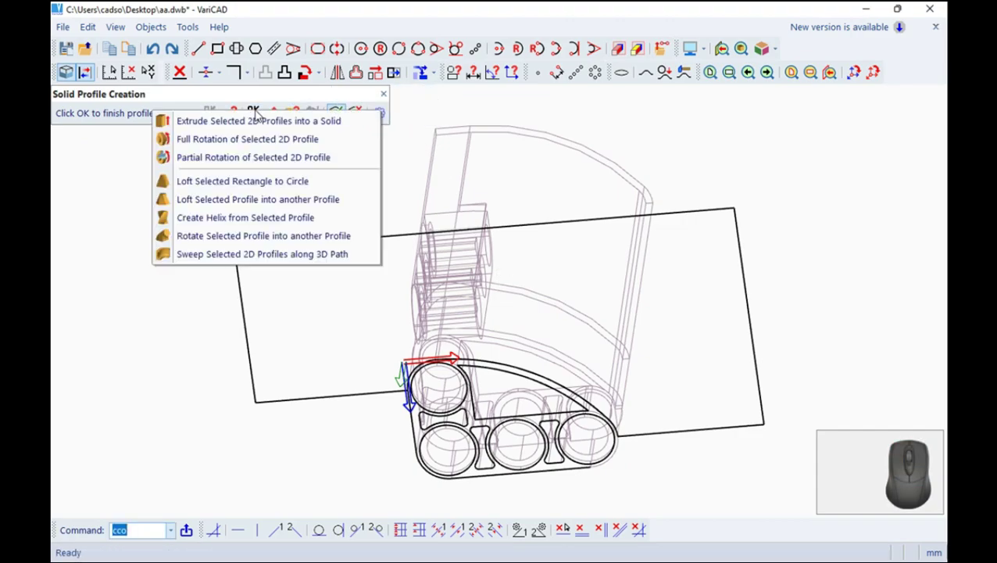
# Extrude the rectangle profile 80 units and subtract it, leaving the curved wall and boss.
pyautogui.click(262, 124)
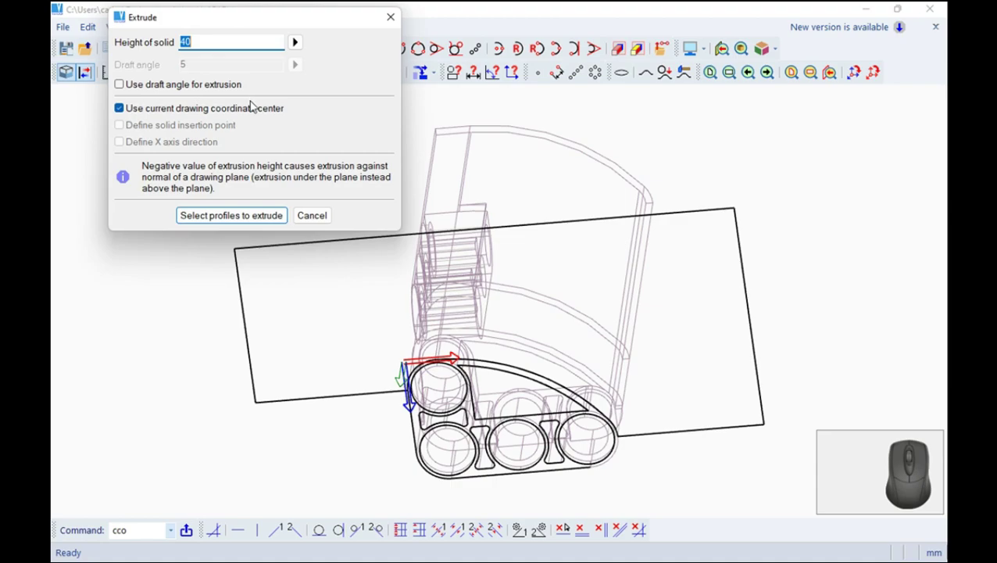
pyautogui.press('8')
pyautogui.press('0')
pyautogui.click(240, 216)
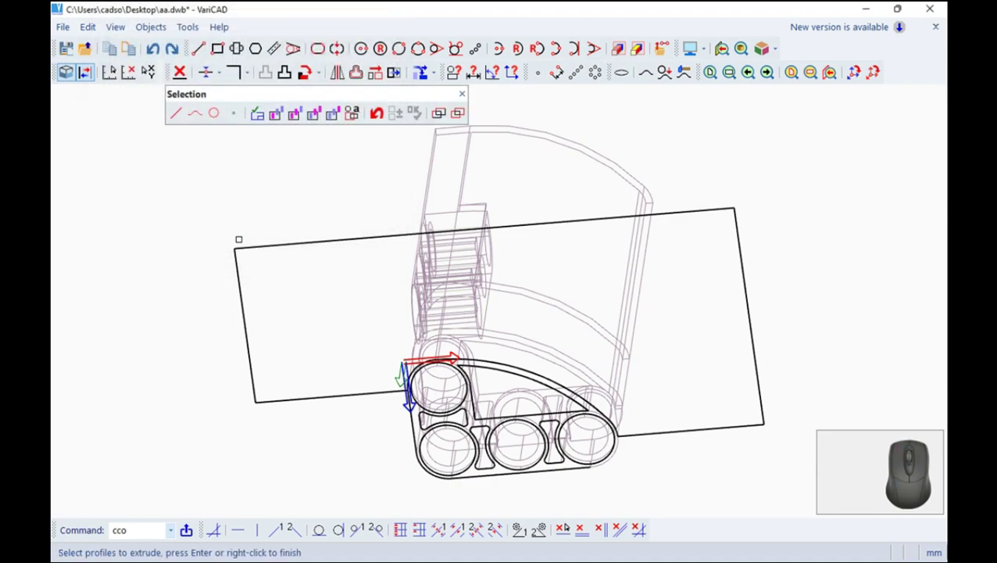
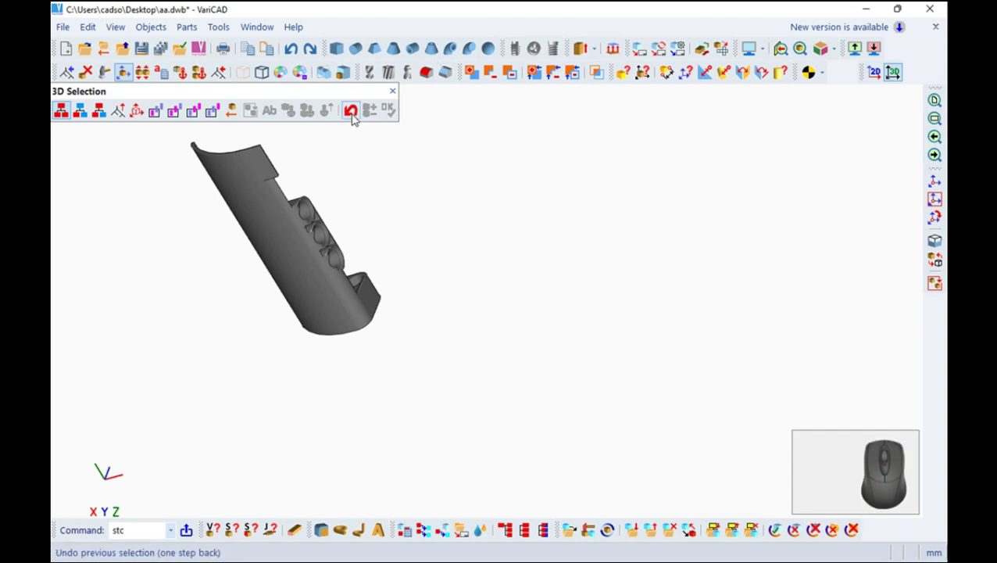
# Cancel the selection and undo the Boolean cut so the extruded box stands intact again.
pyautogui.click(358, 113)
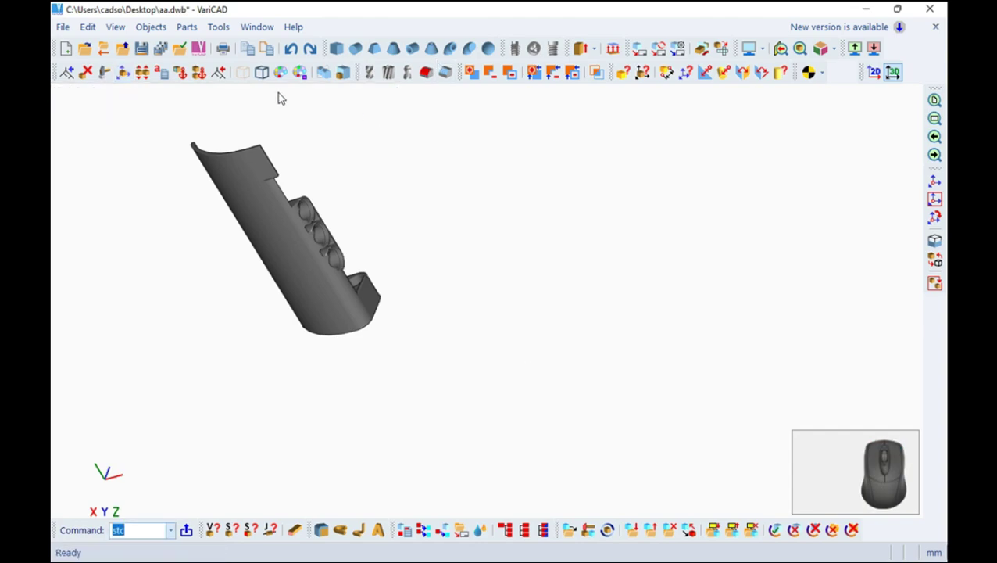
pyautogui.click(290, 53)
pyautogui.rightClick(338, 254)
pyautogui.moveTo(416, 239); pyautogui.dragTo(408, 351)
pyautogui.scroll(-3)
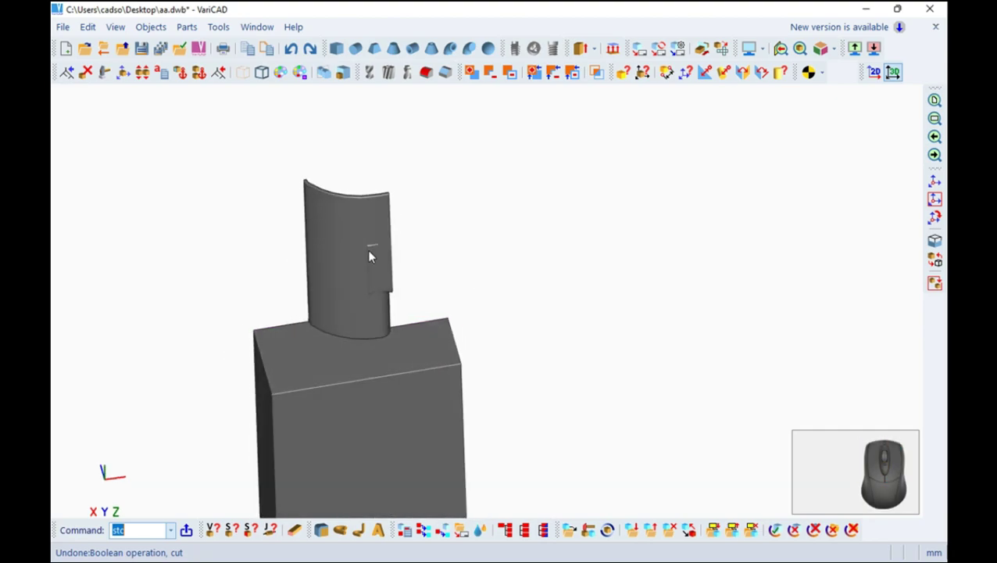
pyautogui.moveTo(388, 371); pyautogui.dragTo(386, 376)
pyautogui.scroll(-3)
pyautogui.rightClick(459, 336)
pyautogui.moveTo(512, 328); pyautogui.dragTo(331, 237)
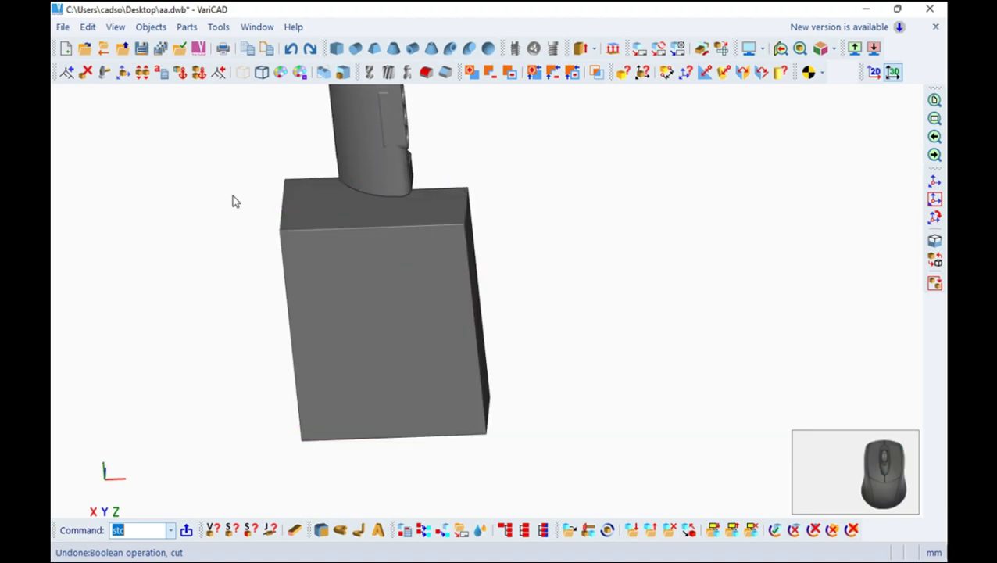
pyautogui.rightClick(360, 259)
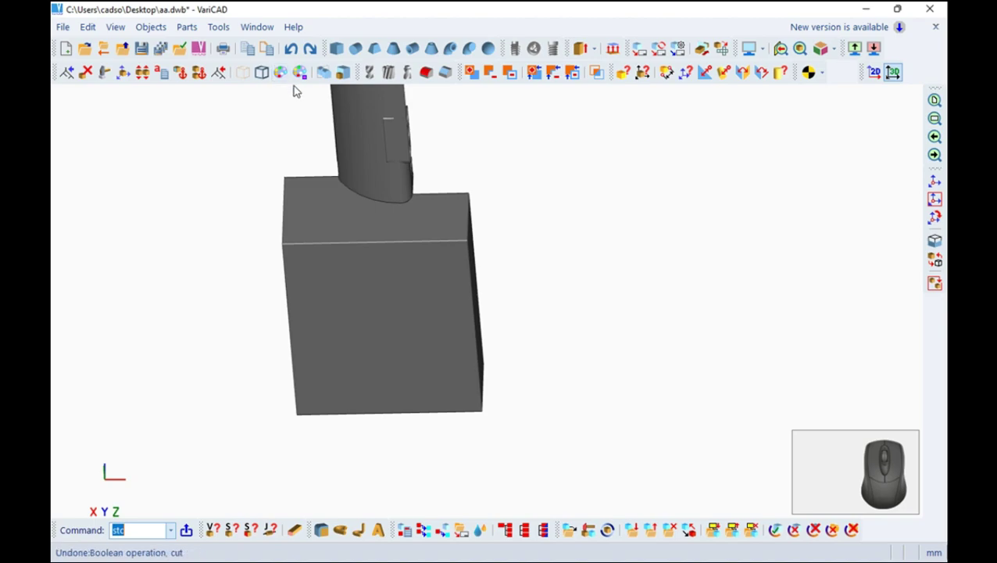
pyautogui.rightClick(434, 164)
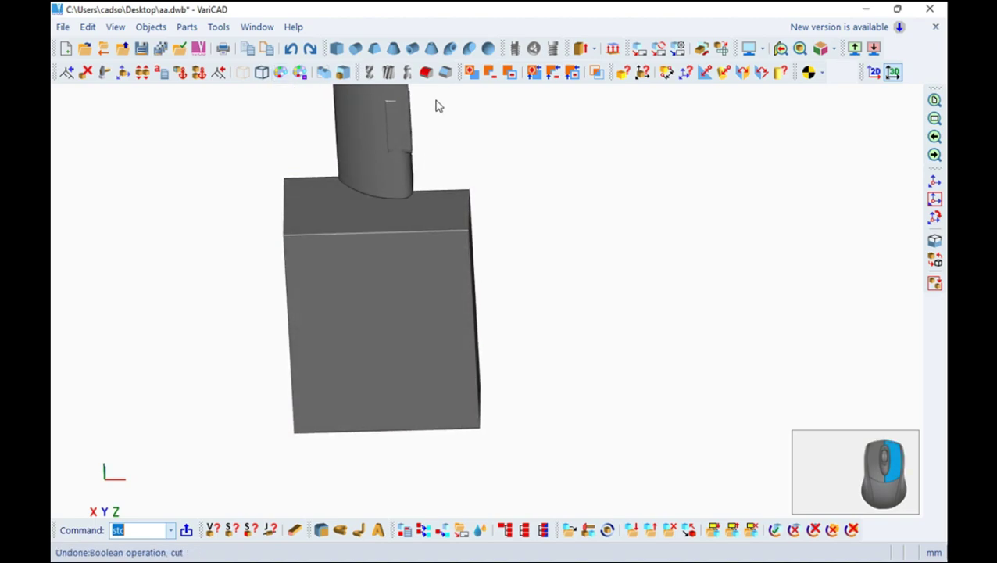
pyautogui.middleClick(405, 179)
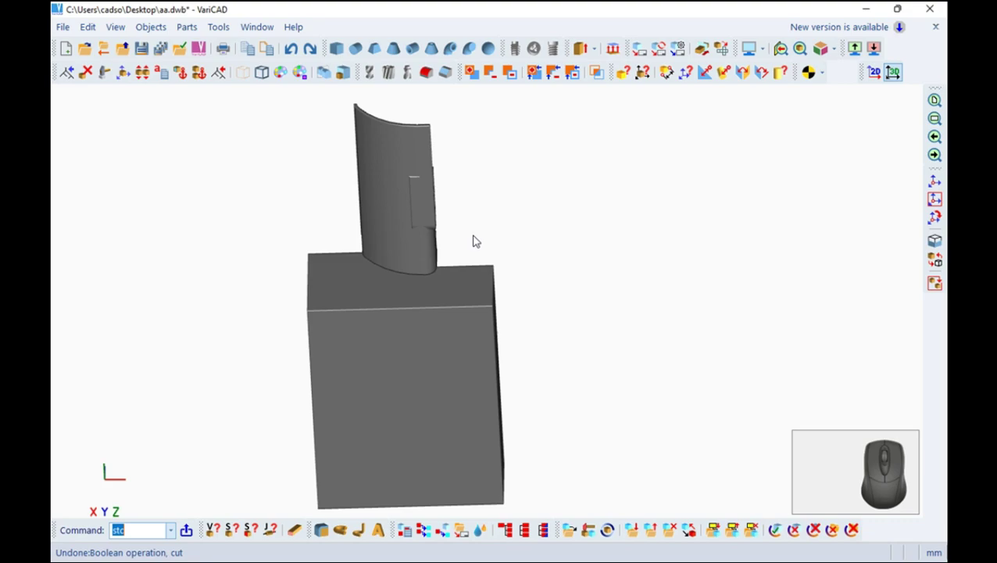
# Bring up the box's dimensions (height 23.2, width 7.2, length 7.2) for editing.
pyautogui.click(341, 45)
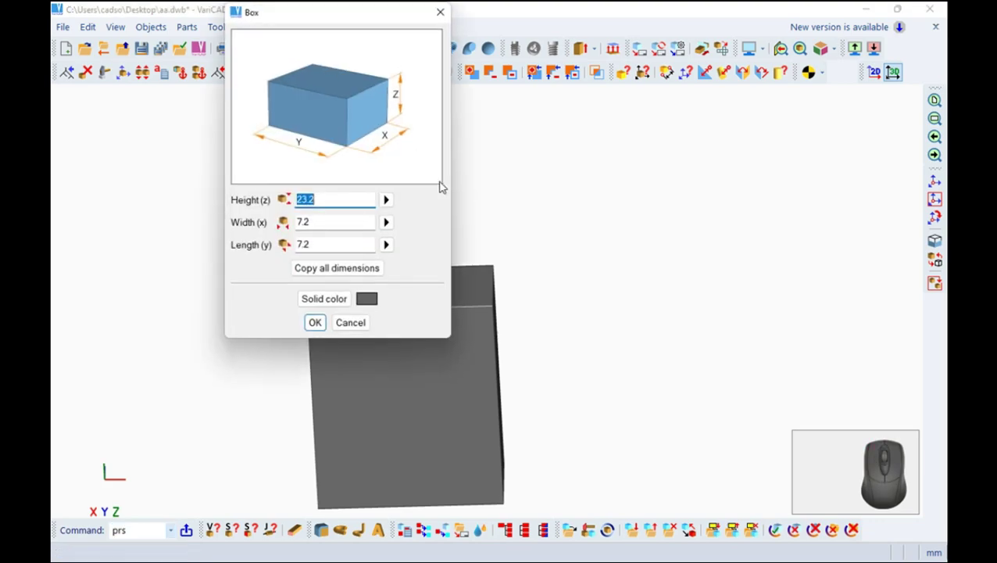
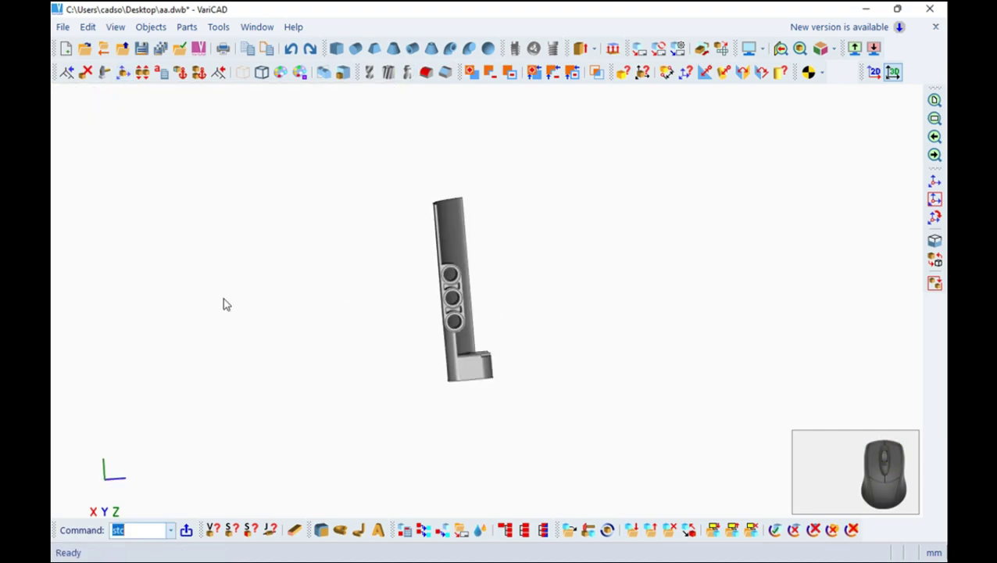
# Save the changed aa drawing with the bracket combined into one solid, then view its base.
pyautogui.moveTo(710, 375); pyautogui.dragTo(572, 338)
pyautogui.rightClick(656, 344)
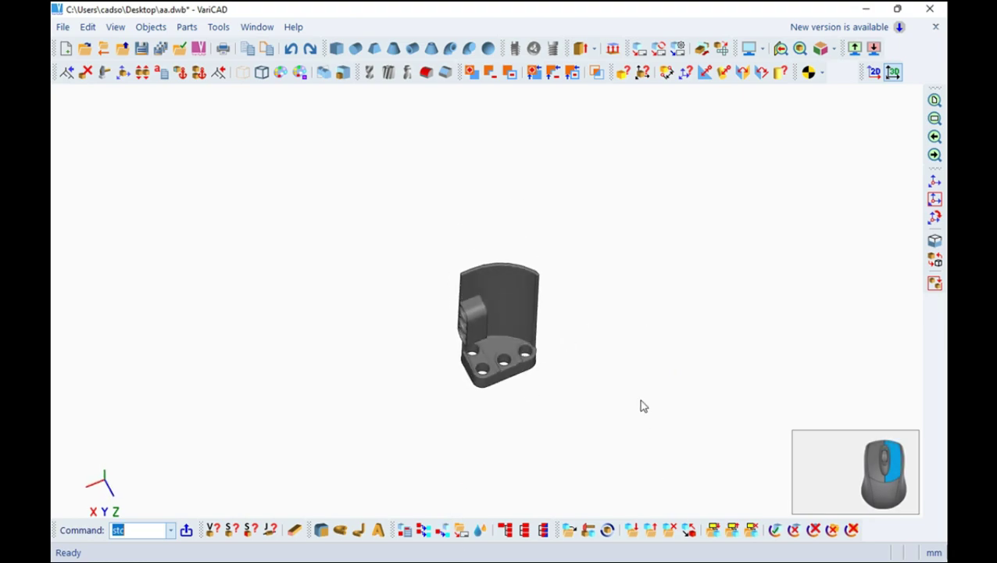
pyautogui.scroll(3)
pyautogui.scroll(3)
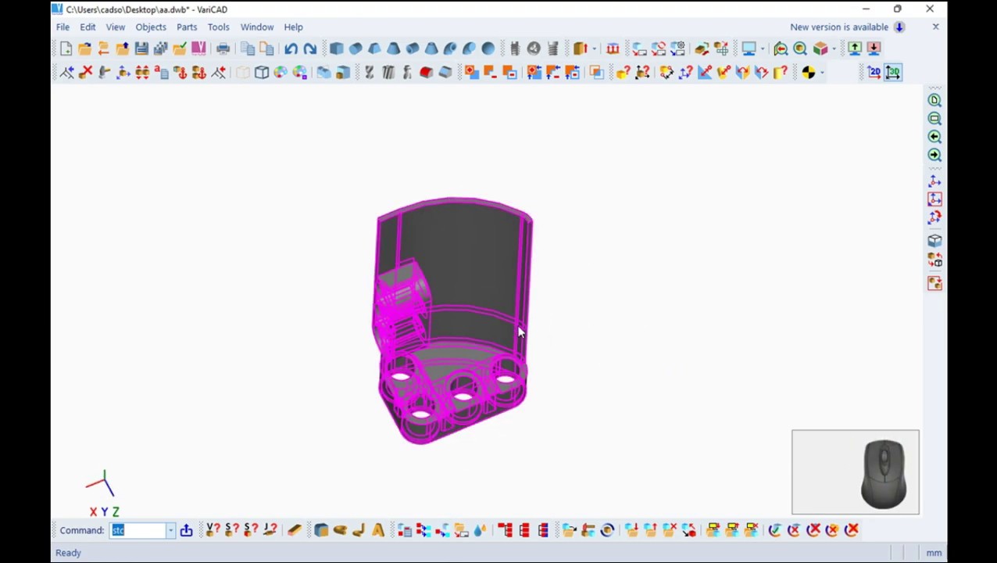
pyautogui.scroll(3)
pyautogui.scroll(3)
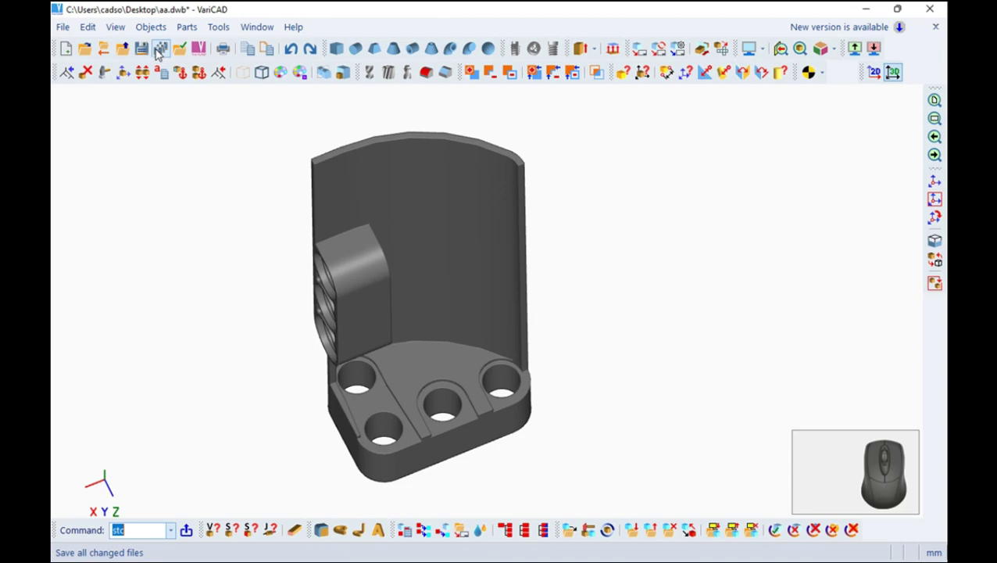
pyautogui.click(148, 51)
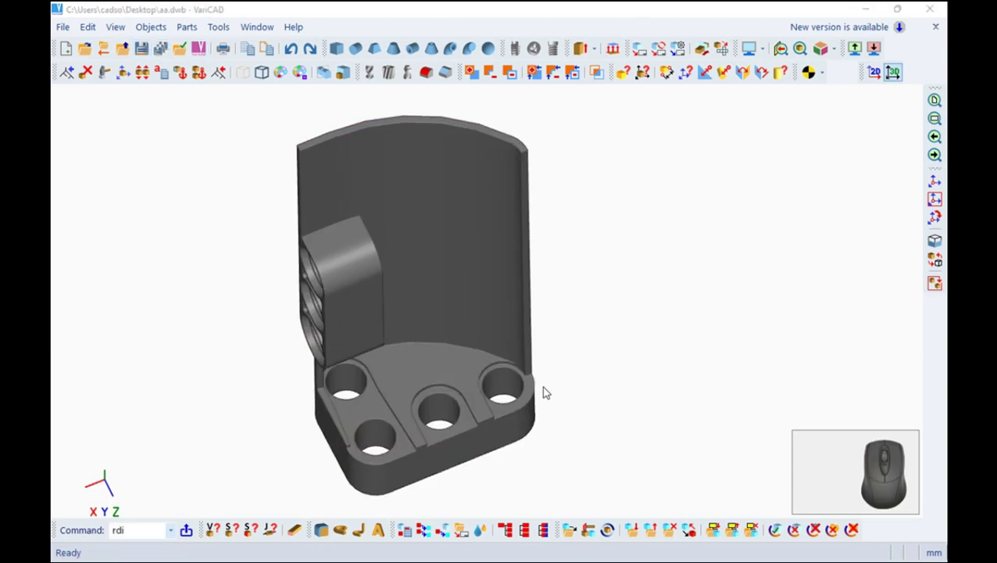
pyautogui.moveTo(550, 389); pyautogui.dragTo(557, 289)
pyautogui.scroll(-3)
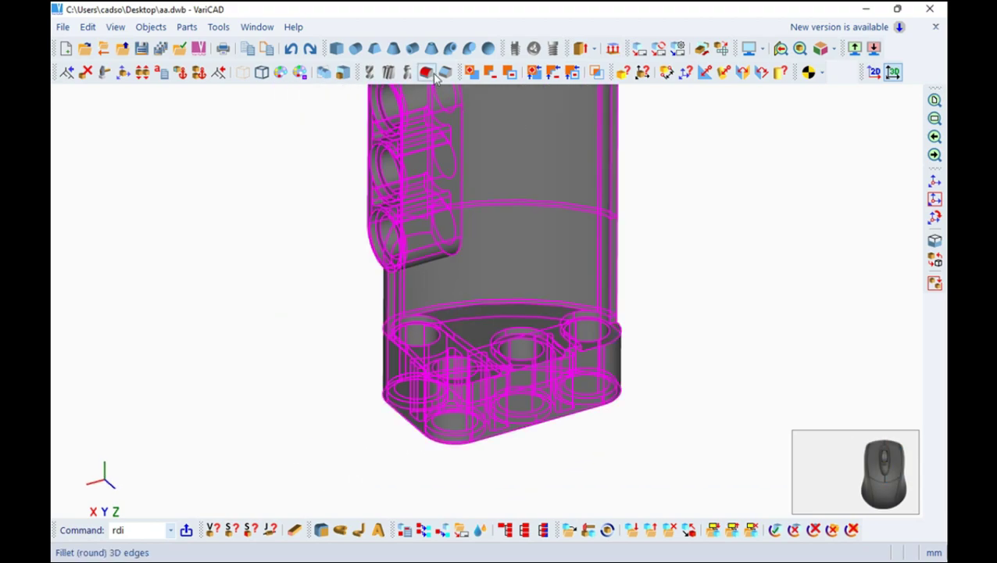
pyautogui.click(436, 74)
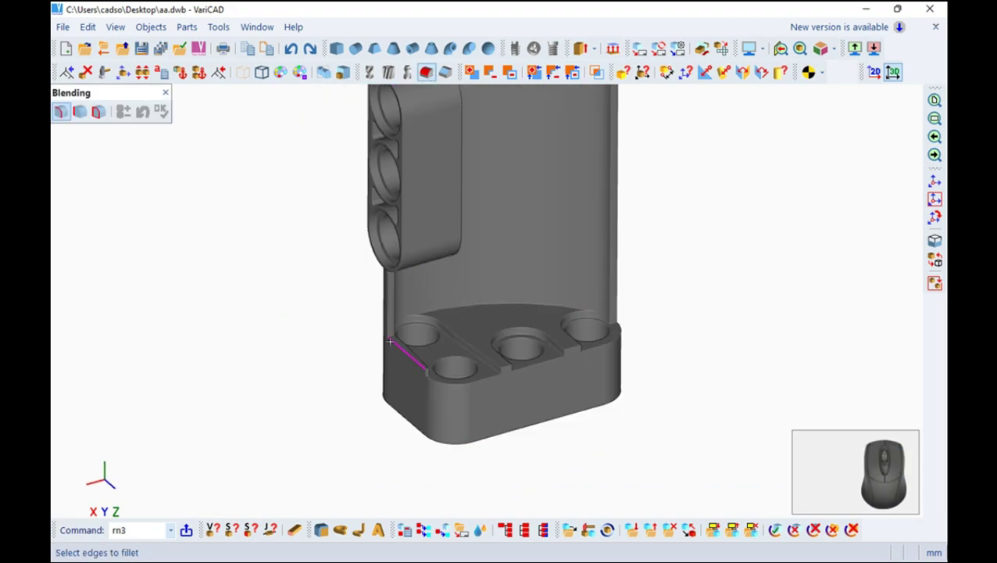
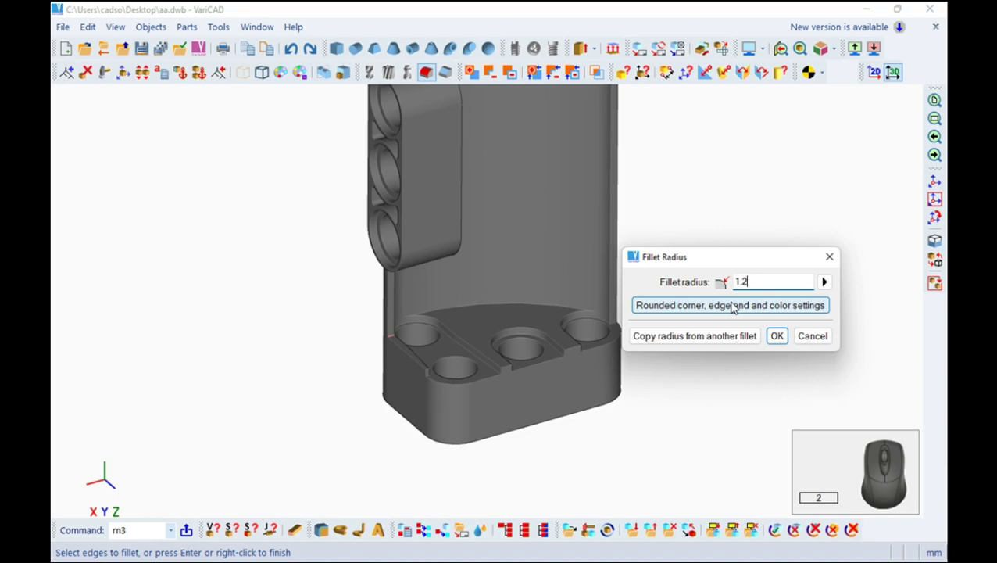
pyautogui.press('Return')
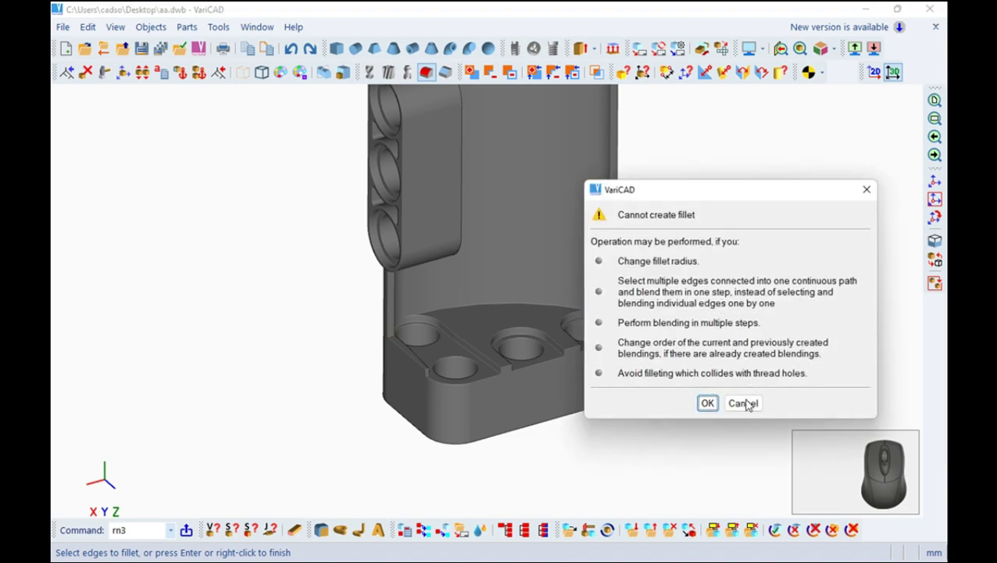
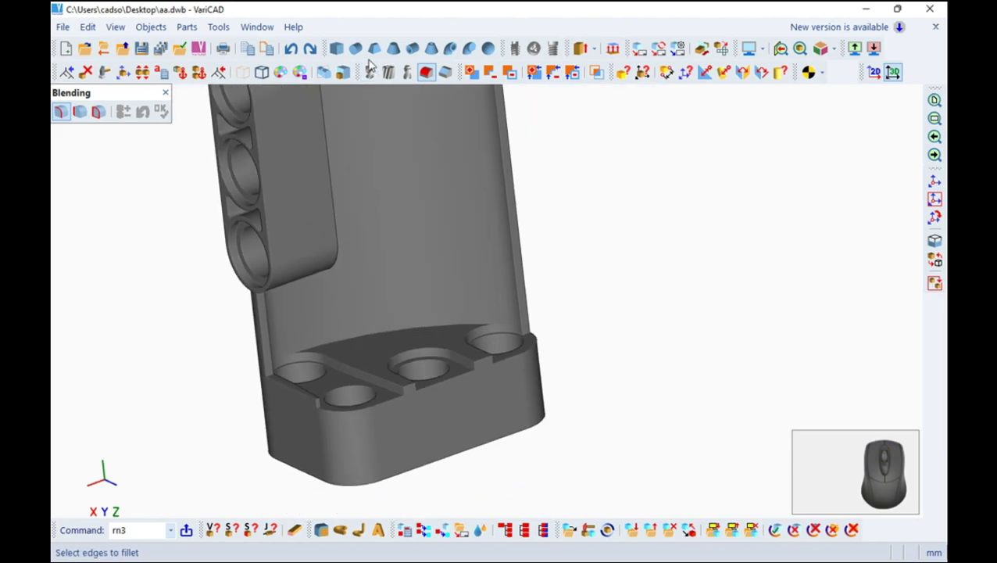
pyautogui.click(171, 99)
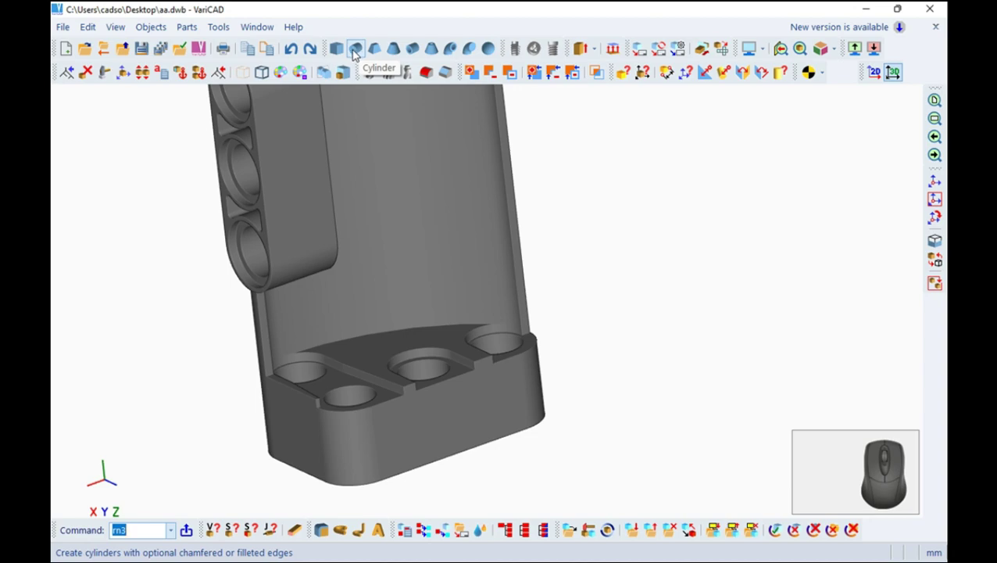
# Add a 4.8 diameter, 20 long cylinder at the wall-base corner and inspect it from below.
pyautogui.click(358, 52)
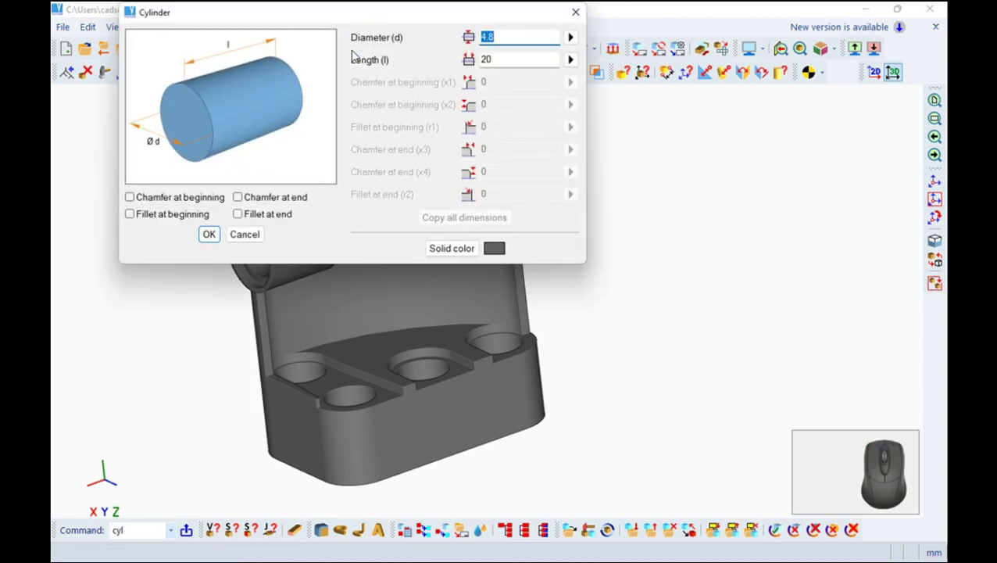
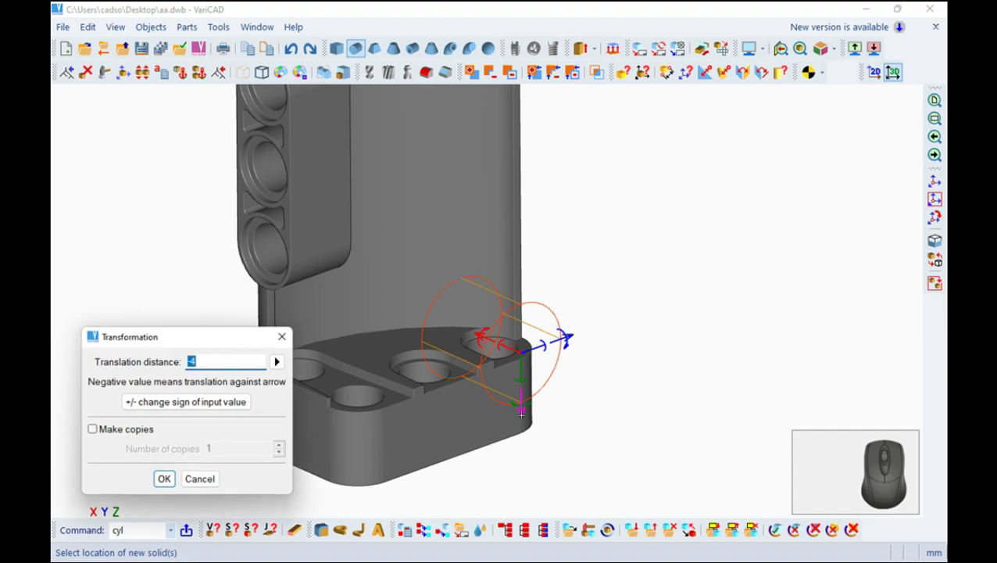
pyautogui.press('8')
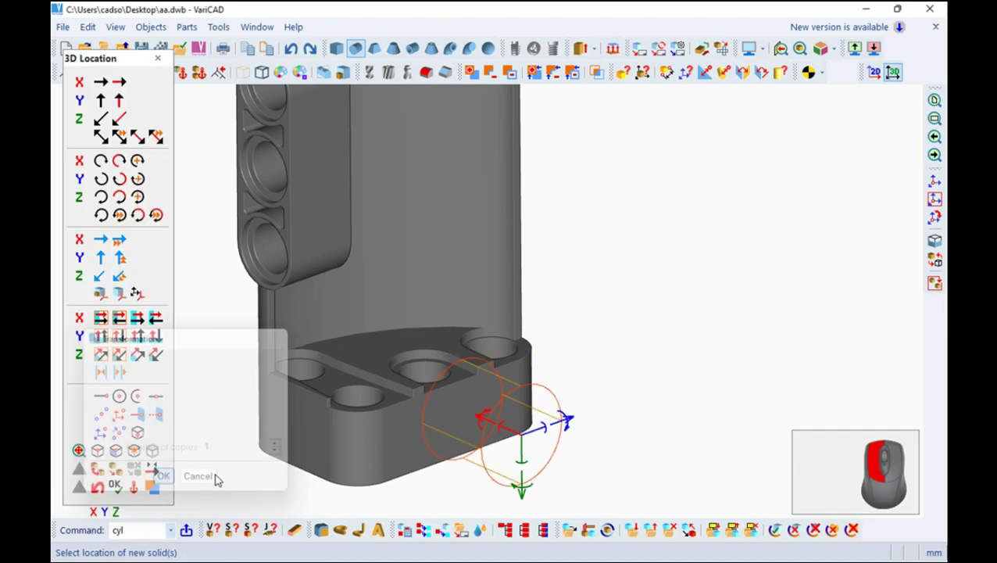
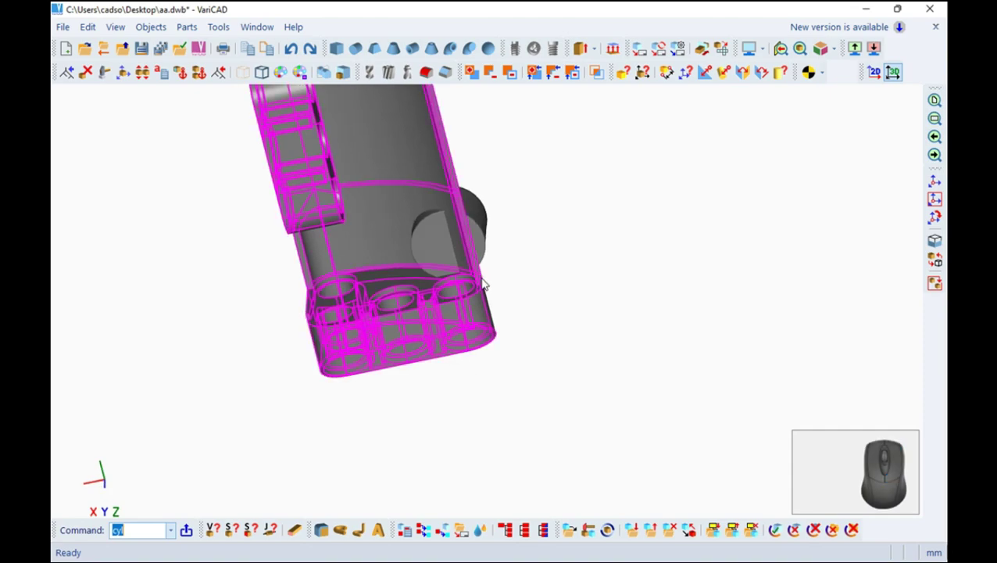
pyautogui.moveTo(504, 369); pyautogui.dragTo(487, 96)
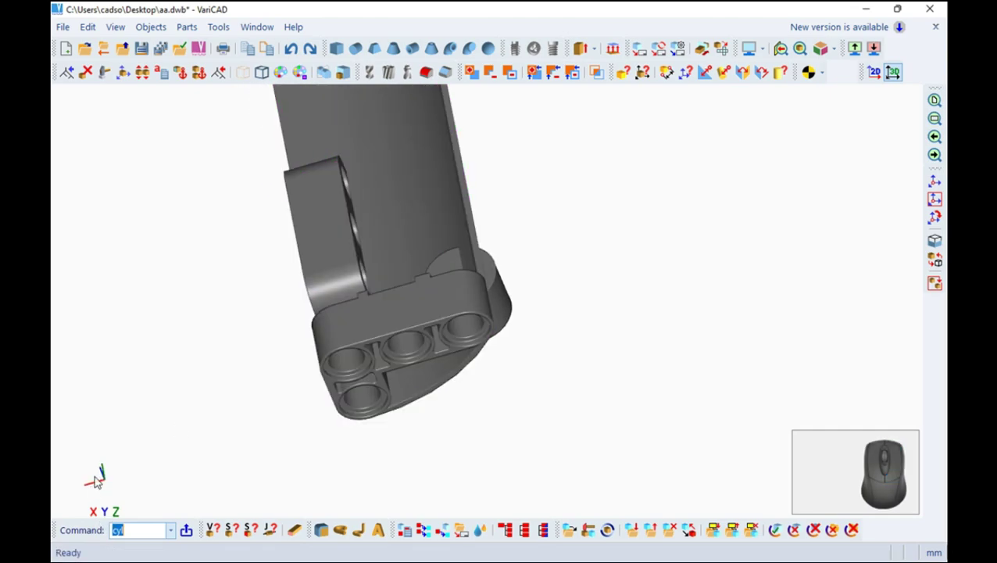
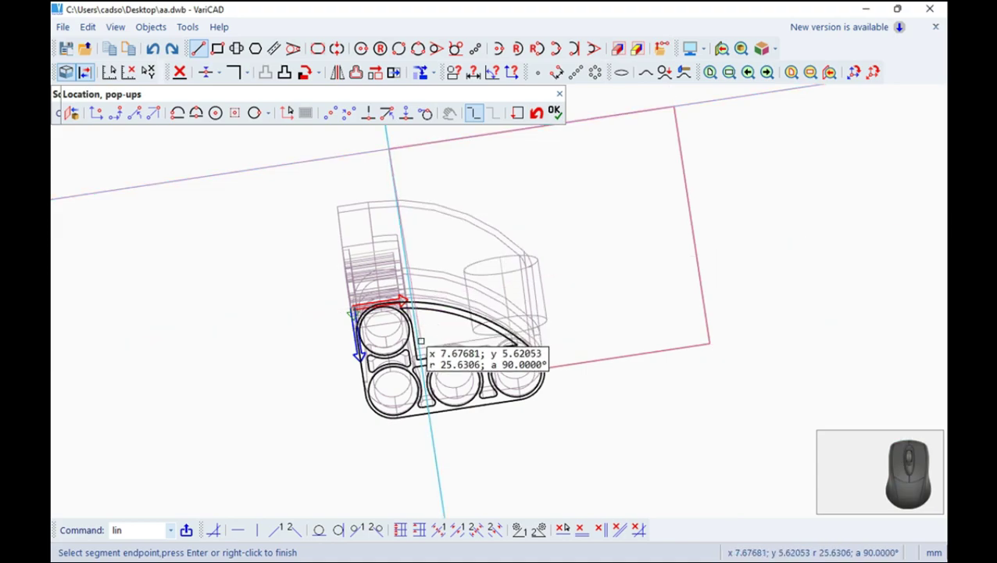
# Zoom into the base outline sketch while drawing the gusset line path.
pyautogui.scroll(3)
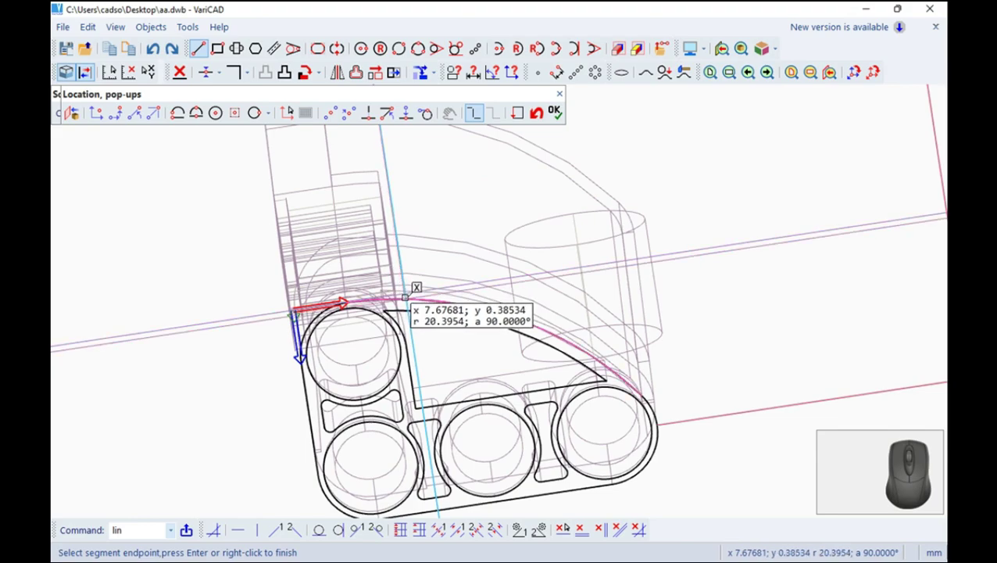
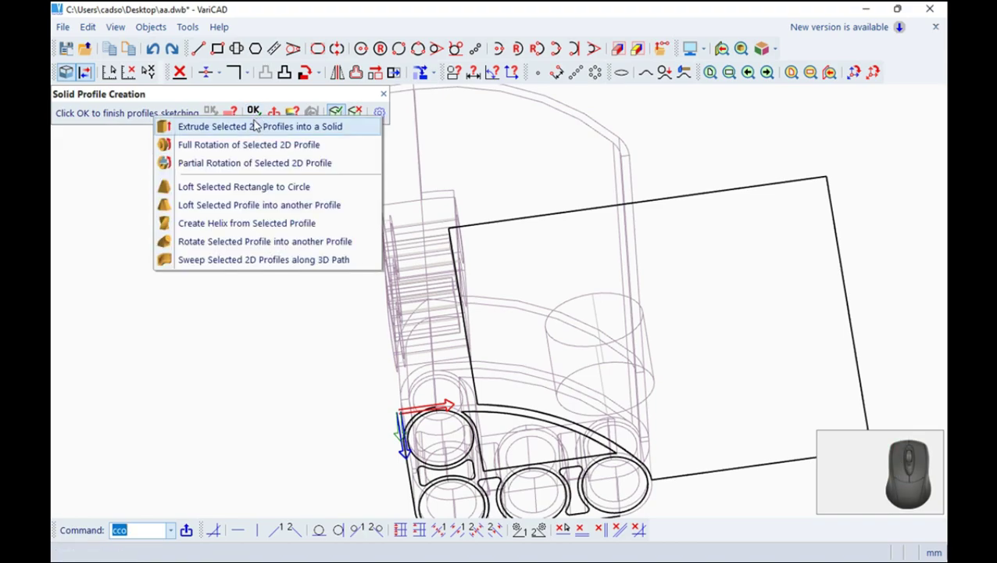
# Extrude the sketched gusset profile into a solid on the bracket.
pyautogui.click(259, 129)
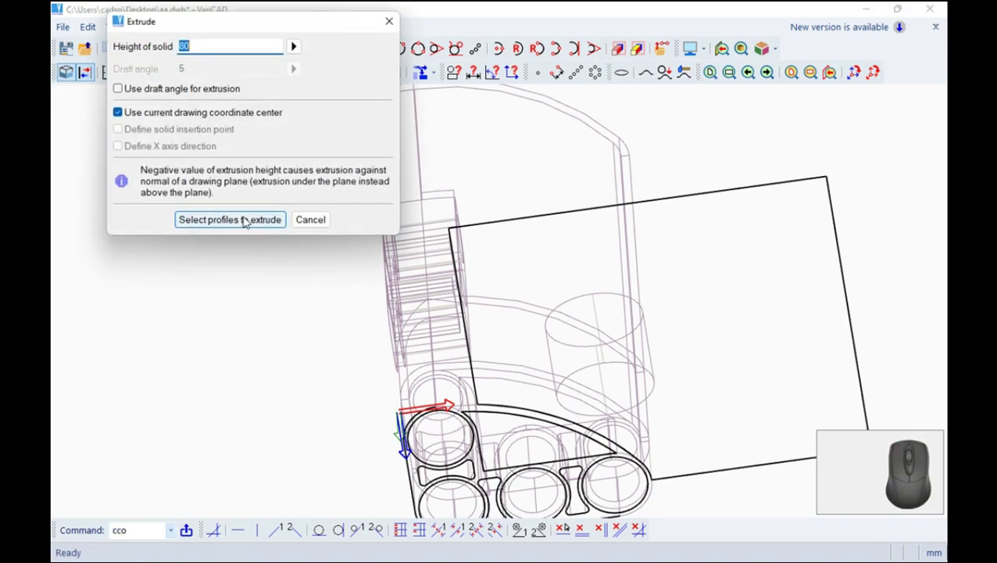
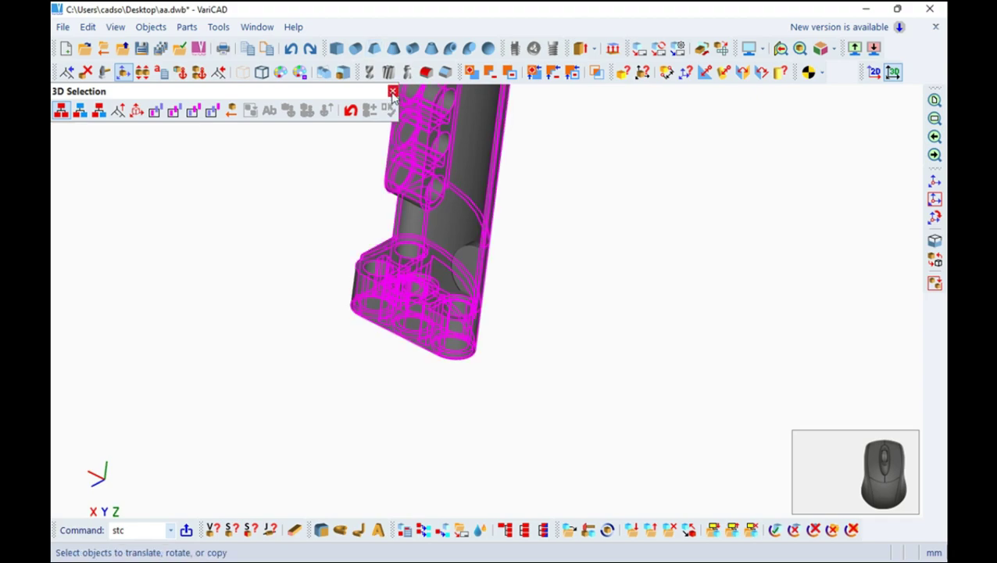
# Abandon the 3D selection and orbit the bracket to a slightly angled view.
pyautogui.click(397, 95)
pyautogui.middleClick(557, 277)
pyautogui.moveTo(462, 391); pyautogui.dragTo(351, 335)
pyautogui.moveTo(356, 313); pyautogui.dragTo(338, 233)
pyautogui.moveTo(336, 273); pyautogui.dragTo(443, 323)
pyautogui.moveTo(416, 304); pyautogui.dragTo(408, 337)
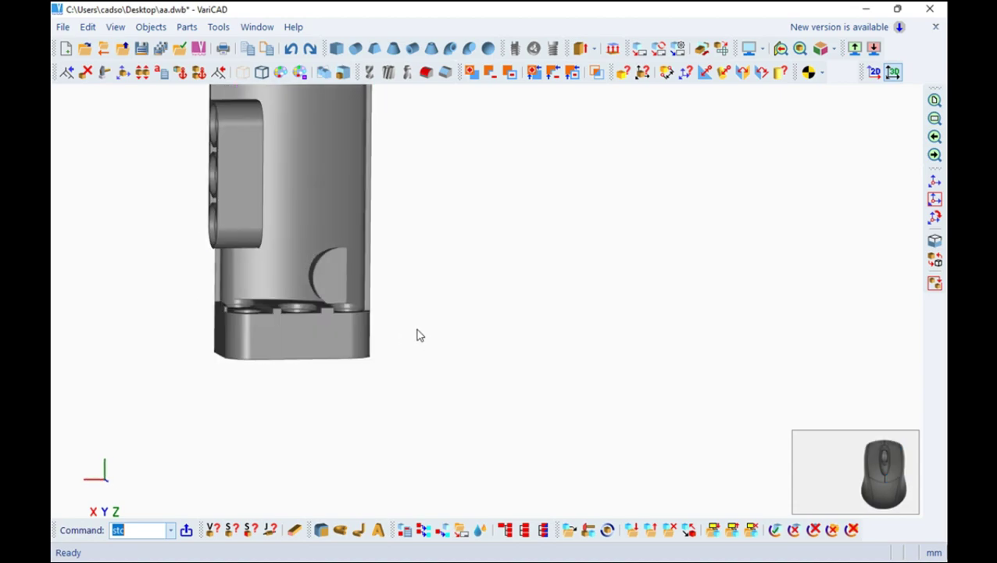
pyautogui.moveTo(382, 342); pyautogui.dragTo(470, 395)
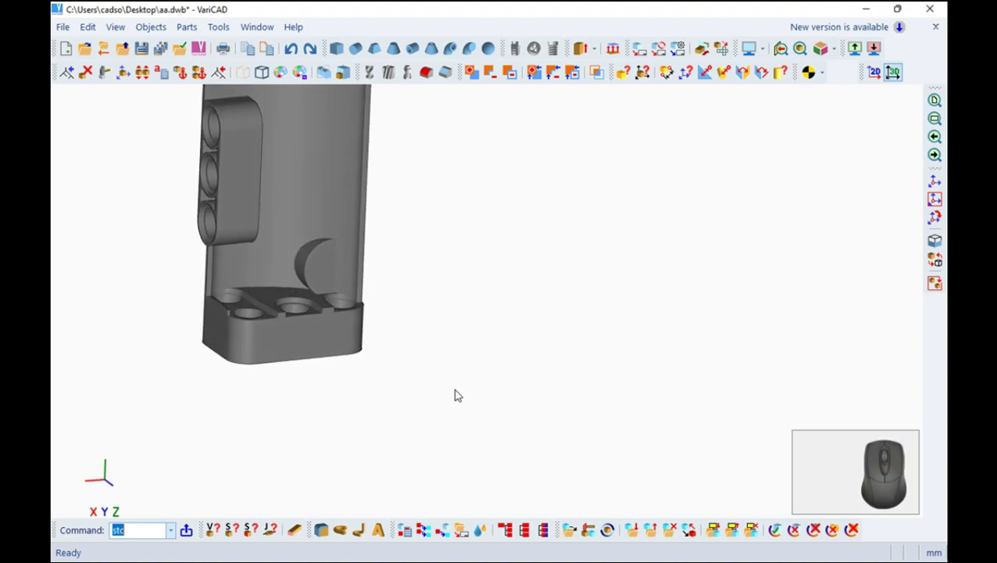
# Dismiss the cylinder settings and start a box with height 8.
pyautogui.click(359, 49)
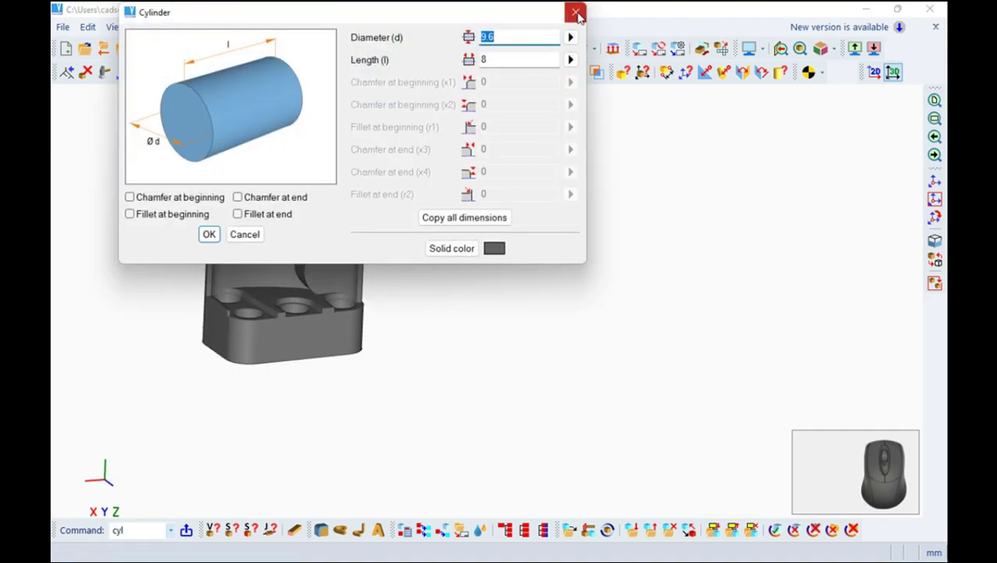
pyautogui.click(345, 50)
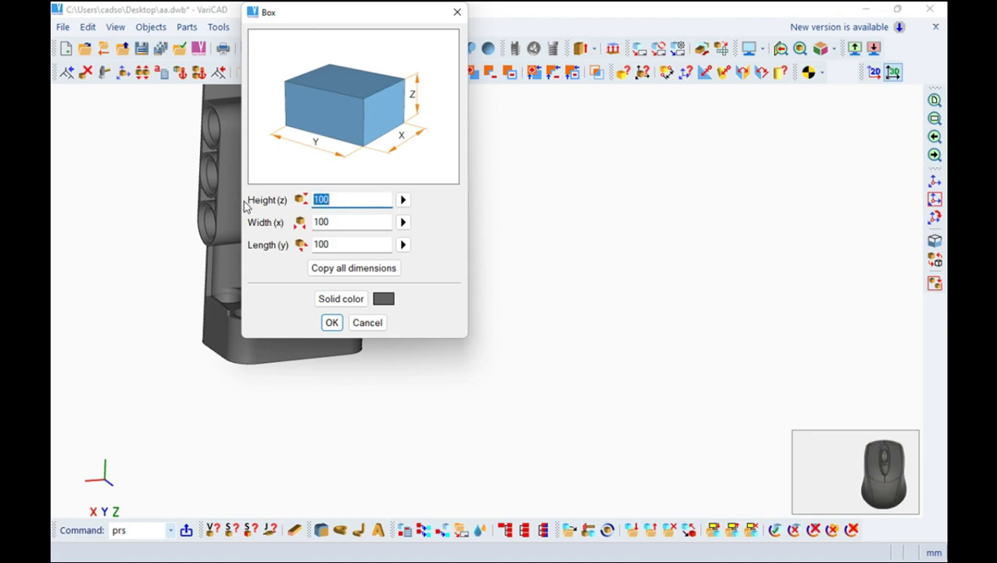
pyautogui.press('8')
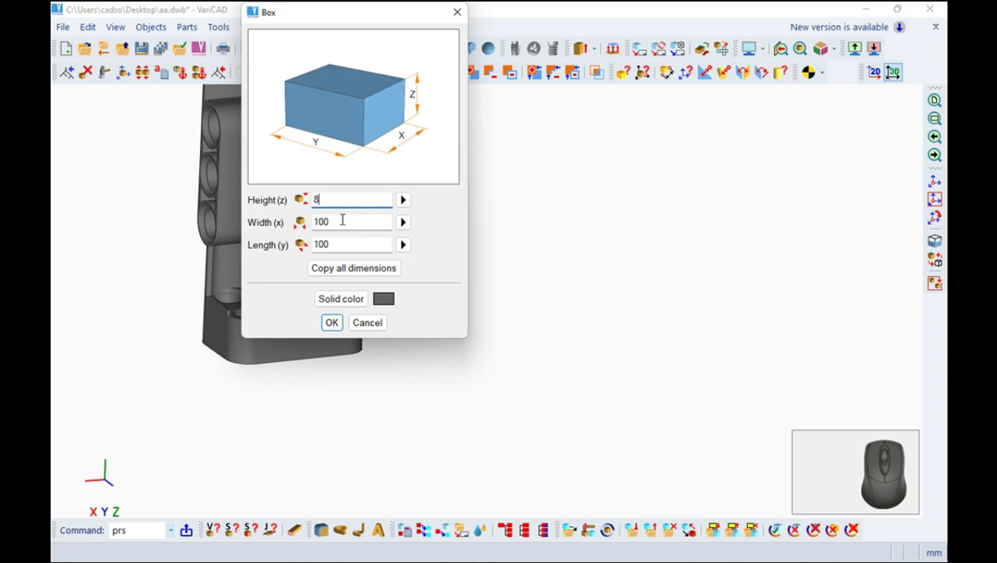
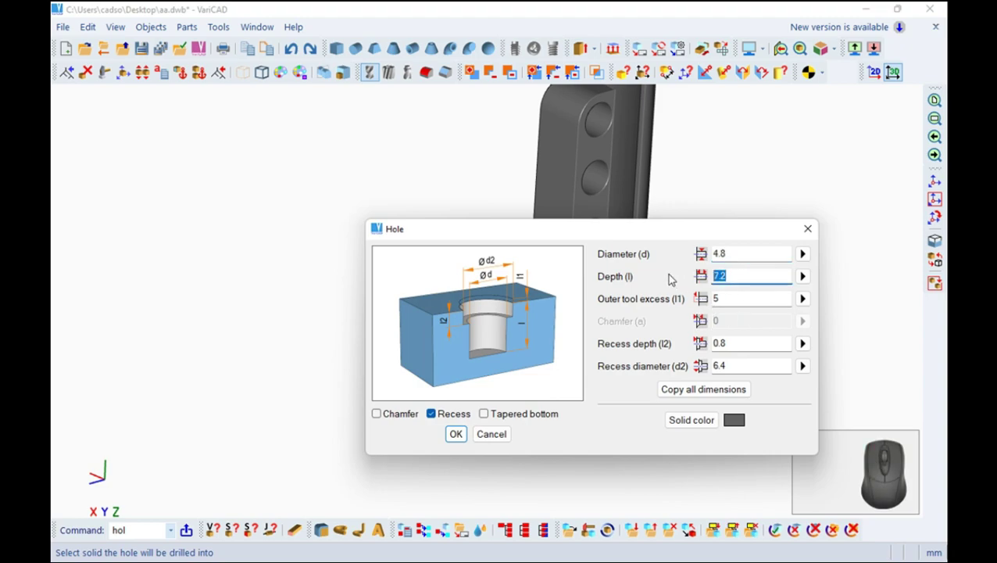
# Drill the 4.8 mm hole 20 deep into the round boss near the base.
pyautogui.write('20')
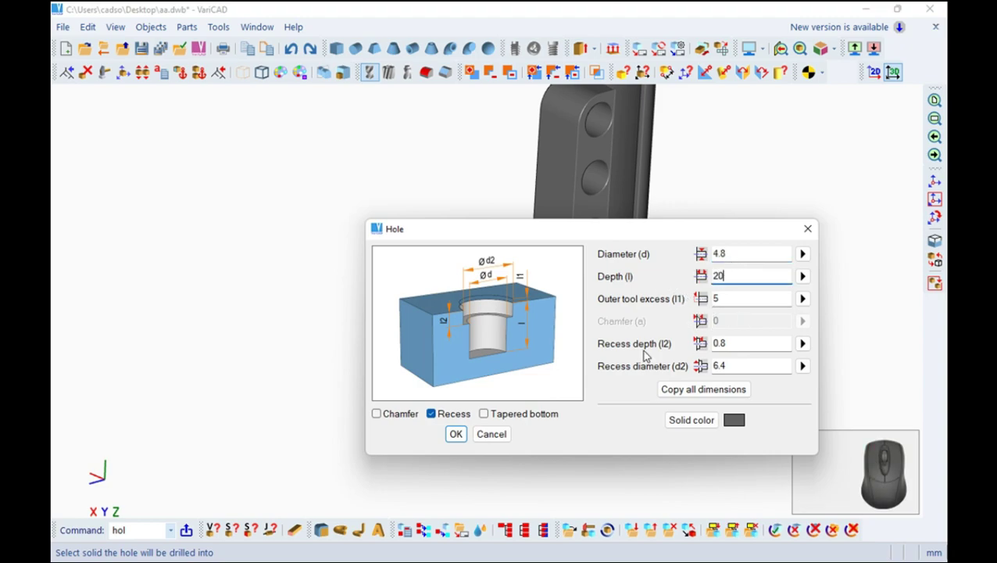
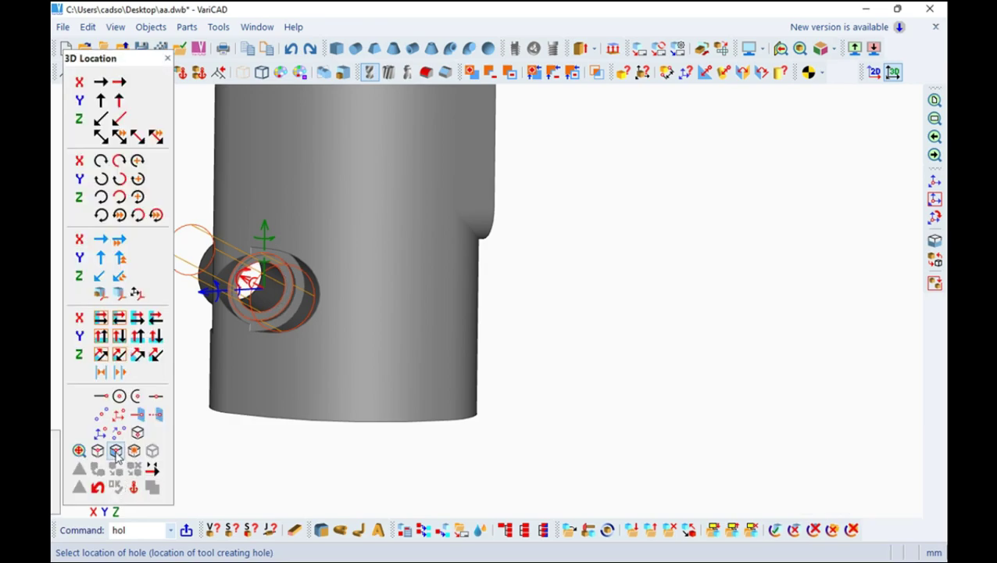
pyautogui.scroll(3)
pyautogui.scroll(3)
pyautogui.moveTo(369, 358); pyautogui.dragTo(653, 391)
pyautogui.moveTo(620, 391); pyautogui.dragTo(564, 382)
# Orbit around the boss to check the drilled hole from several angles.
pyautogui.middleClick(560, 393)
pyautogui.moveTo(561, 394); pyautogui.dragTo(555, 458)
pyautogui.moveTo(555, 444); pyautogui.dragTo(537, 197)
pyautogui.moveTo(536, 233); pyautogui.dragTo(551, 324)
pyautogui.scroll(-3)
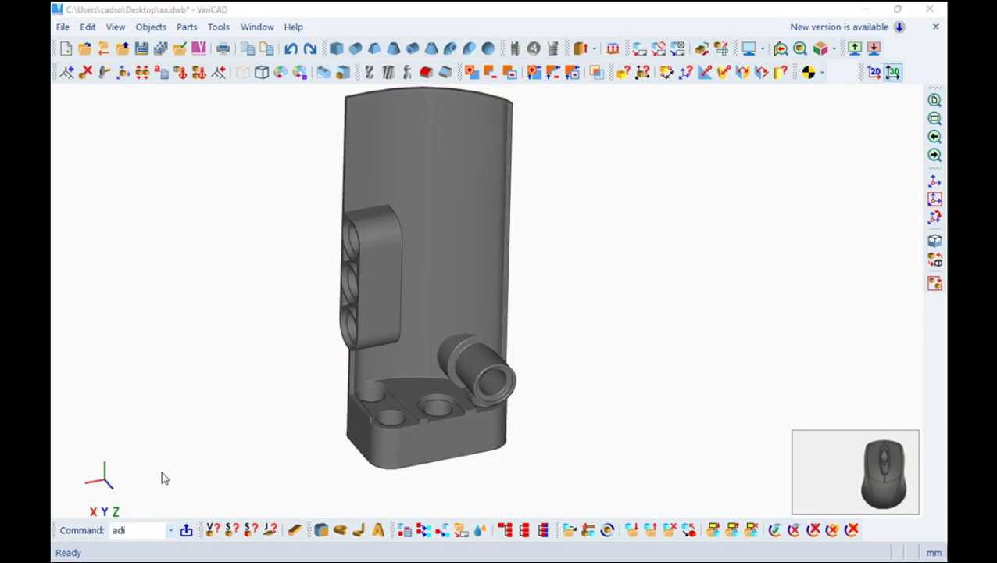
# Define a sketching plane by three points on the base's side face for a new solid profile.
pyautogui.rightClick(108, 482)
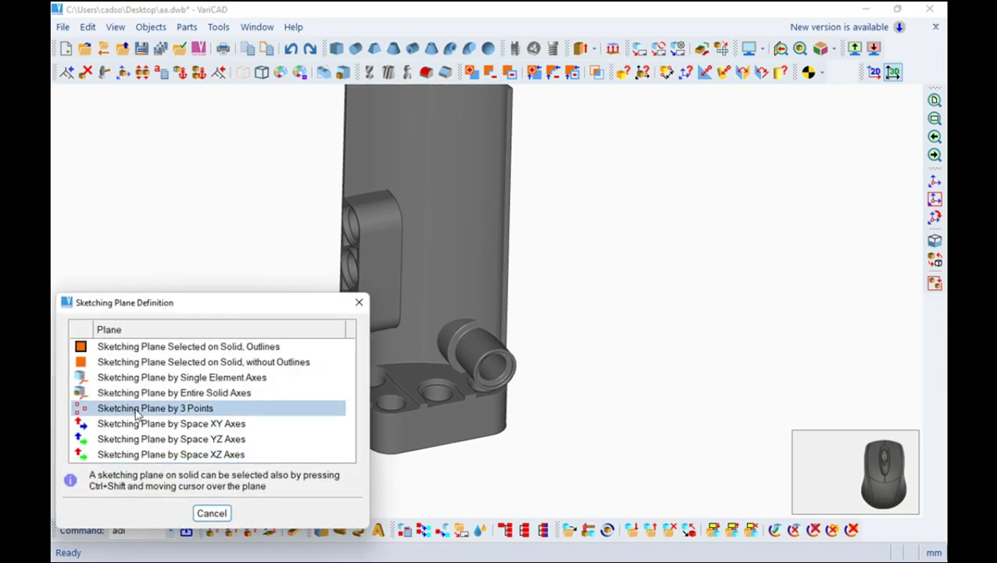
pyautogui.moveTo(146, 349); pyautogui.dragTo(441, 436)
pyautogui.moveTo(475, 462); pyautogui.dragTo(416, 338)
pyautogui.scroll(-3)
pyautogui.middleClick(435, 334)
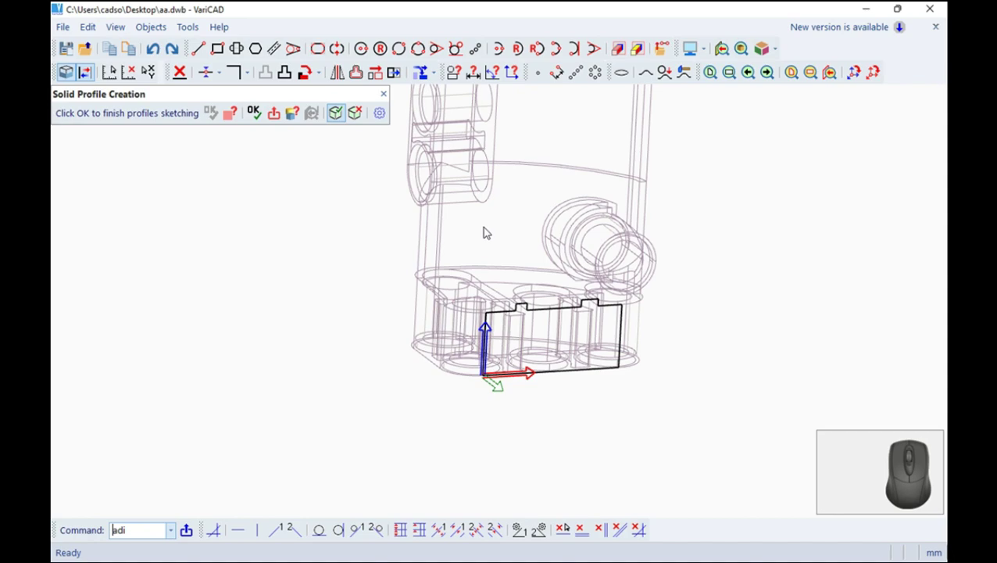
pyautogui.scroll(-3)
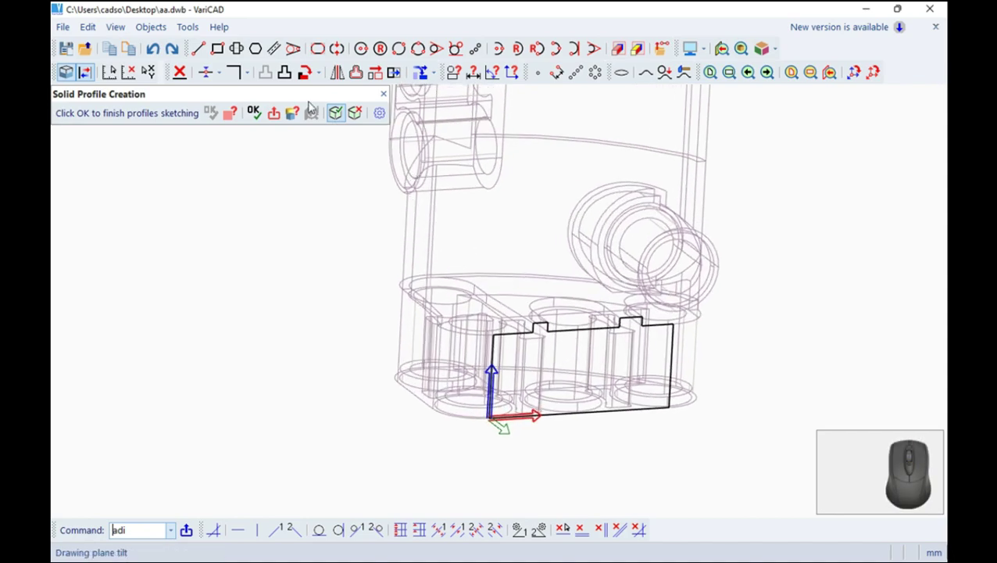
pyautogui.click(206, 49)
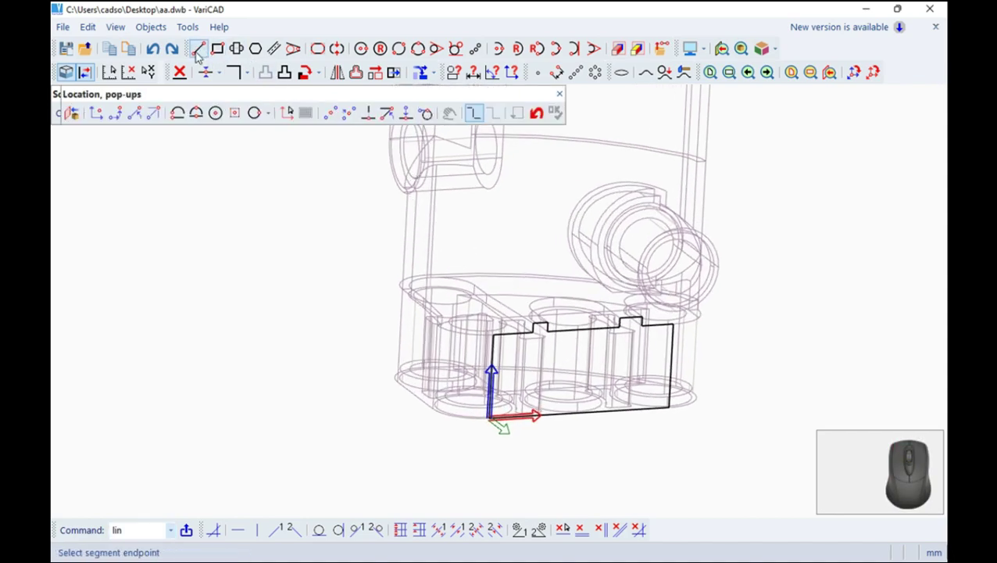
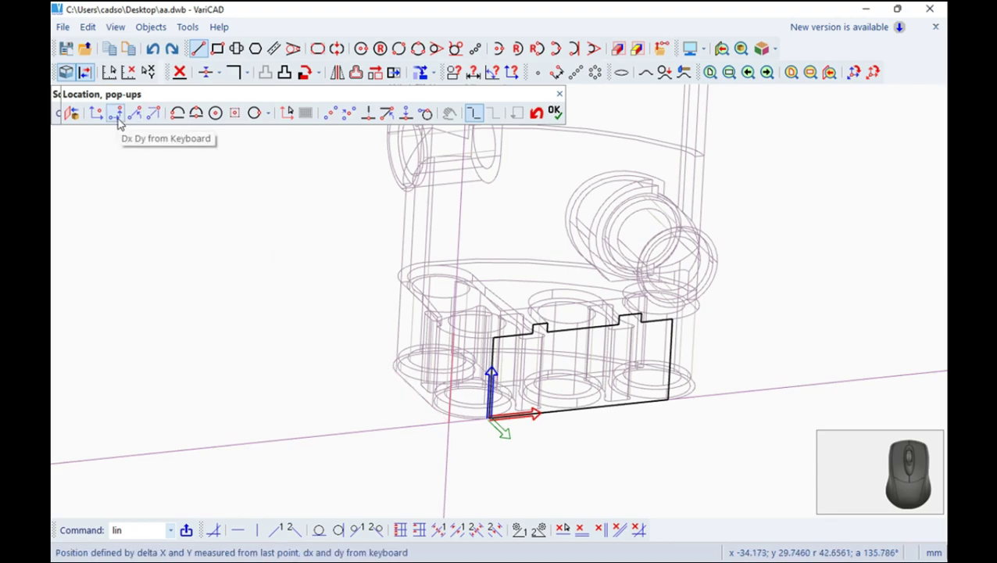
pyautogui.click(124, 117)
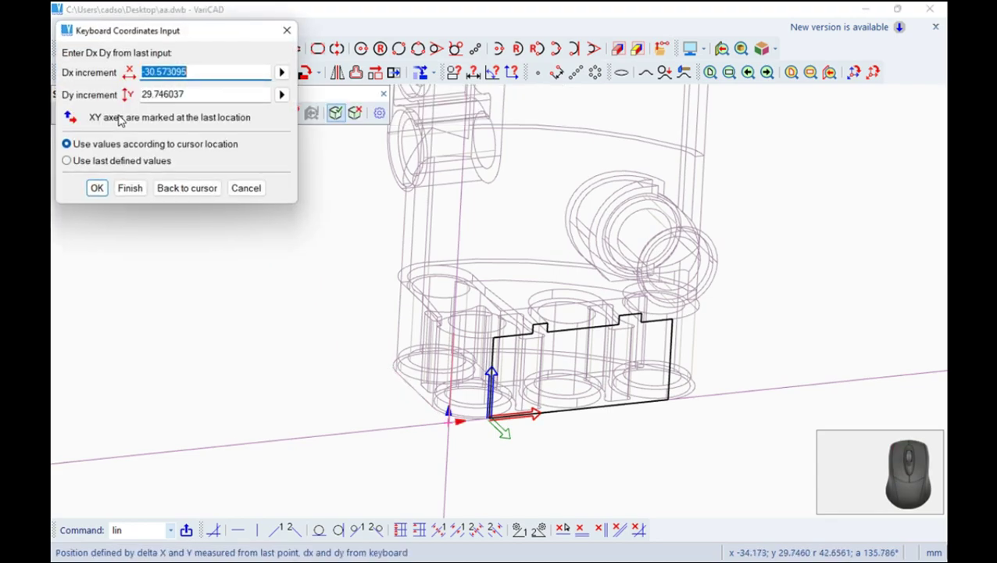
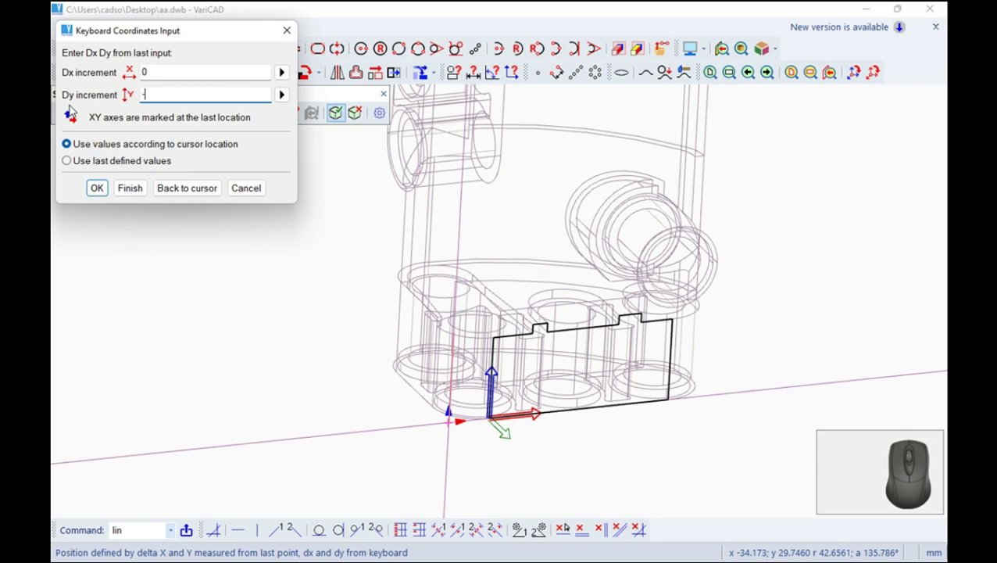
pyautogui.press('8')
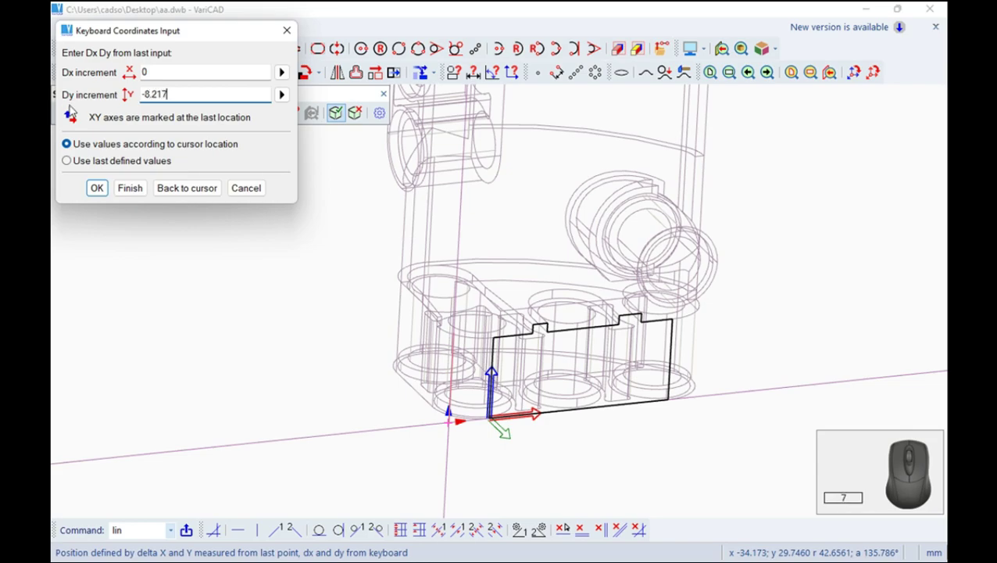
pyautogui.click(101, 191)
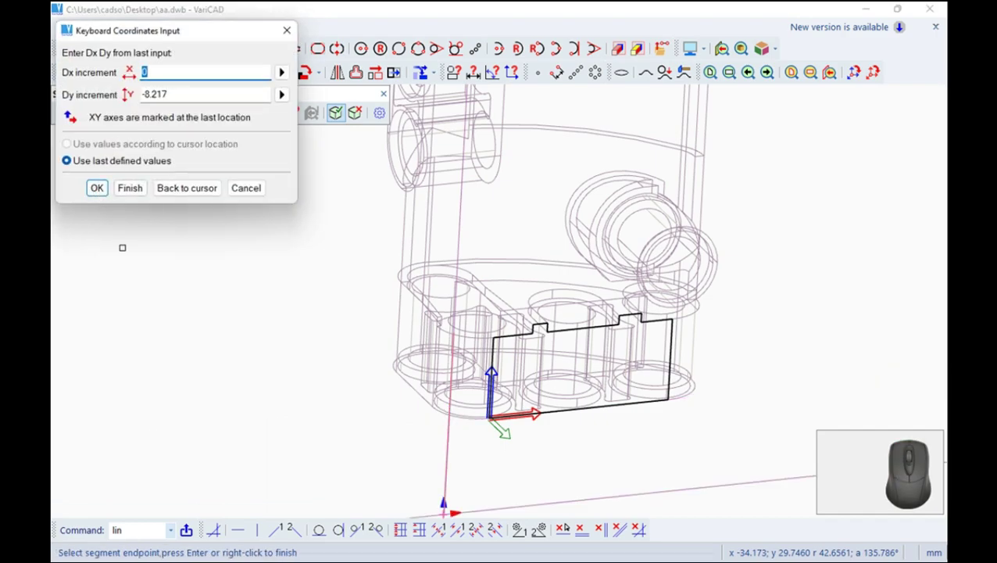
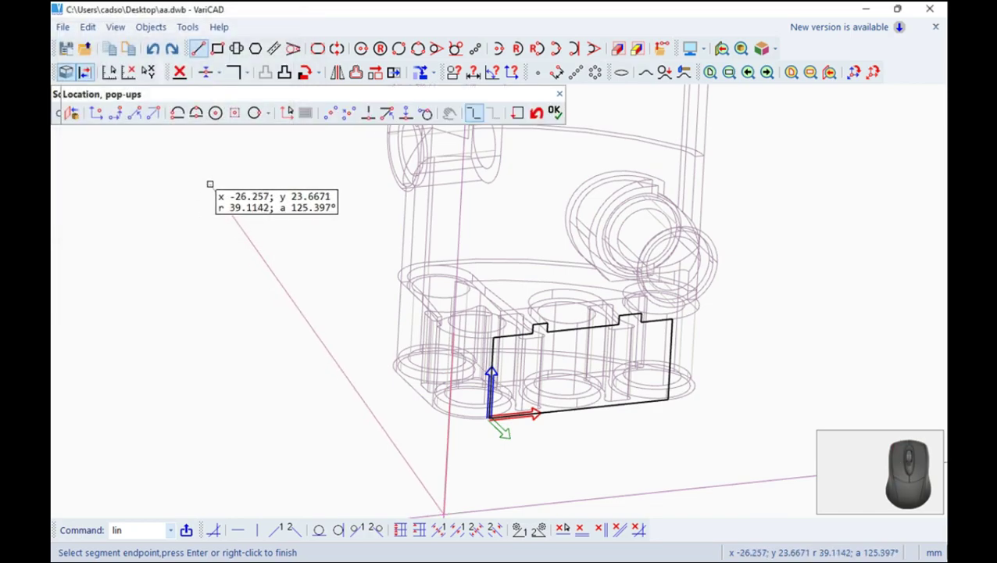
pyautogui.press('Escape')
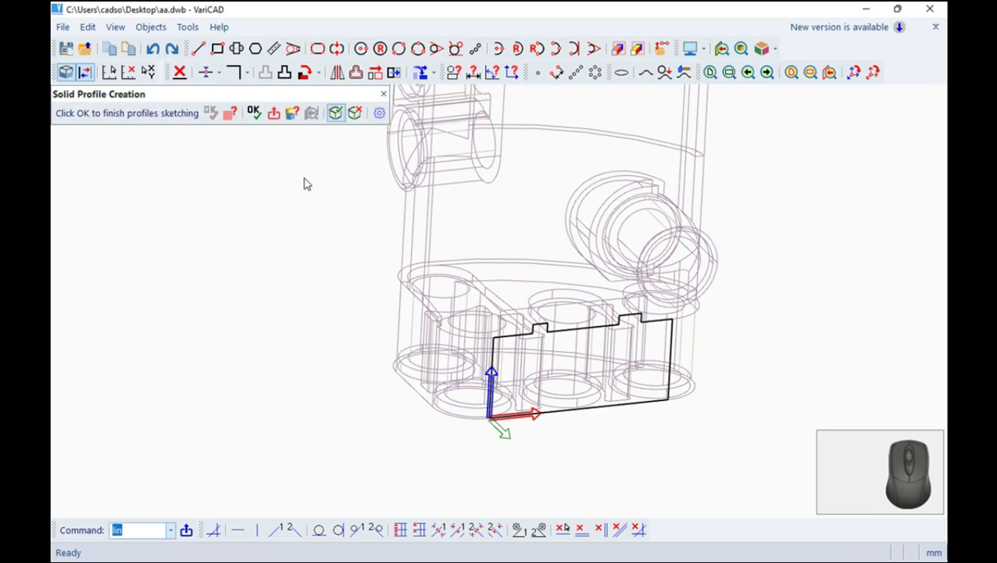
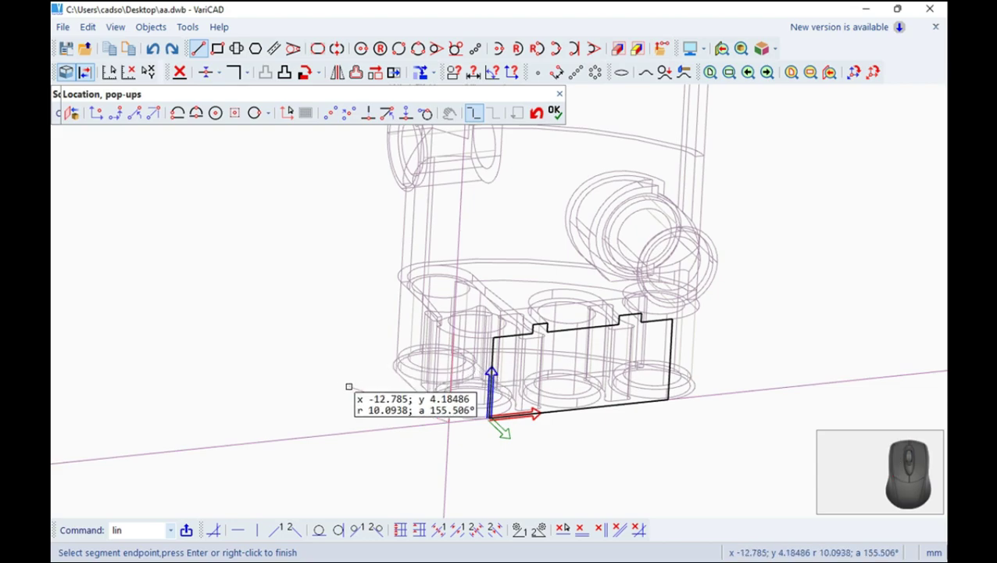
# Draw the outline's left edge, peak and sloping edge with keyboard Dx/Dy and angle input.
pyautogui.click(120, 115)
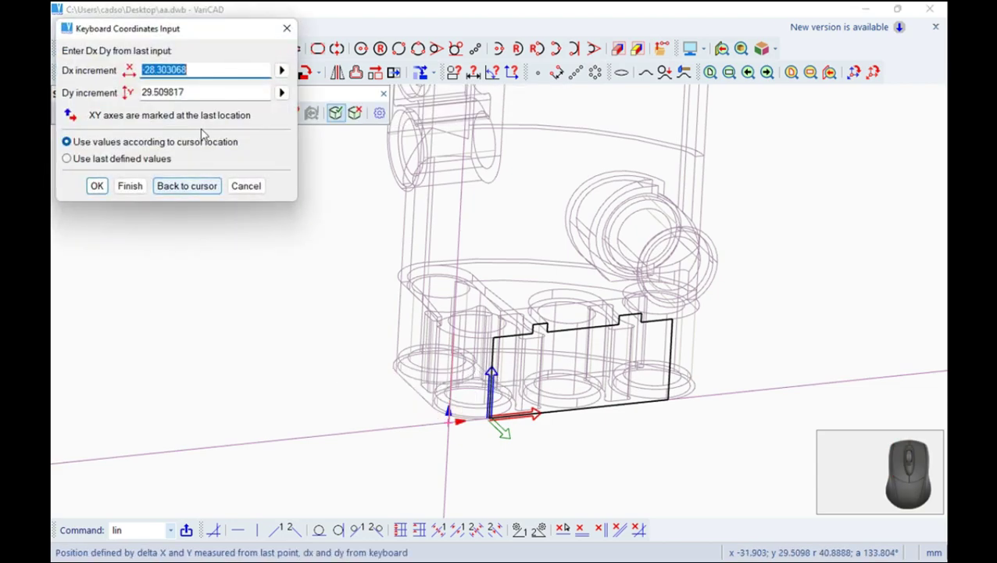
pyautogui.press('-')
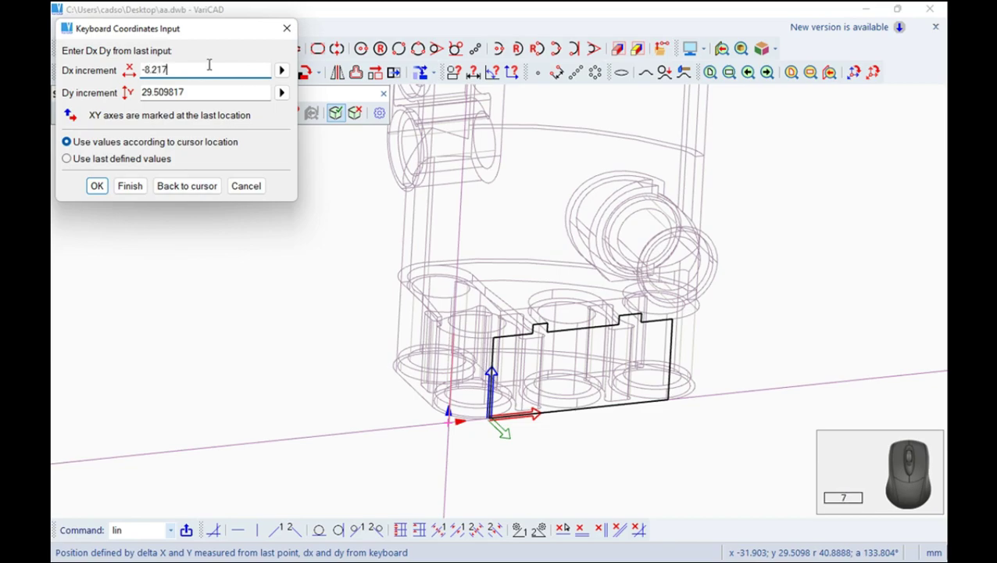
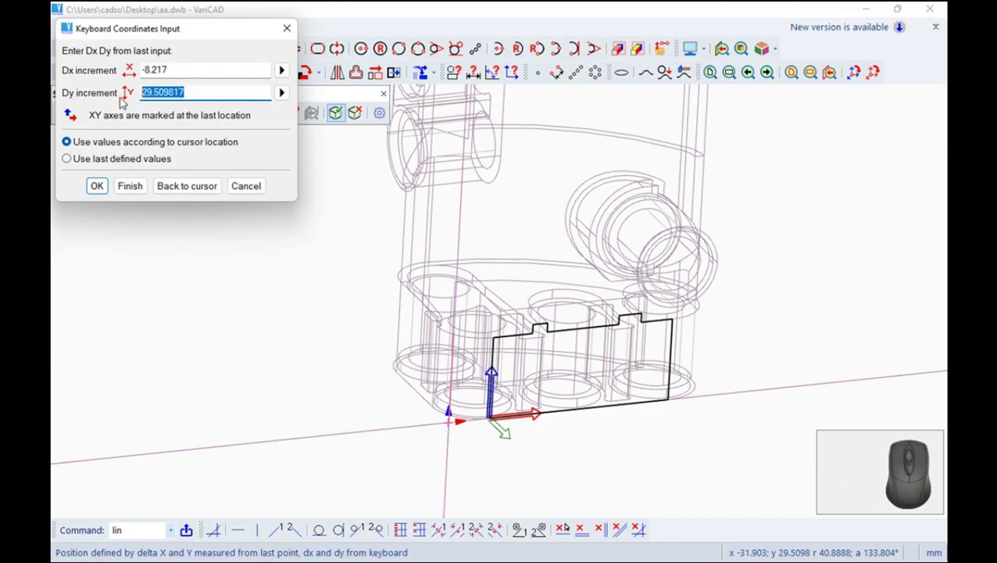
pyautogui.press('0')
pyautogui.press('Return')
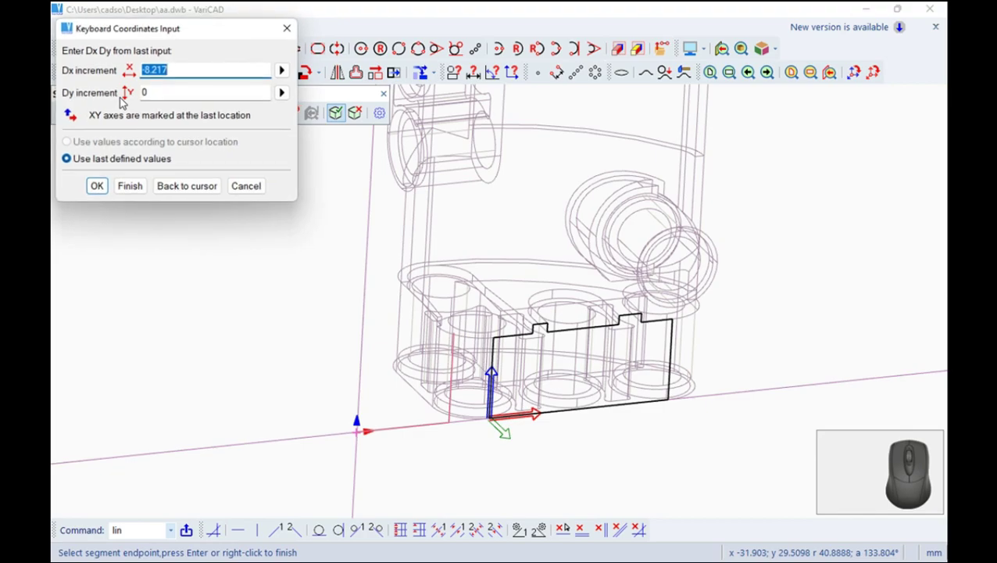
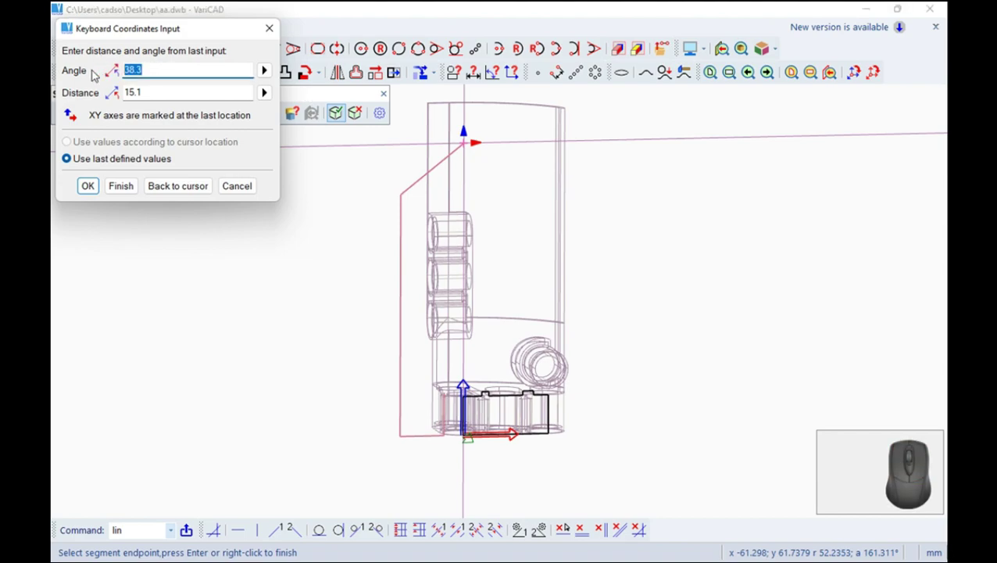
pyautogui.press('-')
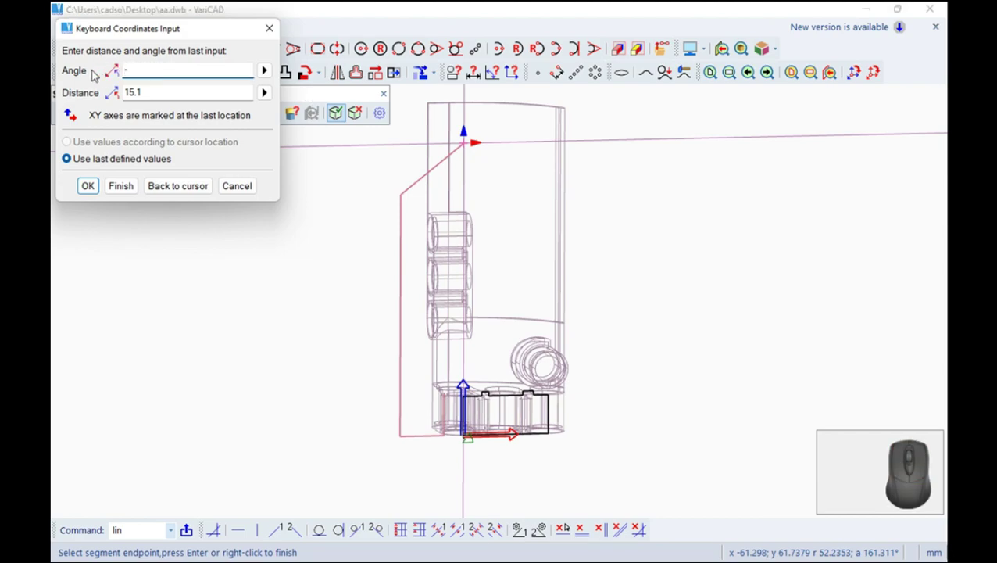
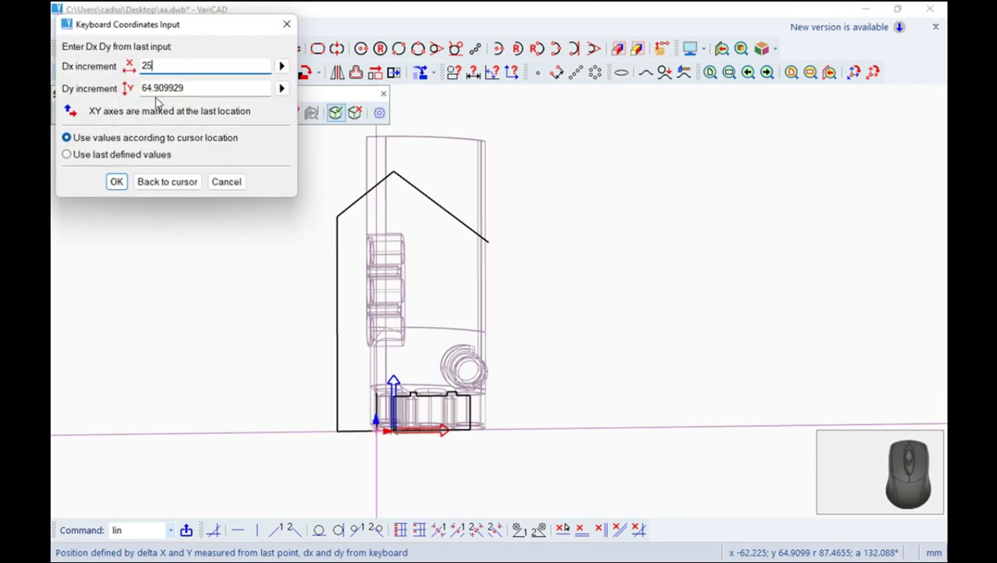
pyautogui.press('.')
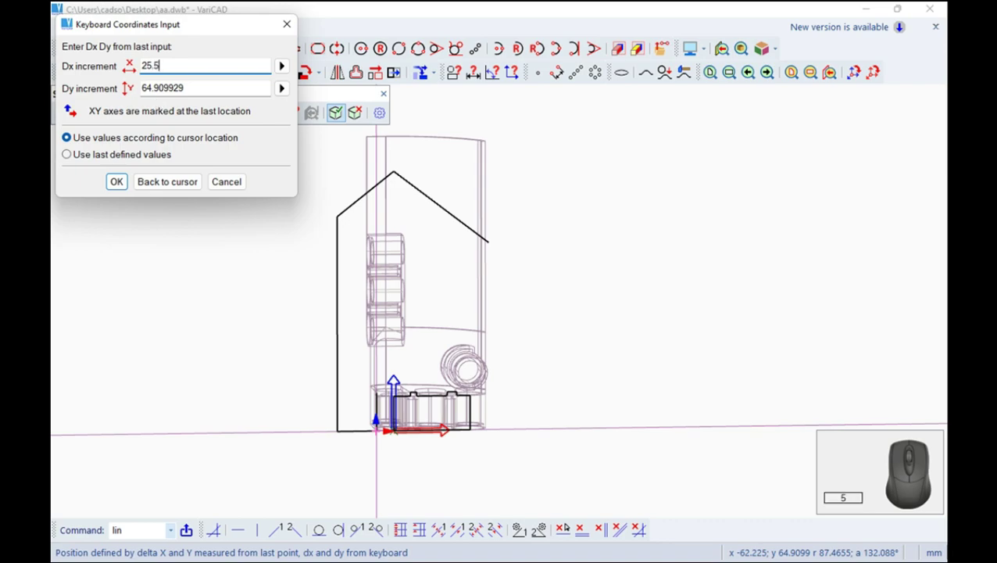
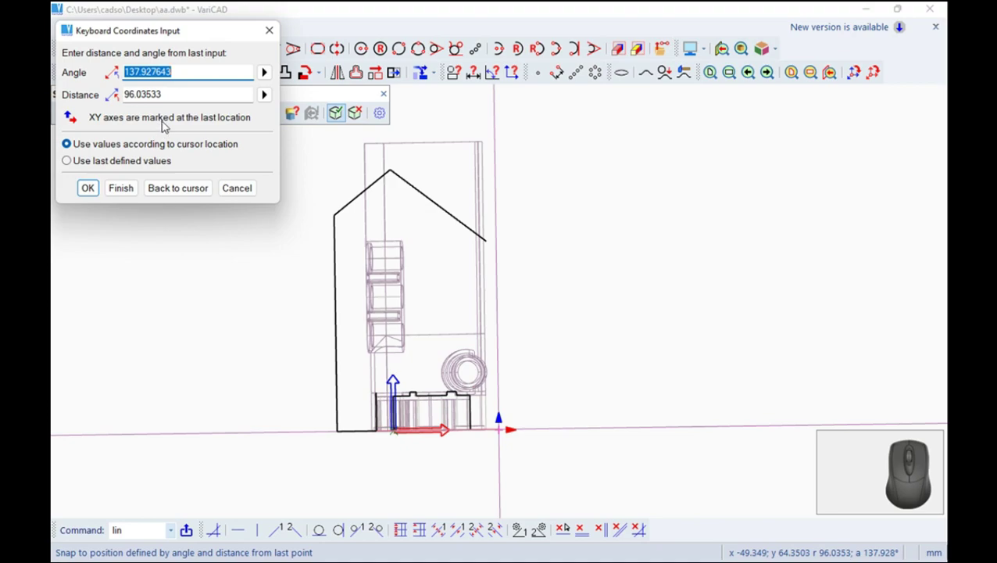
# Draw the right edge at angle 100.73 and length 50, then end the line.
pyautogui.press('1')
pyautogui.press('0')
pyautogui.press('.')
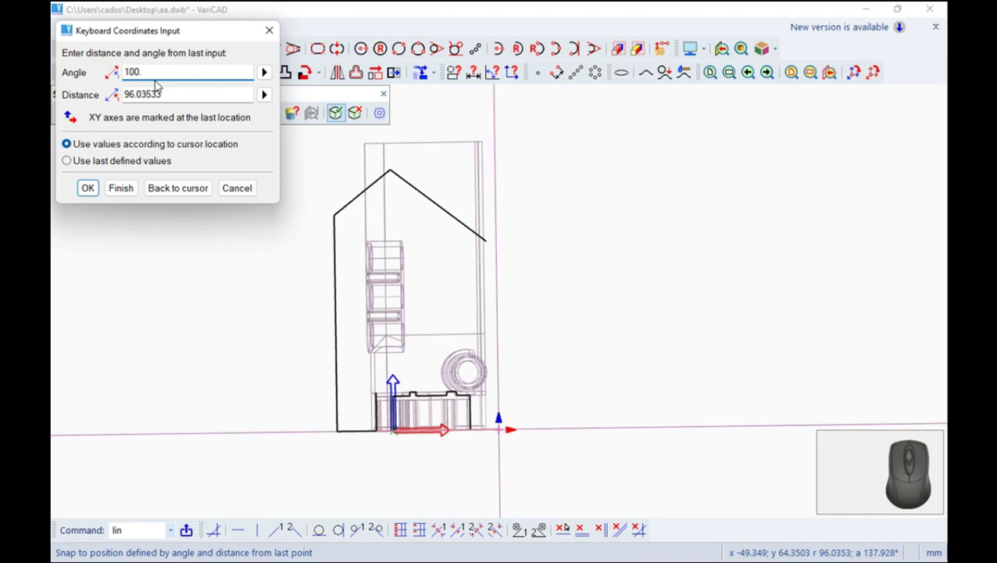
pyautogui.press('7')
pyautogui.press('3')
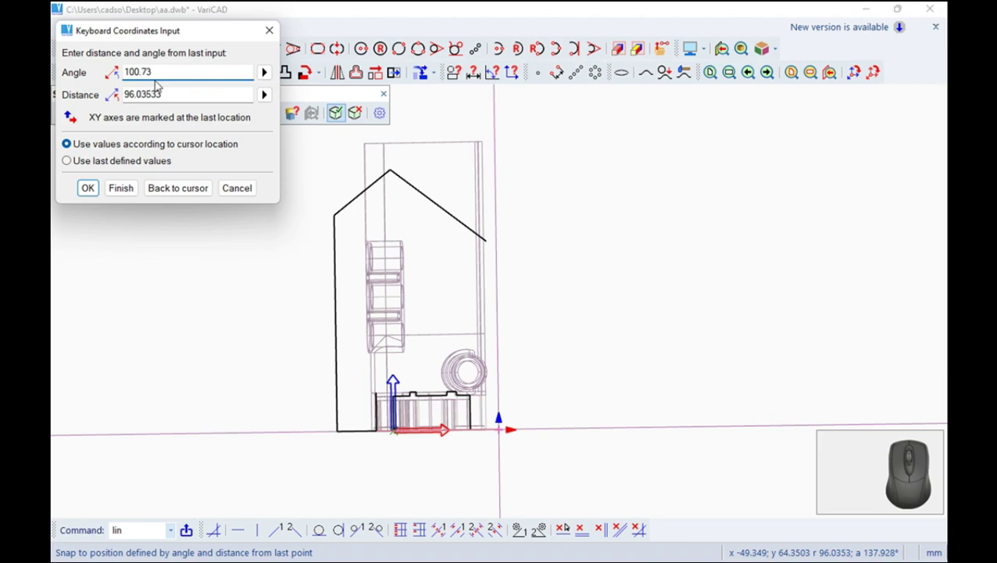
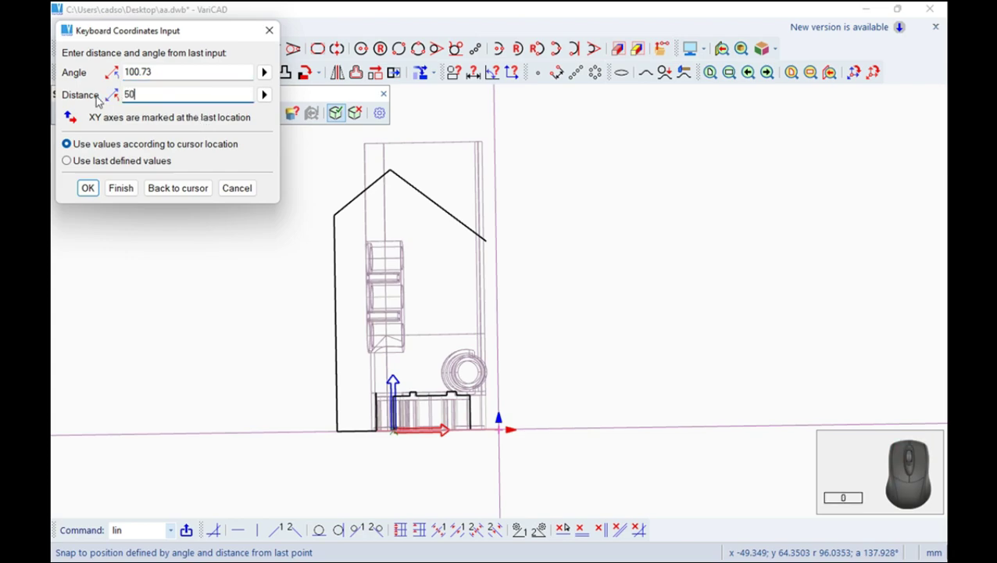
pyautogui.press('Return')
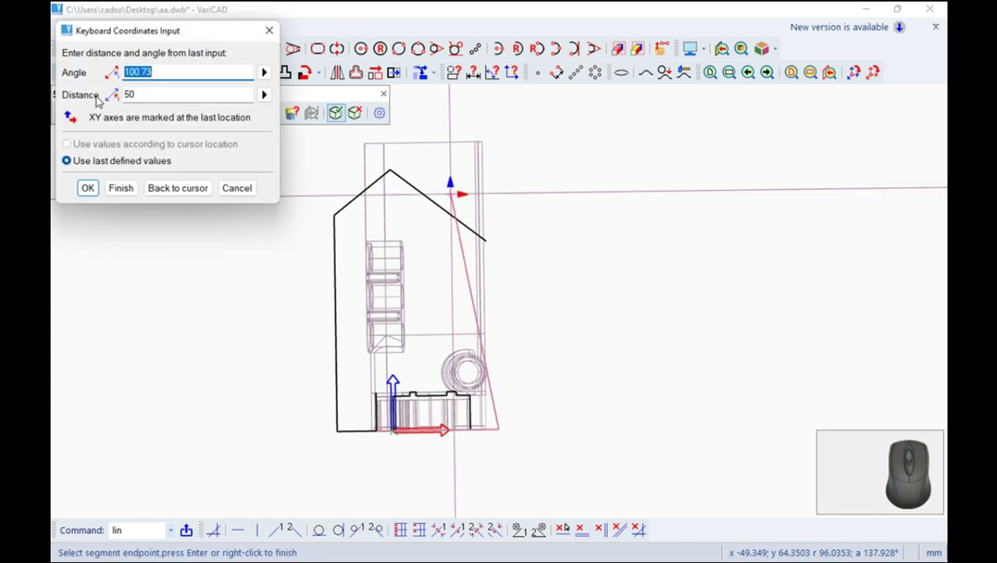
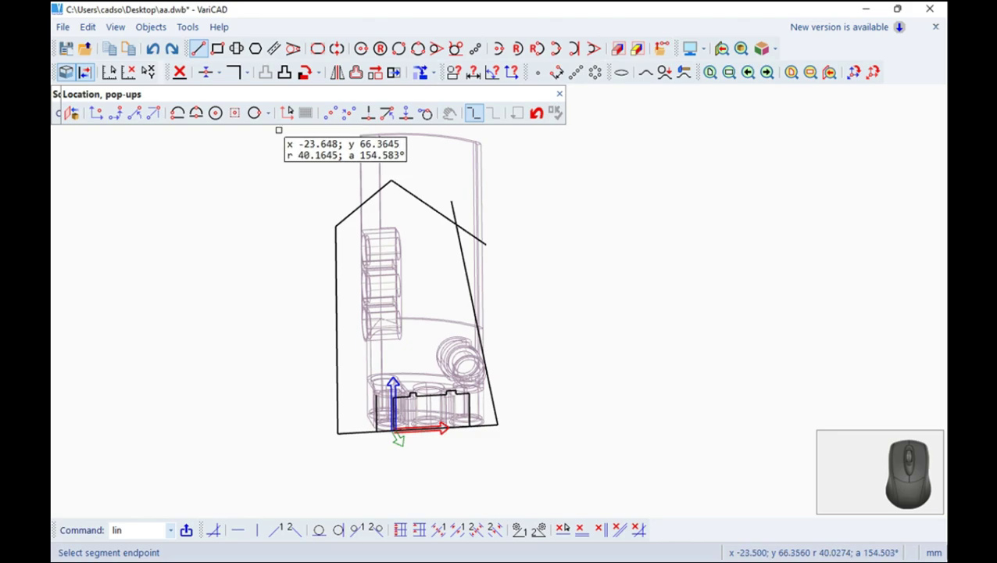
pyautogui.click(563, 97)
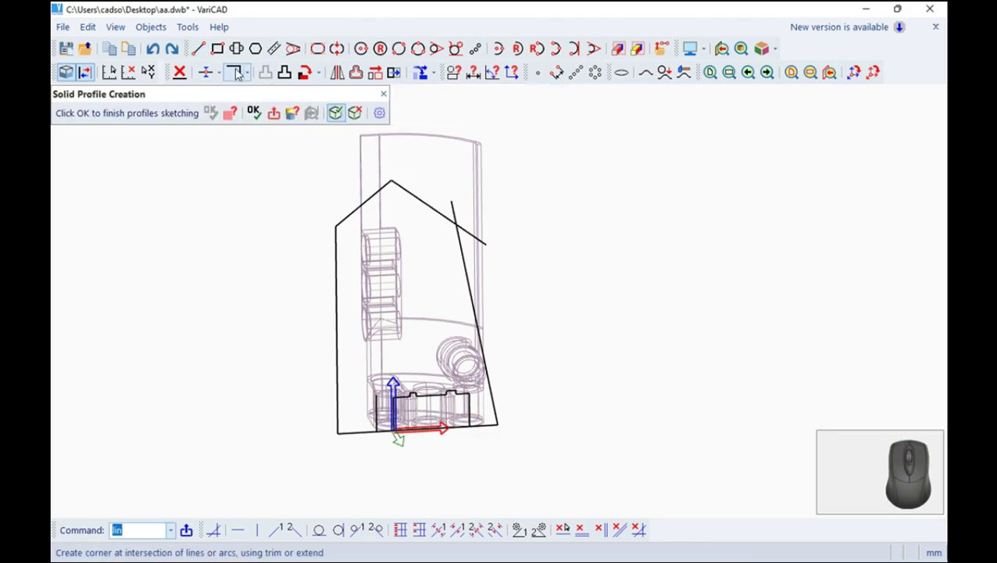
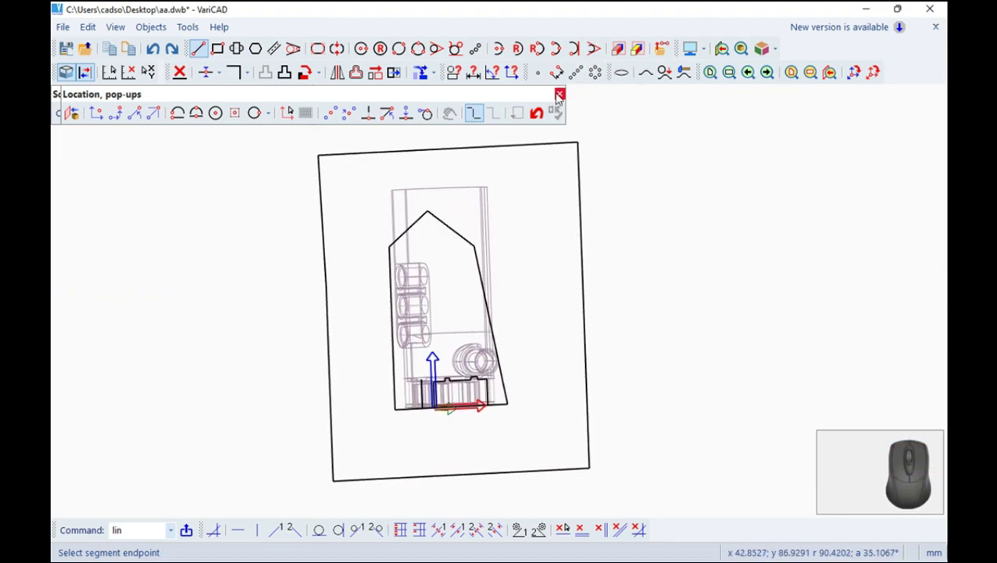
# Finish the profile sketch and extrude it into a solid at height 80.
pyautogui.click(562, 95)
pyautogui.click(261, 114)
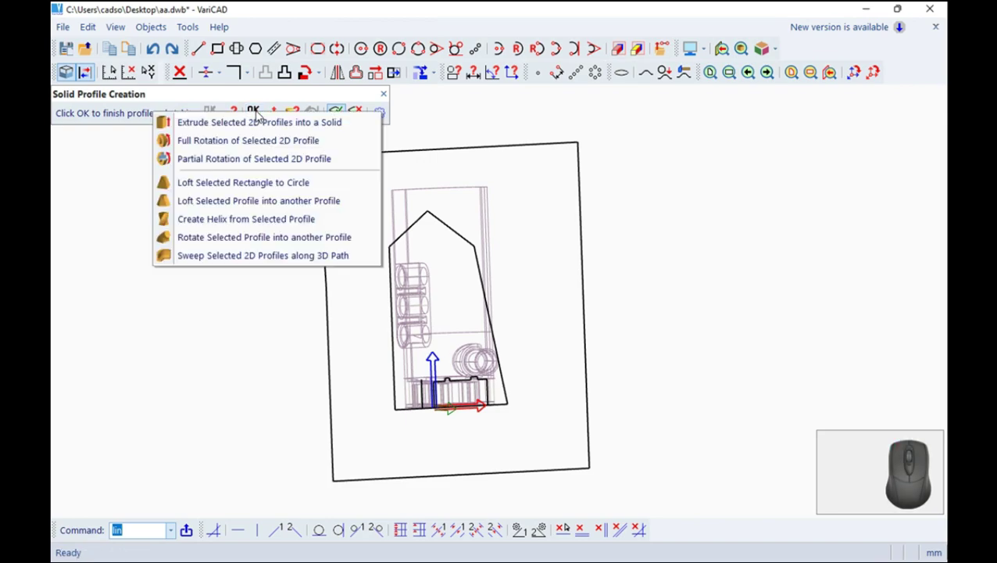
pyautogui.click(253, 123)
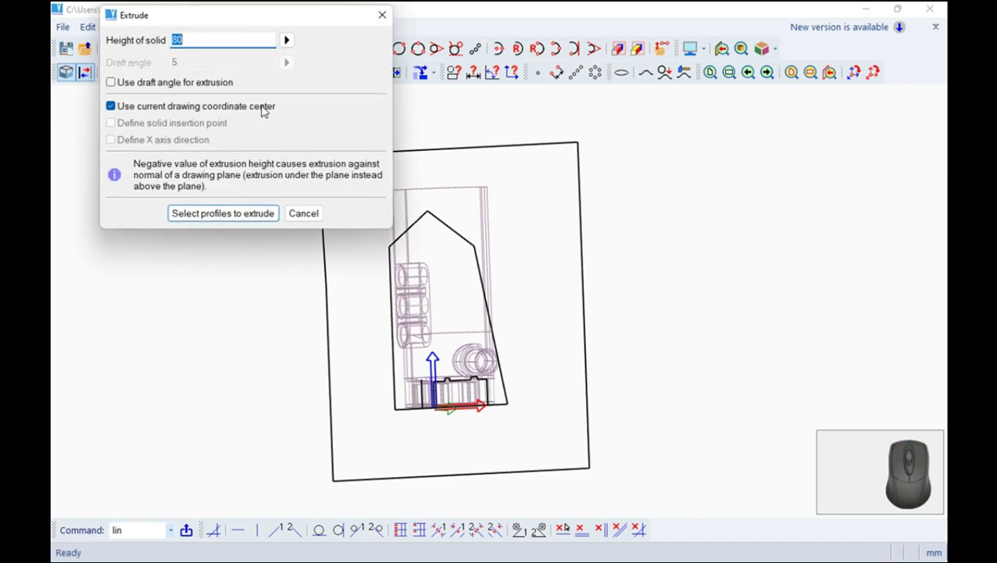
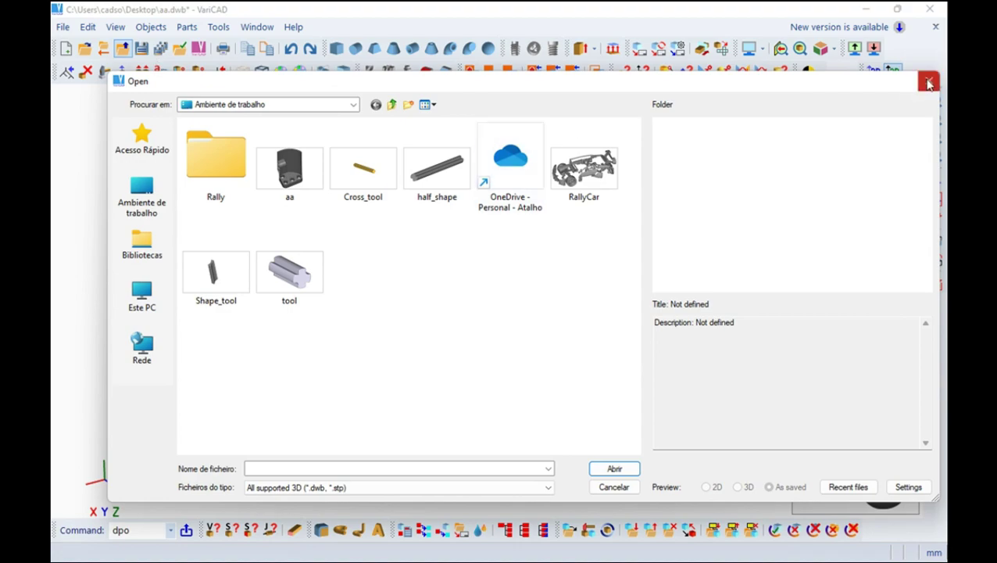
# Browse to the Rally folder to load Rally_Car_Assembly.dwb.
pyautogui.click(147, 50)
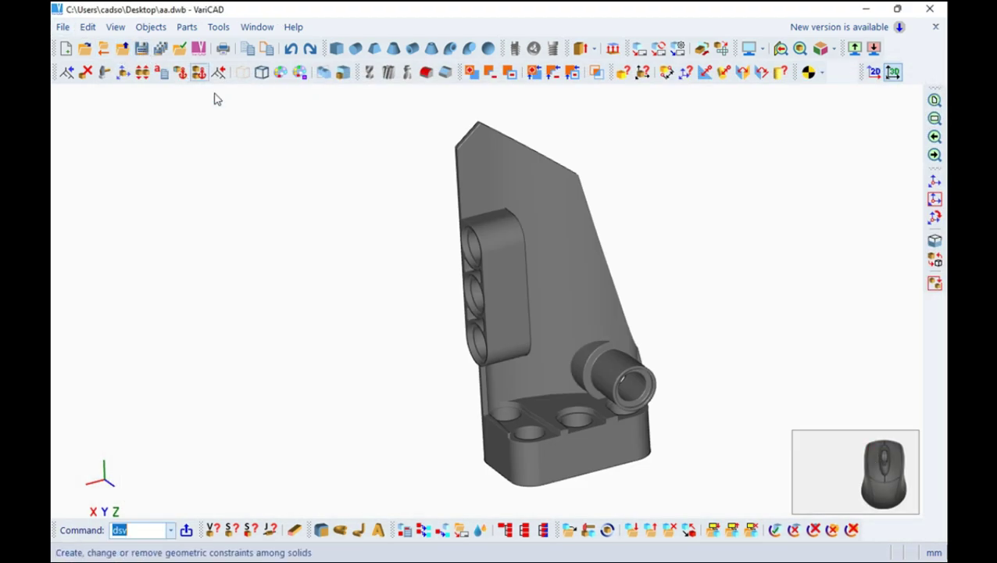
pyautogui.click(455, 329)
pyautogui.click(85, 51)
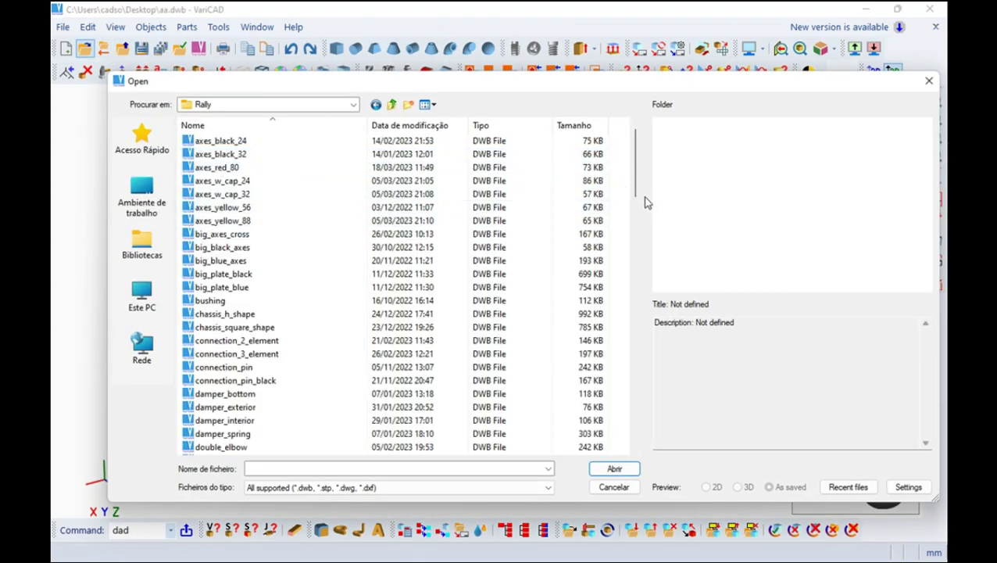
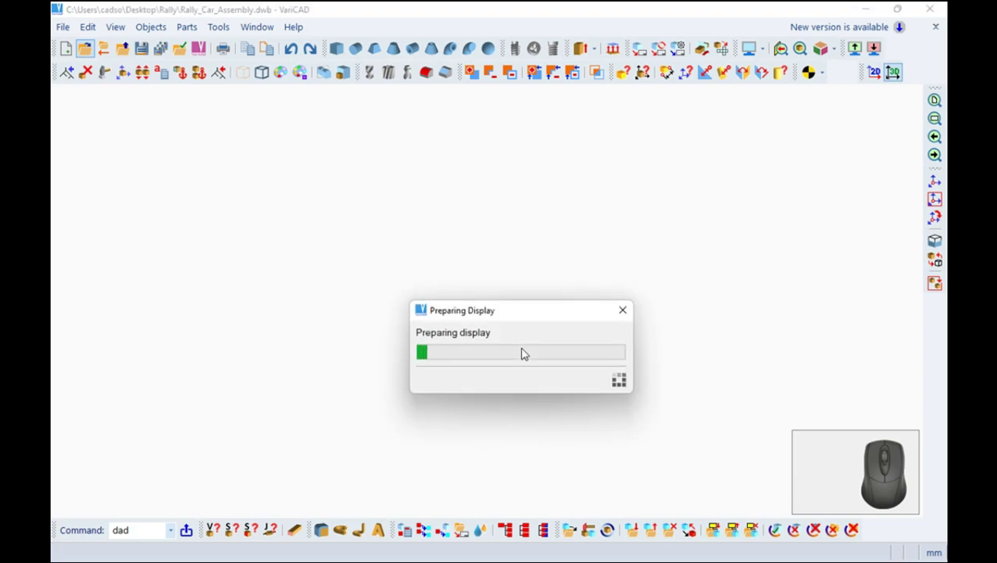
# Frame the front of the assembly and select the beam to edit as pivot_front_support.dwb.
pyautogui.moveTo(440, 374); pyautogui.dragTo(409, 334)
pyautogui.moveTo(410, 334); pyautogui.dragTo(394, 378)
pyautogui.scroll(-3)
pyautogui.scroll(-3)
pyautogui.moveTo(345, 382); pyautogui.dragTo(365, 372)
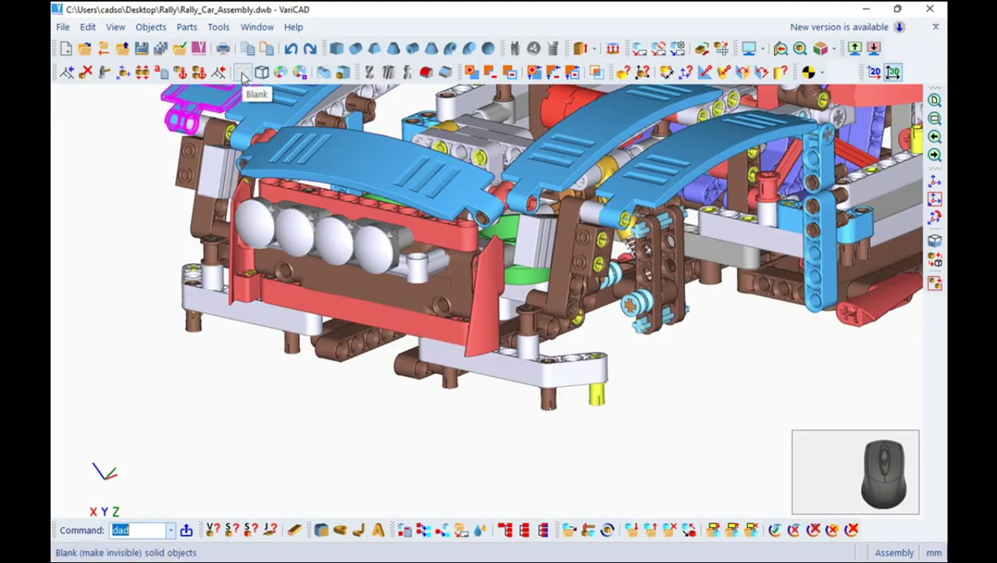
pyautogui.click(247, 75)
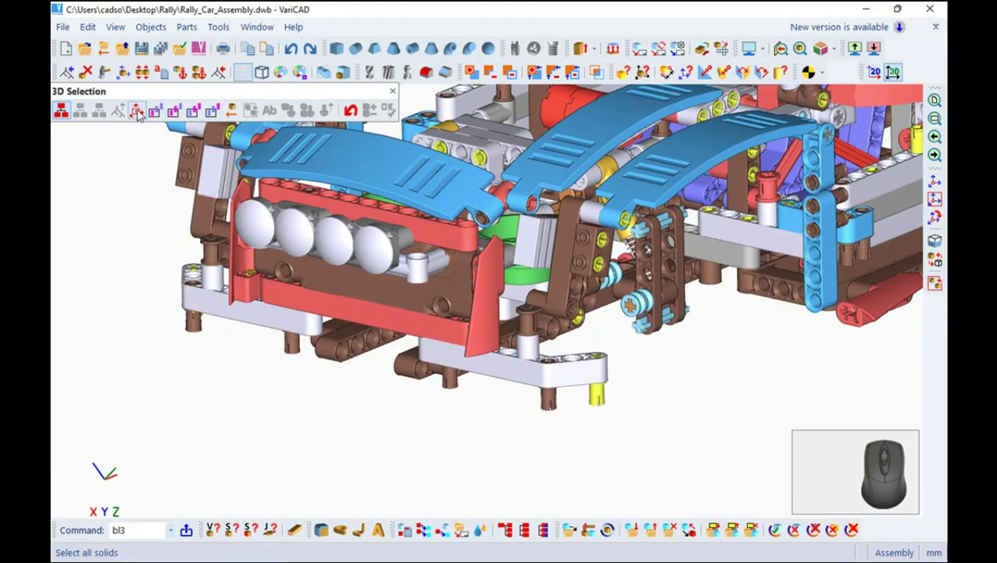
pyautogui.click(138, 116)
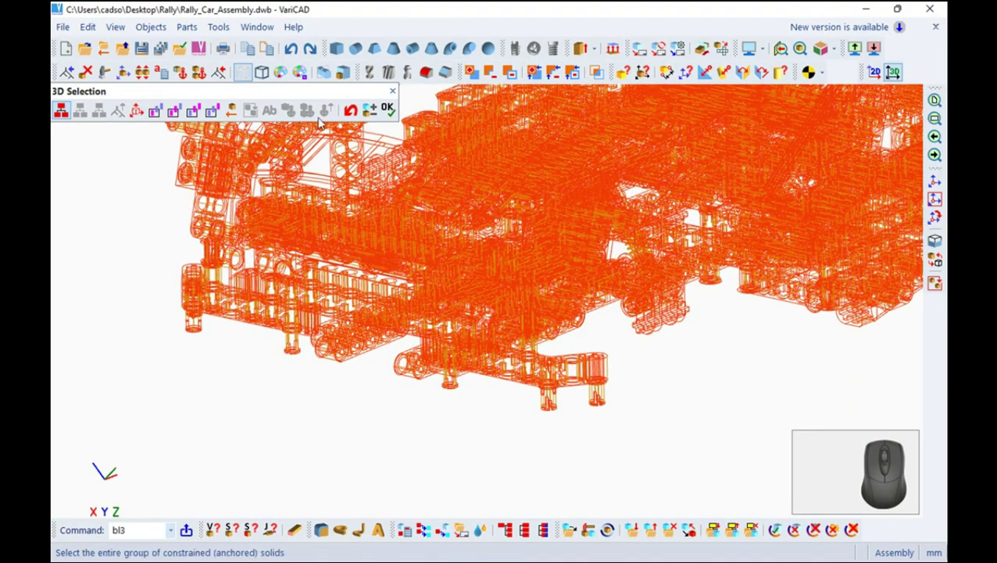
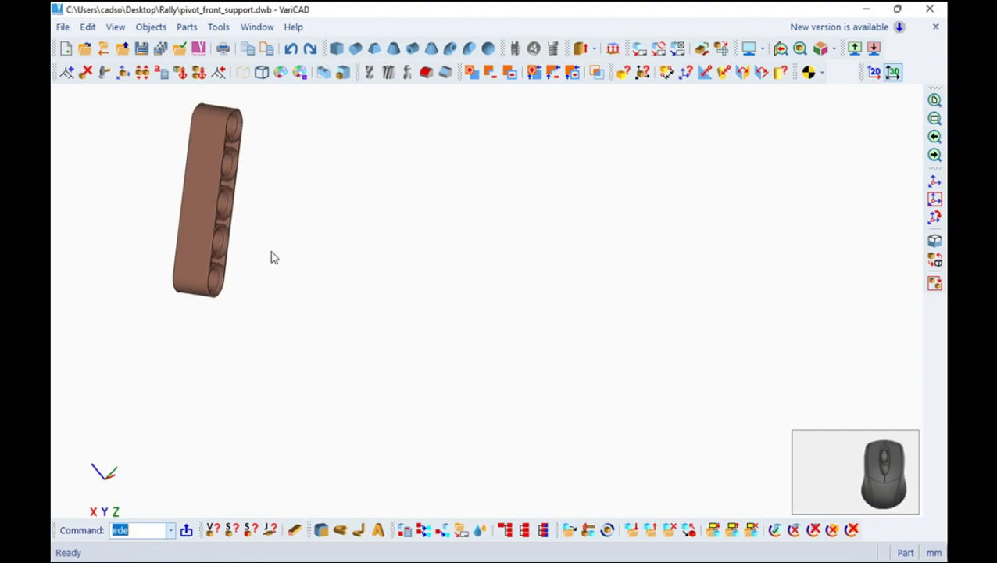
# Recolour the beam solid to grey.
pyautogui.click(99, 28)
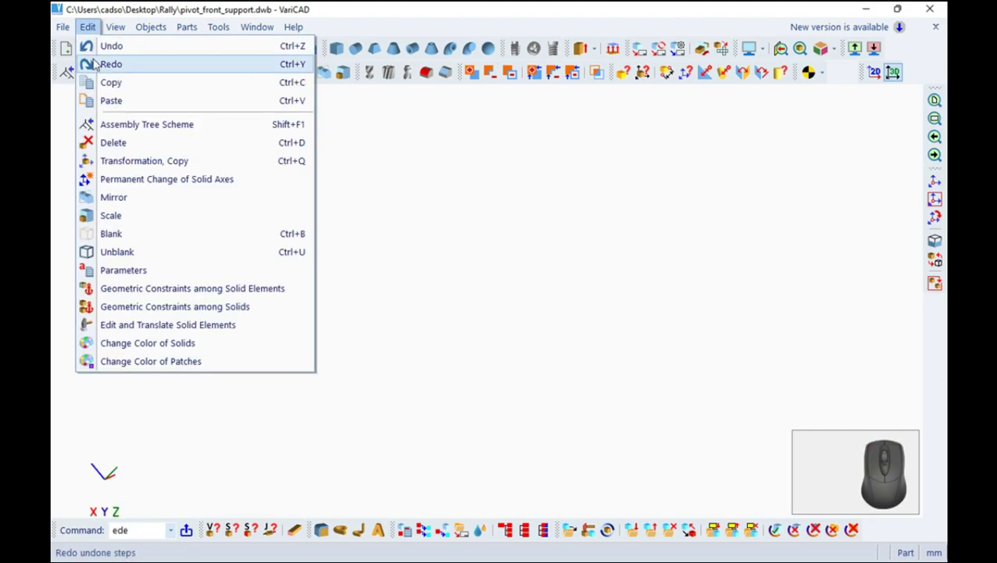
pyautogui.click(156, 348)
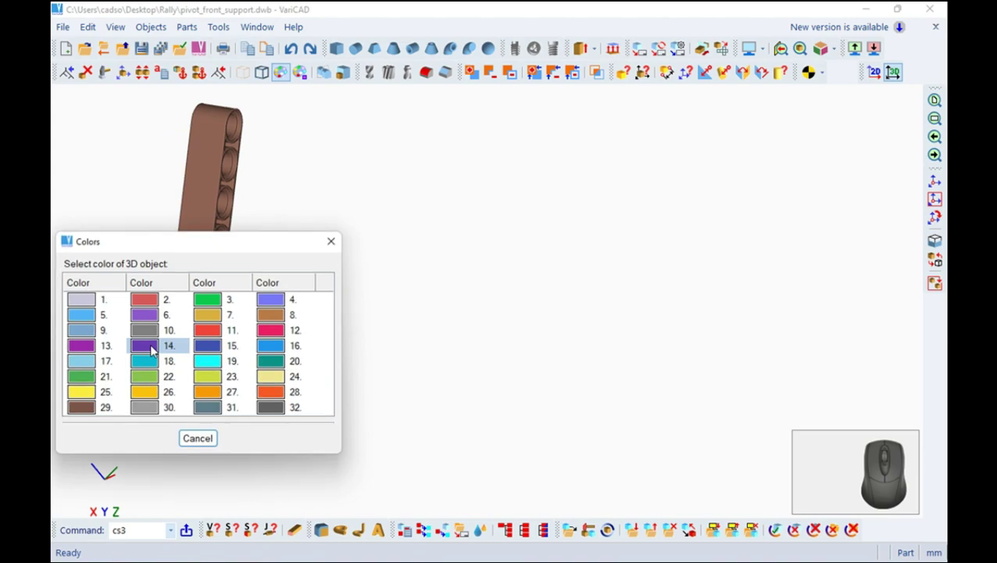
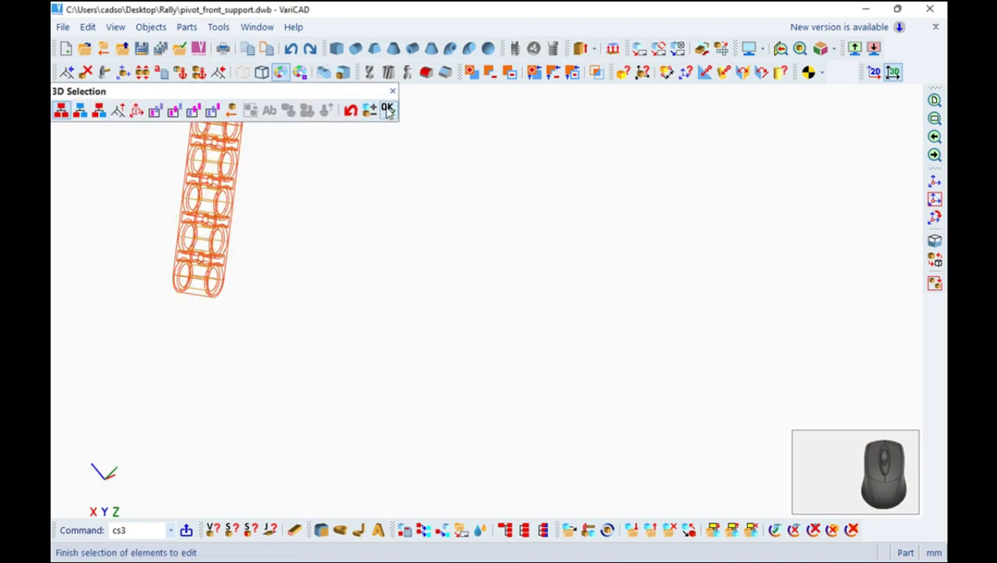
pyautogui.click(392, 109)
pyautogui.click(395, 94)
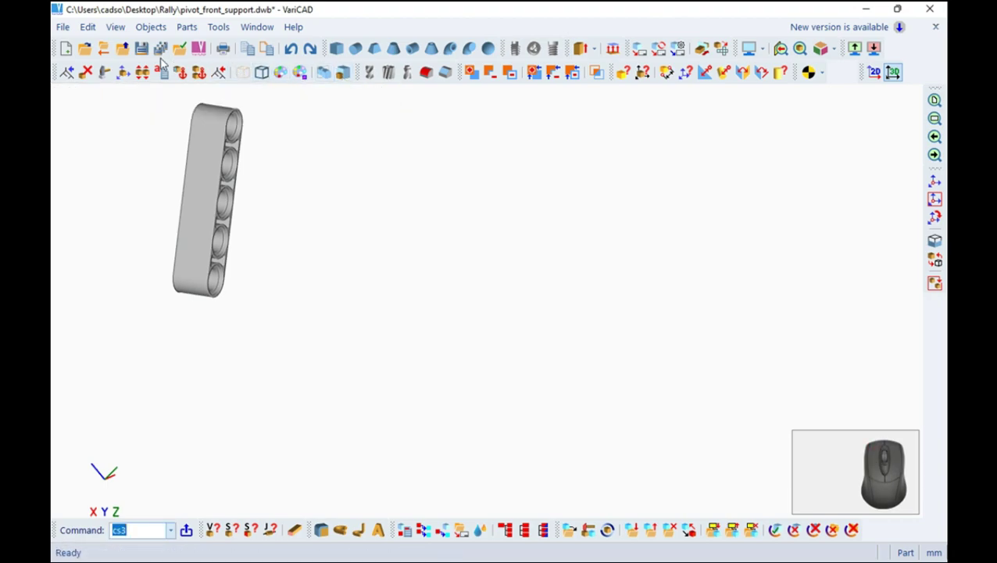
# Fit the beam in view and return to the assembly with both beams grey.
pyautogui.click(148, 57)
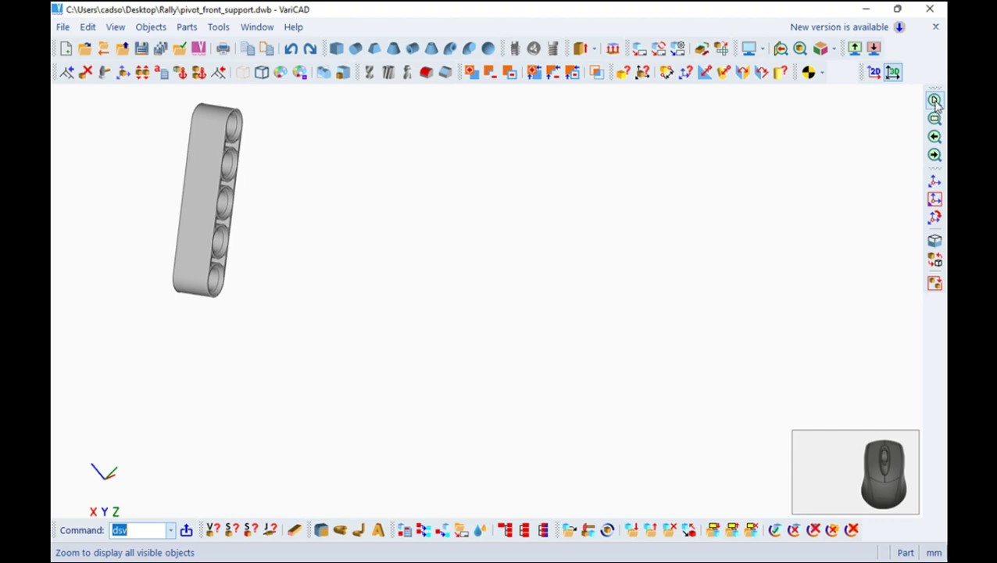
pyautogui.click(941, 103)
pyautogui.click(149, 48)
pyautogui.click(74, 28)
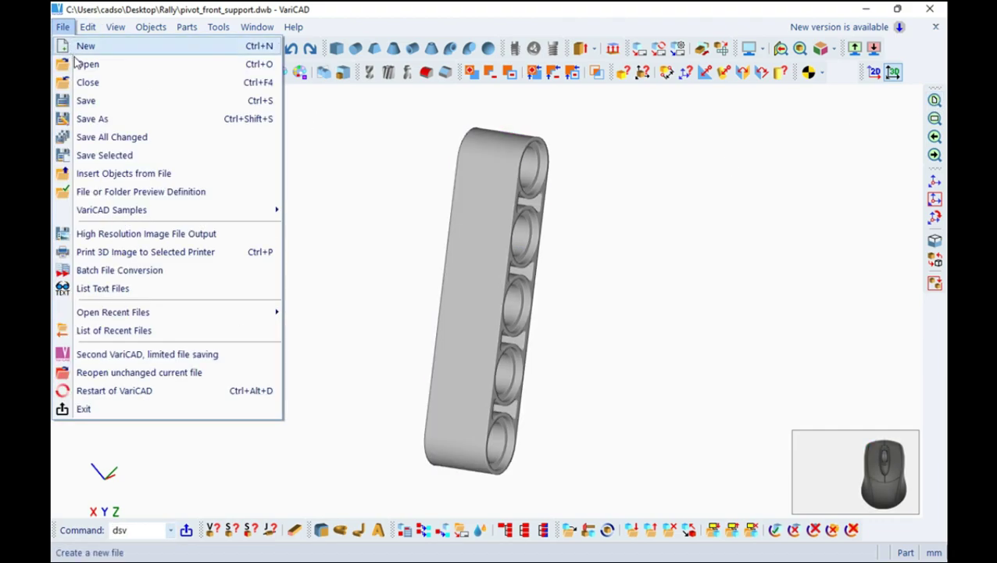
pyautogui.click(90, 86)
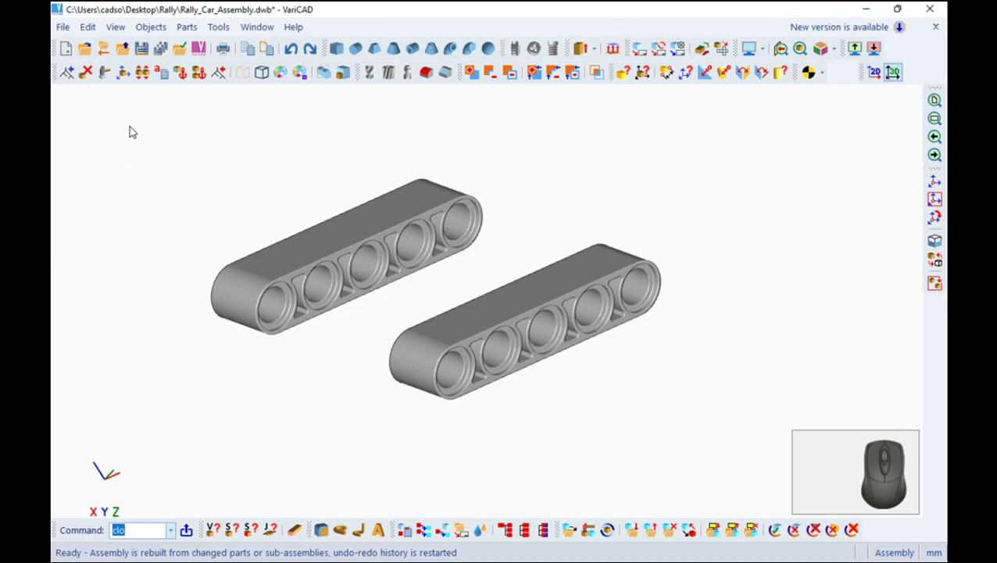
# Begin inserting the pointed bracket part from the file commands.
pyautogui.click(72, 28)
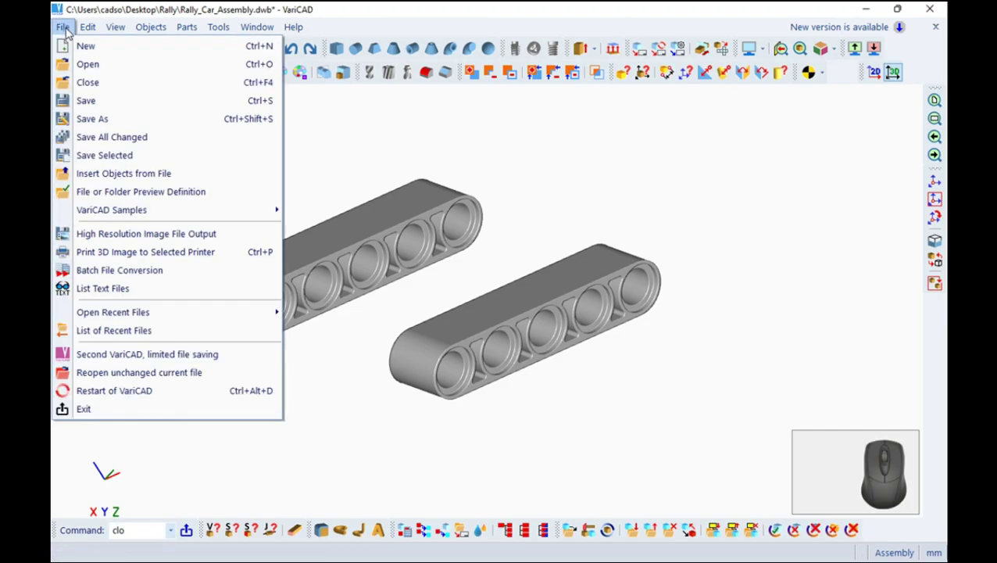
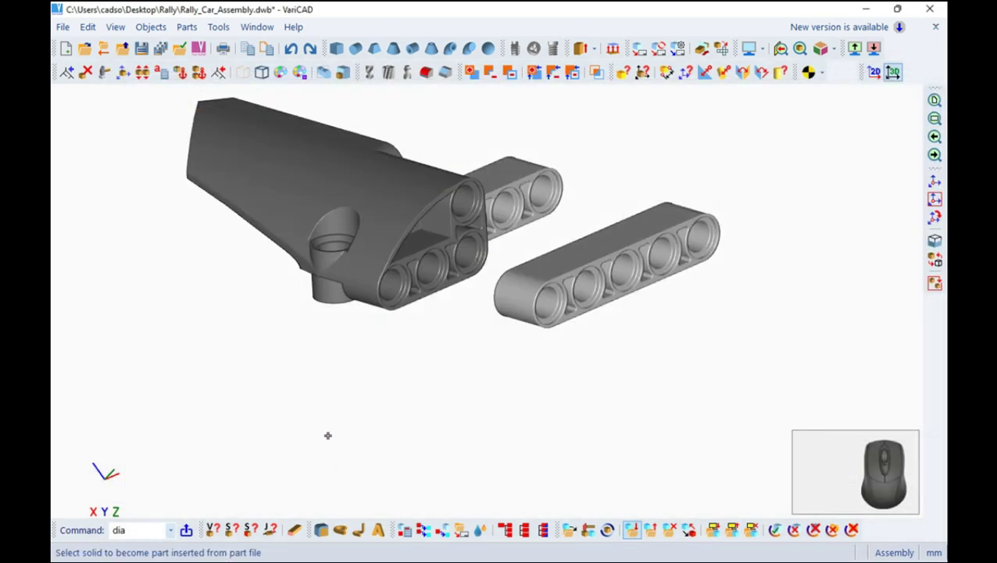
# Zoom in on the front beam where the second bracket will sit.
pyautogui.scroll(3)
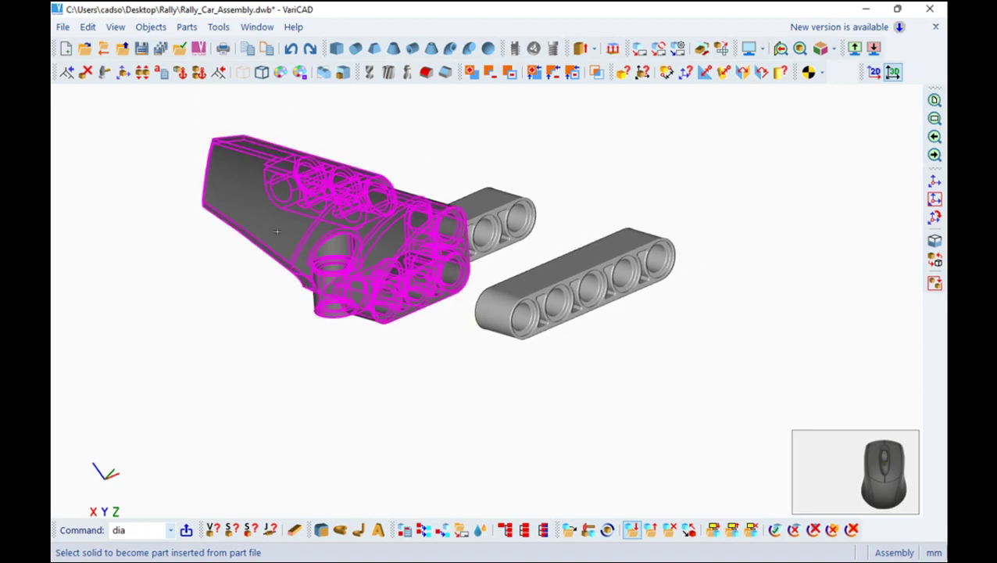
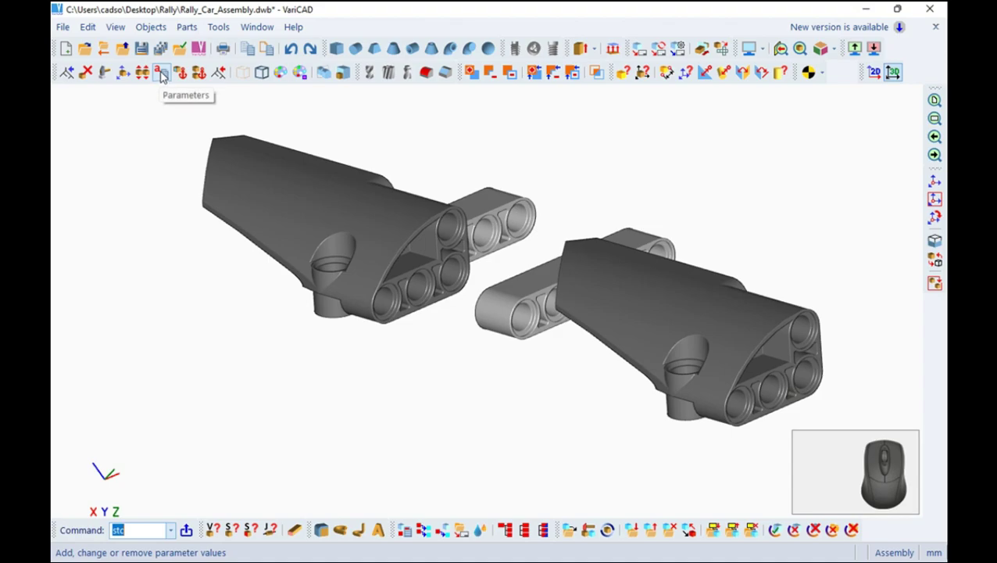
# Mirror the front bracket copy by 3 points, then delete the unmirrored original.
pyautogui.click(89, 33)
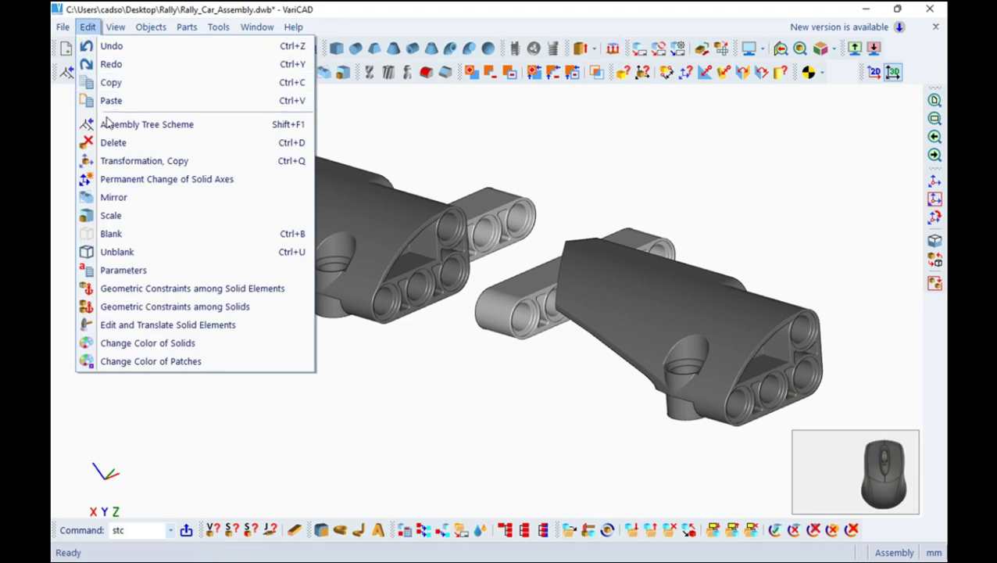
pyautogui.click(130, 203)
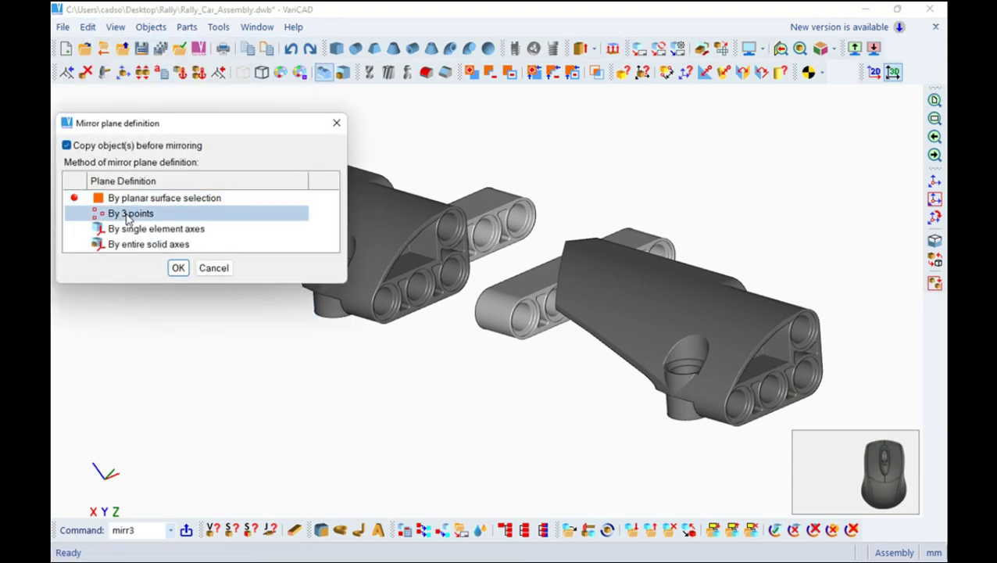
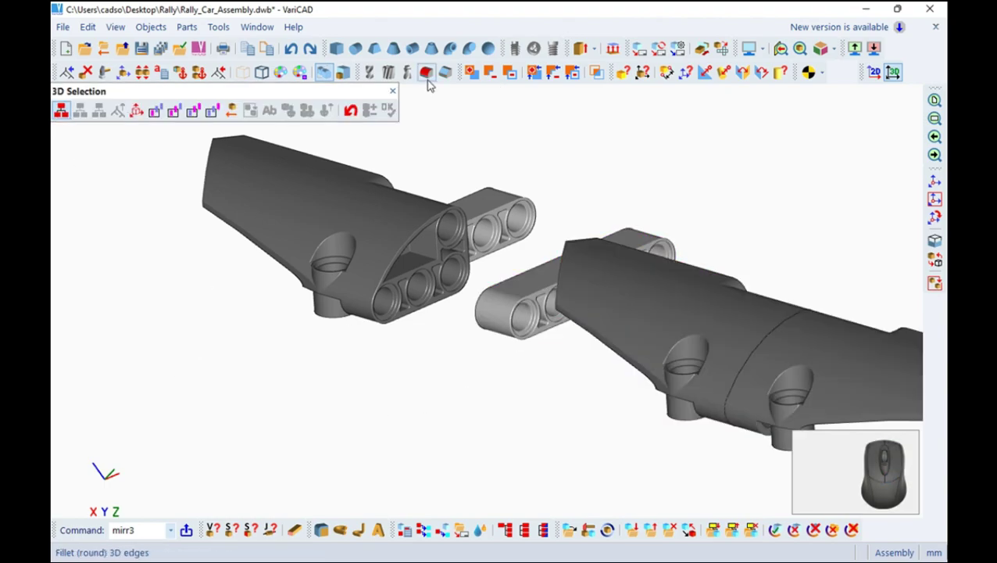
pyautogui.click(400, 94)
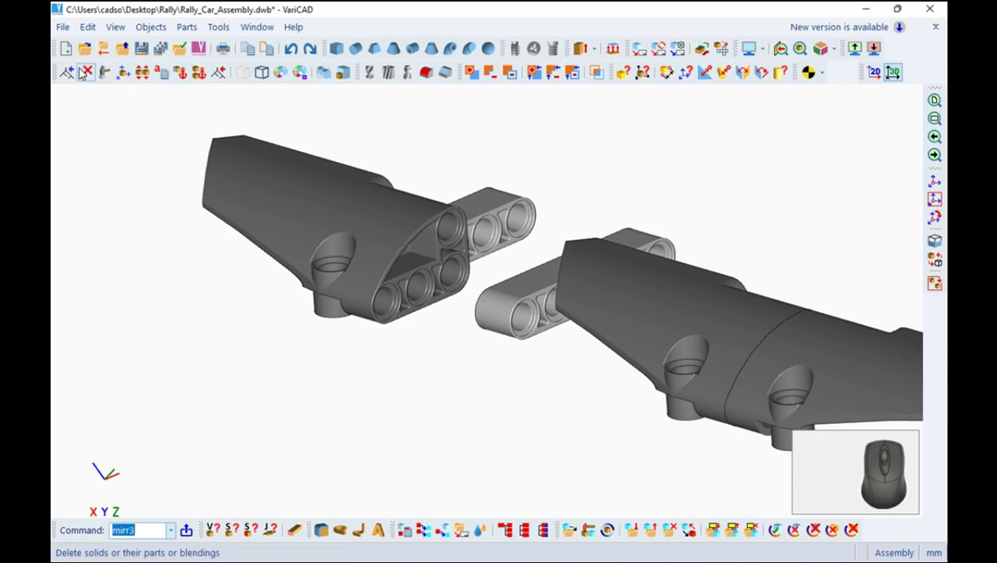
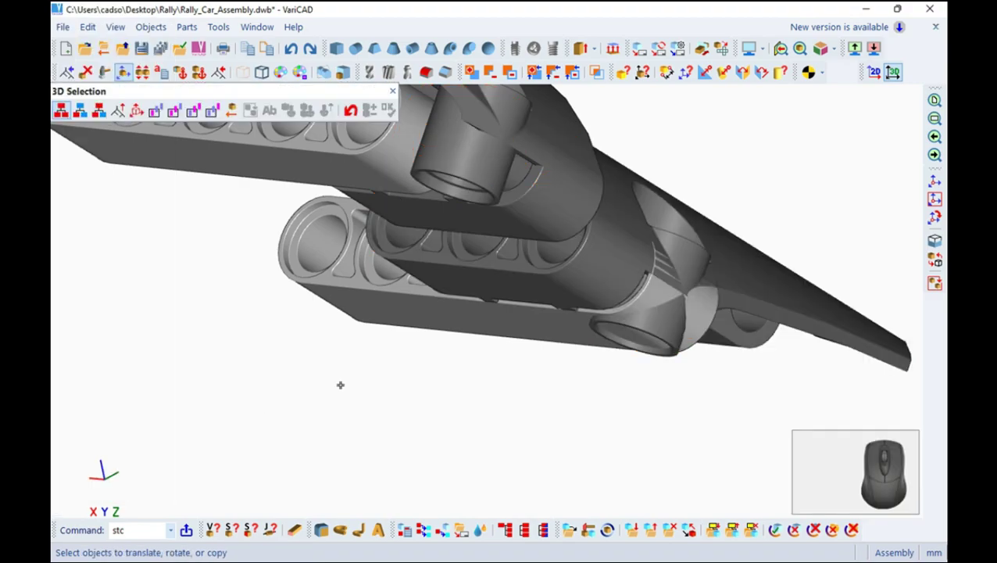
# Move the mirrored bracket 8 units against the front beam.
pyautogui.press('Escape')
pyautogui.scroll(-3)
pyautogui.moveTo(764, 172); pyautogui.dragTo(248, 169)
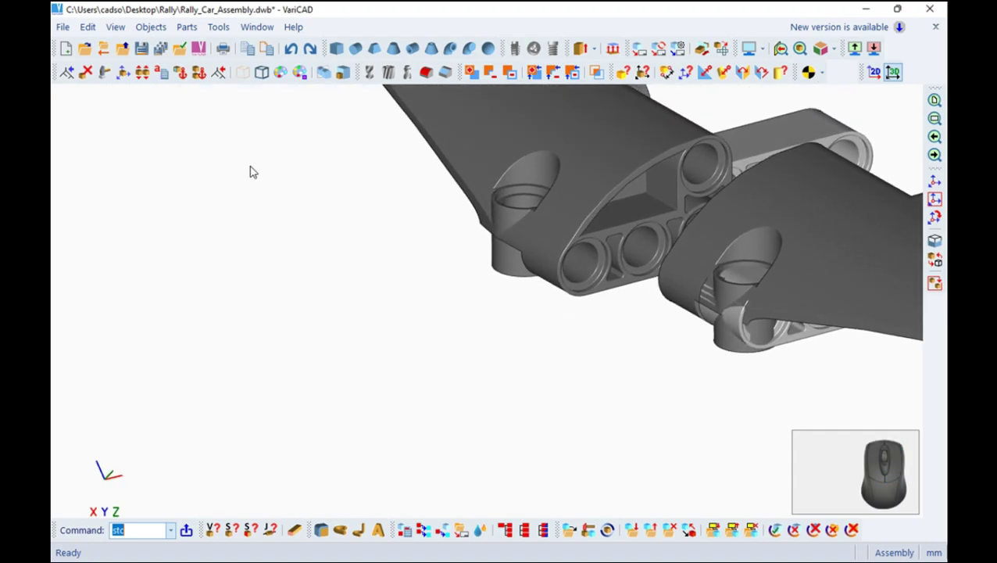
pyautogui.click(133, 74)
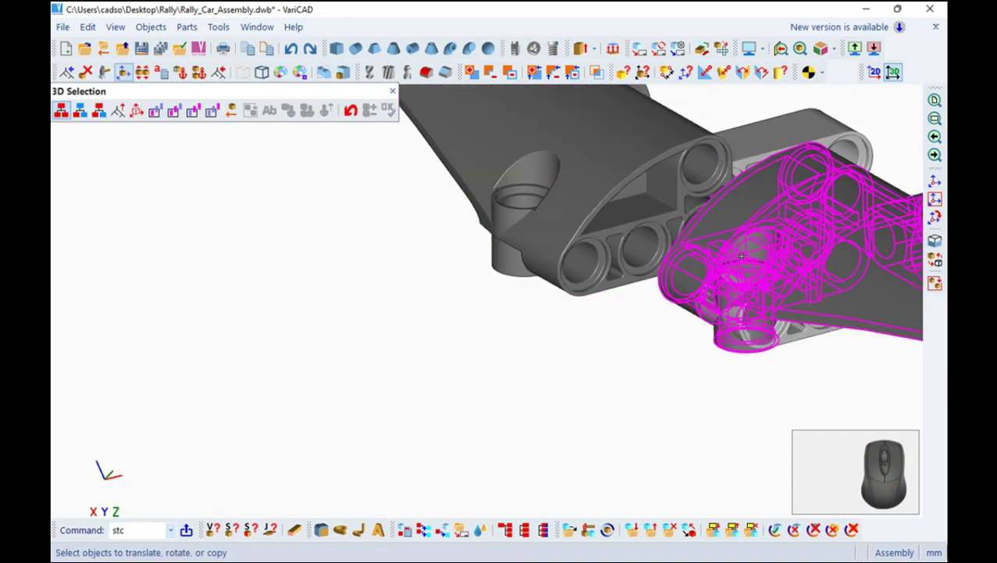
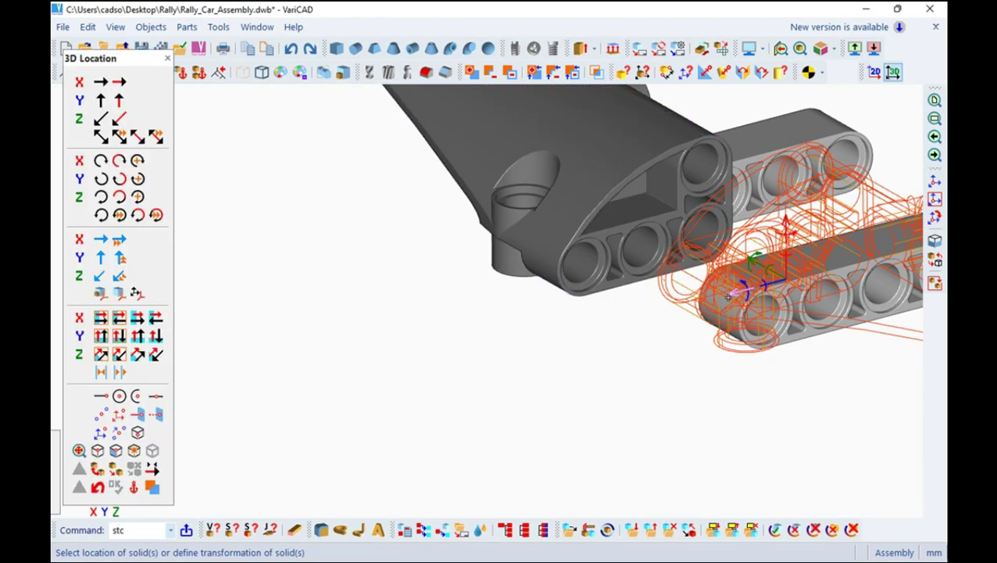
pyautogui.press('8')
pyautogui.press('Return')
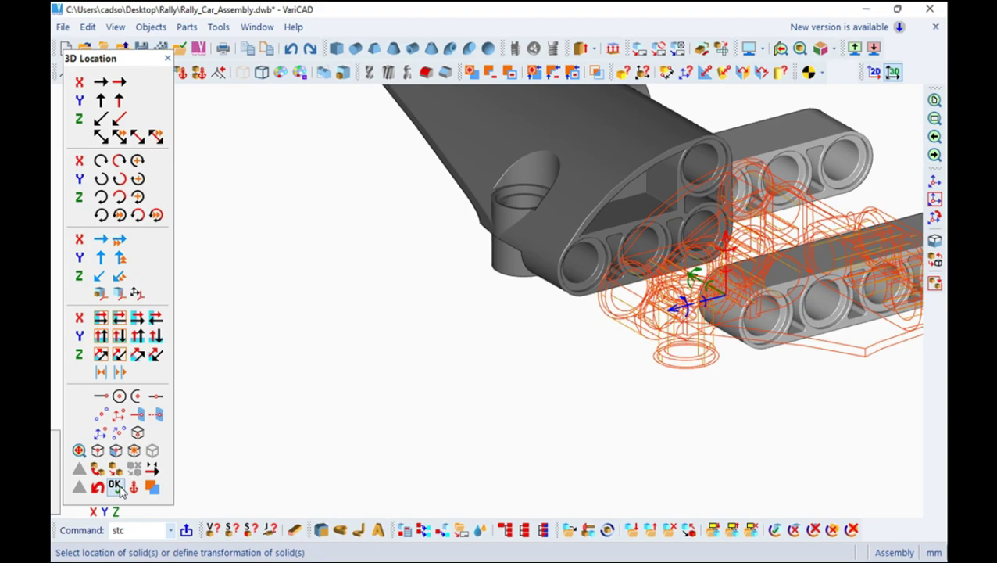
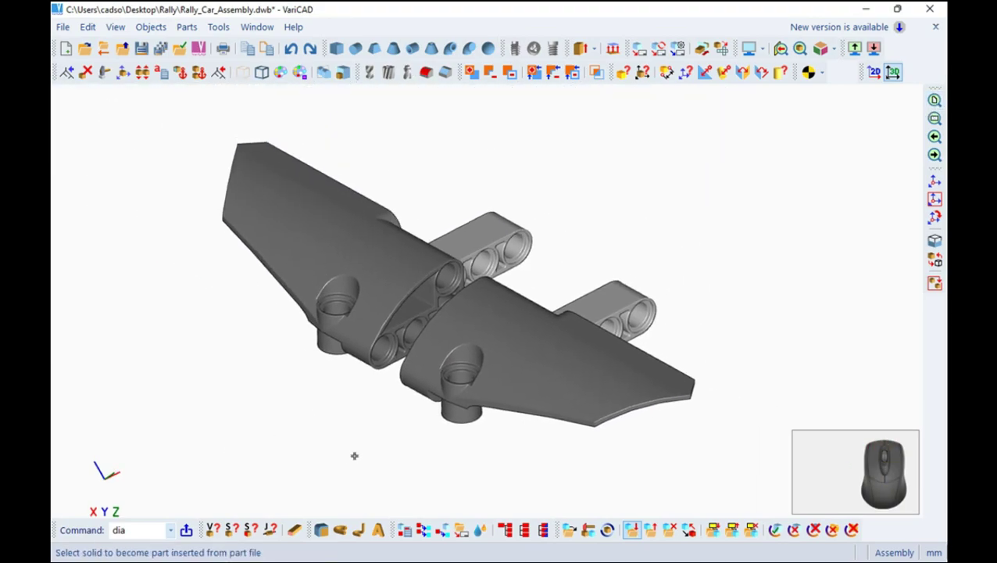
# Save the assembly and run the All Interferences check.
pyautogui.click(149, 53)
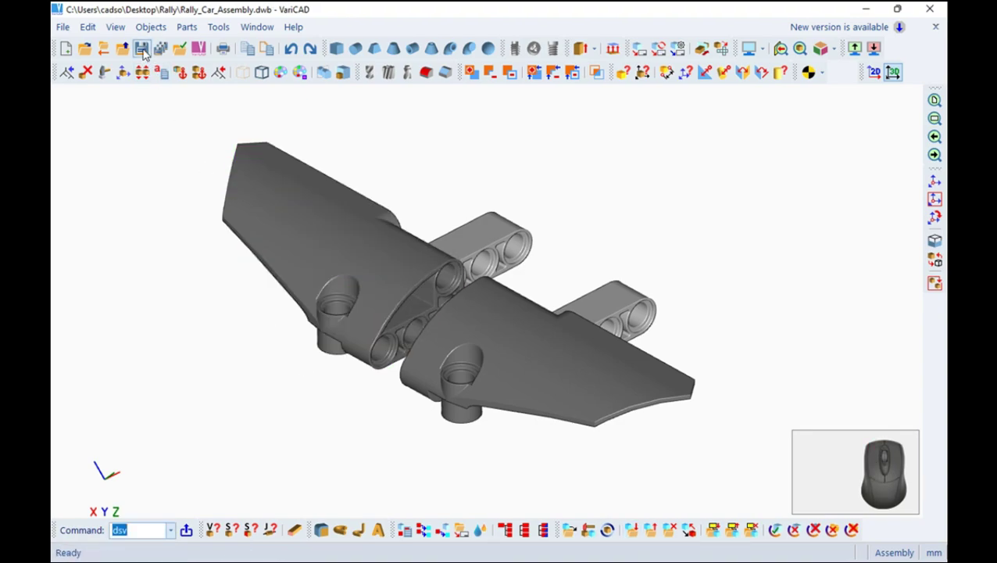
pyautogui.click(162, 28)
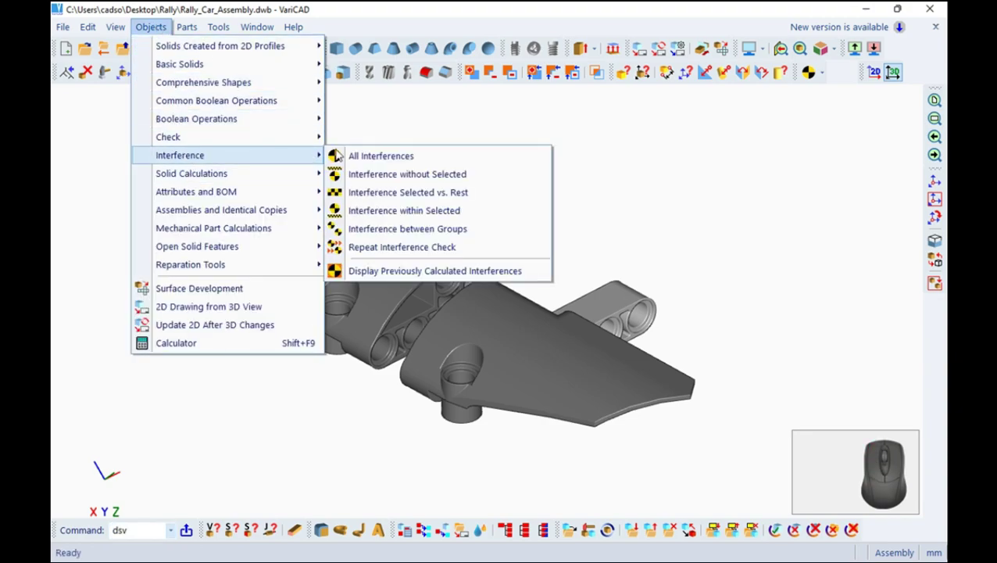
pyautogui.click(374, 152)
pyautogui.click(356, 174)
# Orbit and zoom the model to inspect the brackets' fit.
pyautogui.scroll(3)
pyautogui.moveTo(485, 423); pyautogui.dragTo(625, 194)
pyautogui.scroll(3)
pyautogui.scroll(3)
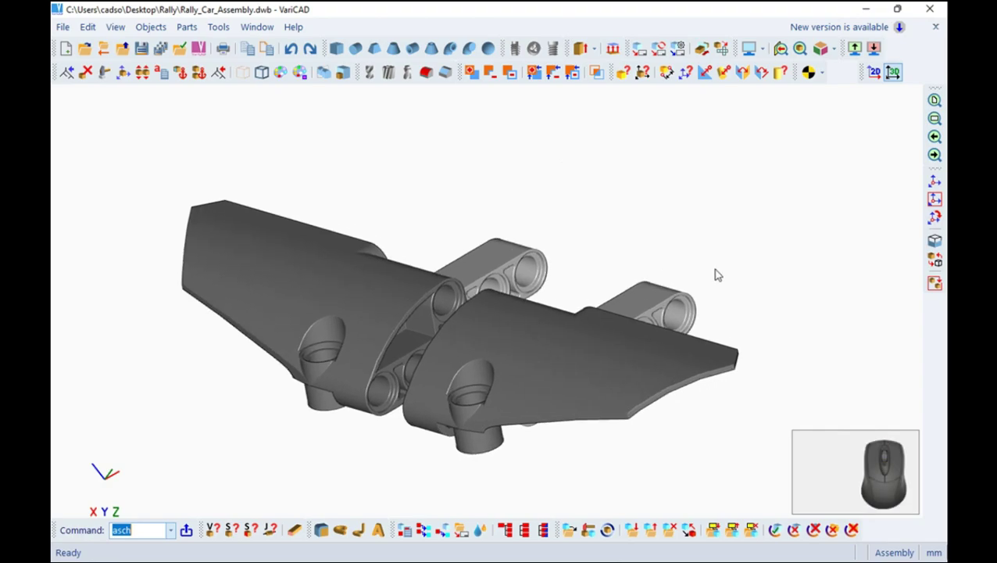